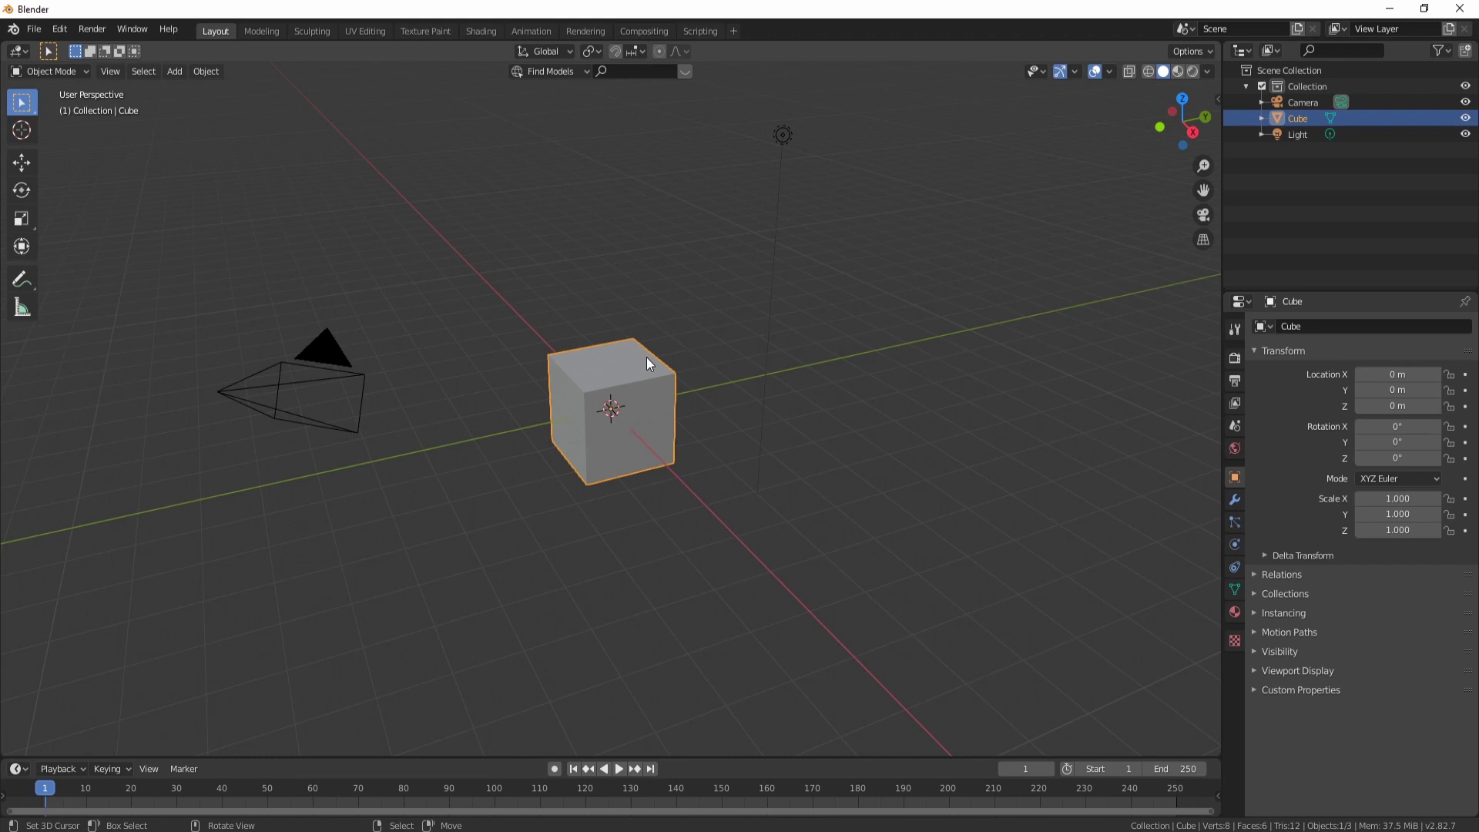
# Step: Delete the default cube, camera and light, leaving the scene empty
pyautogui.press('a')
pyautogui.press('a')
pyautogui.press('x')
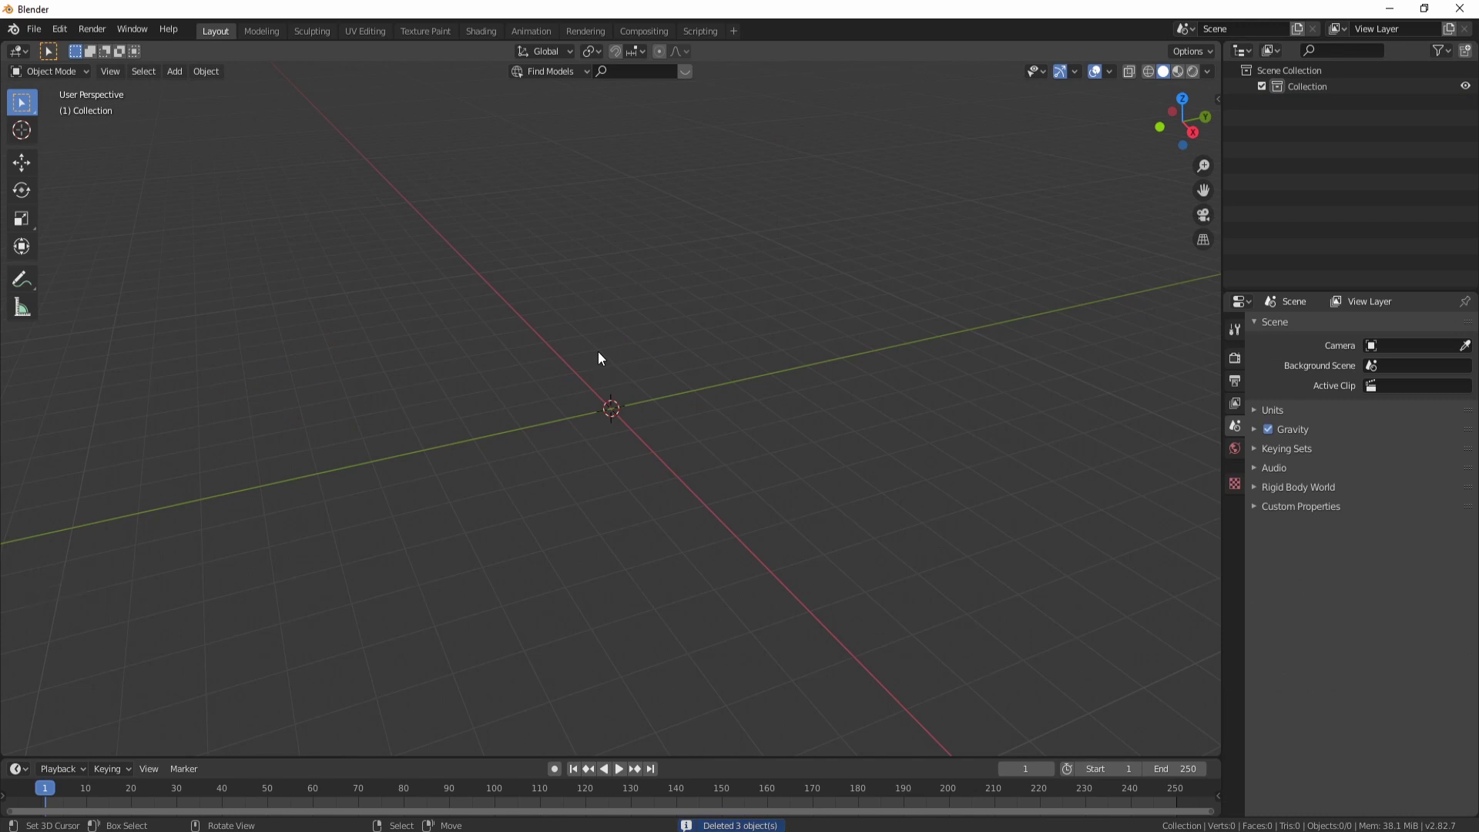
# Step: Add a cylinder scaled to 4.1 on Z and search for Bridge Edge Loops to hollow it
pyautogui.press('shift+a')
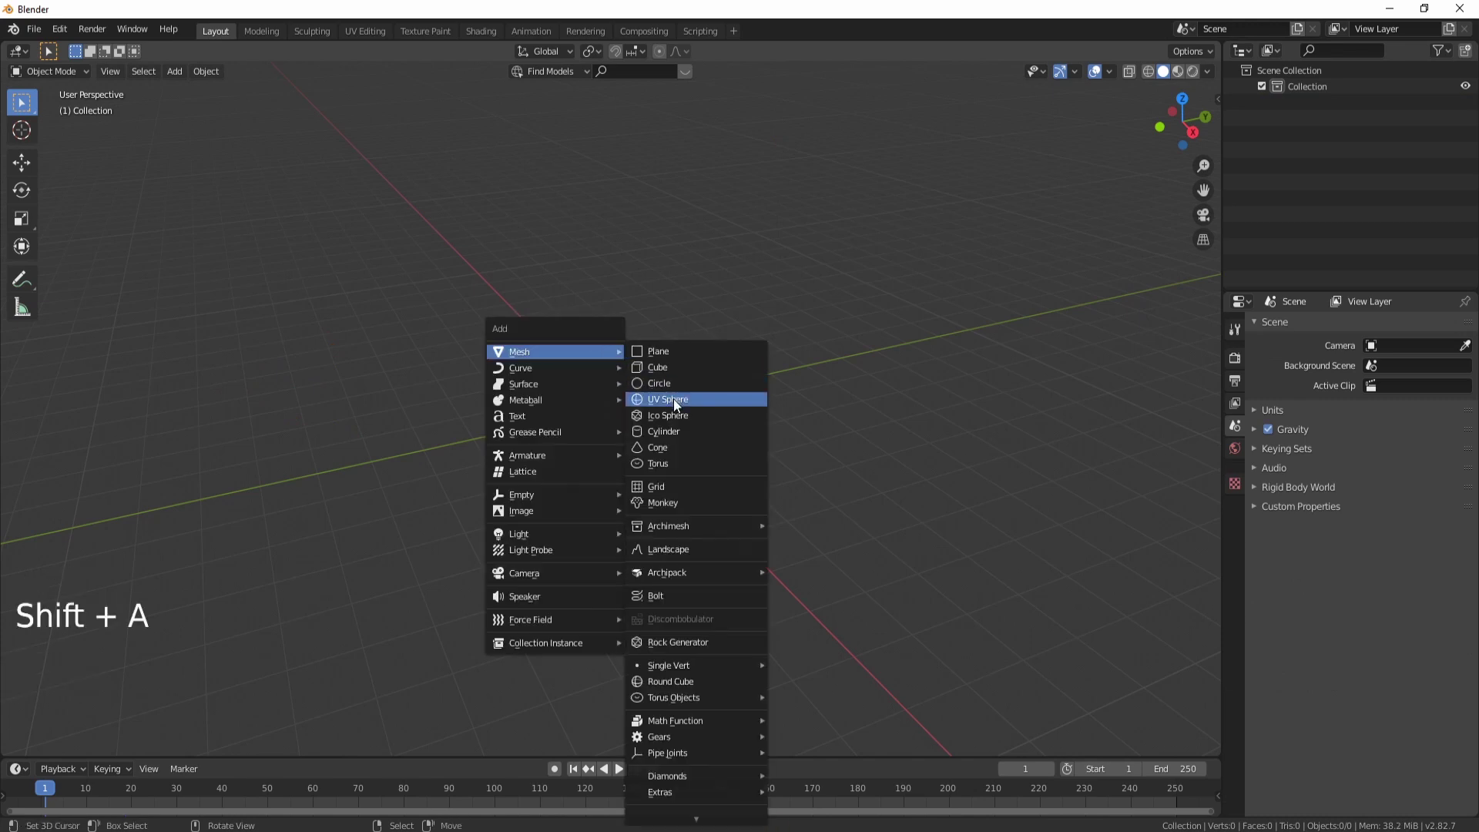
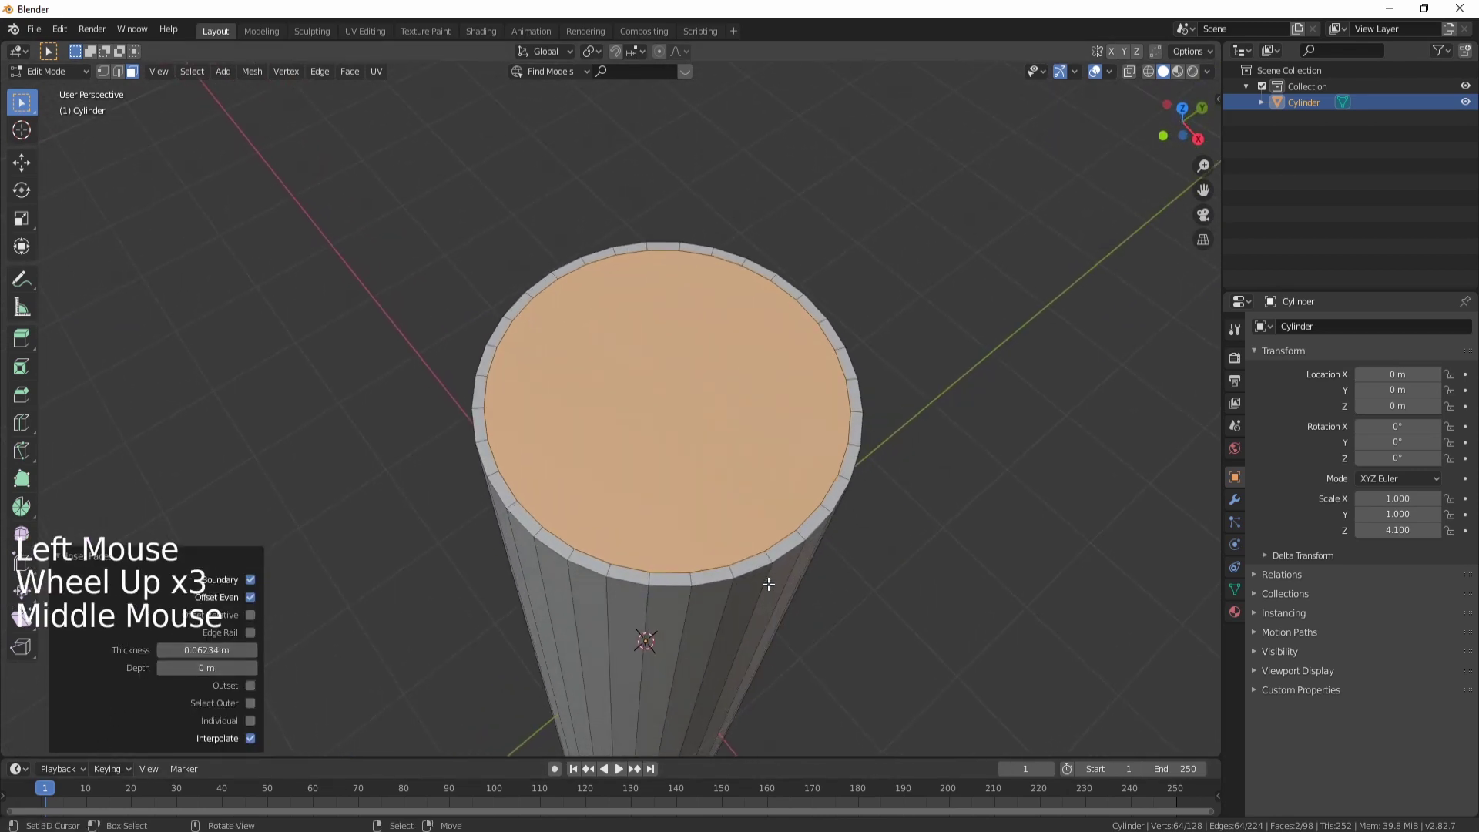
pyautogui.press('space')
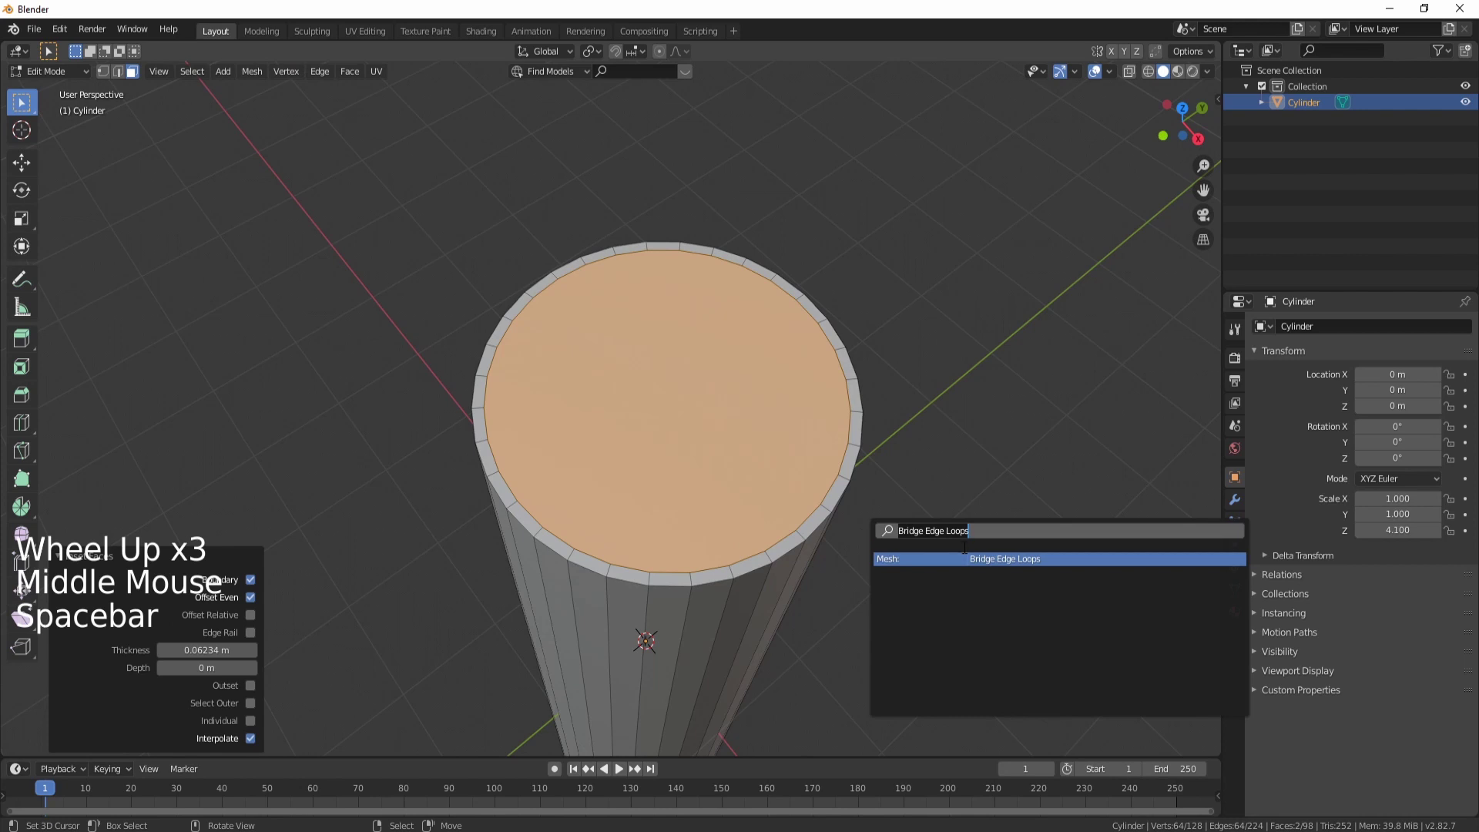
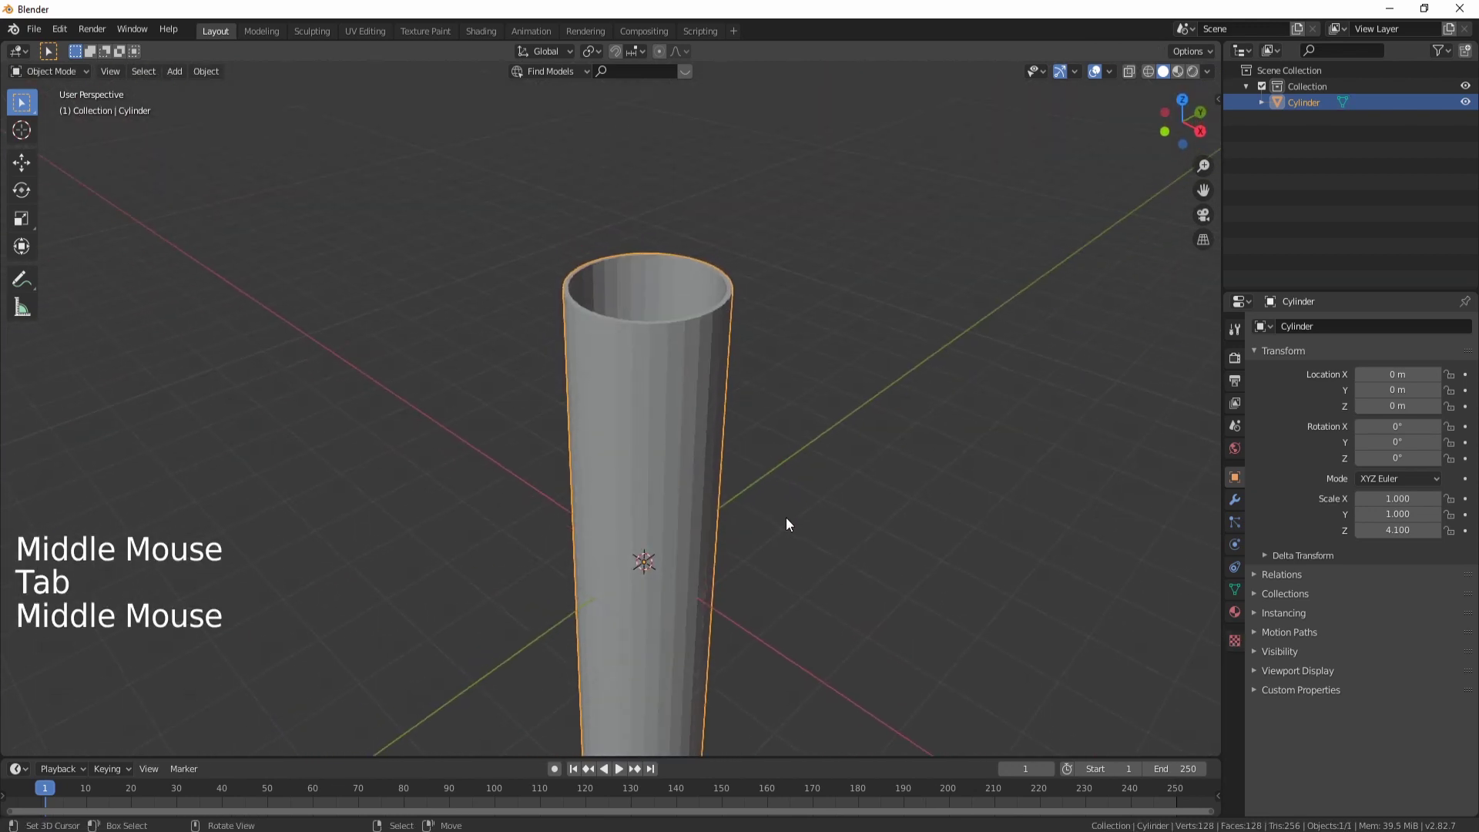
# Step: Apply the tube's scale and recalculate its normals in Edit Mode
pyautogui.press('ctrl+a')
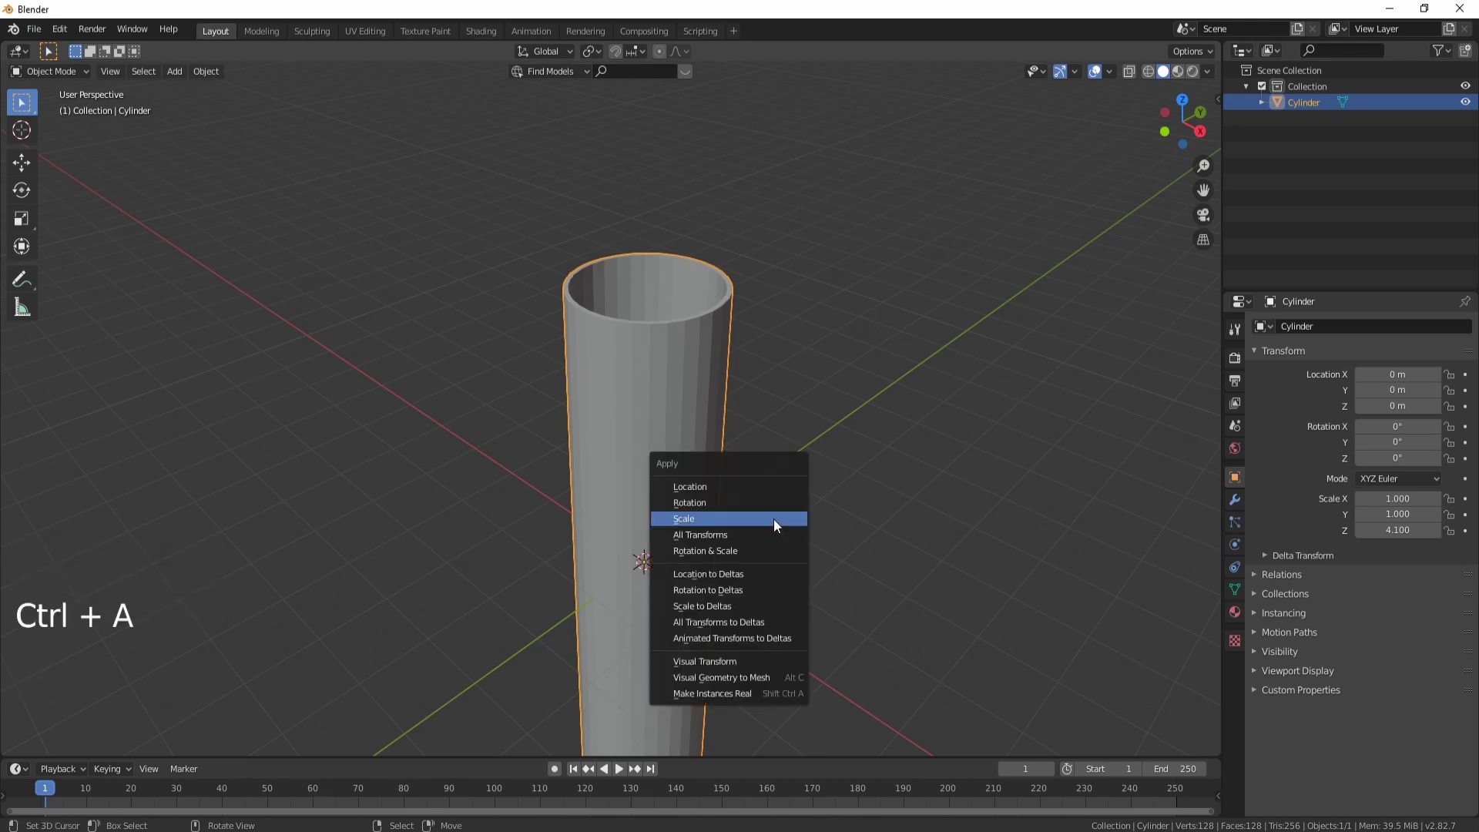
pyautogui.press('Tab')
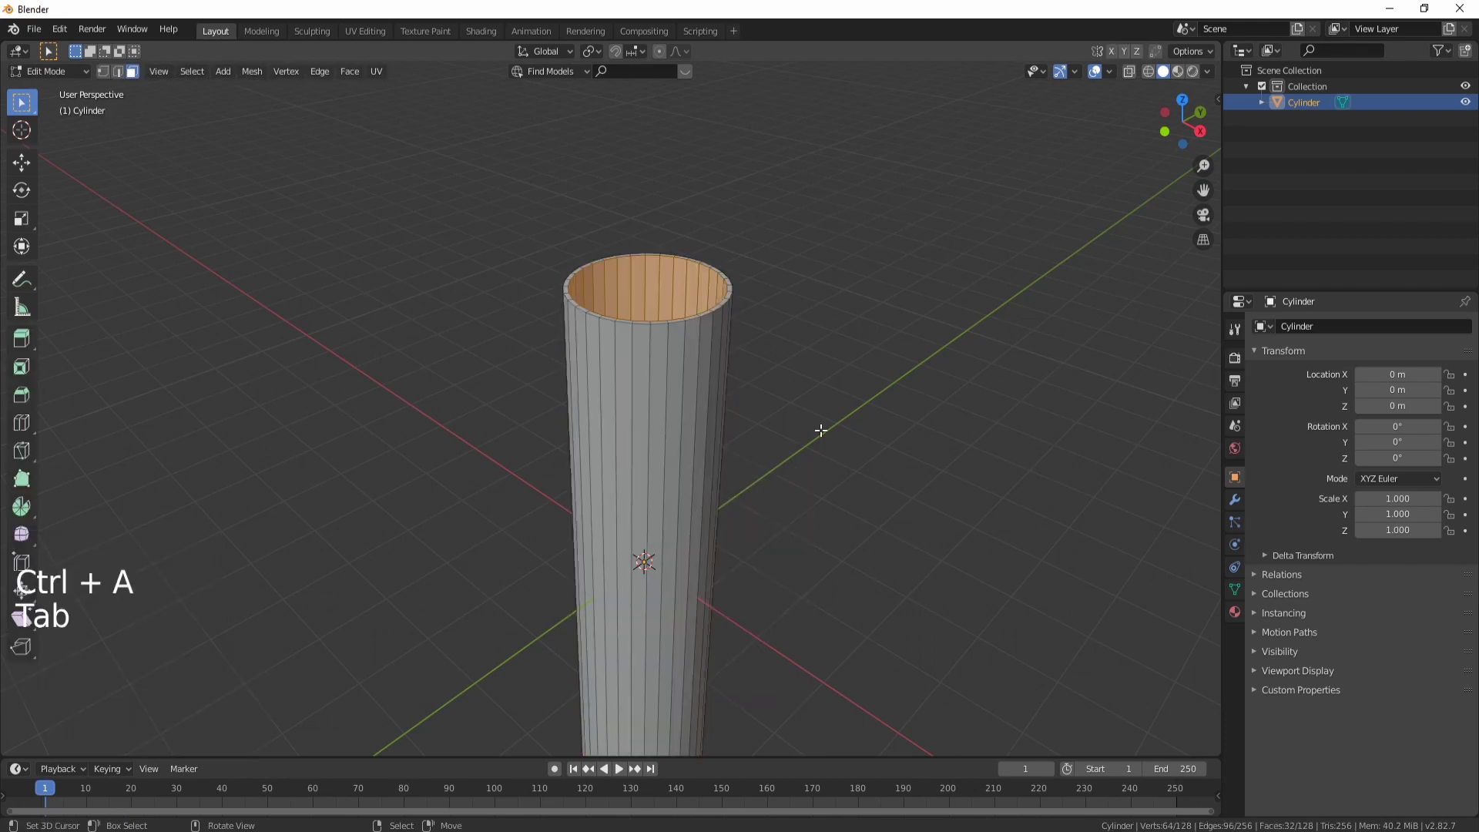
pyautogui.press('a')
pyautogui.press('a')
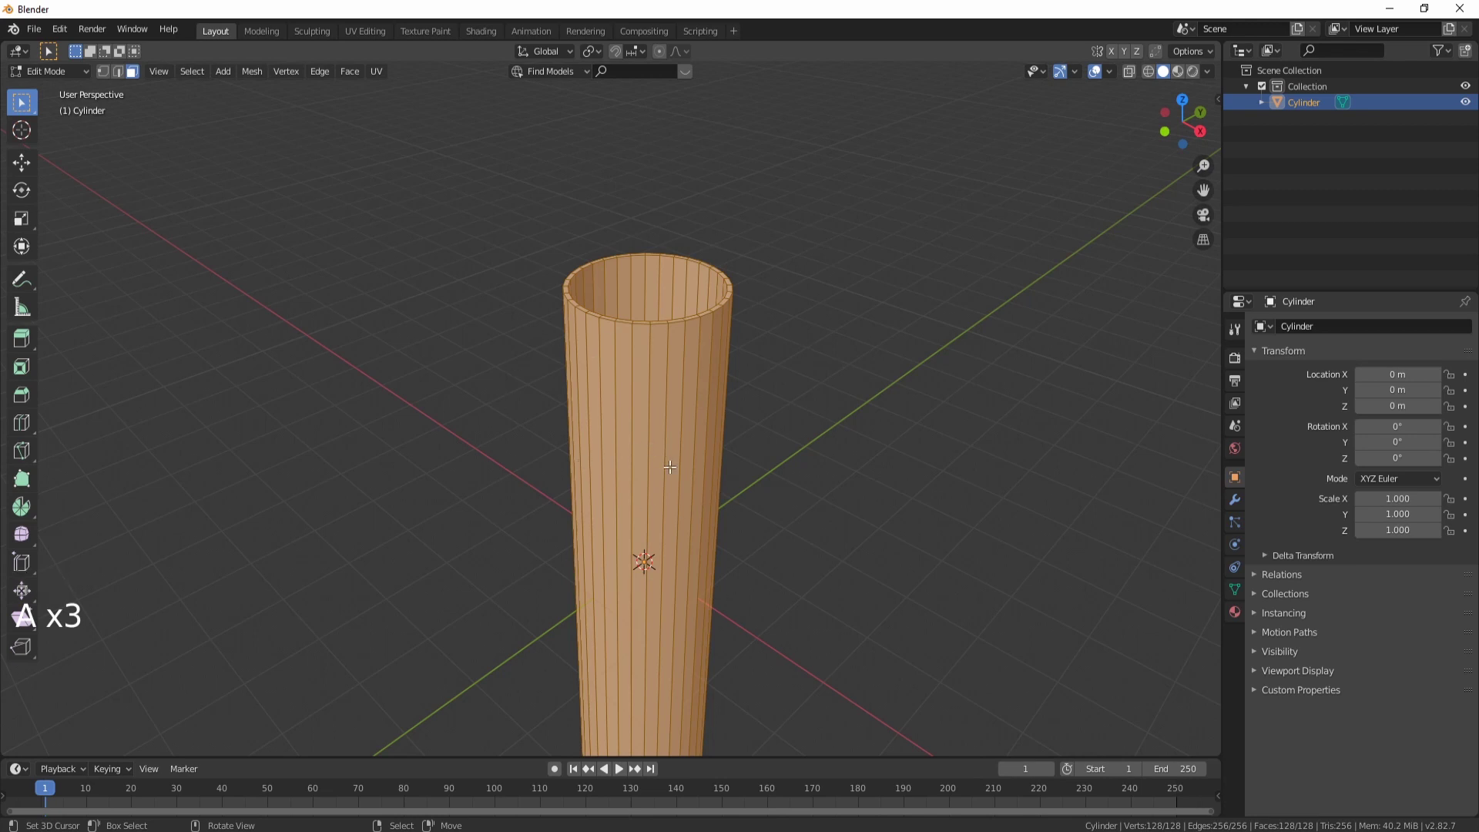
pyautogui.press('ctrl+n')
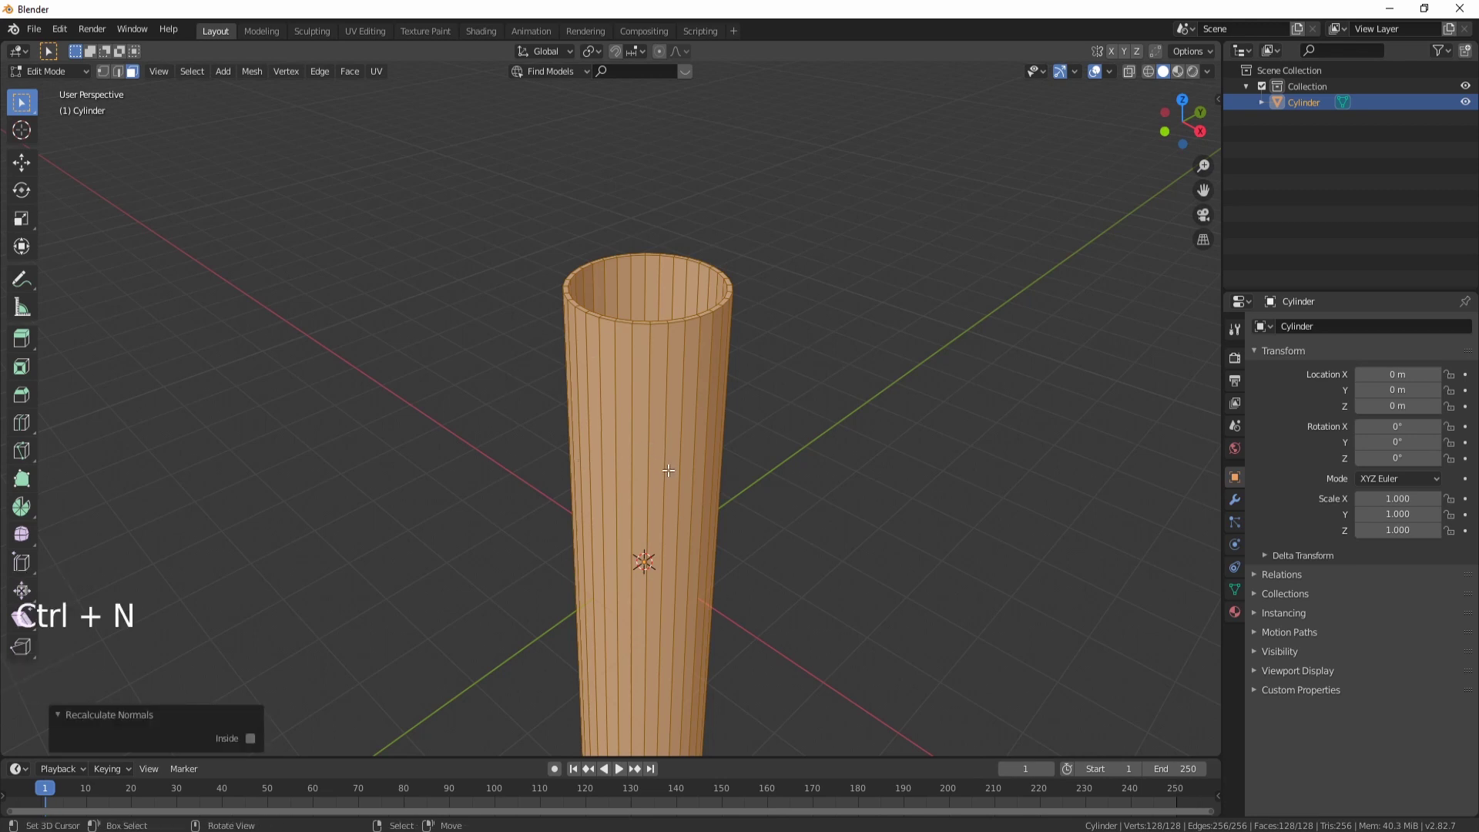
pyautogui.press('shift+Tab')
# Step: Shade the tube smooth and rename it collision1 in the Outliner
pyautogui.middleClick(776, 546)
pyautogui.scroll(-3)
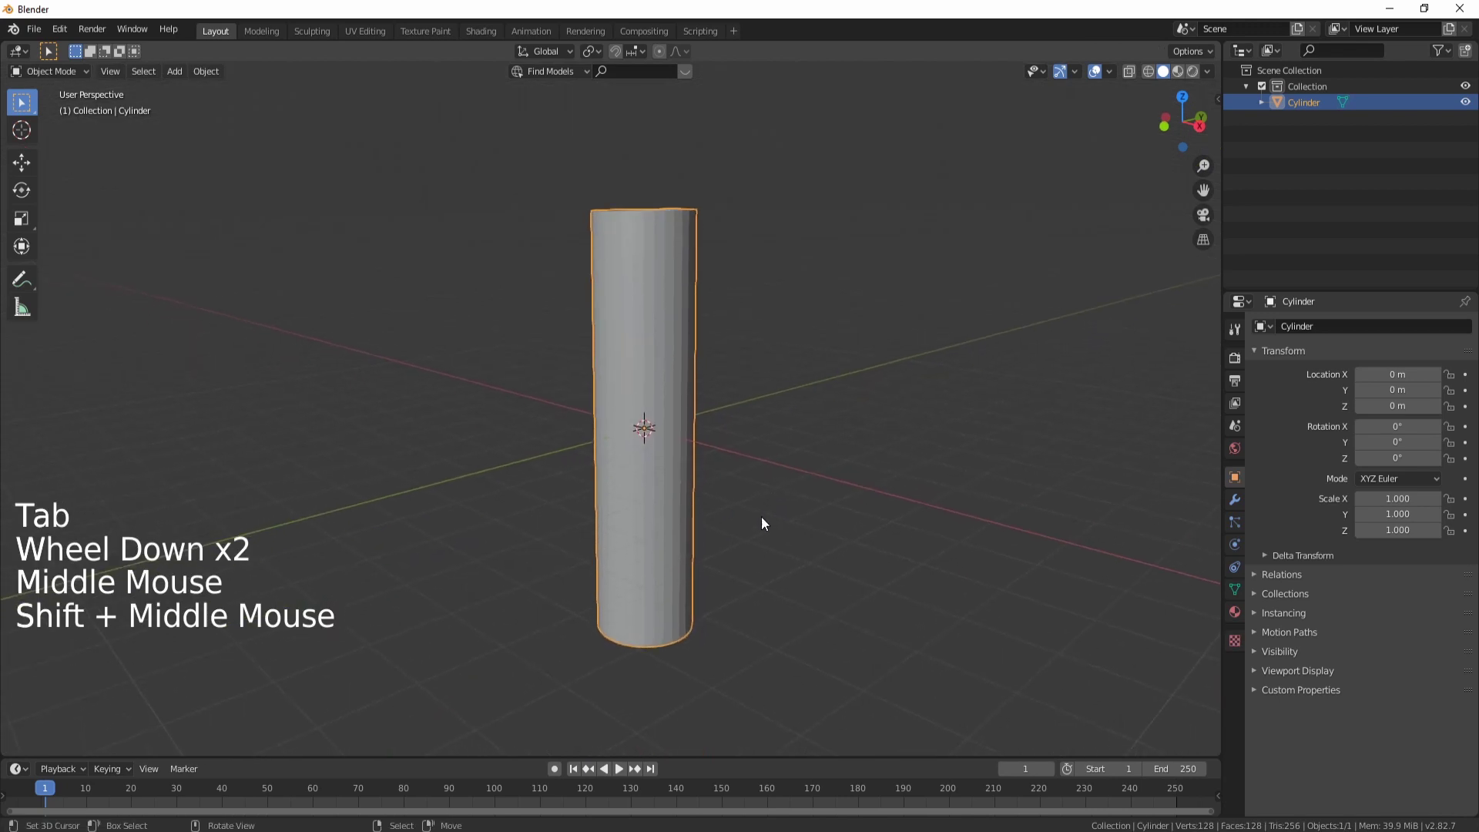
pyautogui.press('w')
pyautogui.doubleClick(1310, 111)
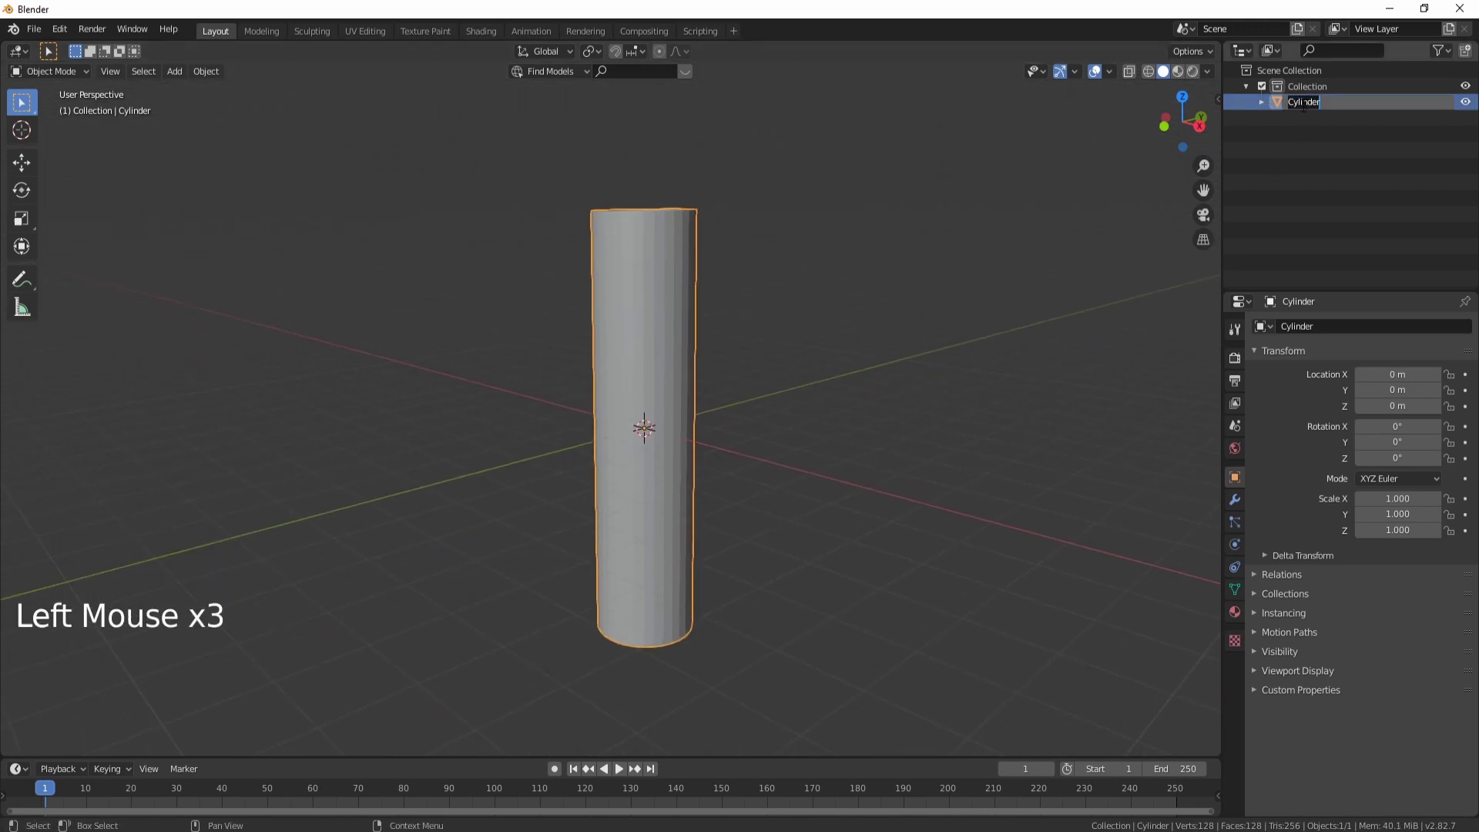
pyautogui.press('l')
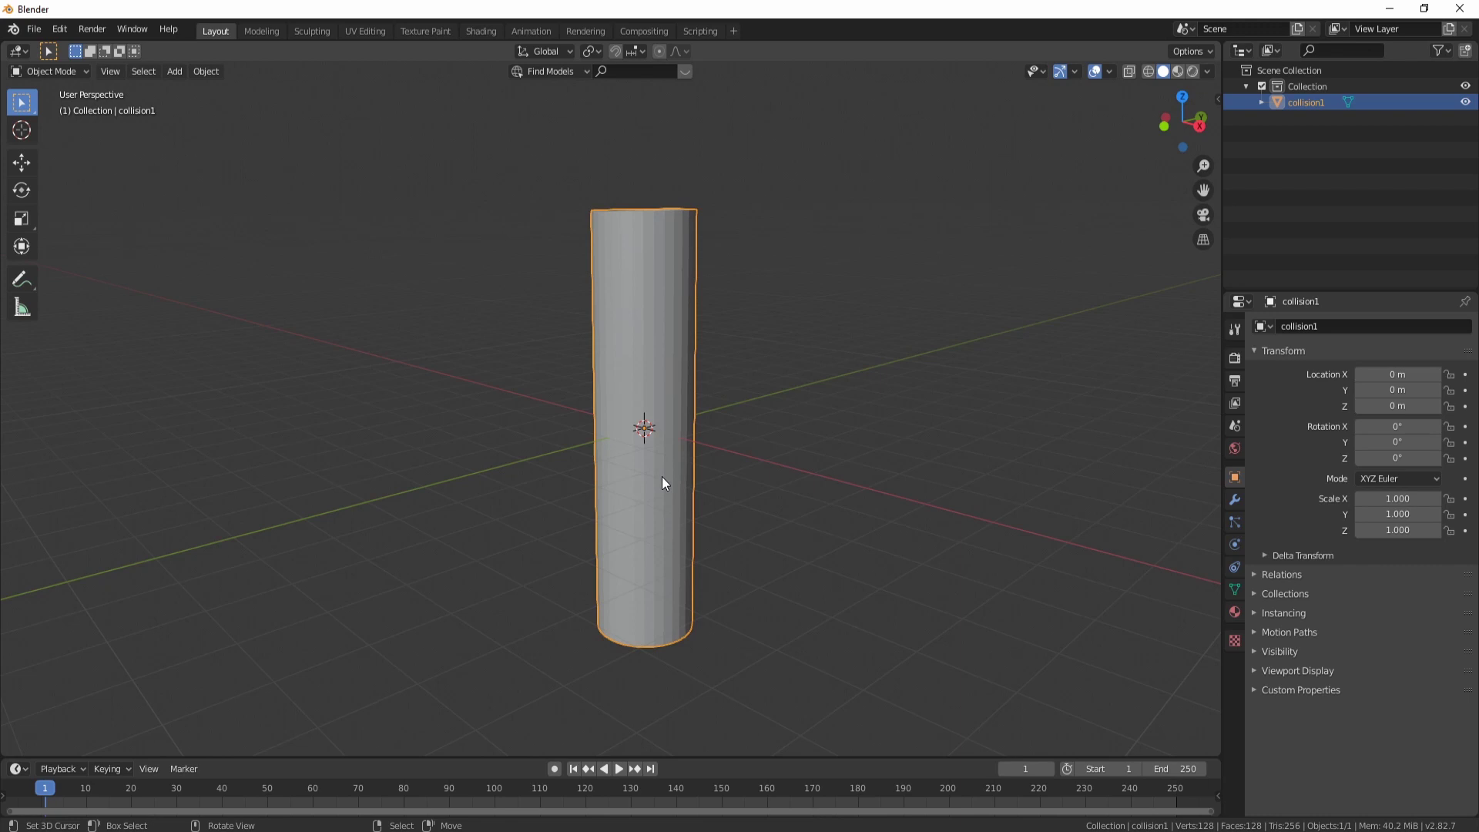
# Step: Add a circle and move it along X to 3.1 m beside the tube
pyautogui.middleClick(713, 487)
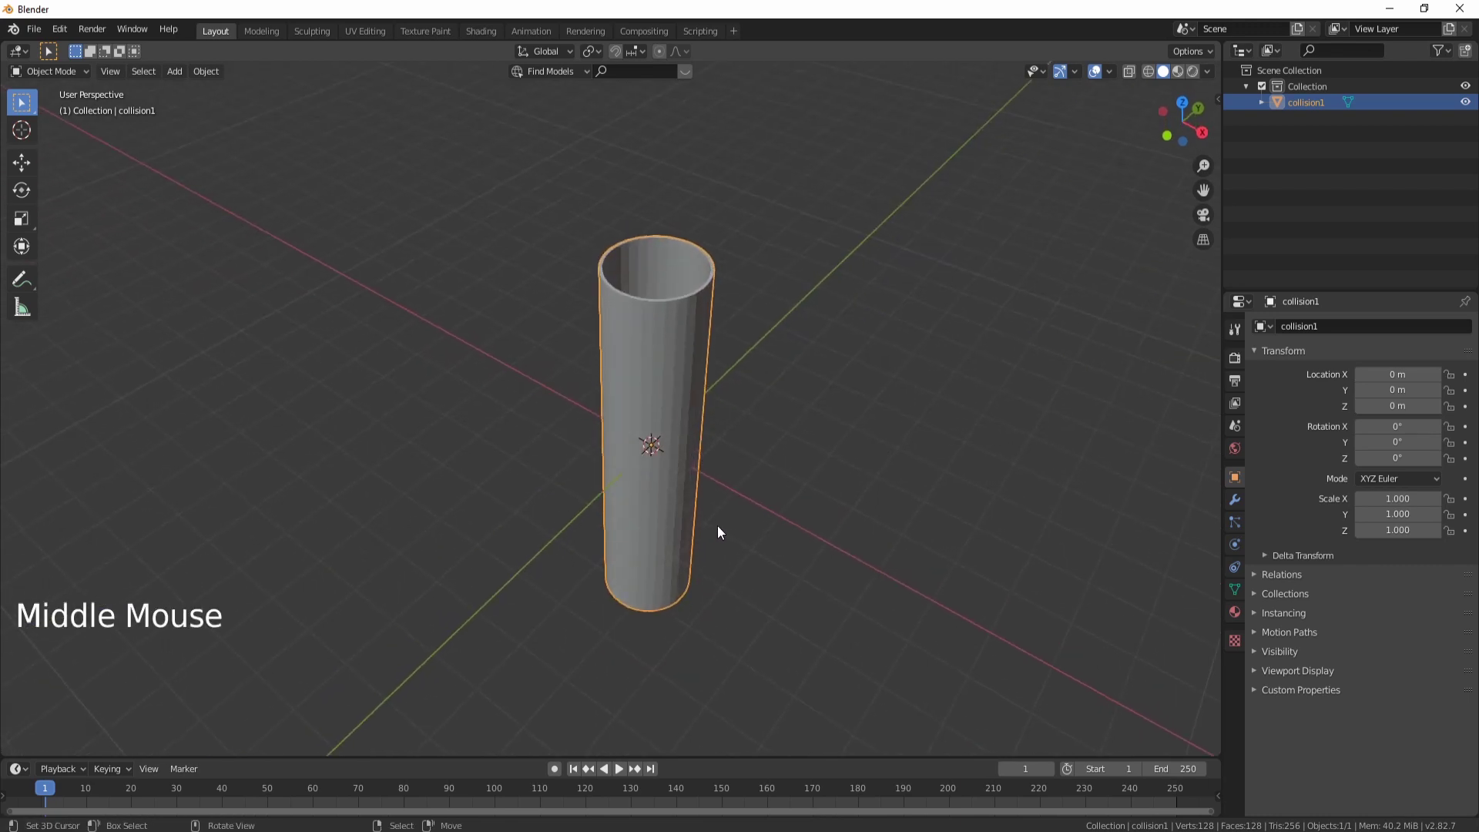
pyautogui.press('shift+a')
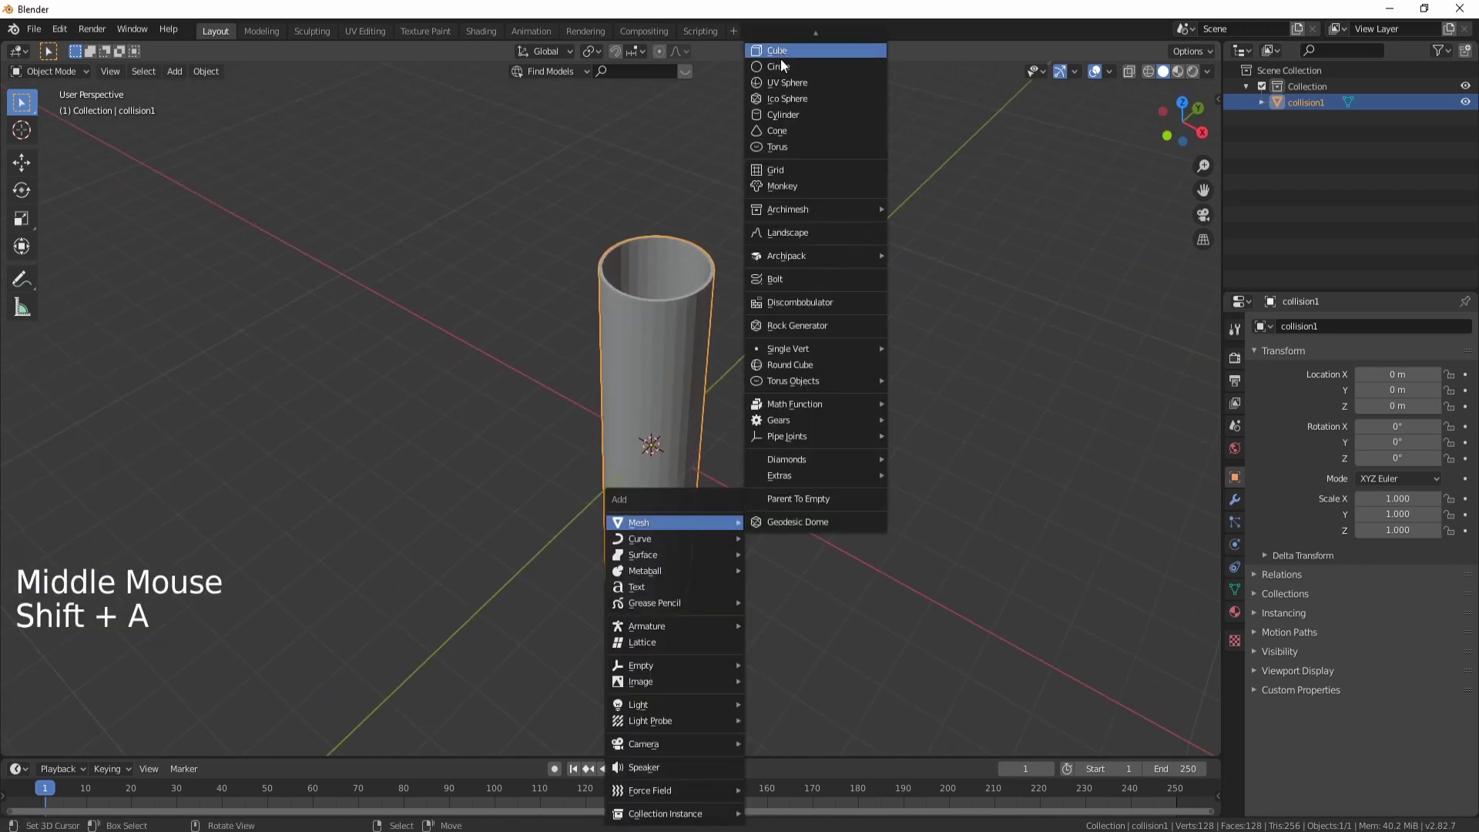
pyautogui.middleClick(737, 395)
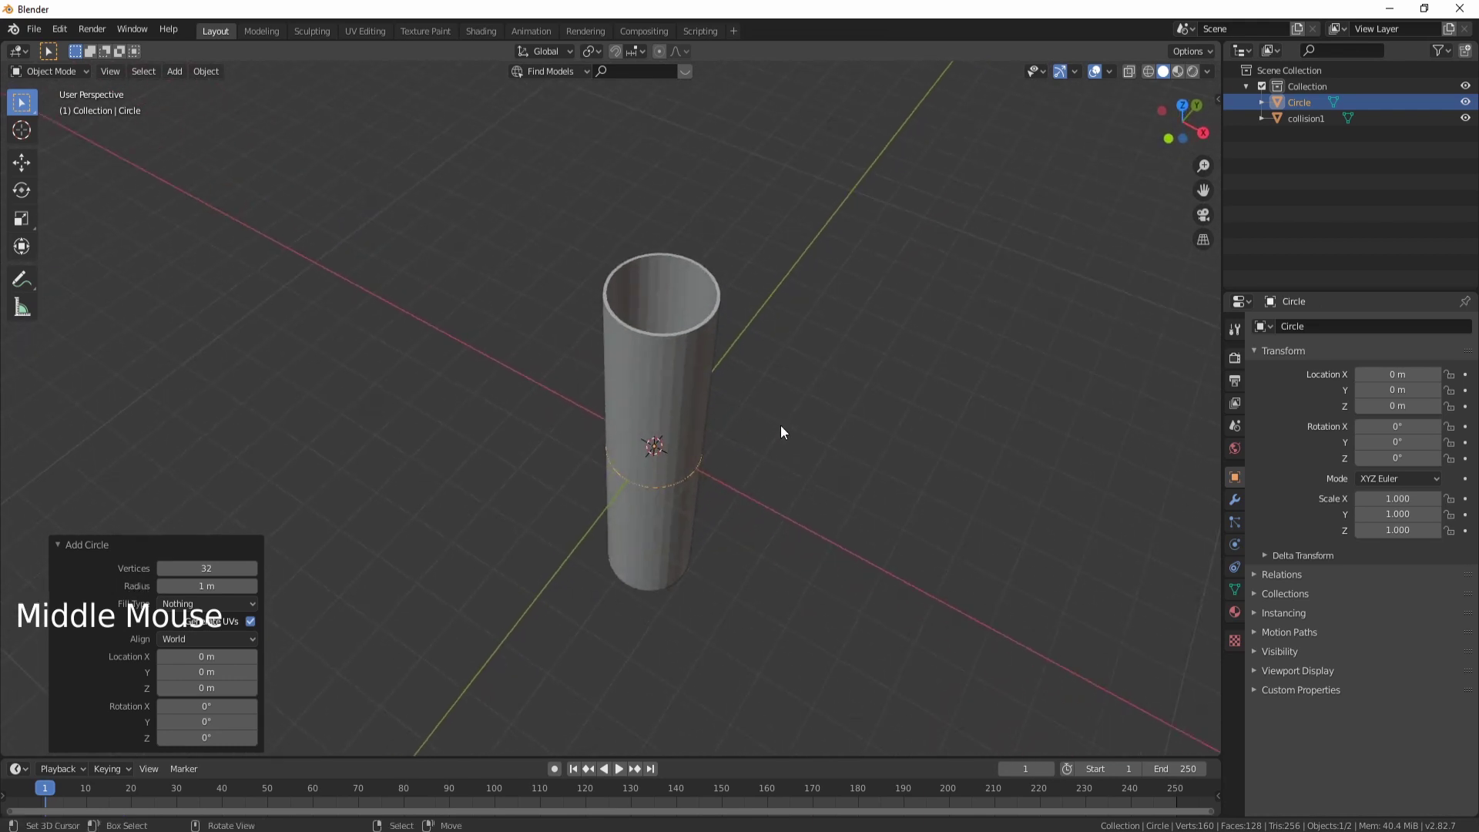
pyautogui.press('shift+KP_7')
pyautogui.scroll(3)
pyautogui.middleClick(709, 486)
pyautogui.scroll(3)
pyautogui.press('g')
# Step: Fill the circle with a face and extrude it upward into a thin solid disc
pyautogui.press('Tab')
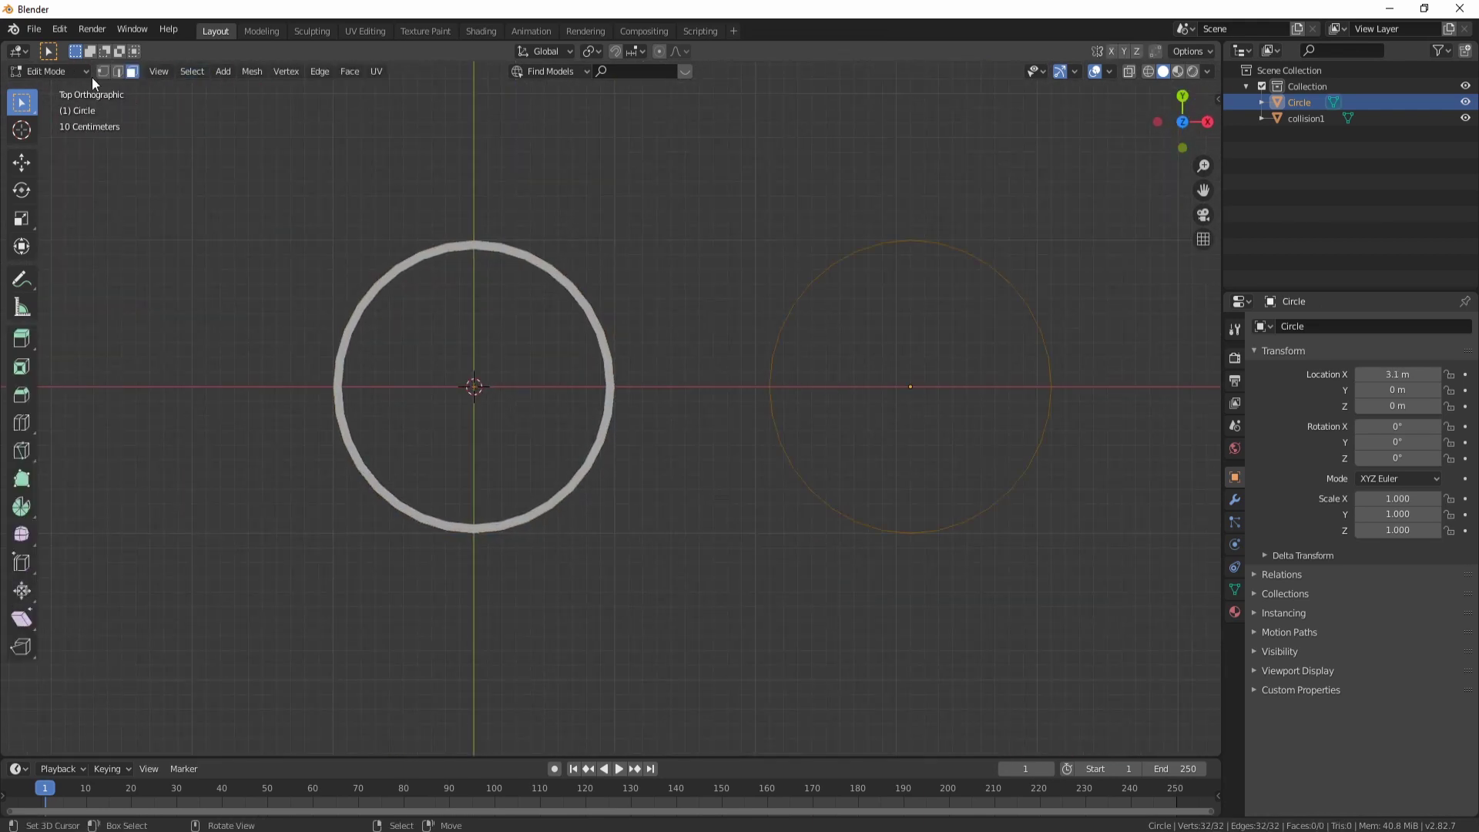
pyautogui.click(117, 76)
pyautogui.click(123, 77)
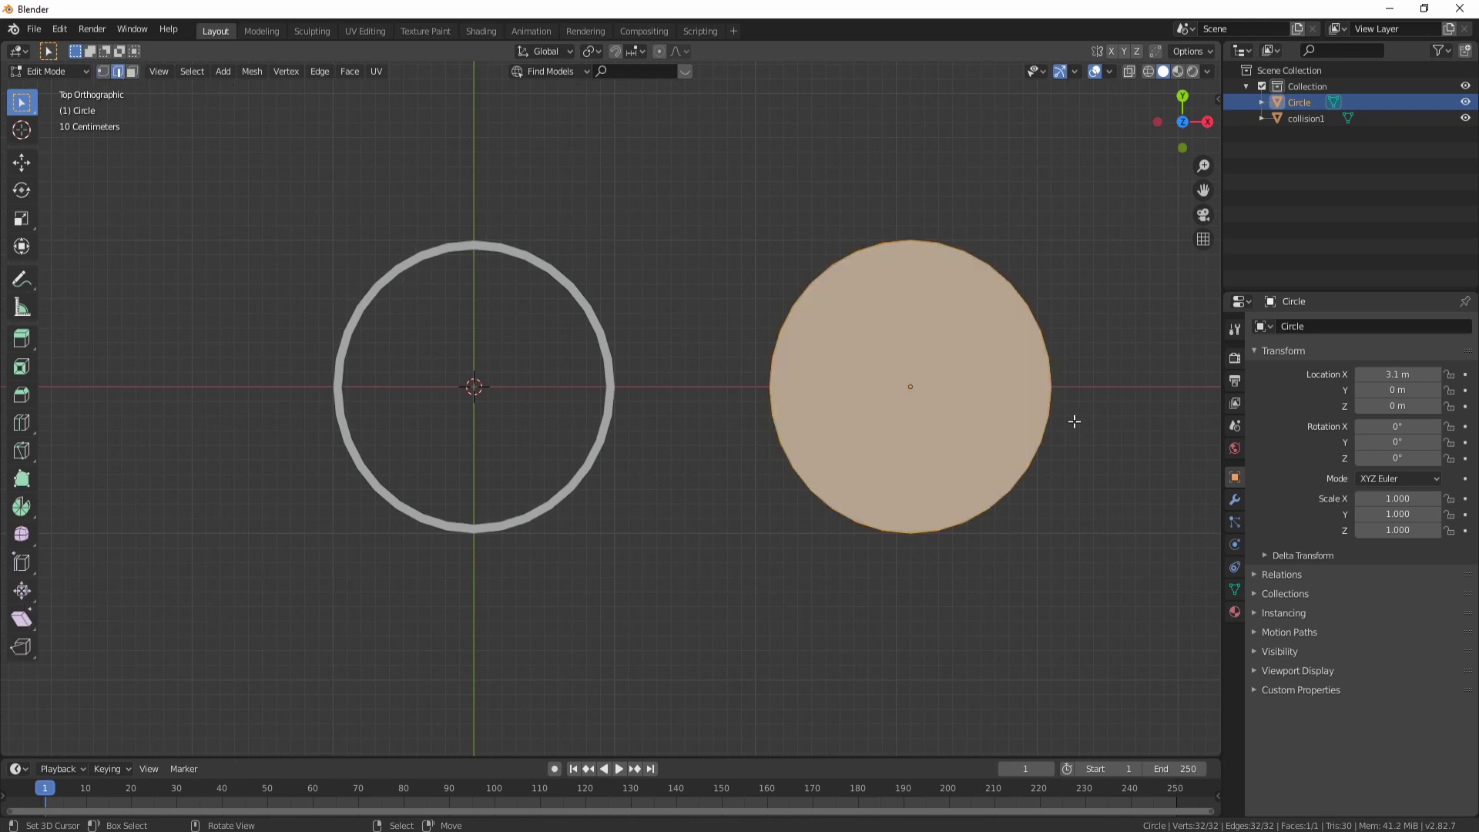
pyautogui.press('Tab')
pyautogui.middleClick(977, 568)
pyautogui.middleClick(911, 494)
pyautogui.press('Tab')
pyautogui.press('e')
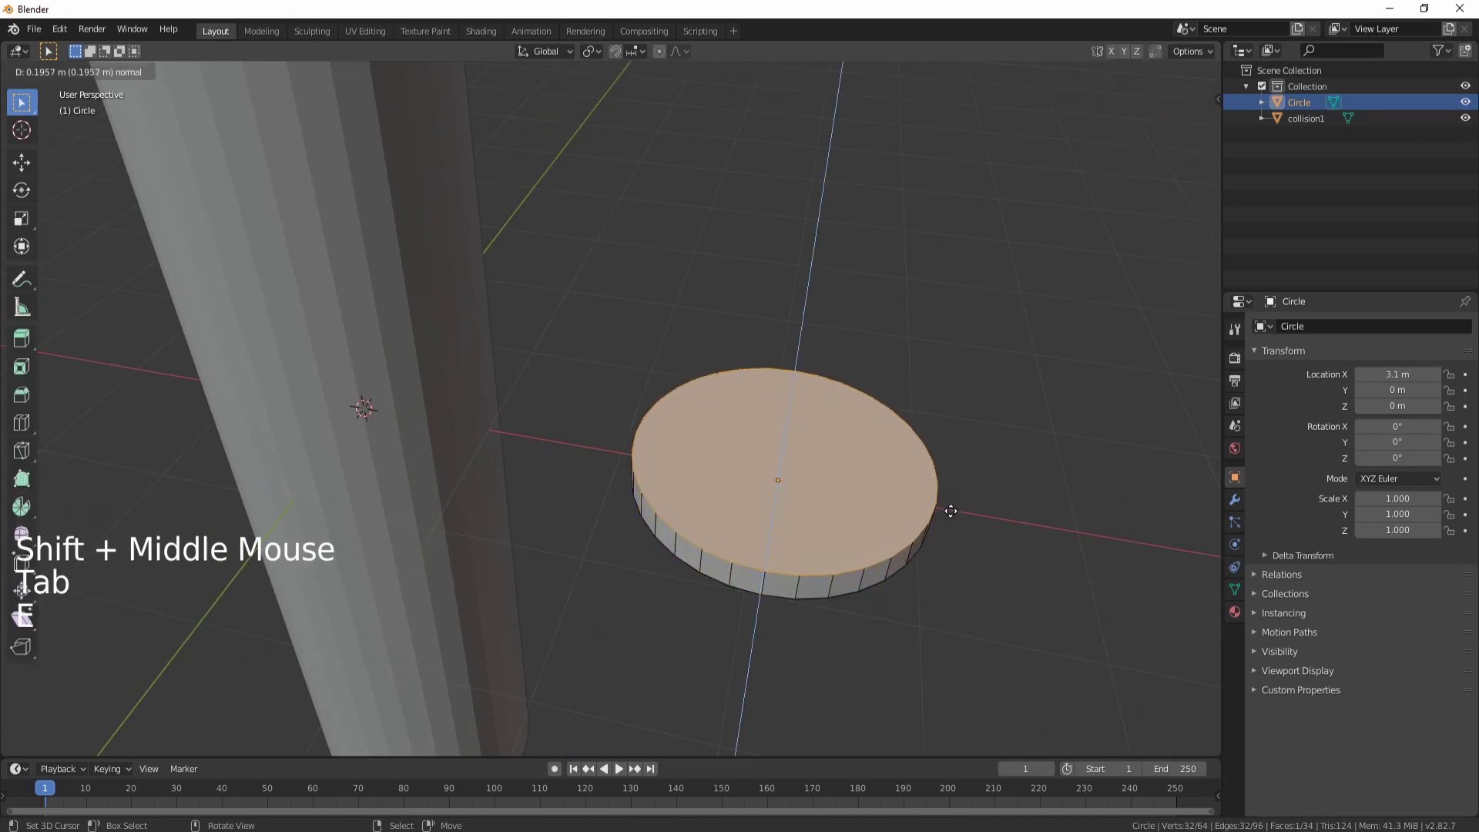
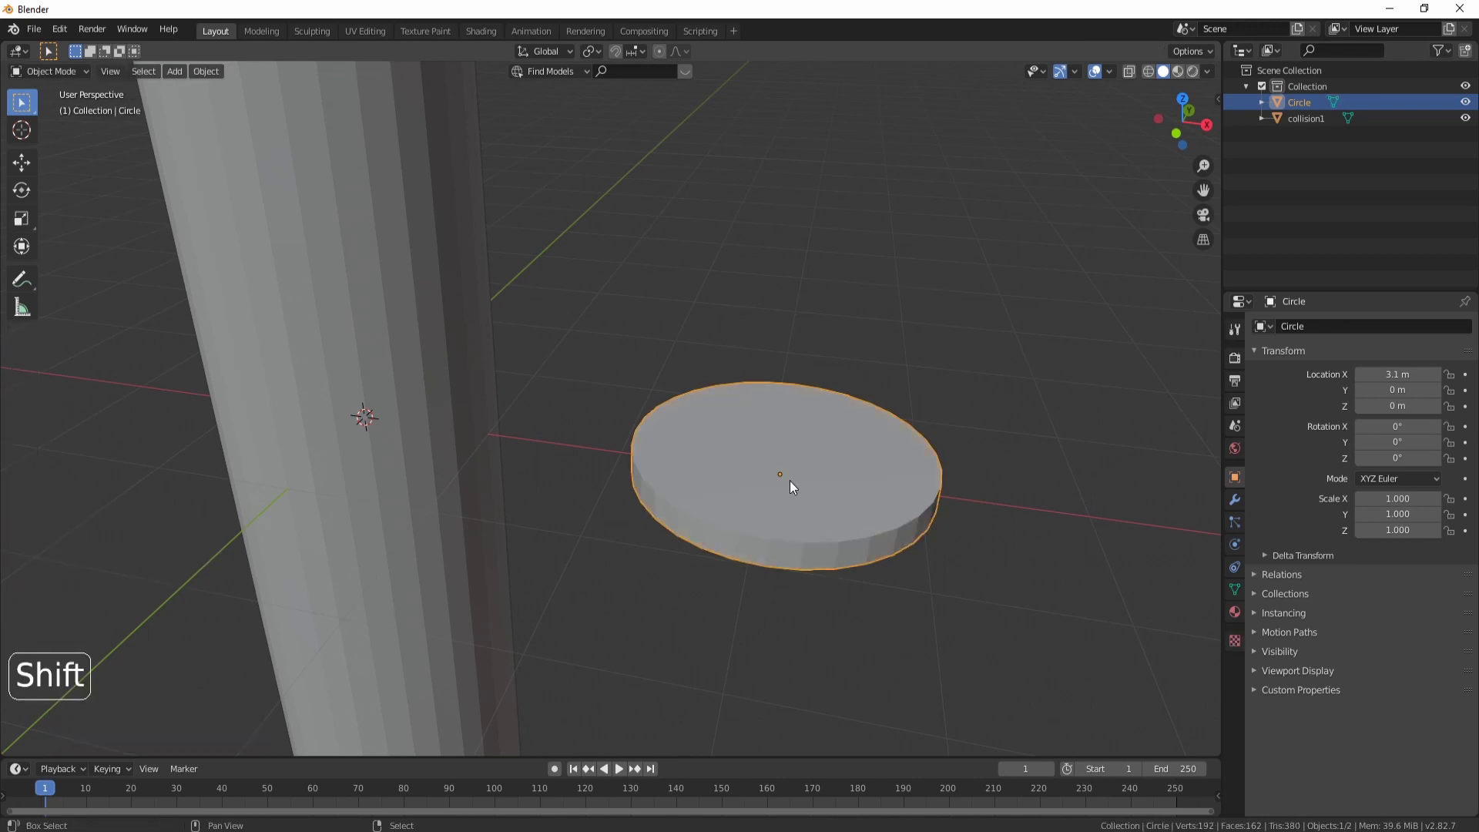
# Step: Set the disc's origin to its geometry
pyautogui.press('ctrl+shift+alt+c')
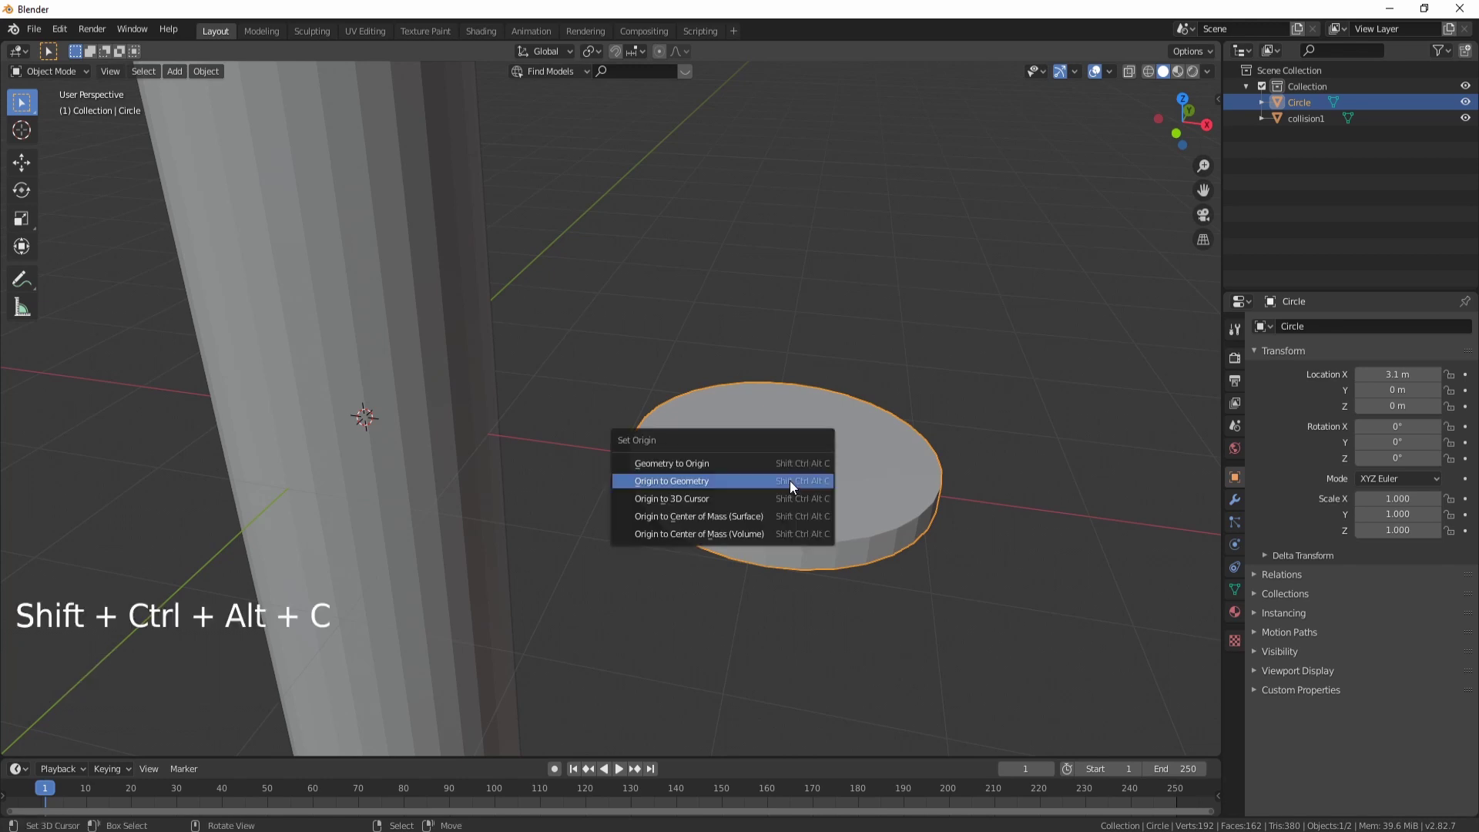
pyautogui.middleClick(877, 529)
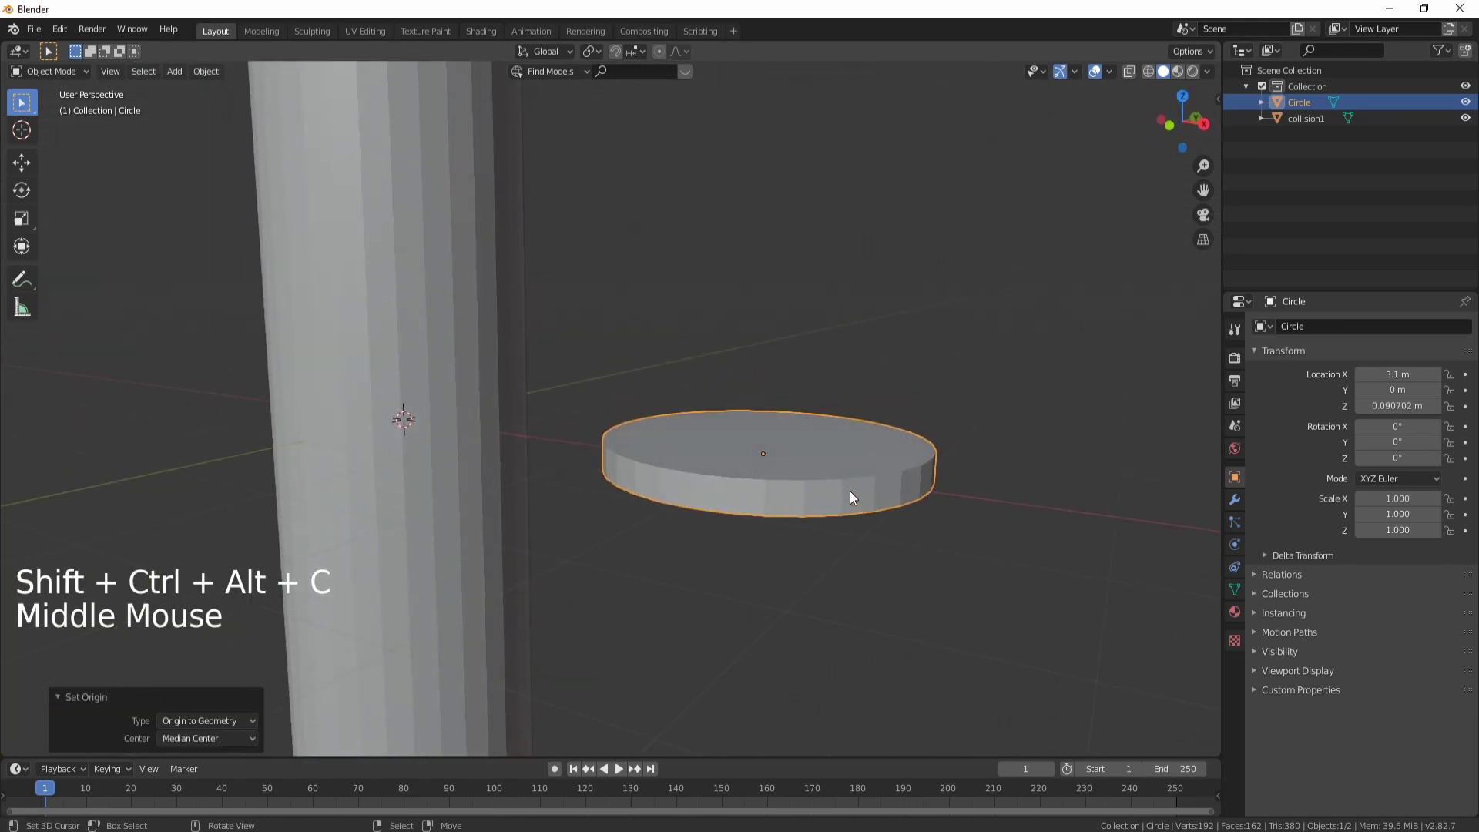
pyautogui.scroll(-3)
pyautogui.middleClick(742, 471)
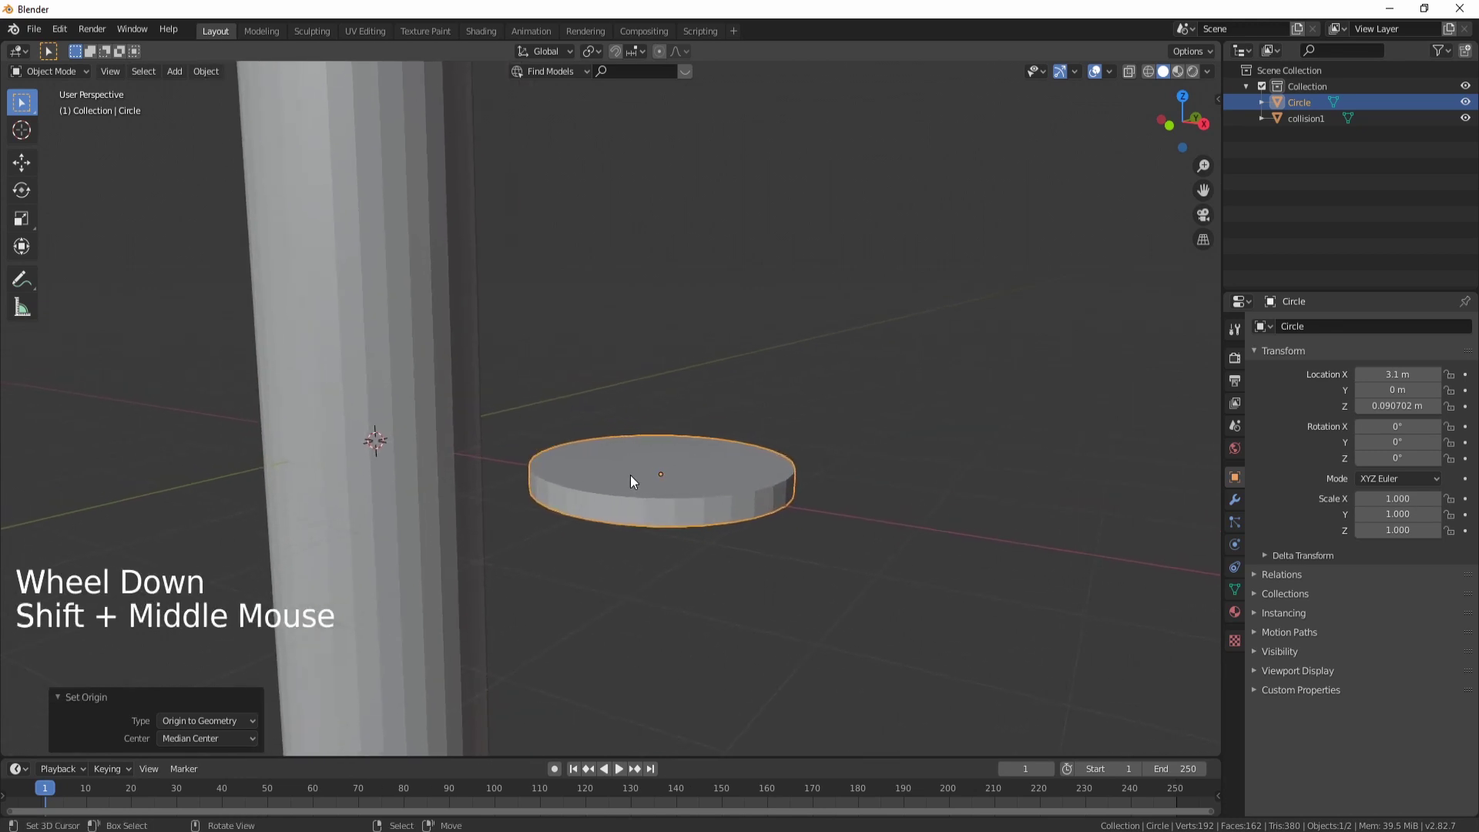
# Step: Add a cube with a level-2 Subdivision Surface as the ball
pyautogui.press('shift+a')
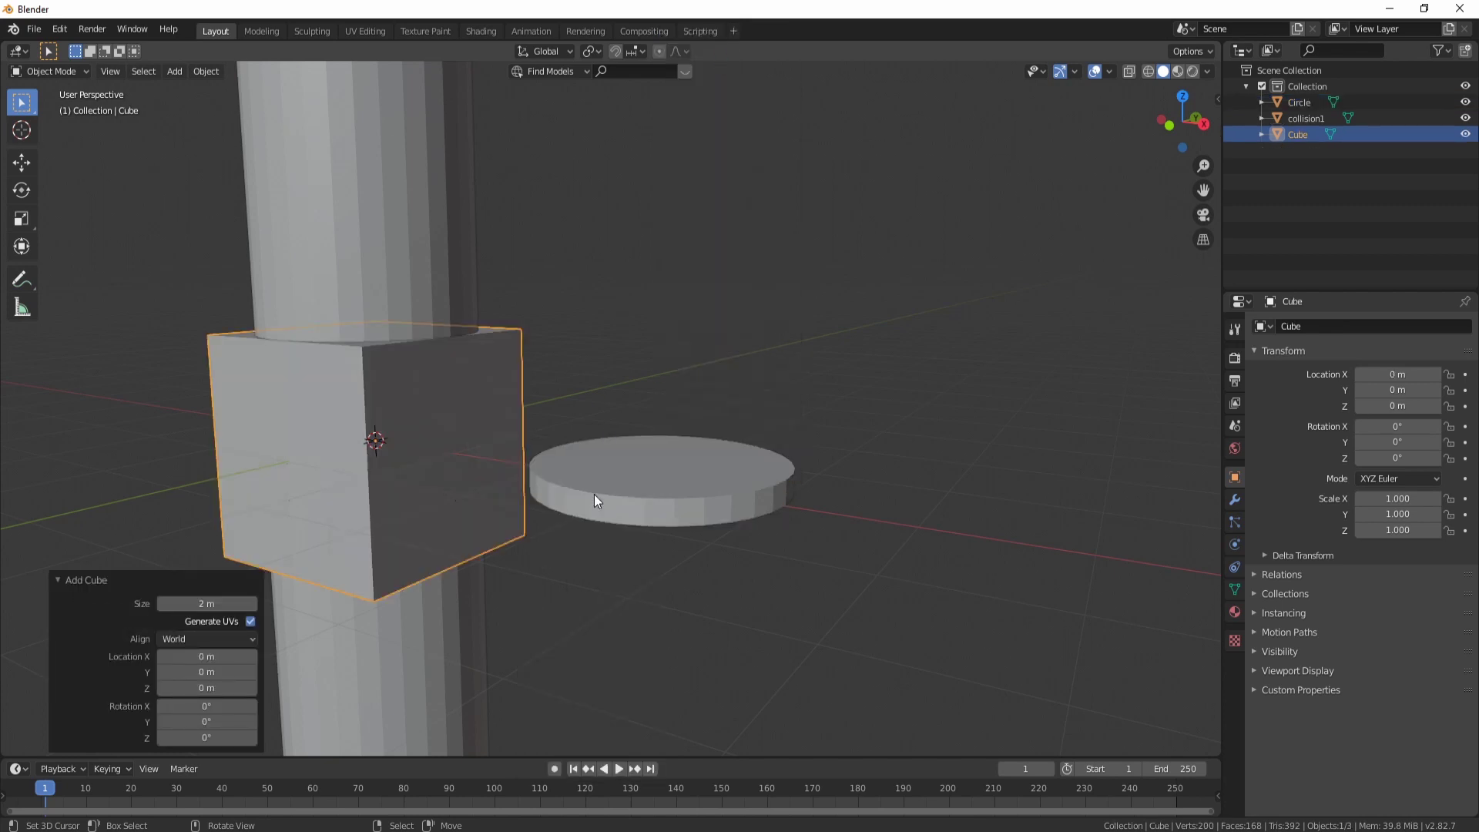
pyautogui.scroll(-3)
pyautogui.middleClick(598, 409)
pyautogui.middleClick(734, 483)
pyautogui.middleClick(745, 448)
pyautogui.press('ctrl+2')
pyautogui.middleClick(709, 459)
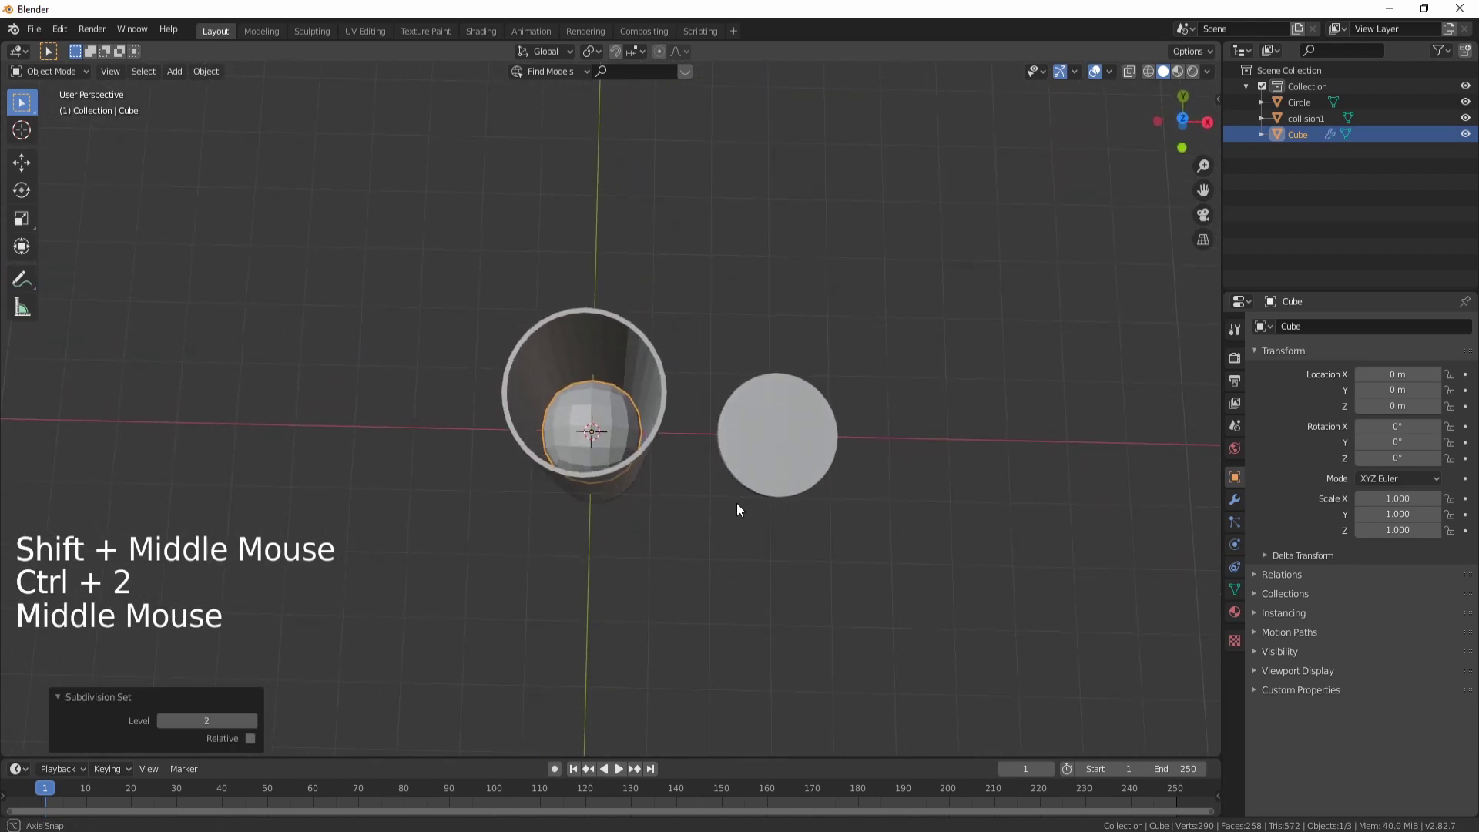
pyautogui.press('KP_7')
pyautogui.middleClick(682, 501)
pyautogui.scroll(3)
pyautogui.middleClick(750, 446)
pyautogui.scroll(3)
pyautogui.middleClick(781, 452)
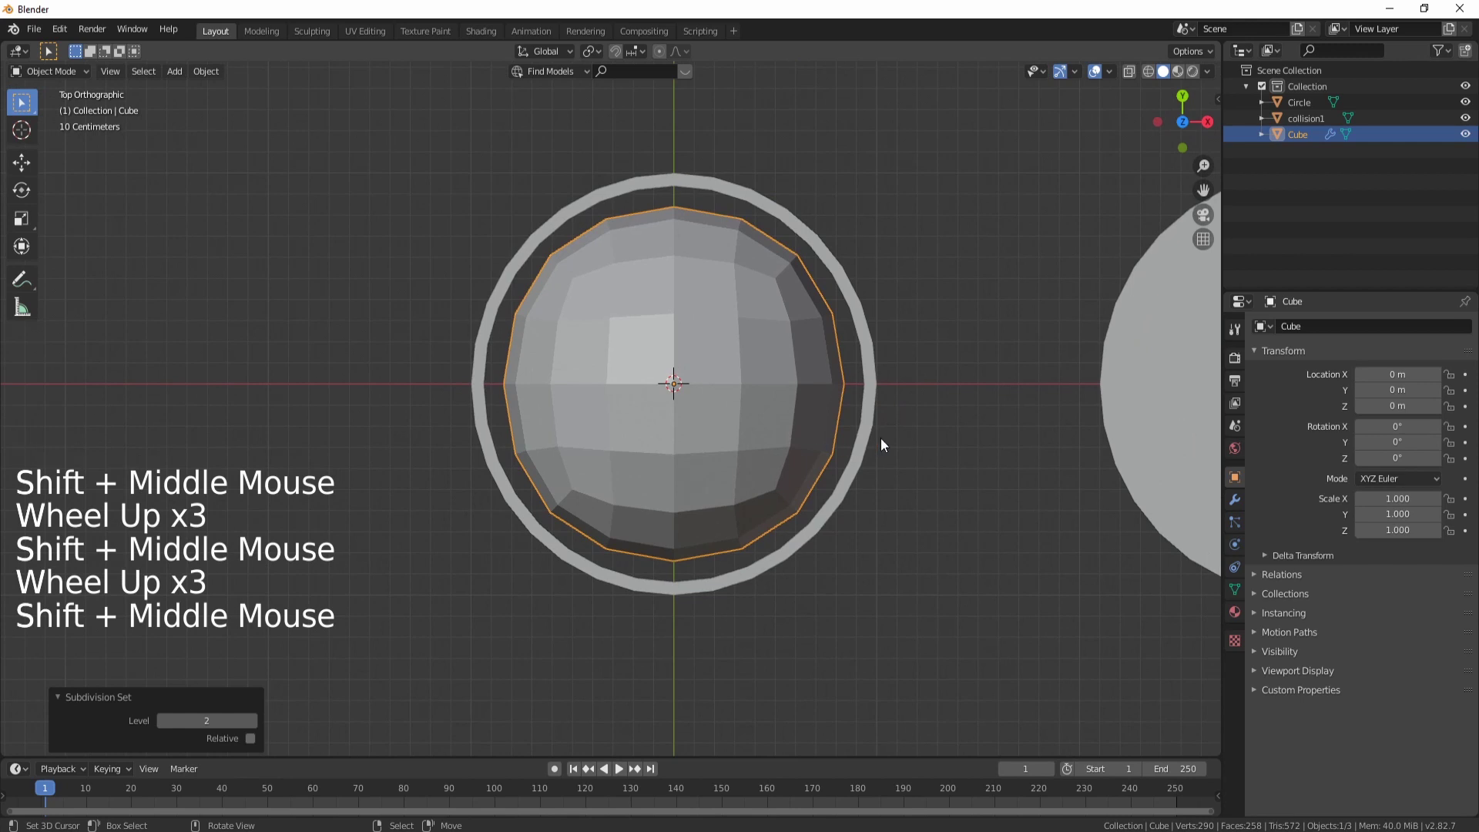
# Step: Scale the ball down to fit inside the tube and apply its scale
pyautogui.press('s')
pyautogui.press('w')
pyautogui.press('w')
pyautogui.press('ctrl+a')
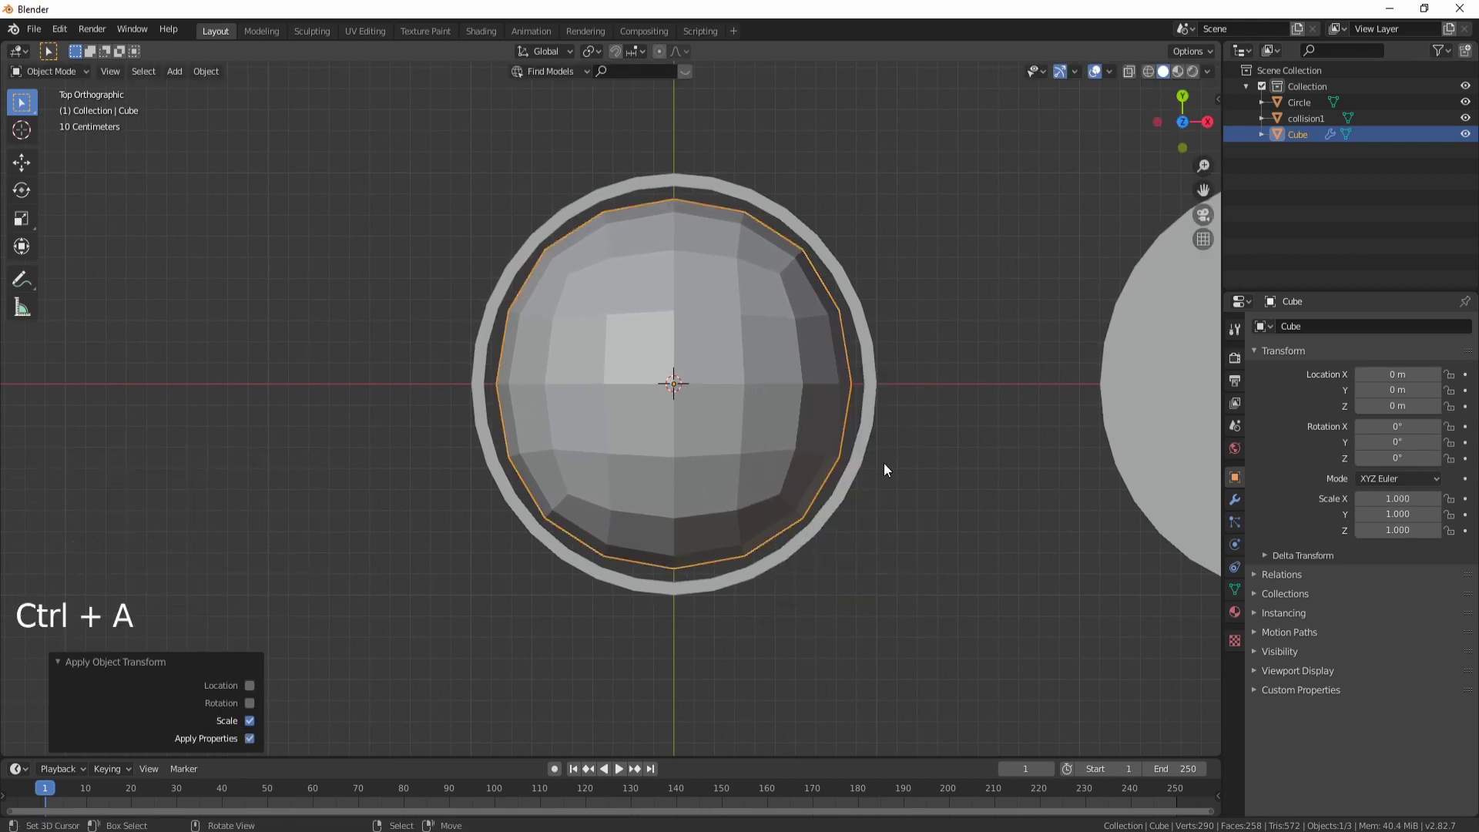
pyautogui.middleClick(886, 509)
pyautogui.scroll(-3)
pyautogui.middleClick(815, 454)
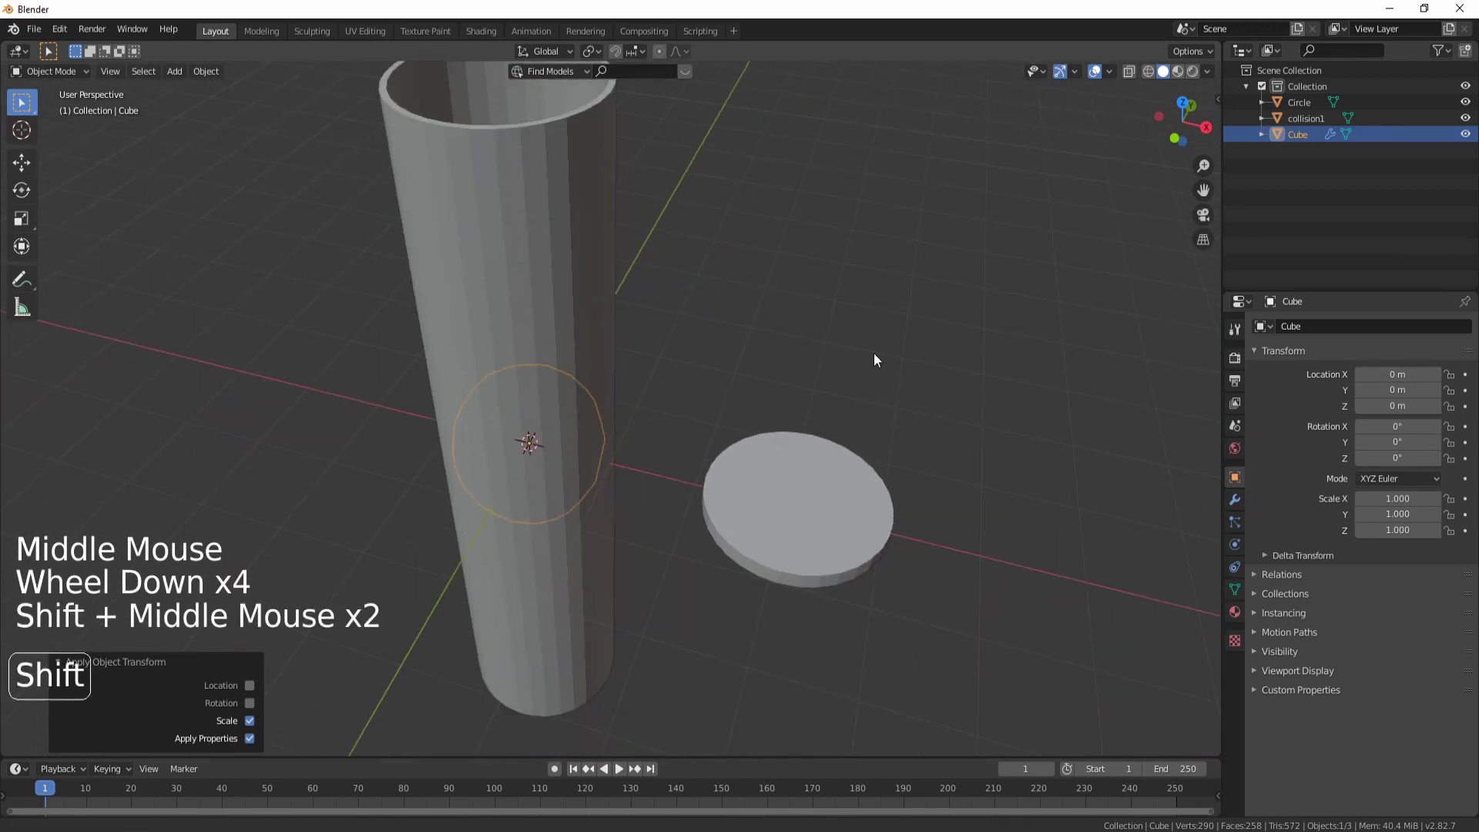
pyautogui.middleClick(820, 295)
# Step: Move the ball 3 m along X over the disc and raise it about 3 m on Z
pyautogui.press('g')
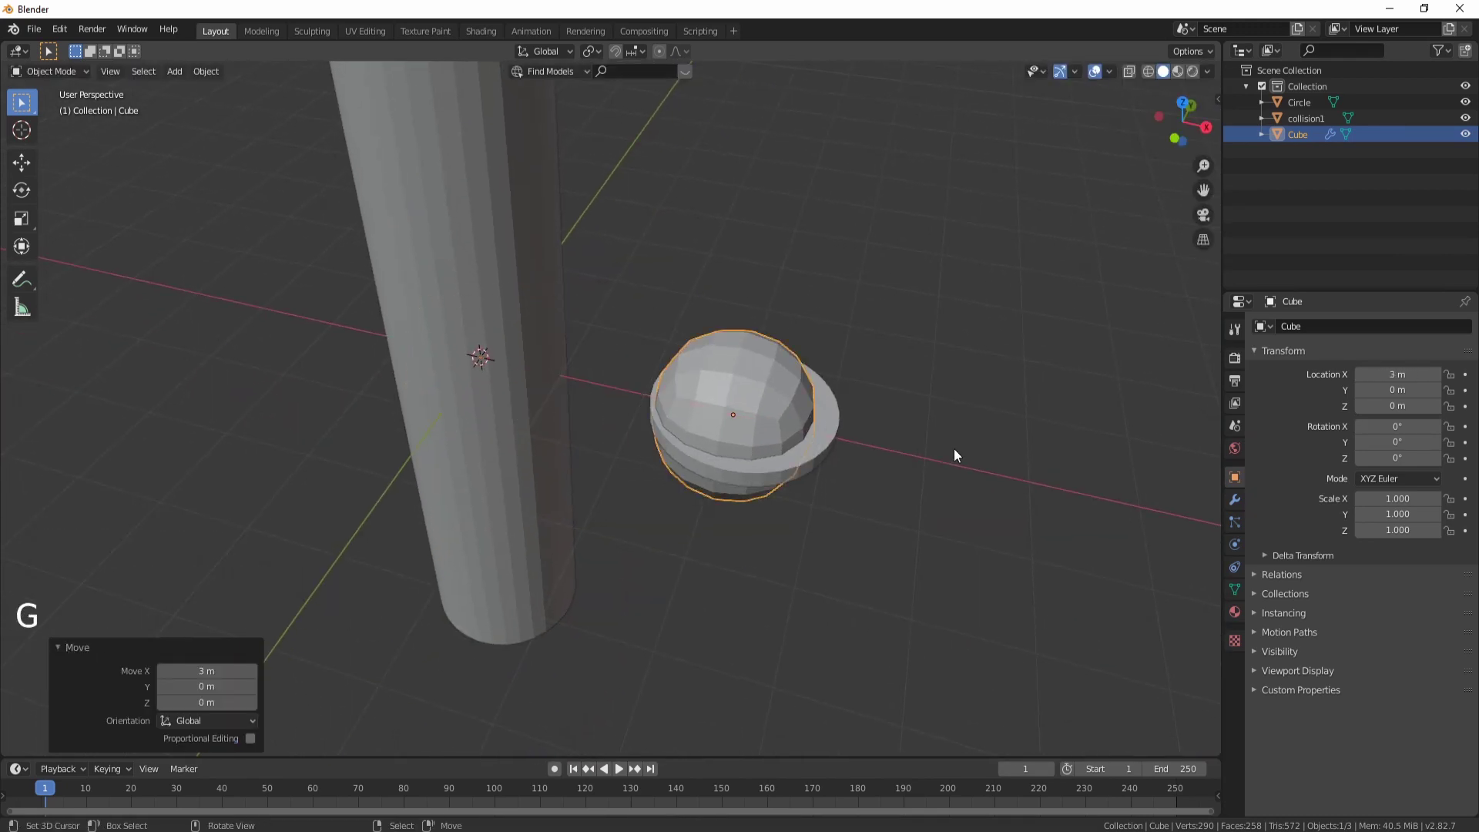
pyautogui.press('KP_1')
pyautogui.scroll(3)
pyautogui.middleClick(849, 457)
pyautogui.scroll(3)
pyautogui.press('g')
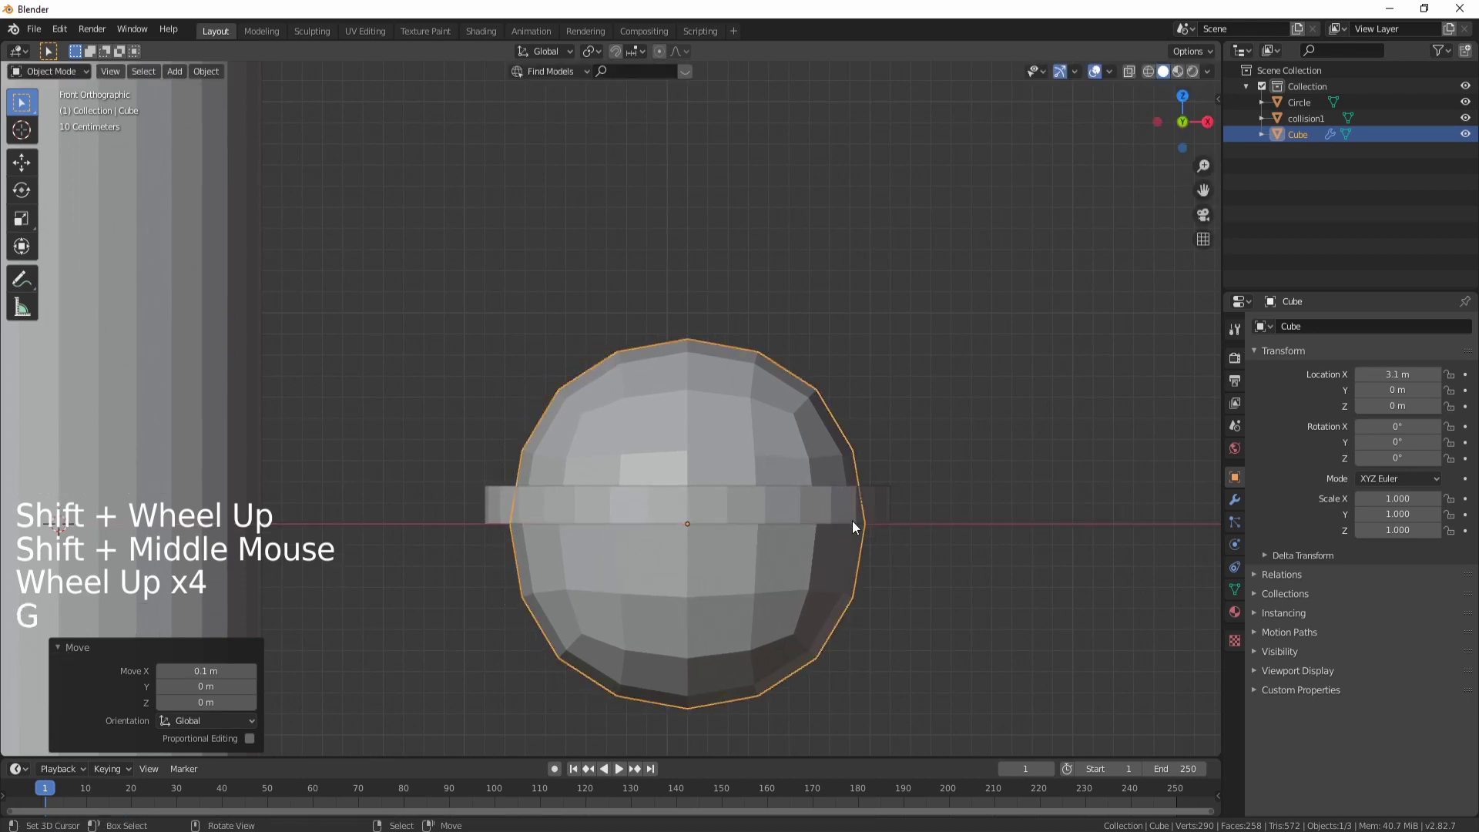
pyautogui.press('g')
pyautogui.scroll(-3)
pyautogui.middleClick(774, 401)
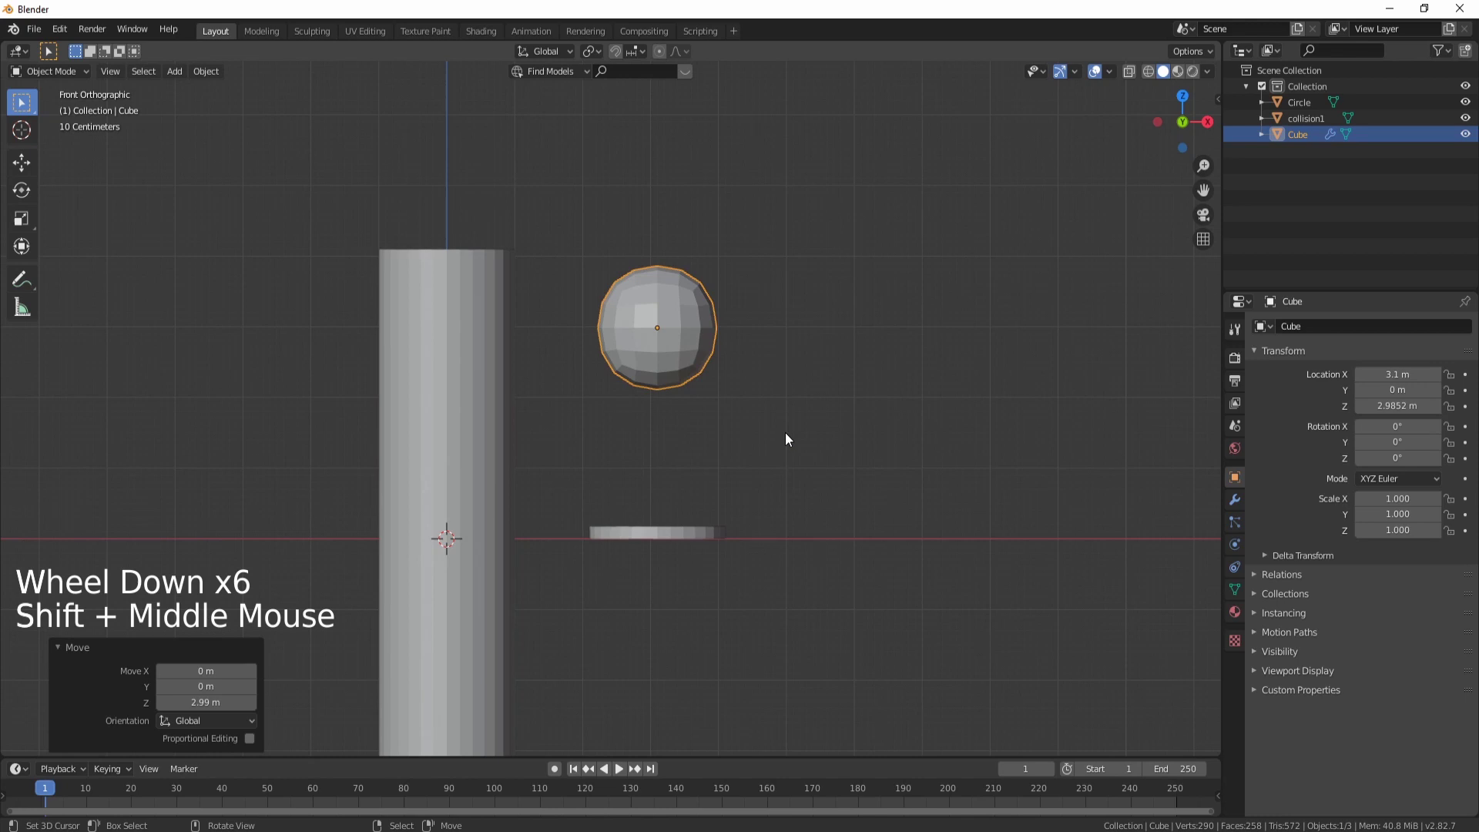
pyautogui.scroll(3)
pyautogui.middleClick(802, 441)
# Step: Add a Cast modifier set to Sphere with factor 1 to round the ball
pyautogui.press('w')
pyautogui.click(1240, 509)
pyautogui.press('w')
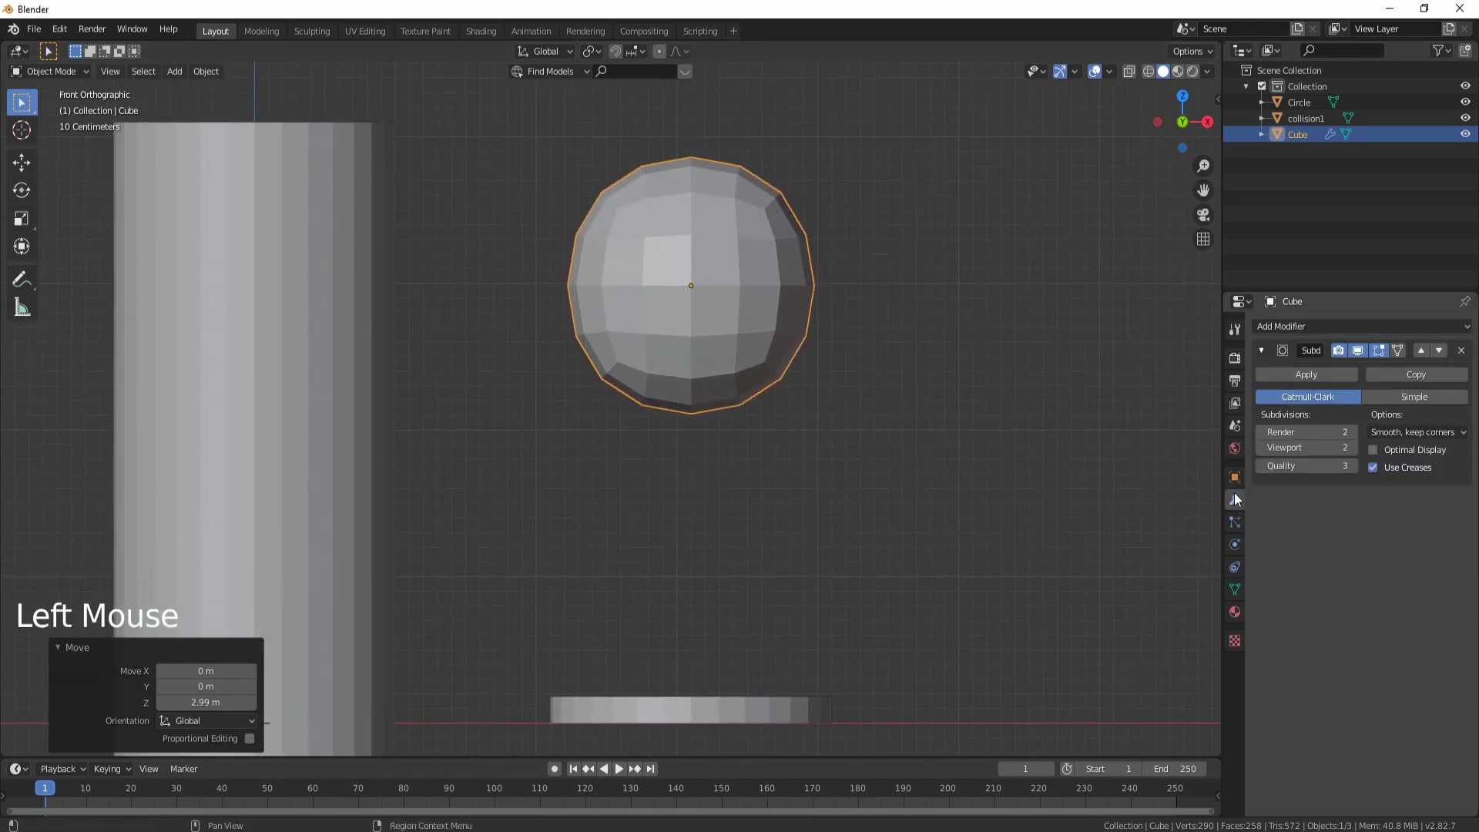
pyautogui.click(1310, 332)
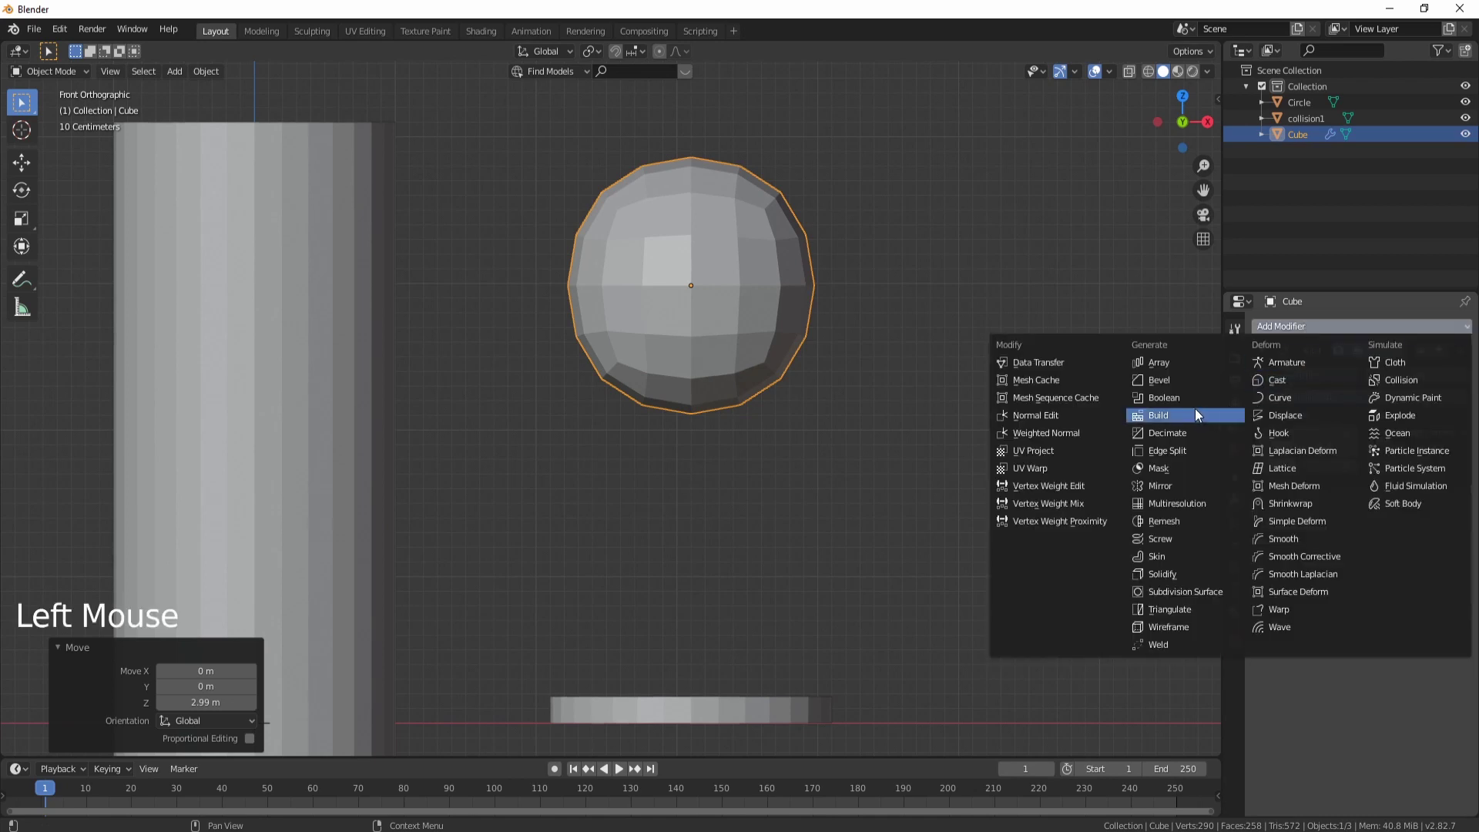
pyautogui.click(1366, 570)
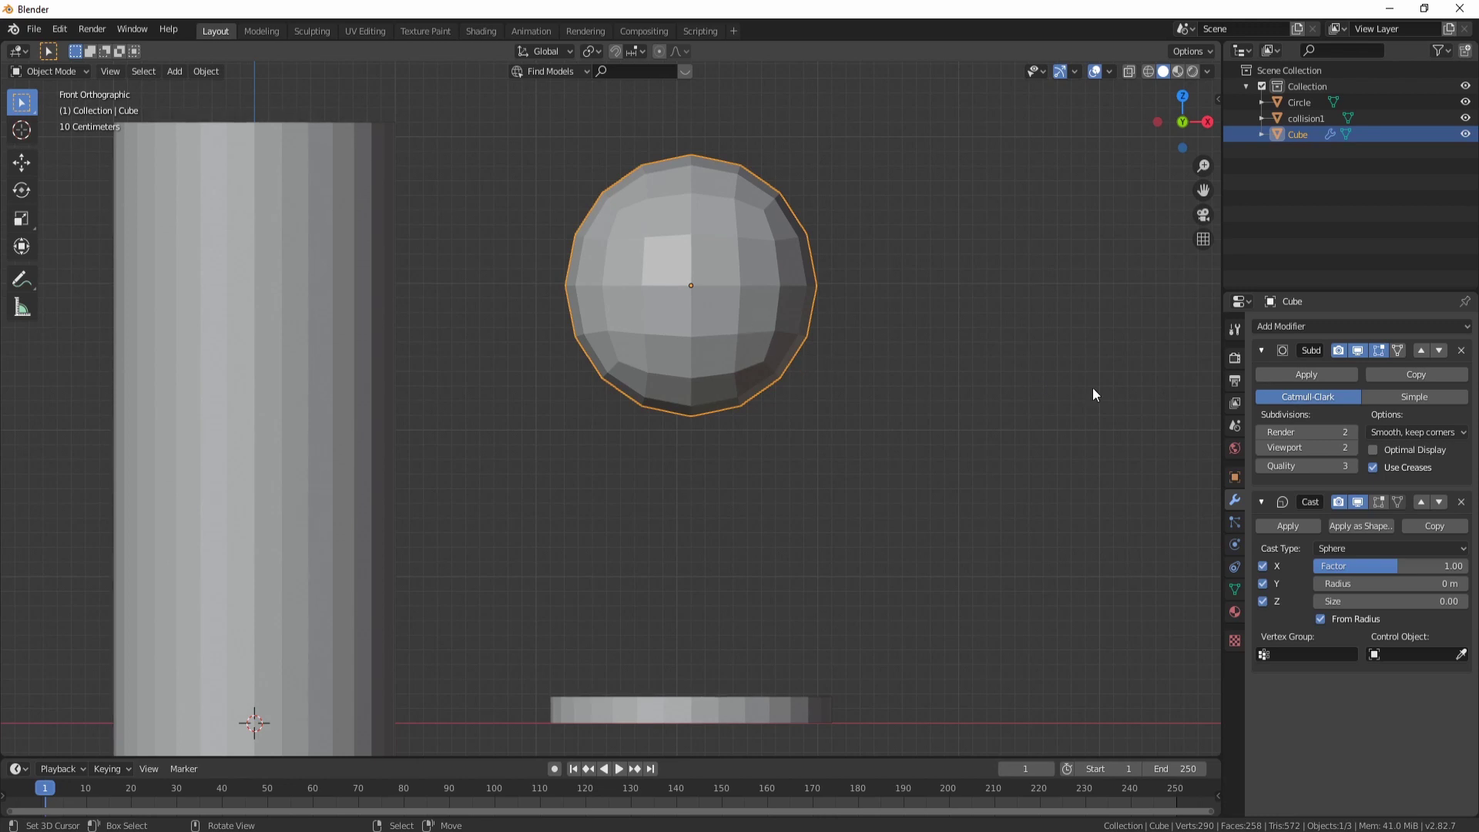
# Step: Apply the Subdivision and Cast modifiers, baking the sphere into the mesh
pyautogui.click(1306, 373)
pyautogui.click(1298, 374)
pyautogui.press('Tab')
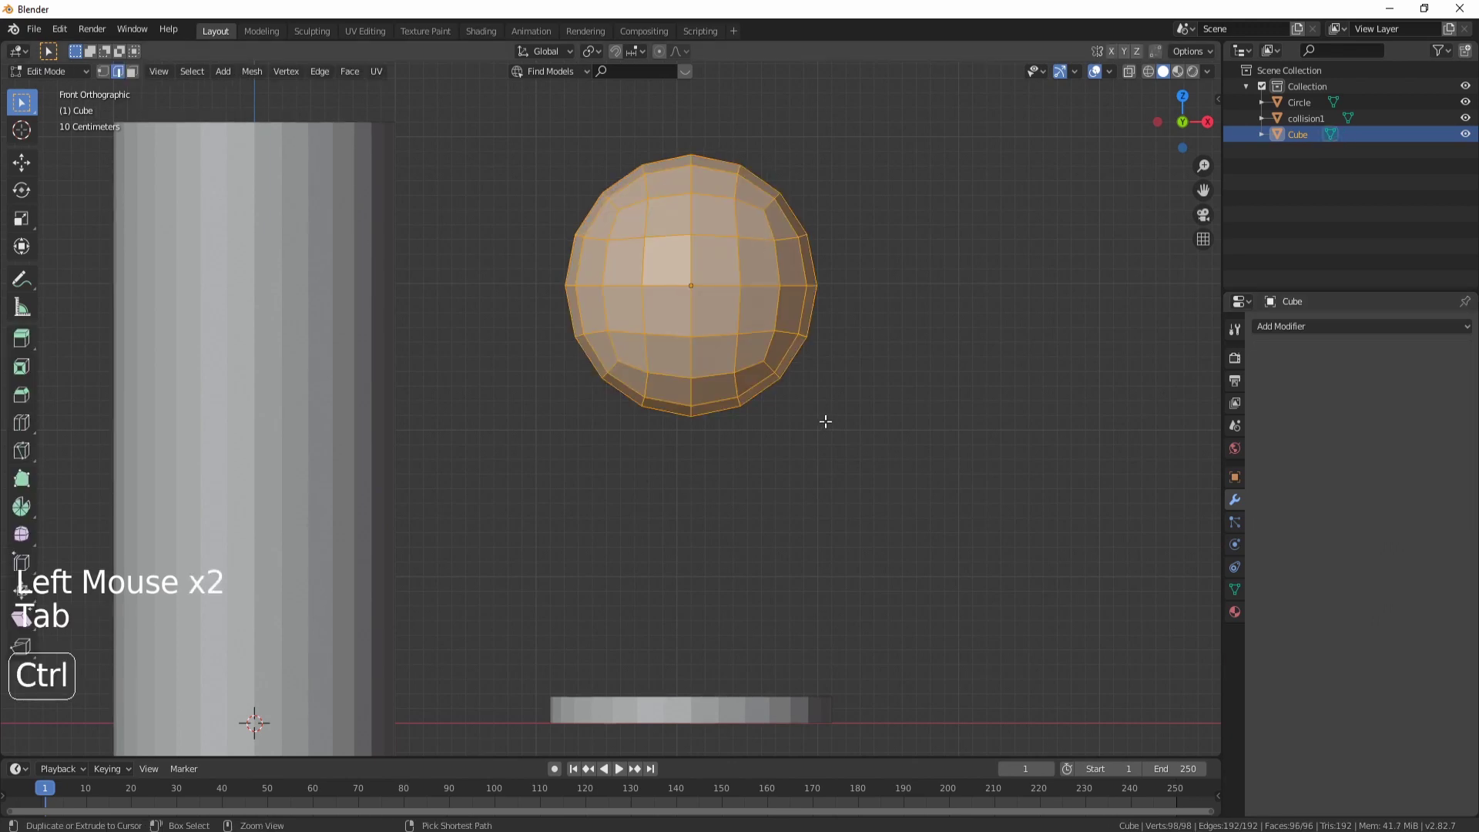
pyautogui.press('ctrl+n')
pyautogui.press('Tab')
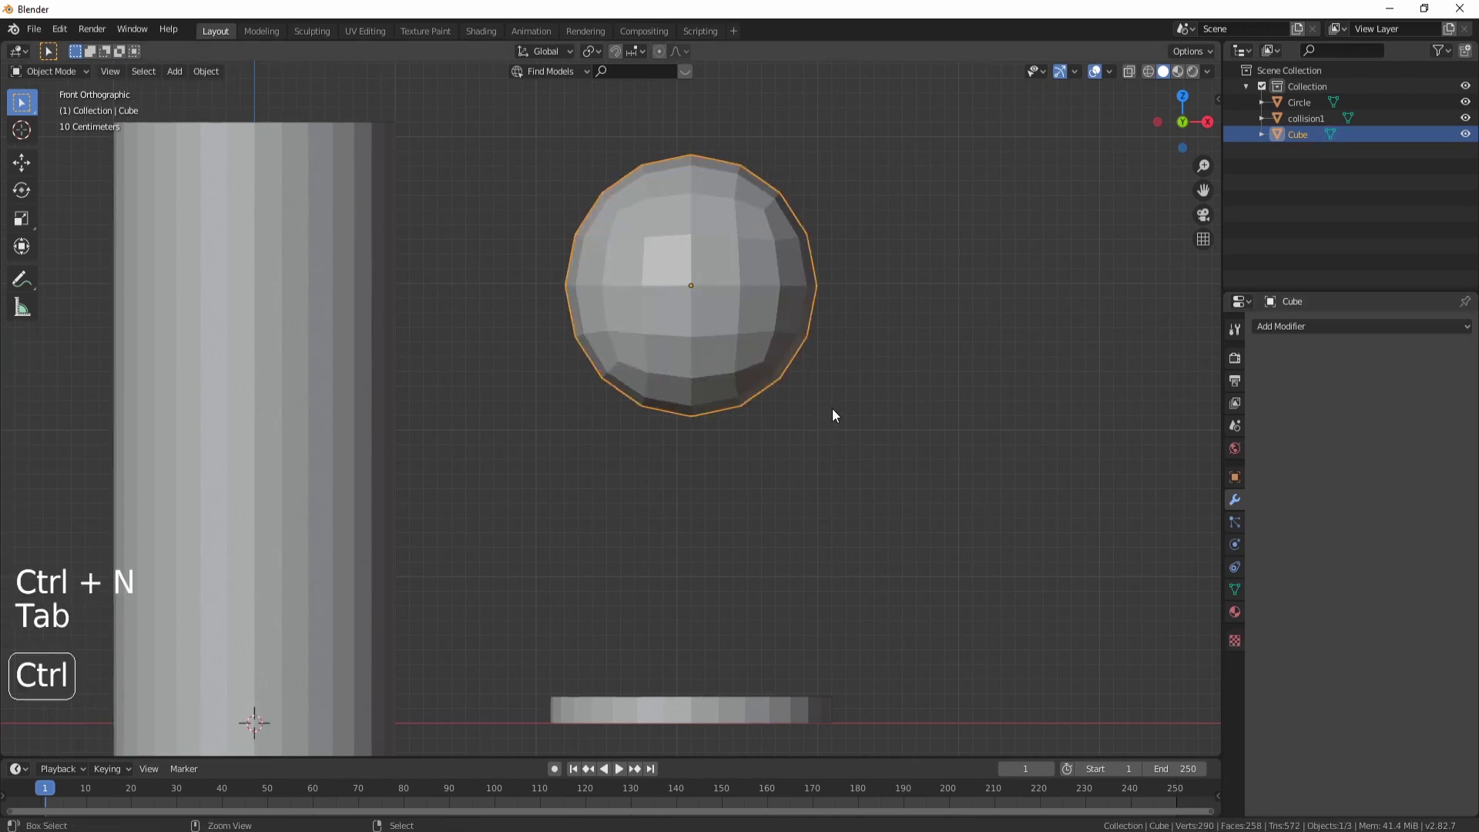
pyautogui.press('ctrl+a')
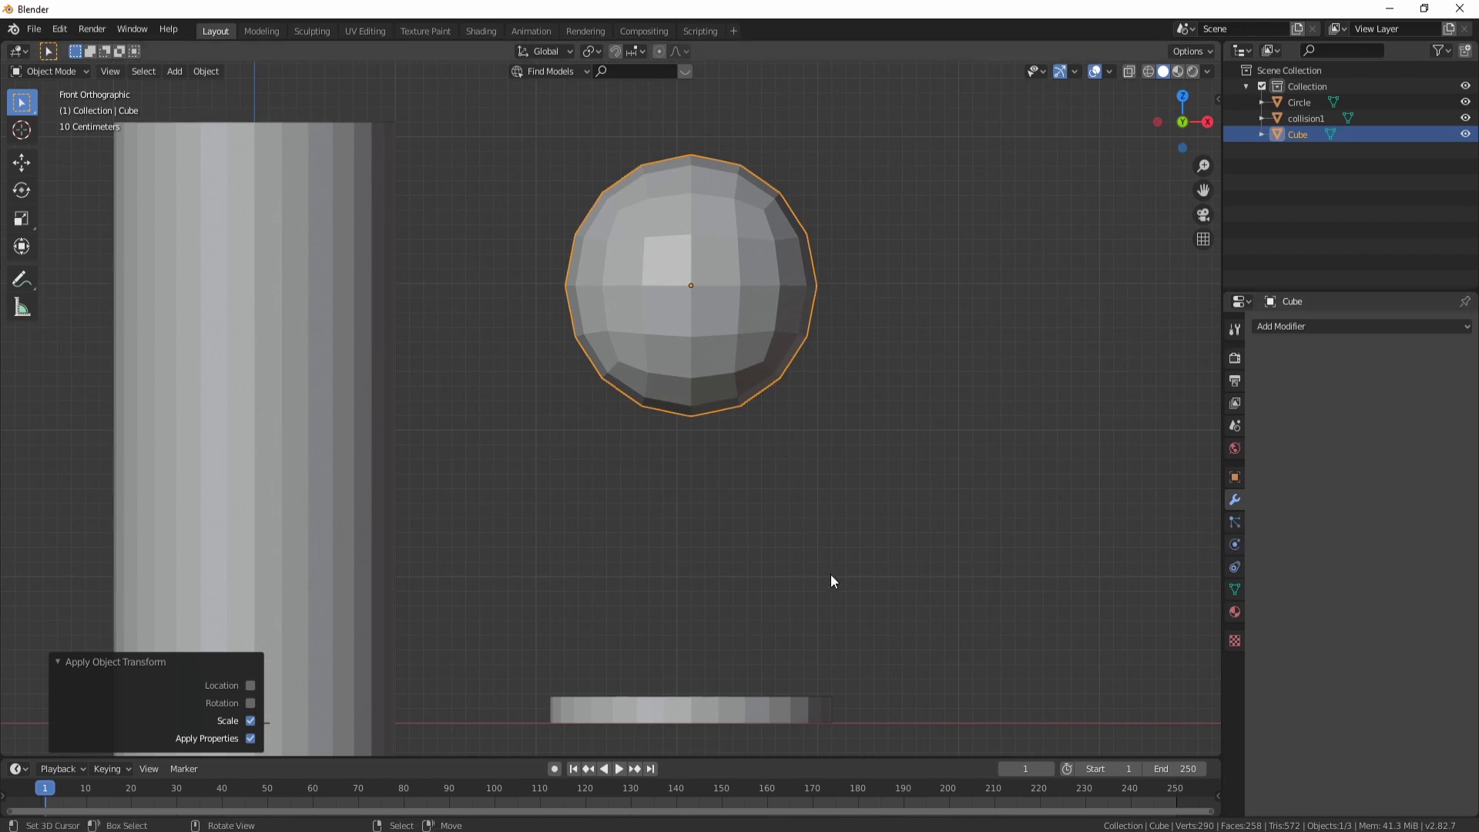
# Step: Enable Collision physics on the Circle disc
pyautogui.middleClick(807, 579)
pyautogui.scroll(-3)
pyautogui.click(1240, 546)
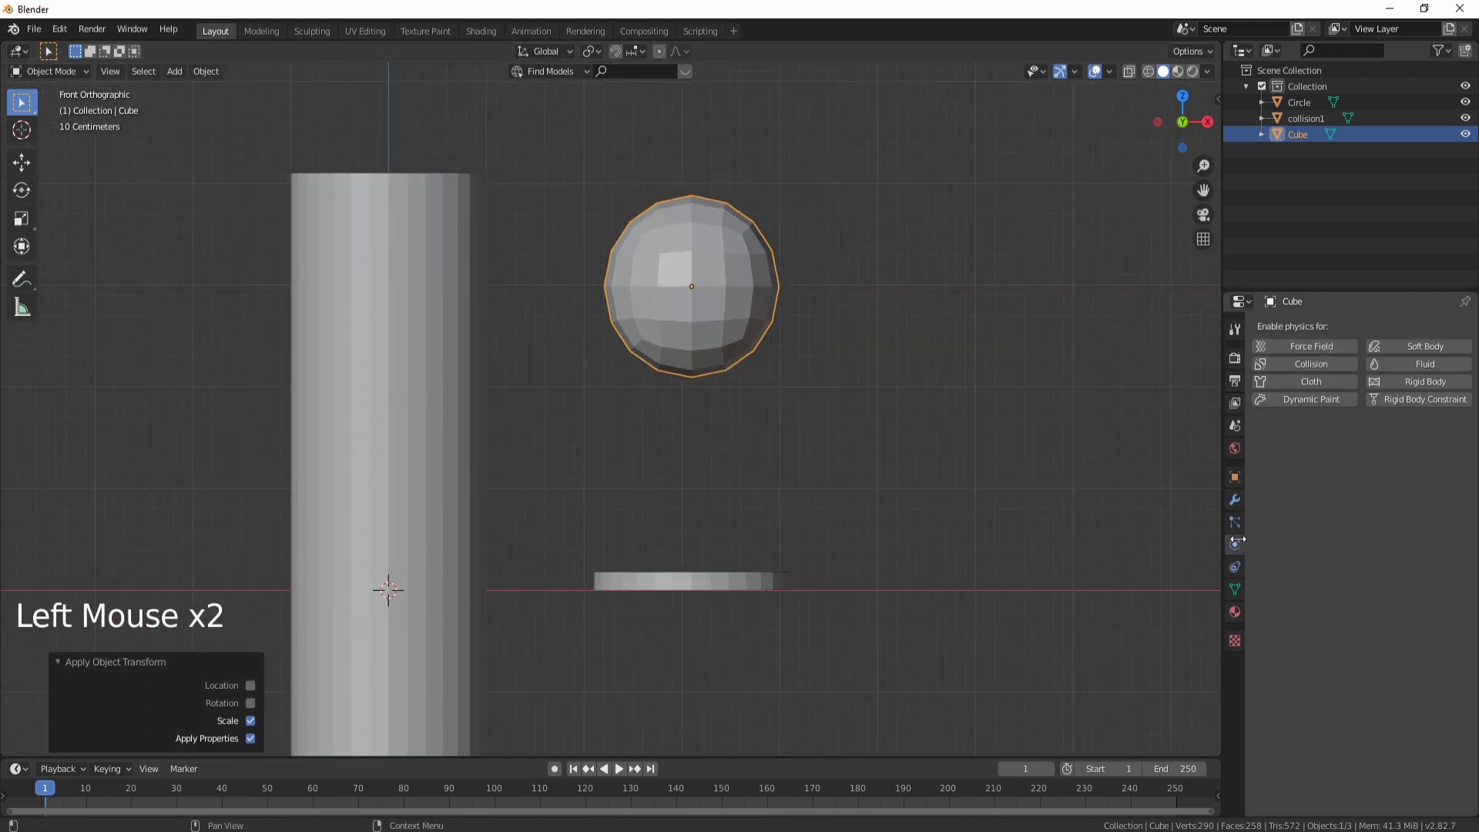
pyautogui.rightClick(741, 561)
pyautogui.rightClick(747, 589)
pyautogui.middleClick(747, 554)
pyautogui.click(1295, 366)
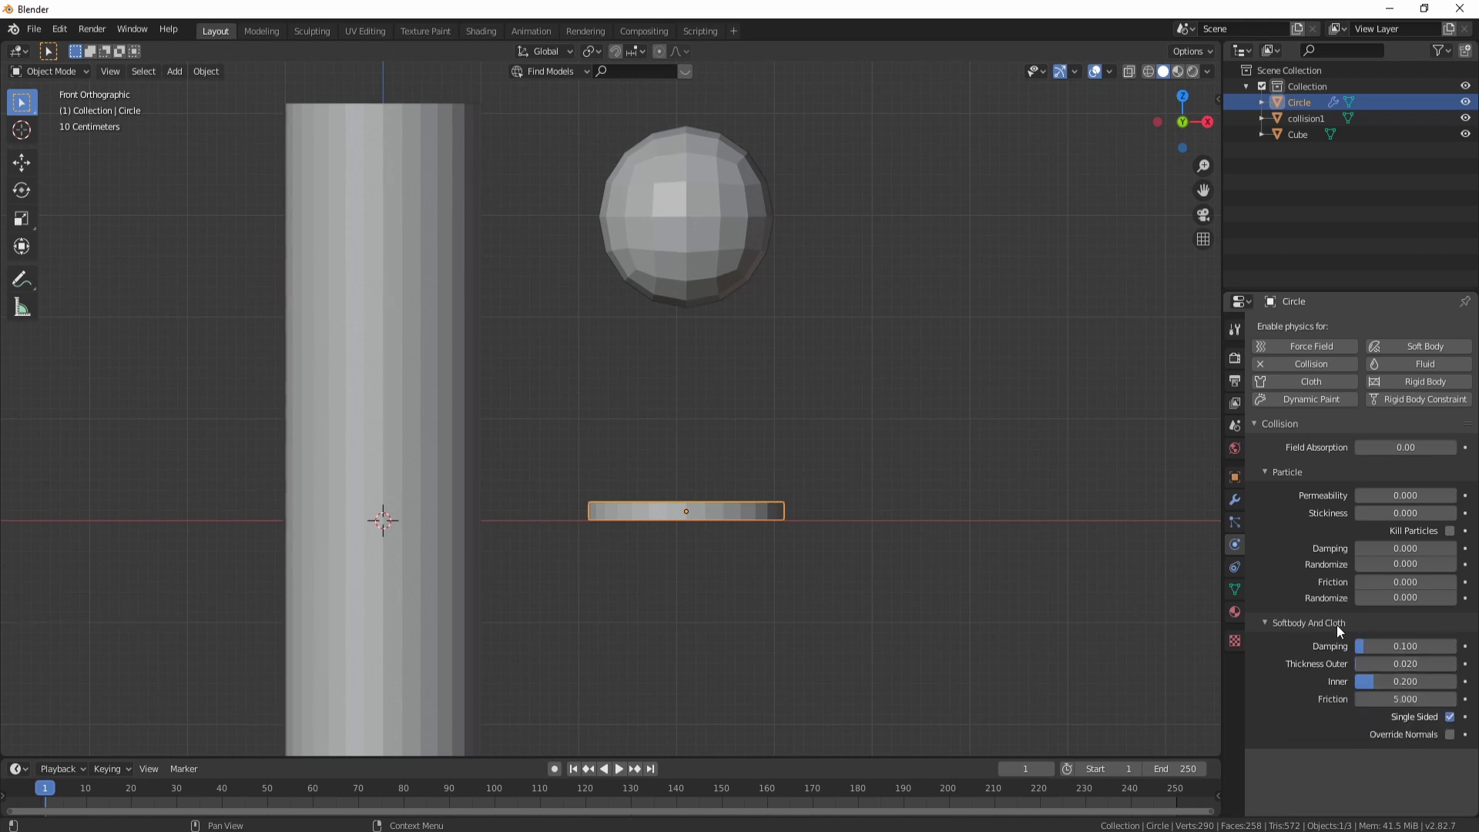
# Step: Enable Soft Body on the ball with Goal unchecked so it falls freely
pyautogui.middleClick(864, 442)
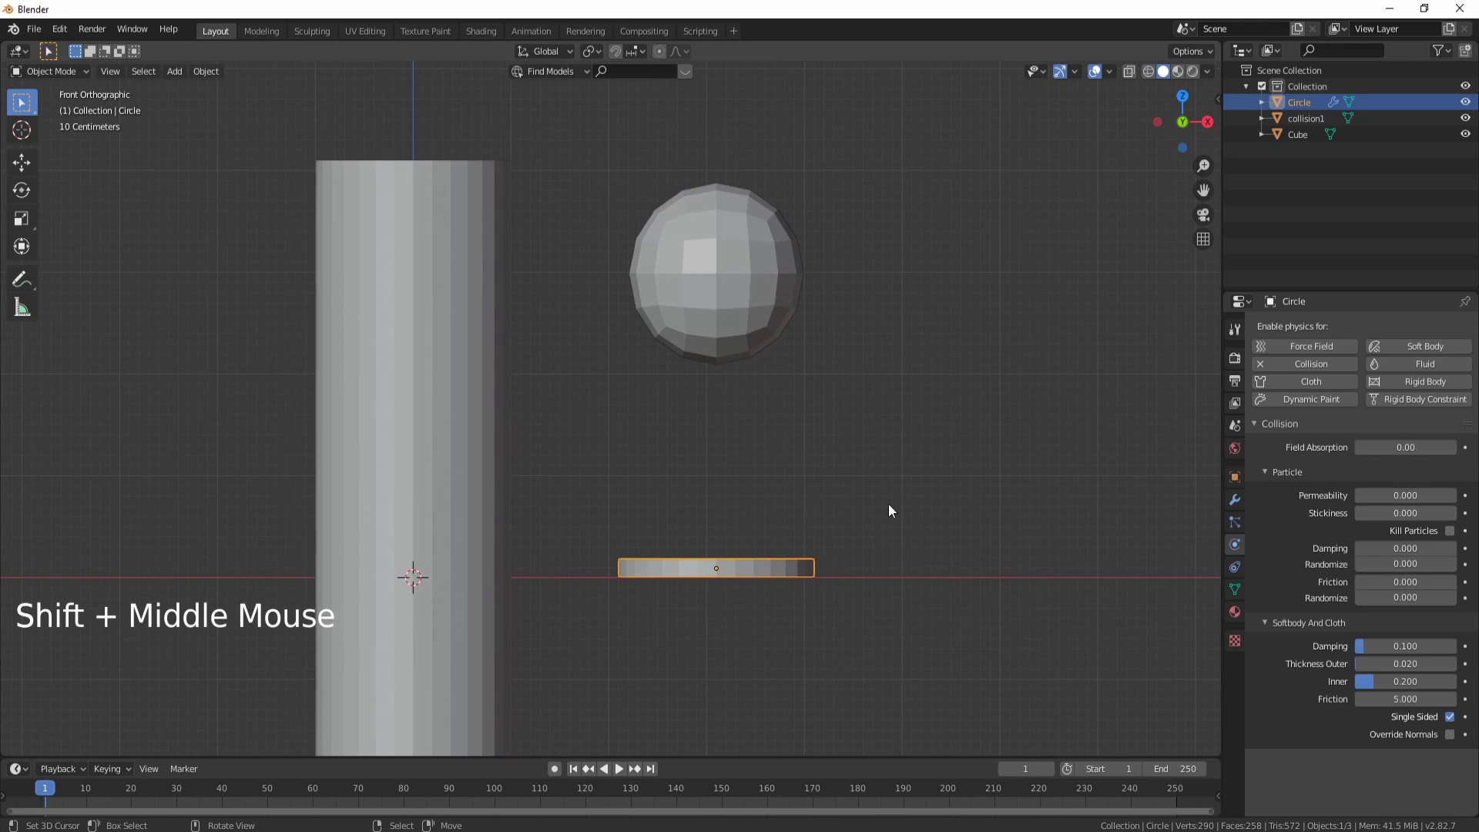
pyautogui.rightClick(746, 302)
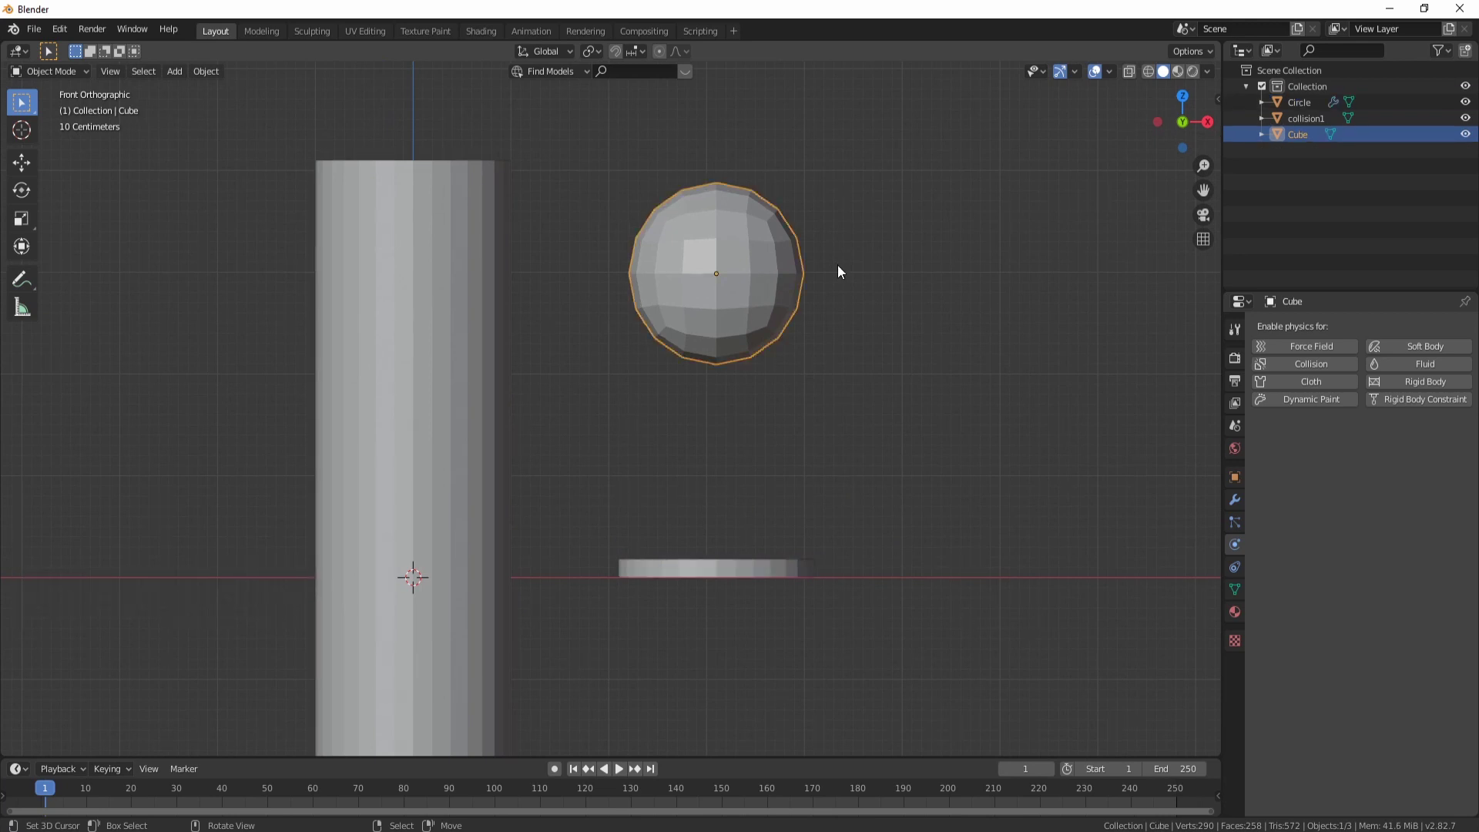
pyautogui.click(1413, 352)
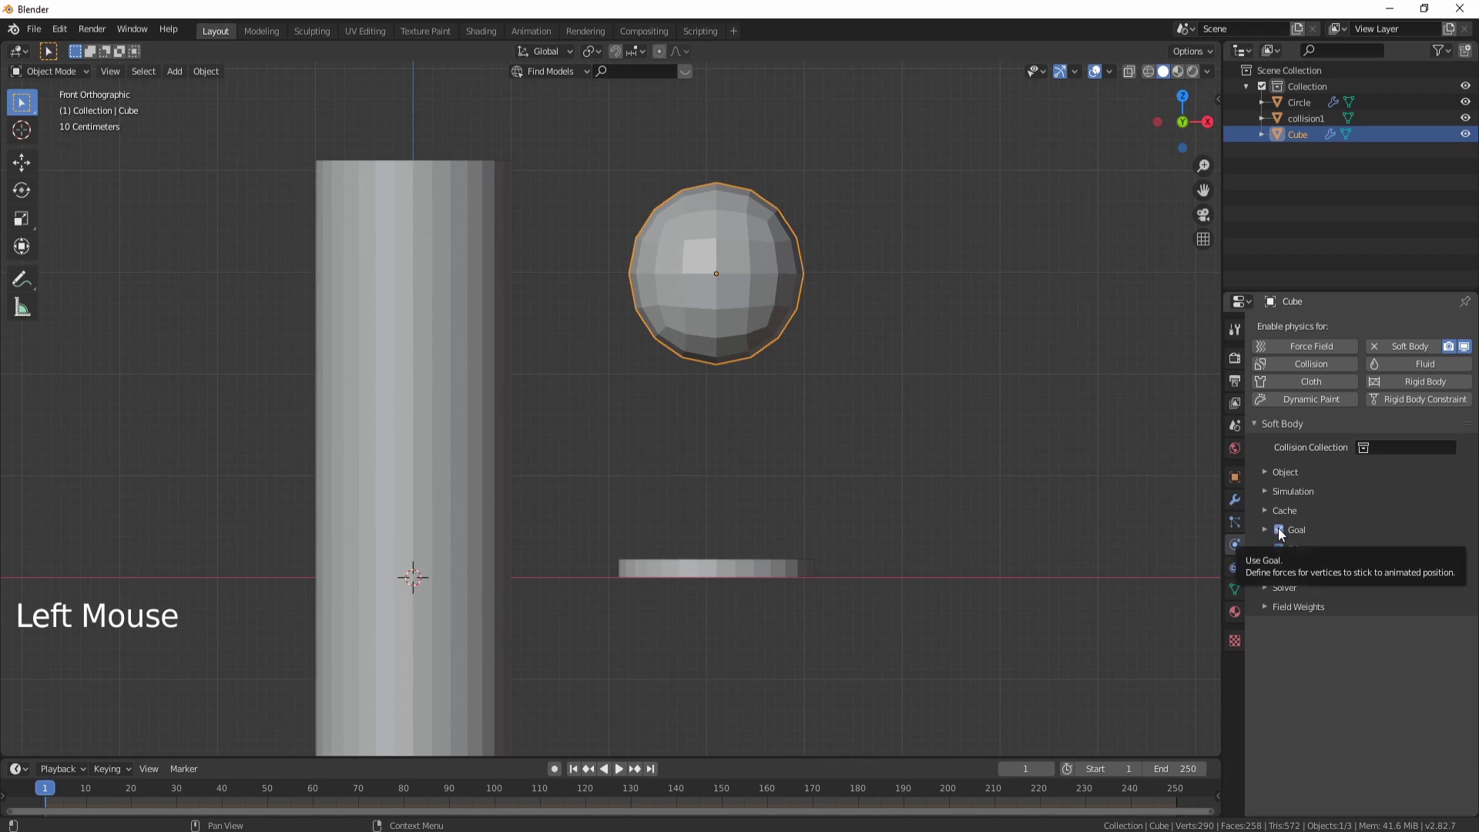
pyautogui.click(1284, 535)
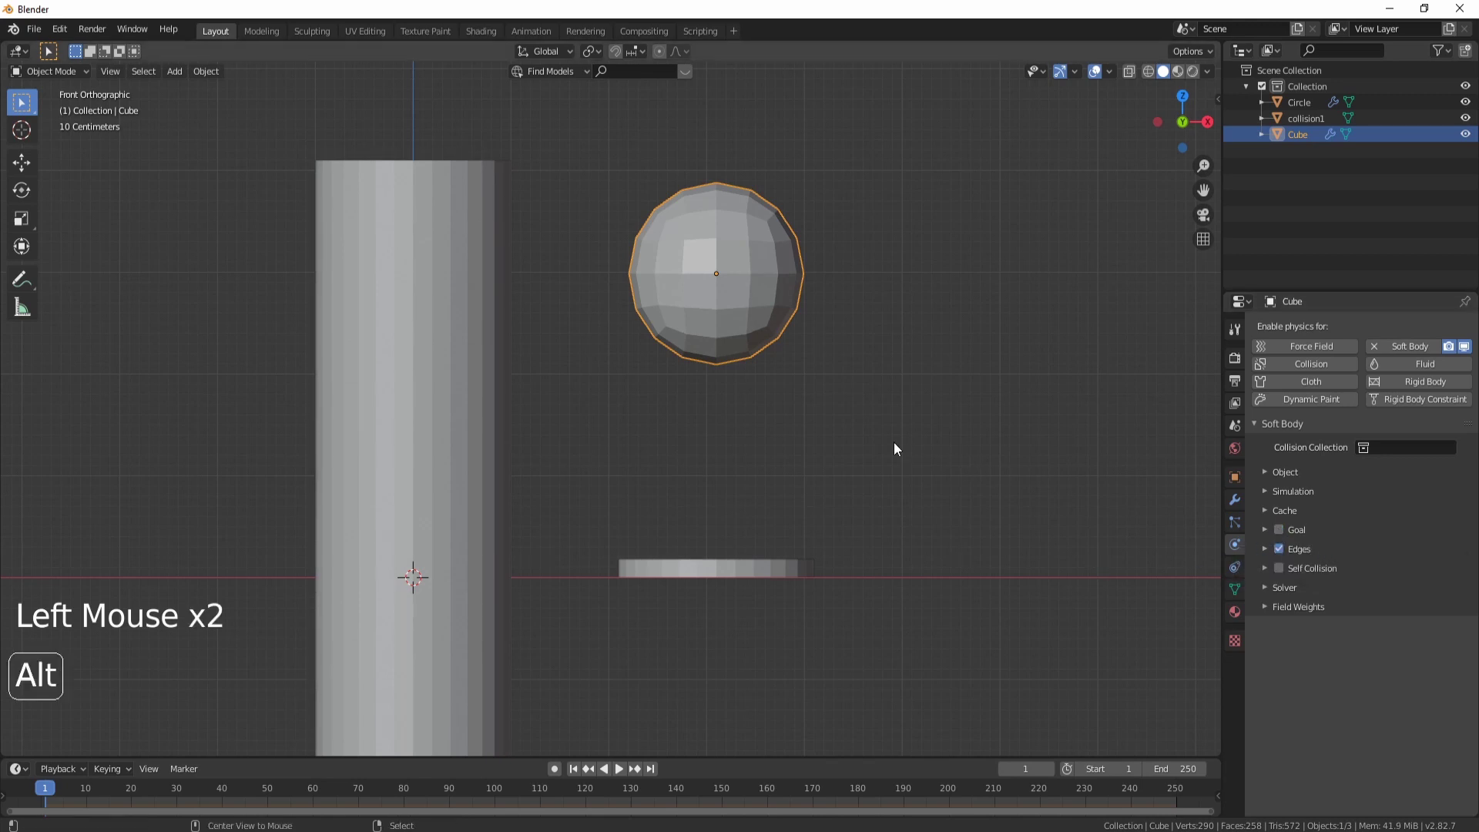
# Step: Play the animation to watch the ball slump onto the disc, ending at frame 80
pyautogui.press('alt+a')
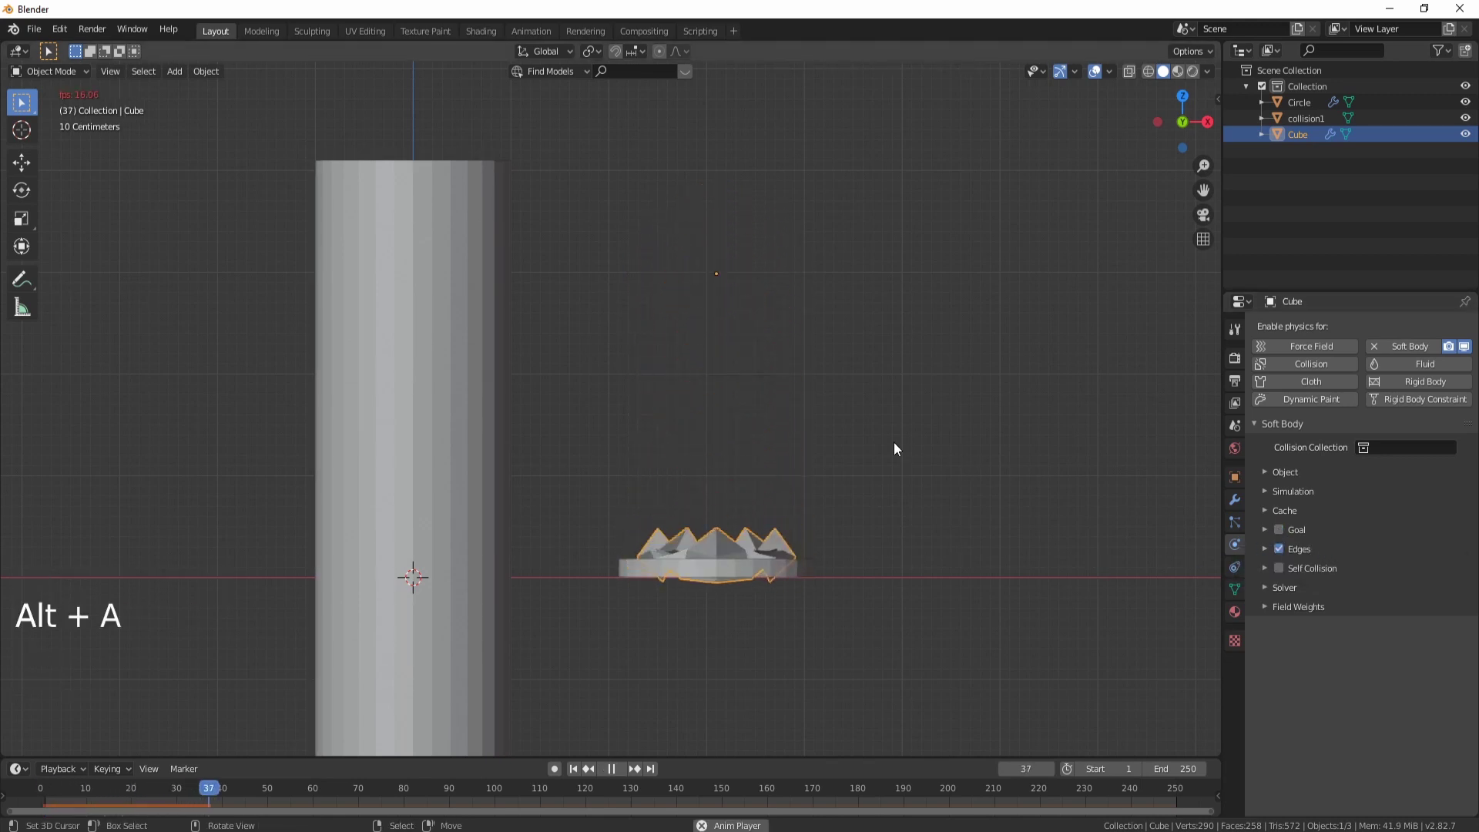
pyautogui.middleClick(868, 492)
pyautogui.middleClick(830, 494)
pyautogui.scroll(3)
pyautogui.scroll(-3)
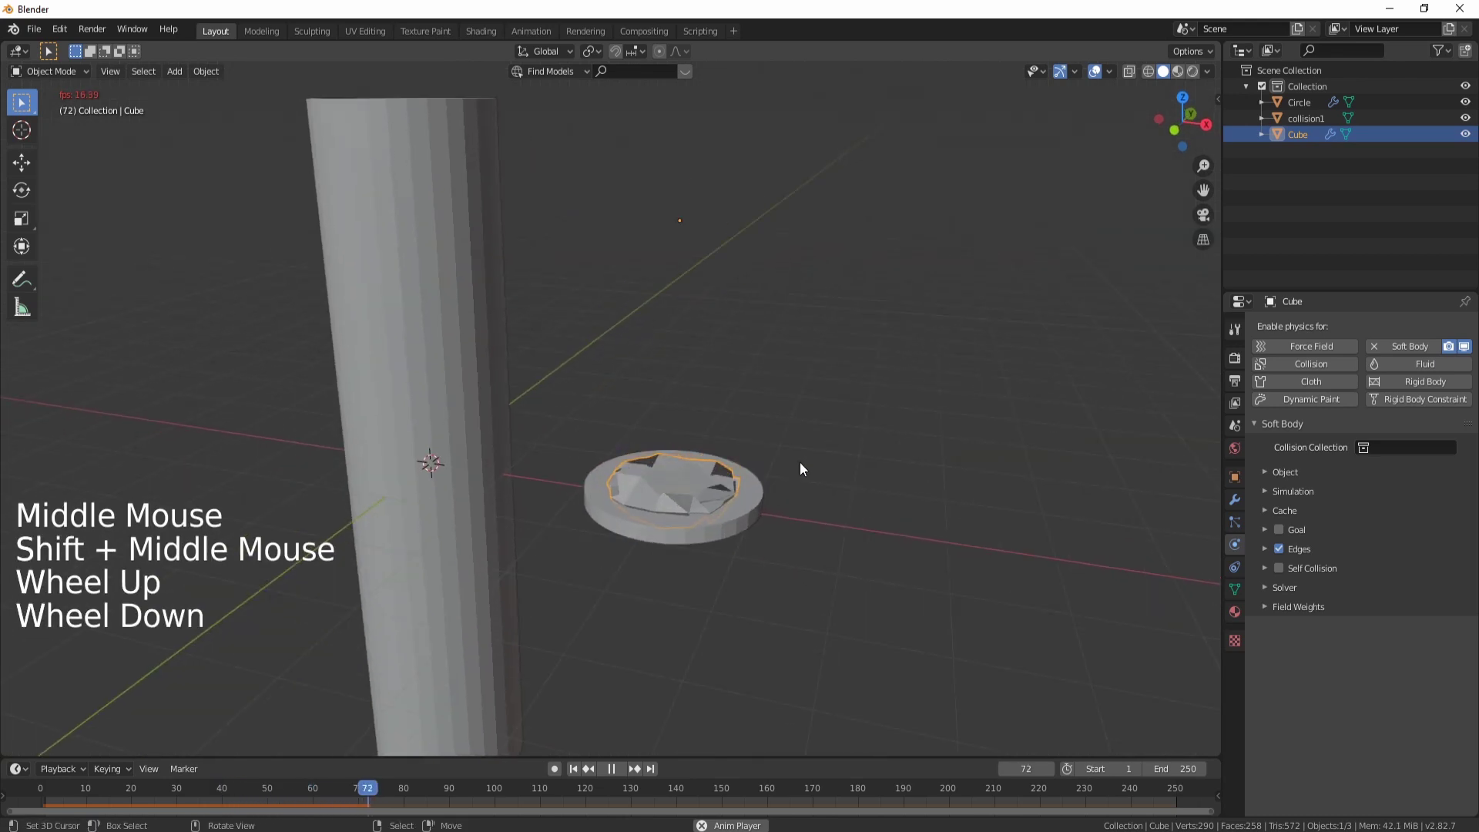
pyautogui.scroll(3)
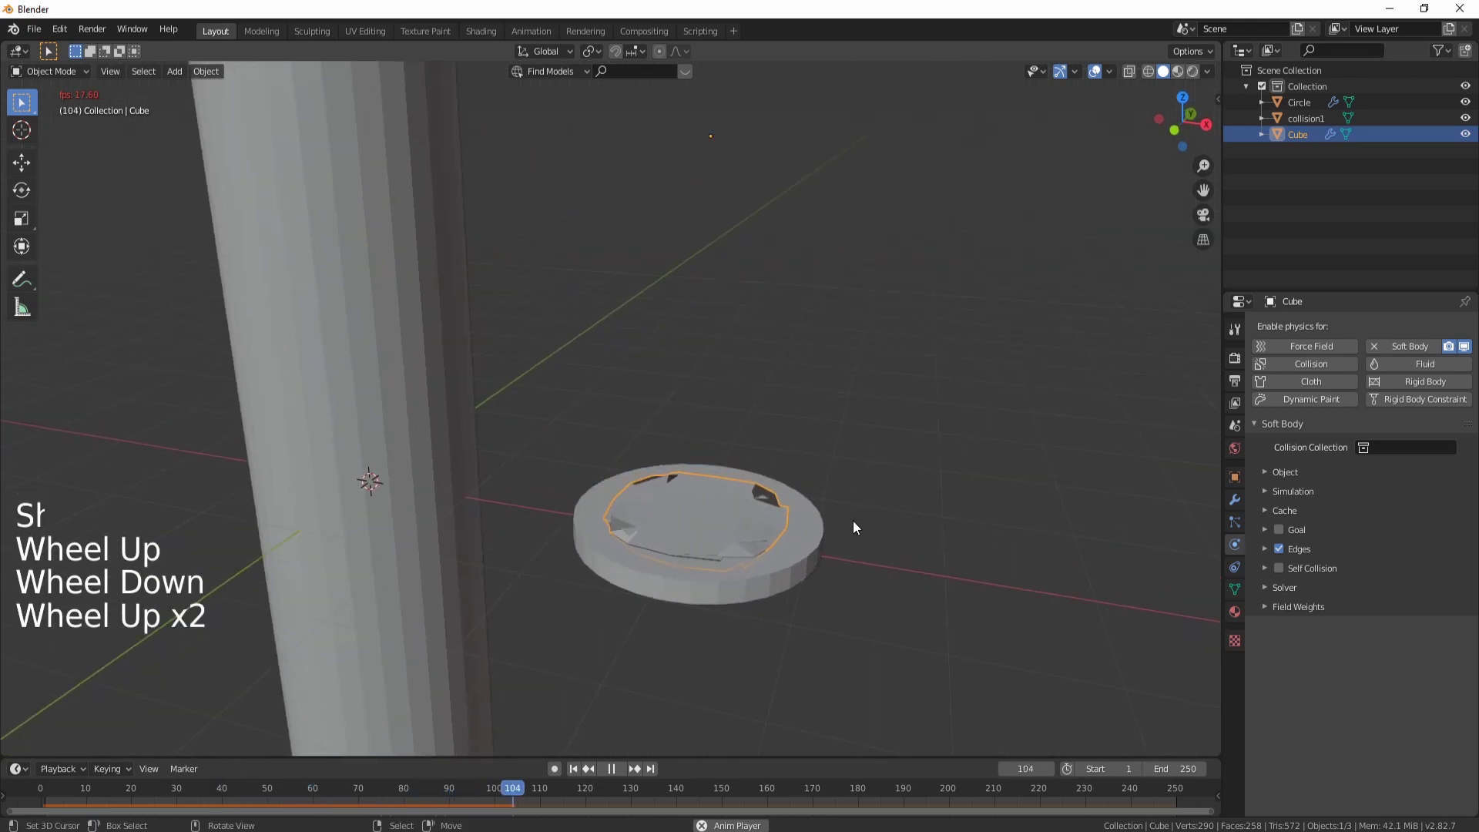
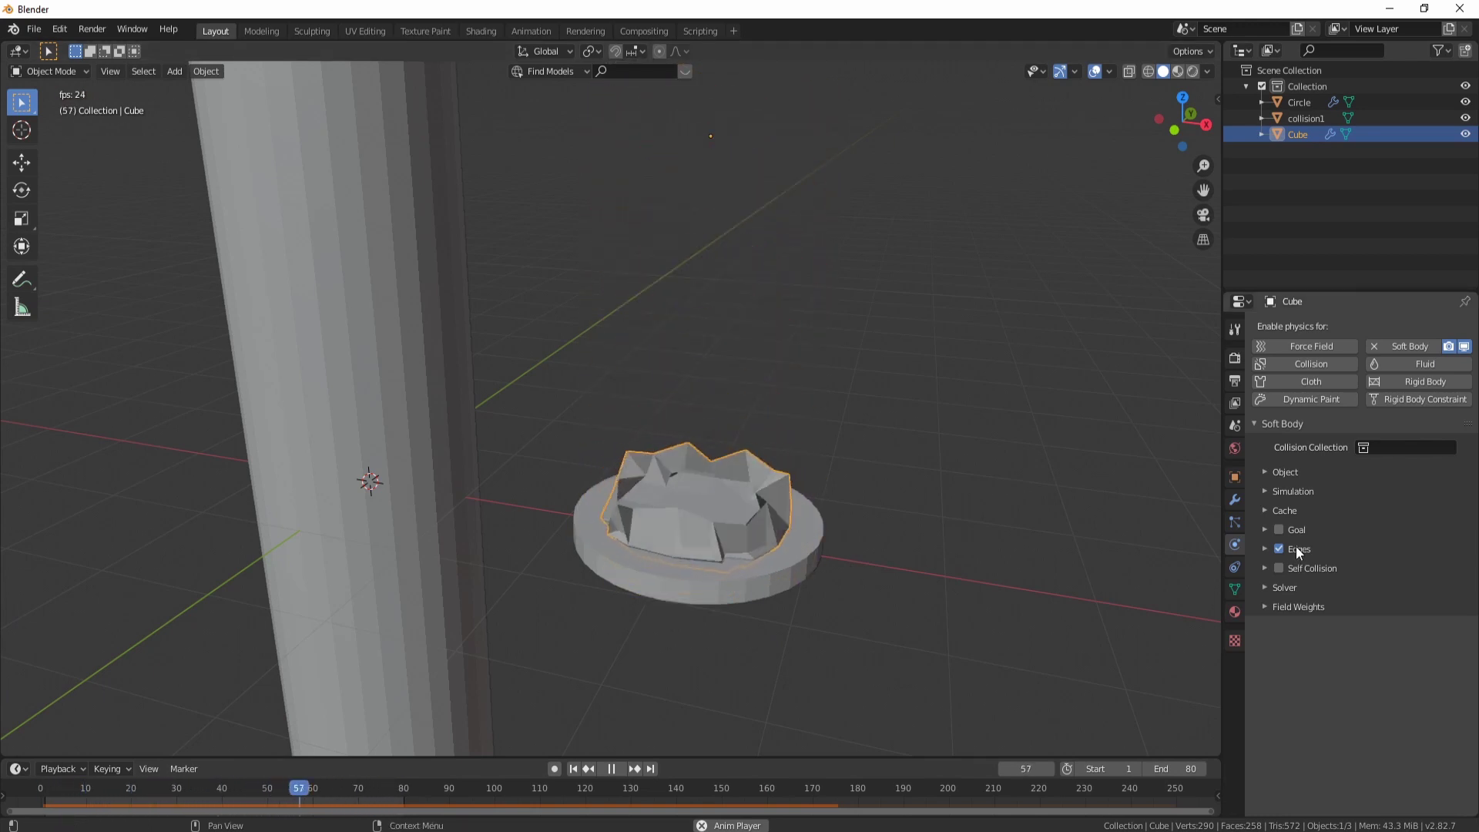
# Step: Stiffen the ball's soft-body edge springs with Bending set to 8
pyautogui.scroll(-3)
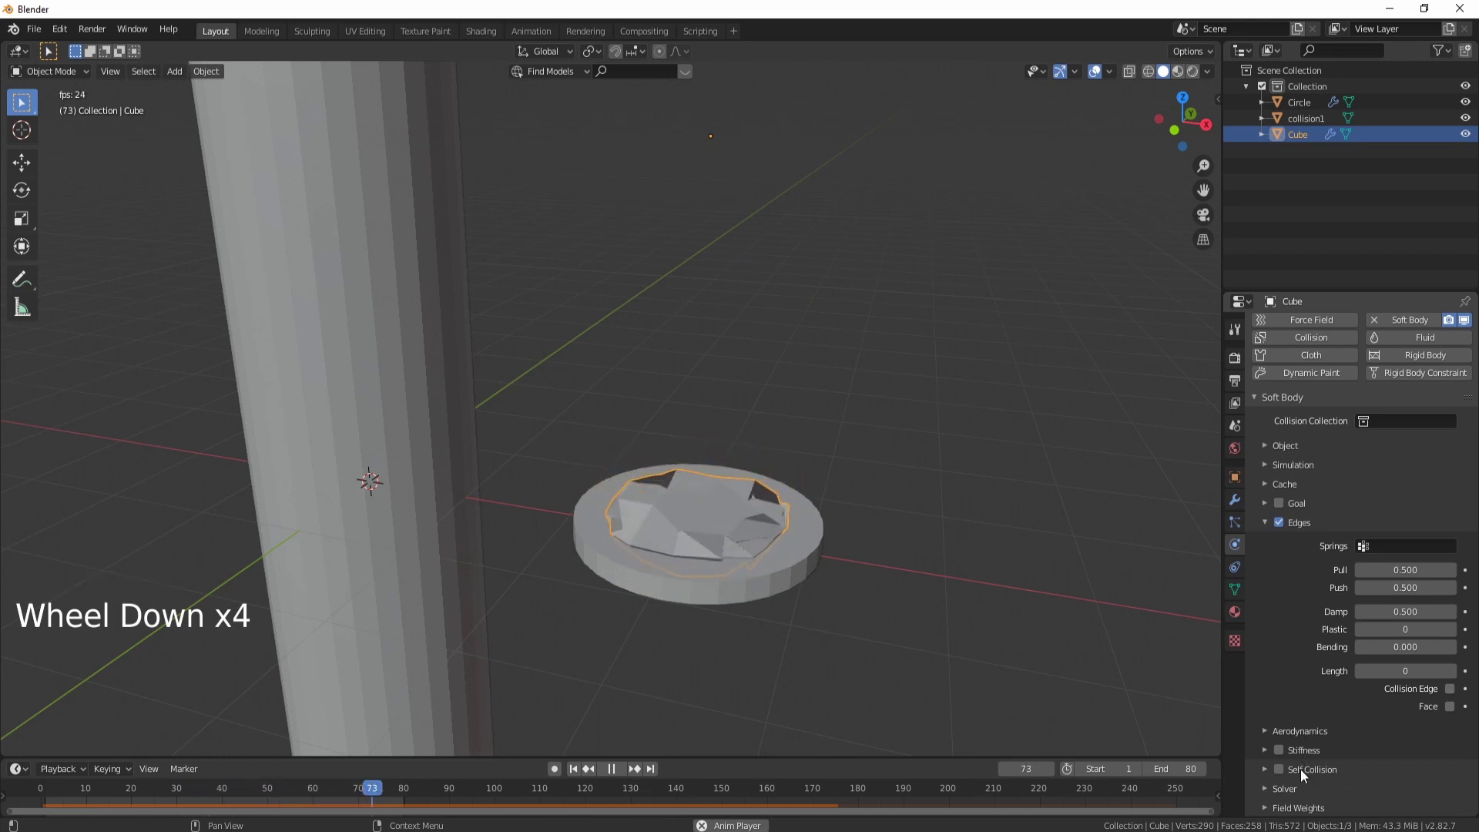
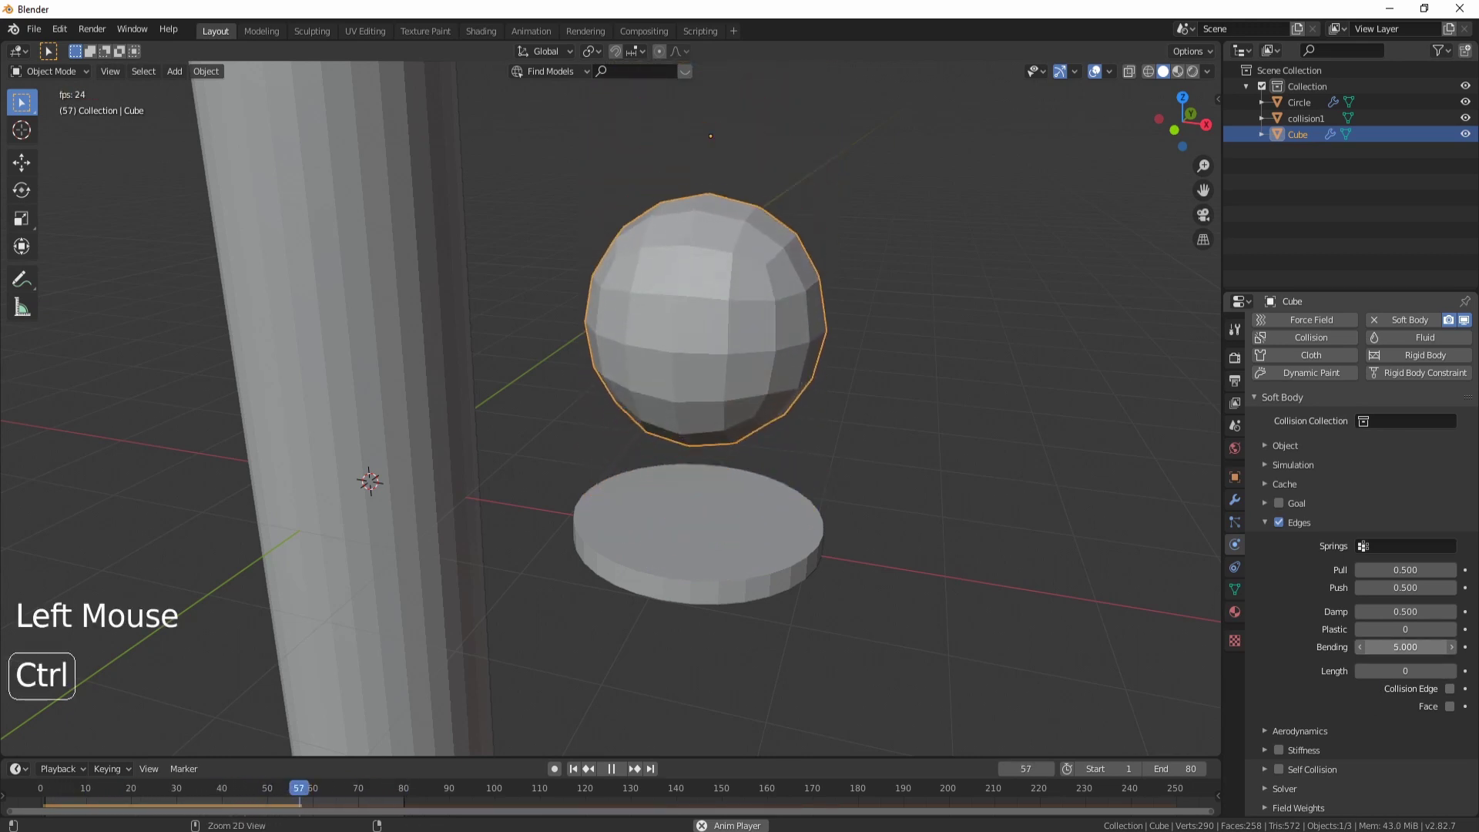
pyautogui.middleClick(914, 588)
pyautogui.middleClick(899, 571)
pyautogui.middleClick(895, 538)
pyautogui.scroll(3)
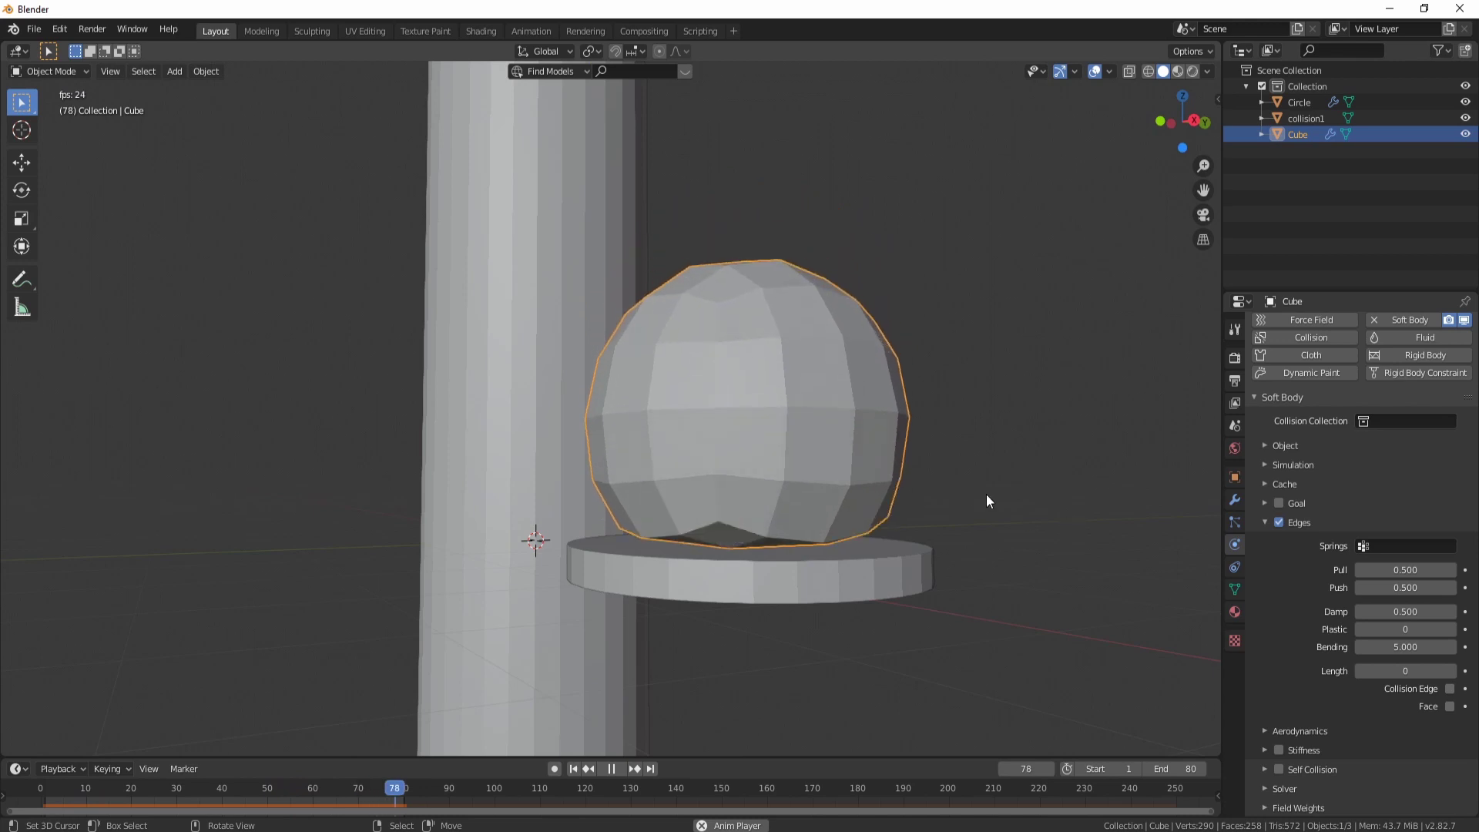
pyautogui.middleClick(884, 445)
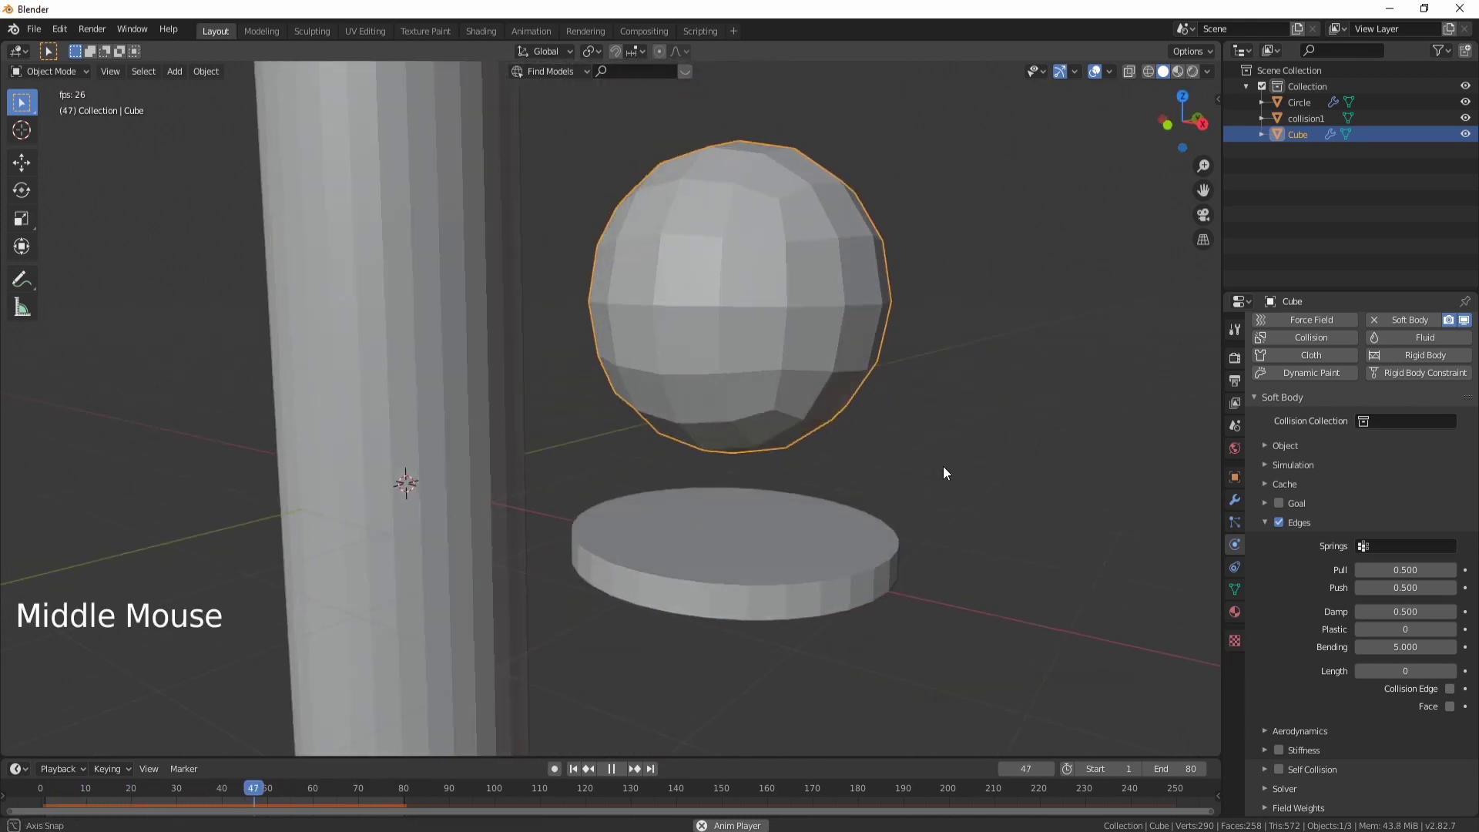
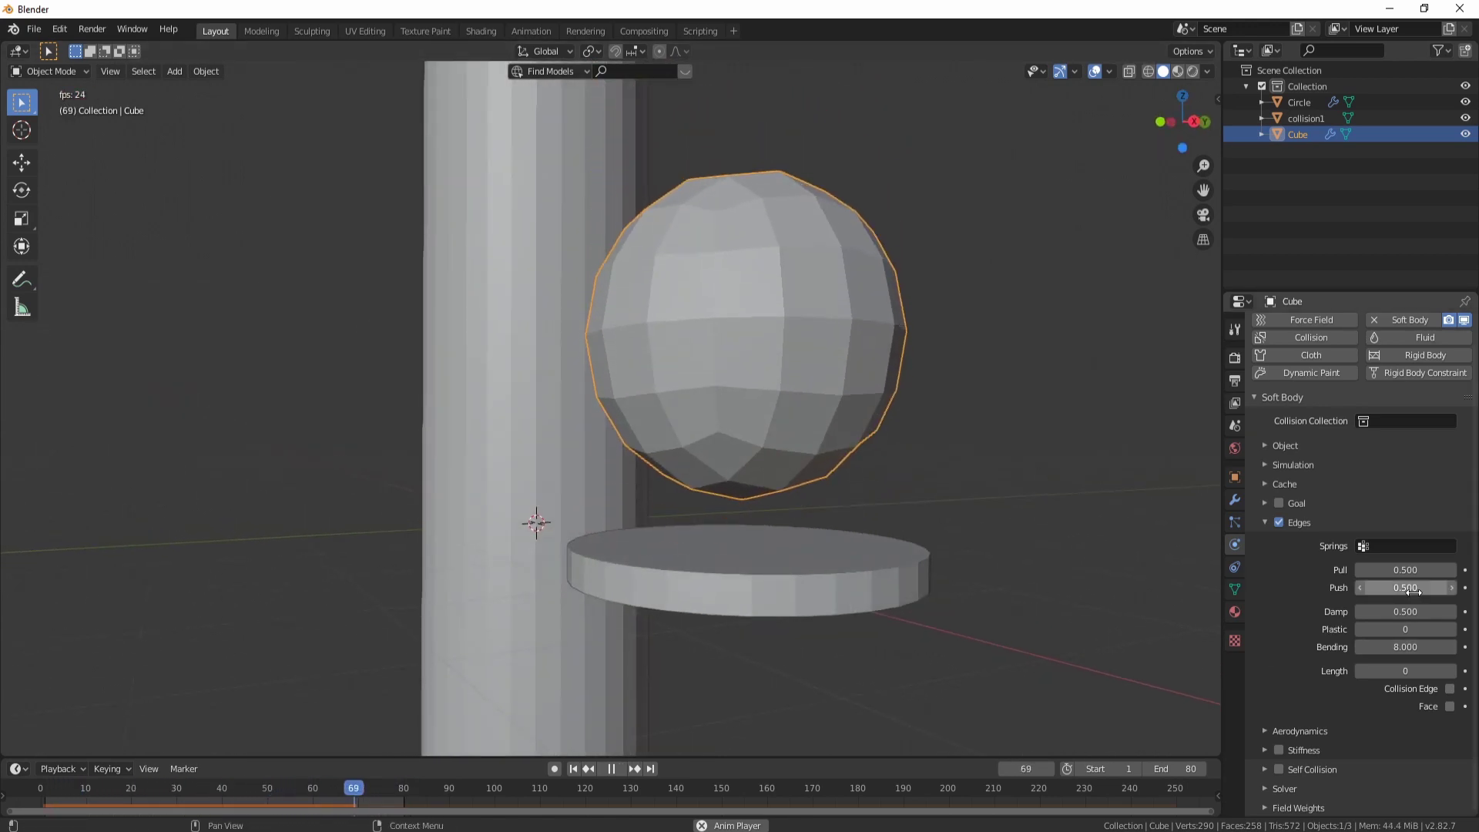
pyautogui.doubleClick(1458, 576)
pyautogui.doubleClick(1459, 589)
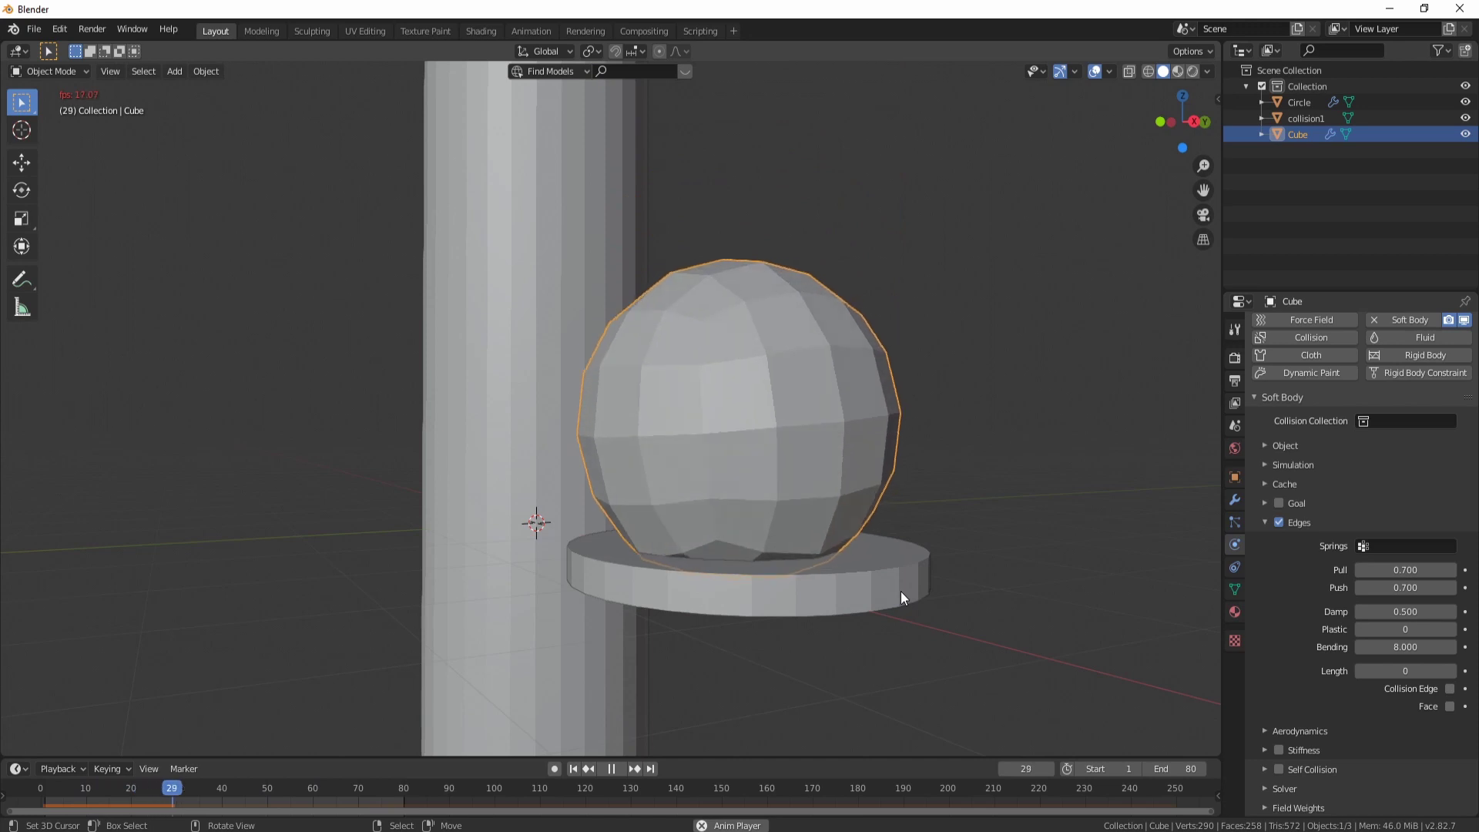
# Step: Replay and orbit around the ball and tube to check the rounder settle
pyautogui.scroll(-3)
pyautogui.middleClick(960, 626)
pyautogui.scroll(-3)
pyautogui.scroll(3)
pyautogui.middleClick(731, 549)
pyautogui.scroll(3)
pyautogui.scroll(3)
pyautogui.press('KP_3')
pyautogui.scroll(3)
pyautogui.middleClick(716, 556)
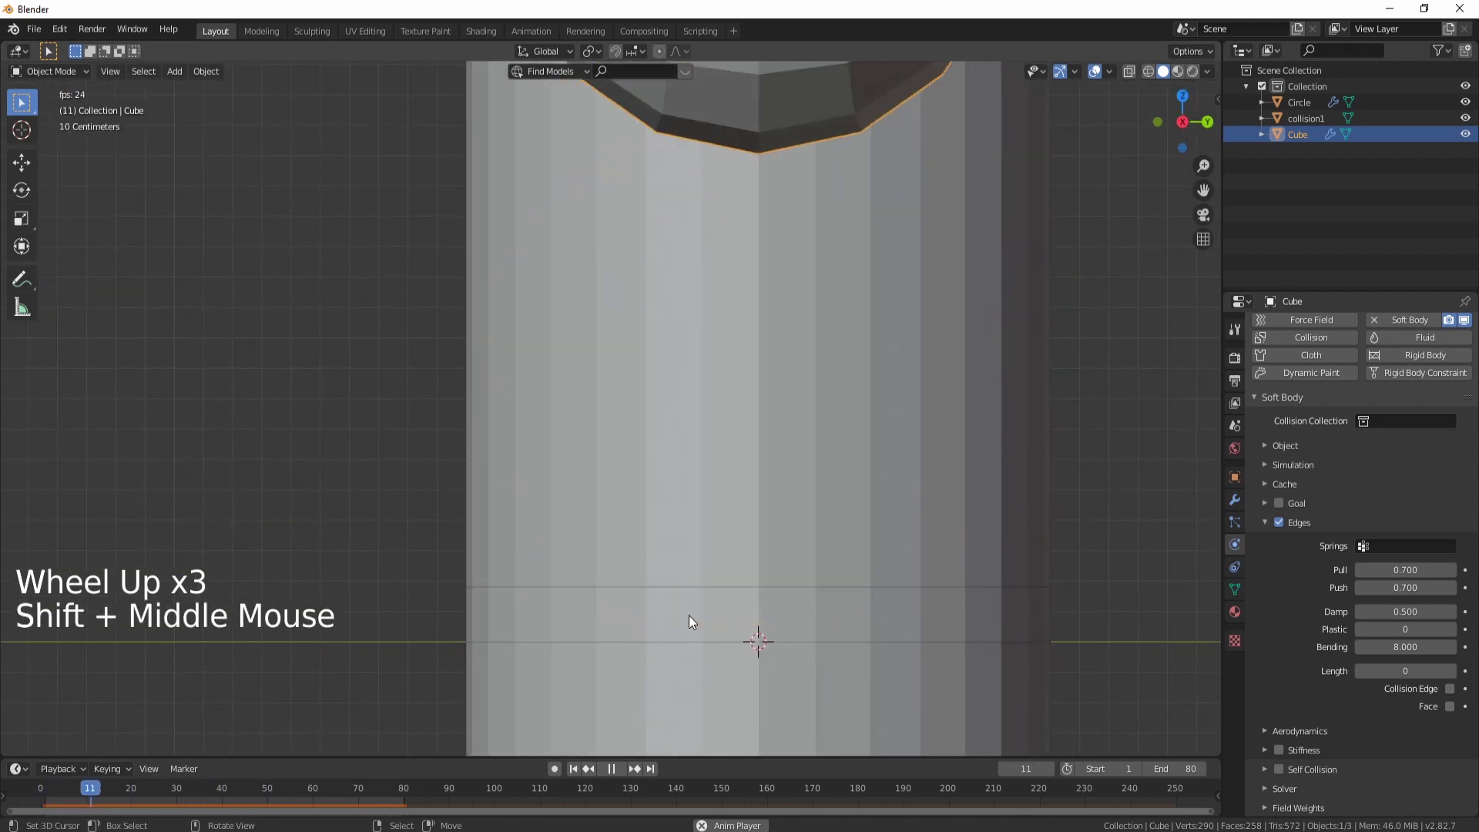
pyautogui.middleClick(748, 613)
pyautogui.middleClick(956, 650)
pyautogui.scroll(-3)
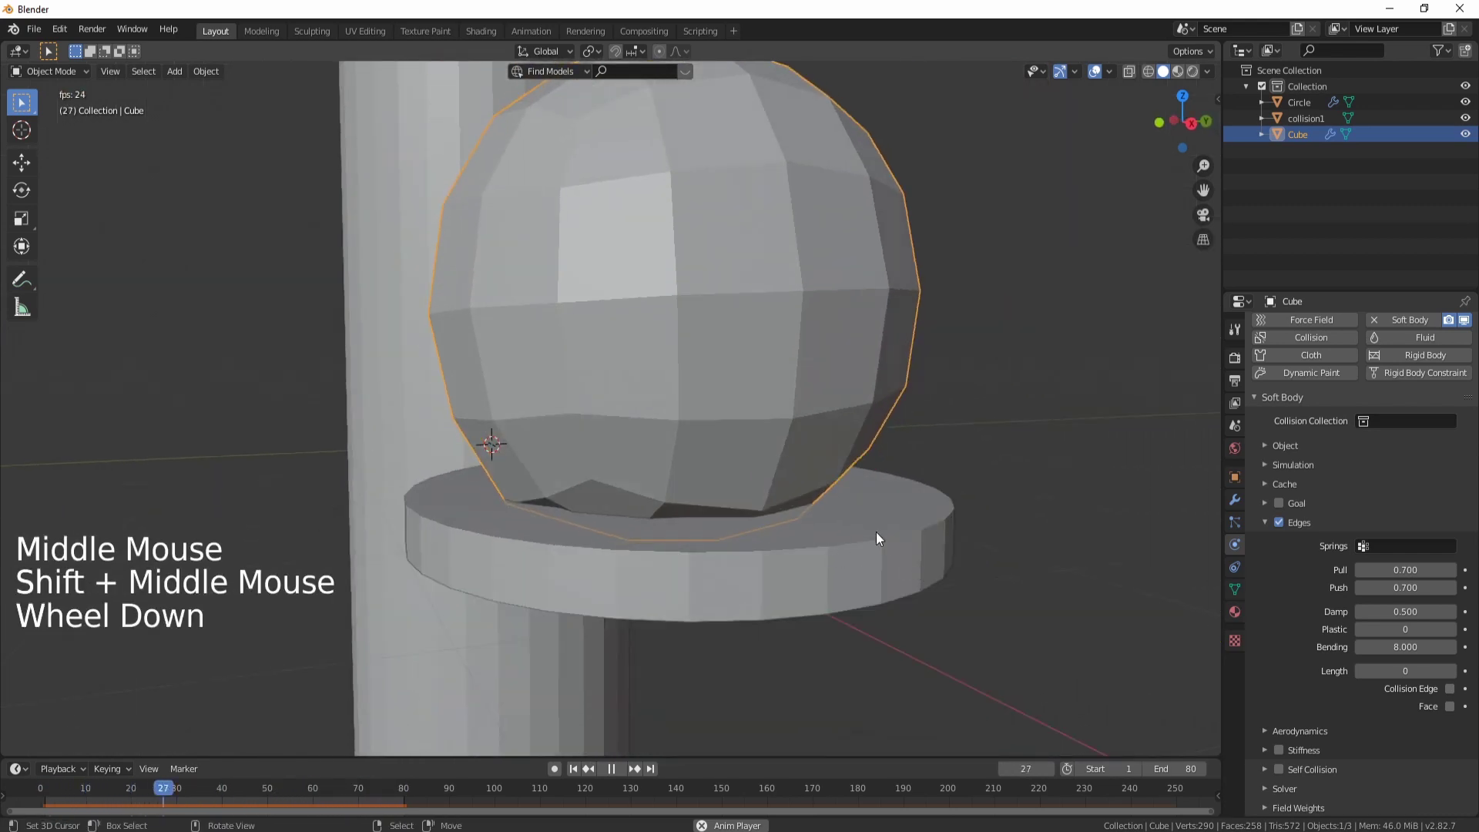
# Step: Set the disc's collision thickness to 0.005 outer and 0.040 inner, then replay
pyautogui.rightClick(885, 534)
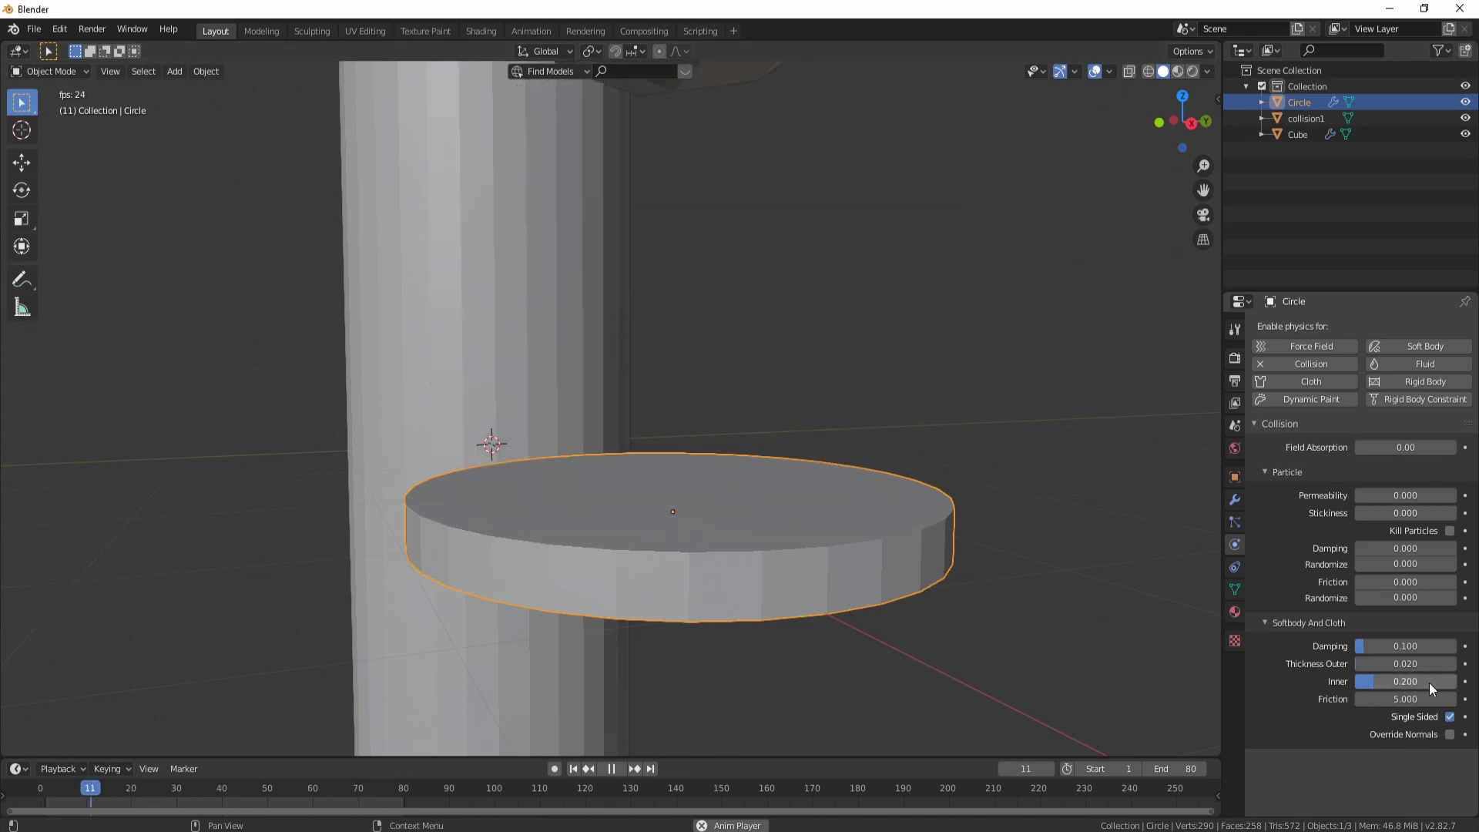
pyautogui.click(1435, 686)
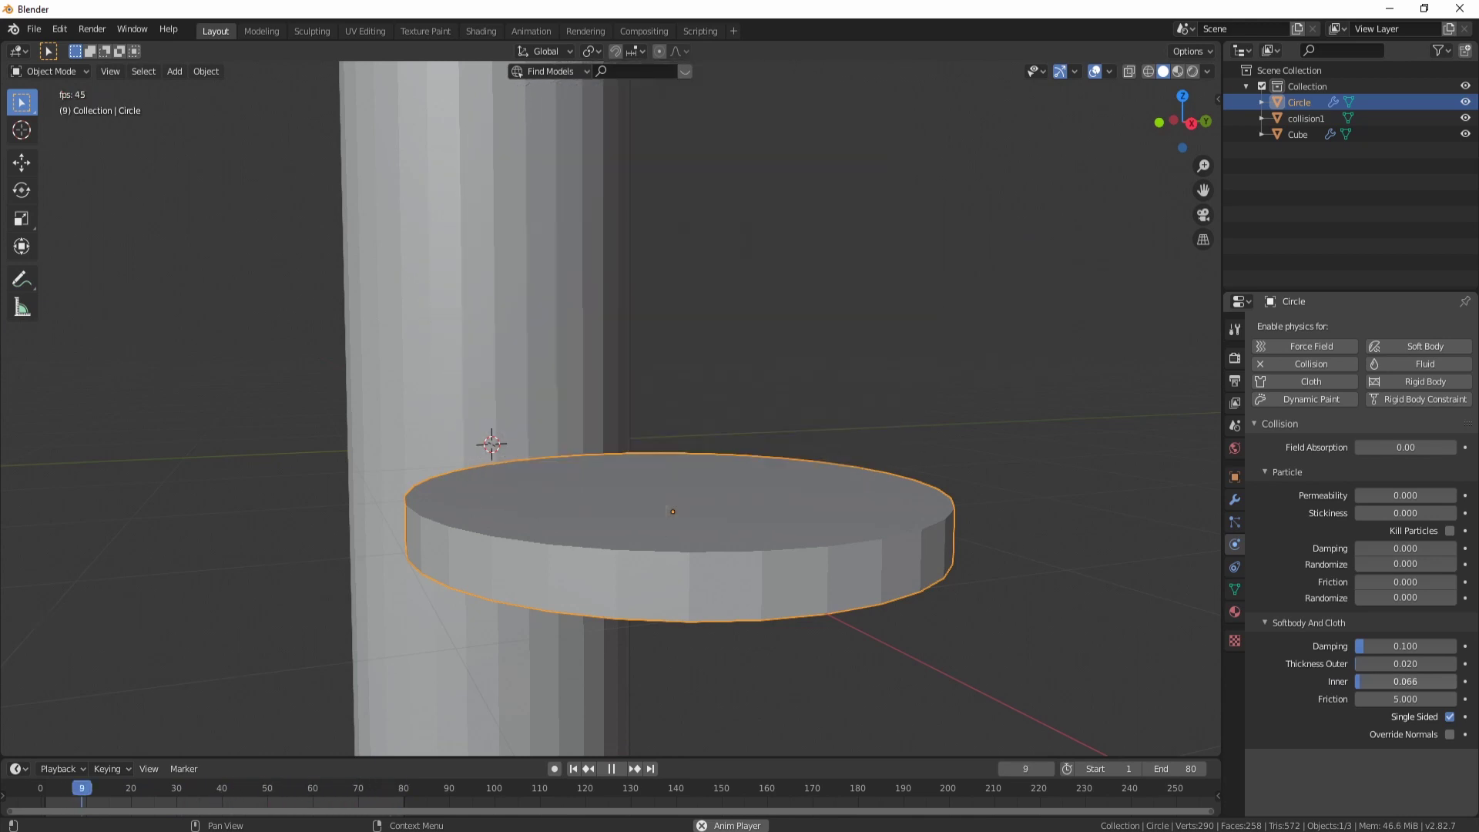
pyautogui.middleClick(824, 622)
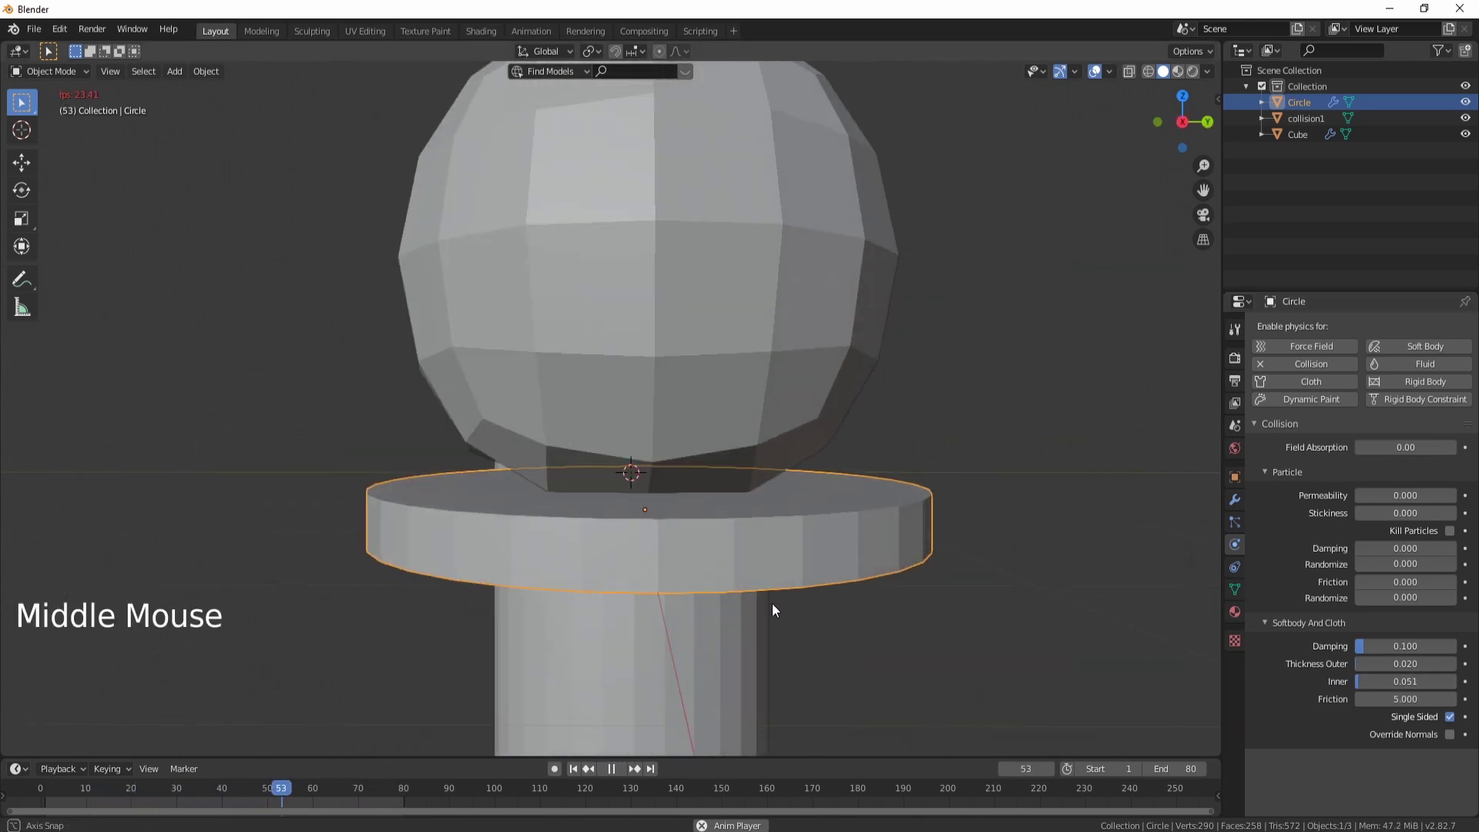
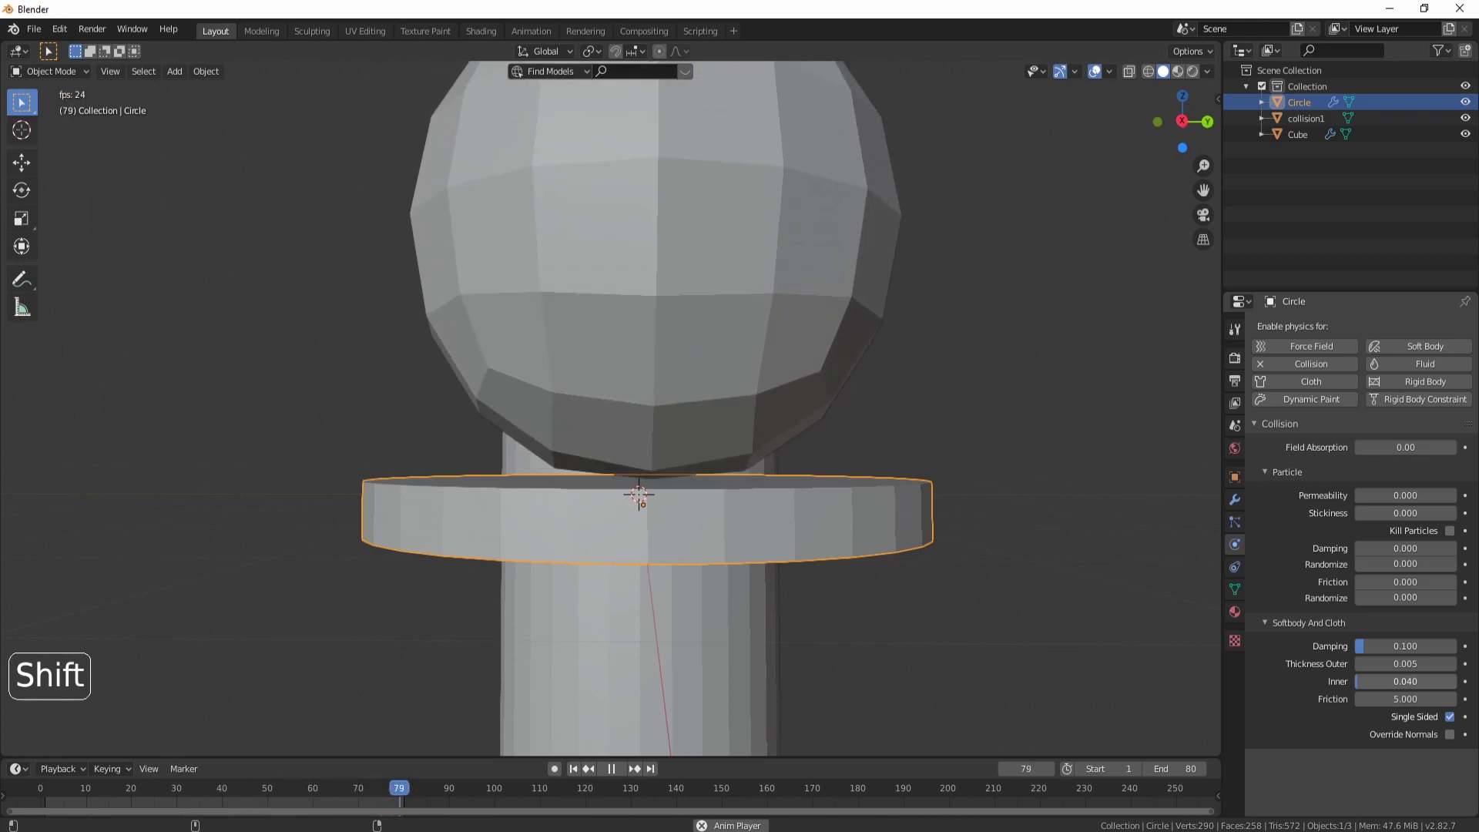
pyautogui.middleClick(710, 529)
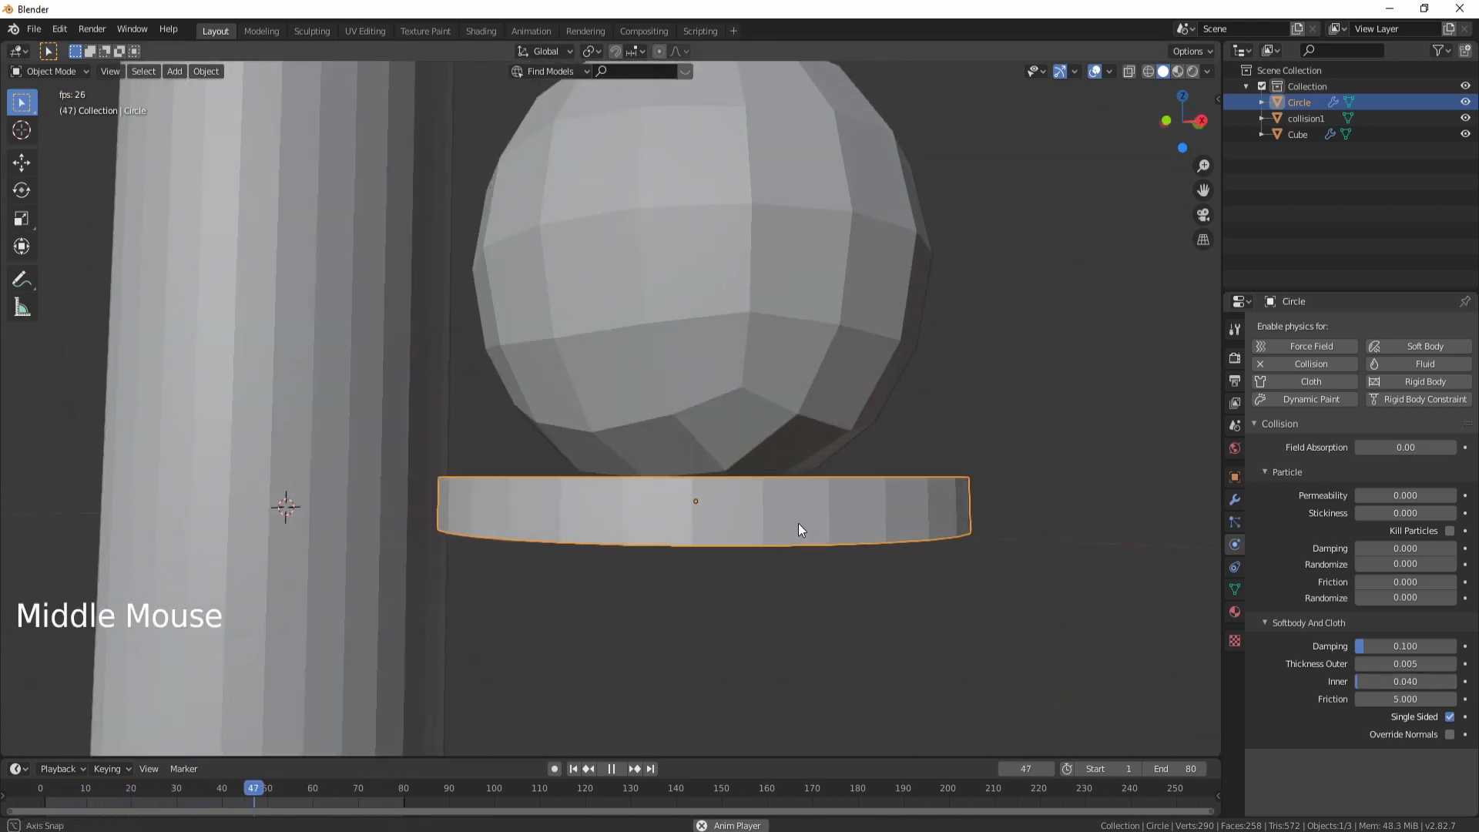
pyautogui.scroll(-3)
pyautogui.scroll(-3)
pyautogui.press('alt+a')
# Step: Set the ball's soft-body mass to 0.3 kg and play the simulation
pyautogui.press('w')
pyautogui.click(577, 769)
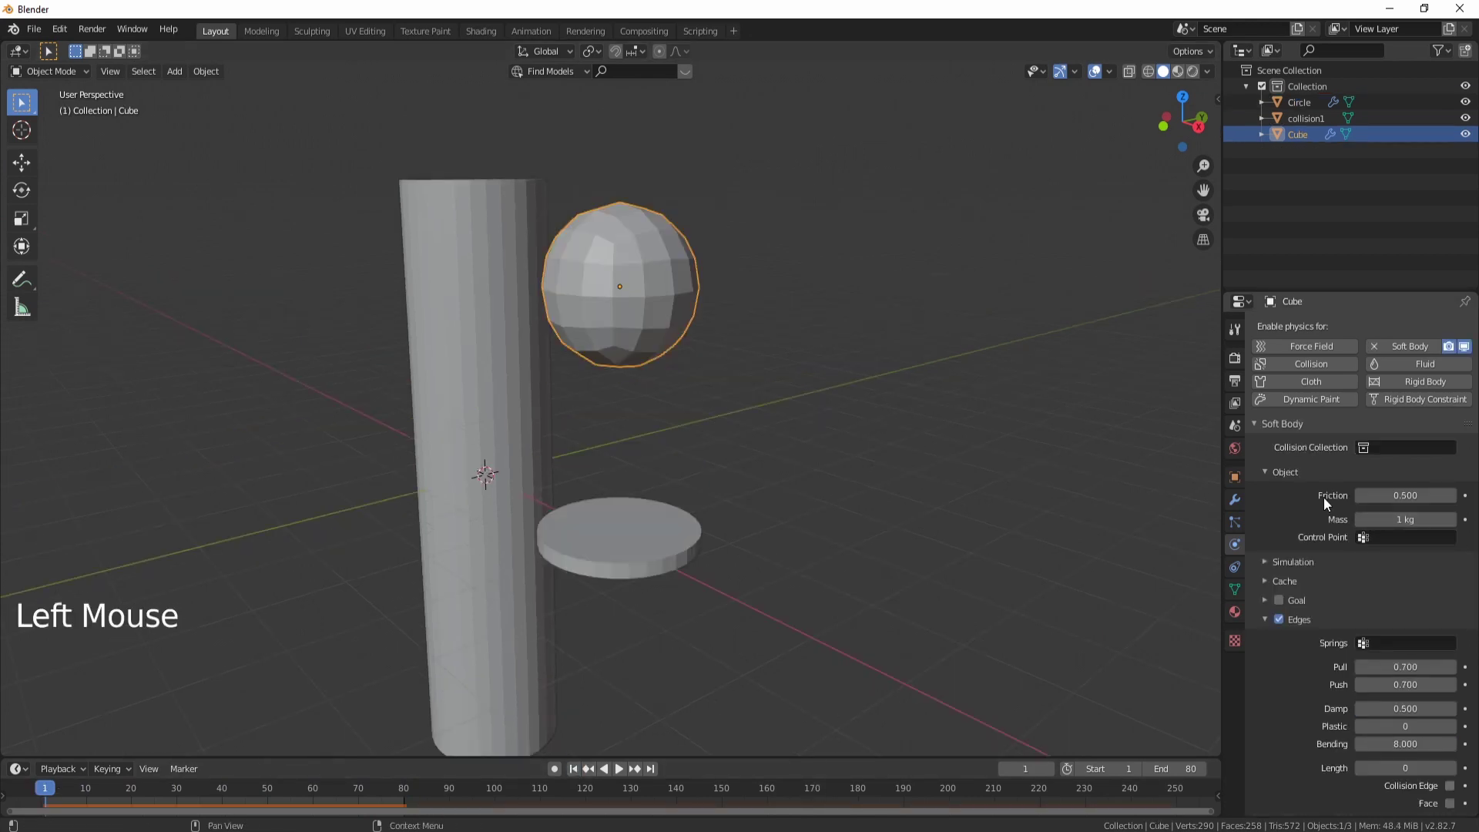
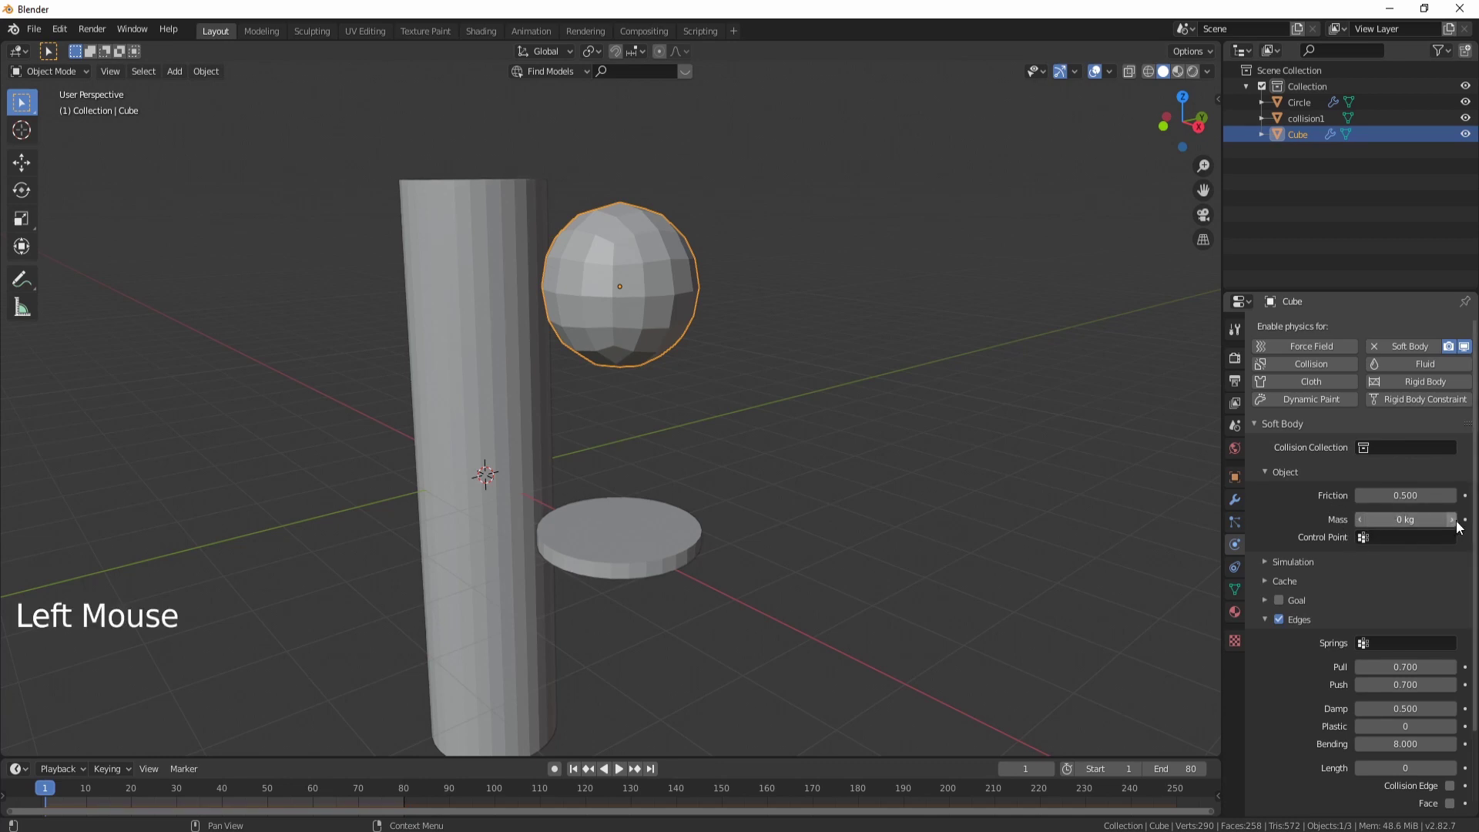
pyautogui.click(1460, 523)
pyautogui.doubleClick(1458, 523)
pyautogui.scroll(3)
pyautogui.press('alt+a')
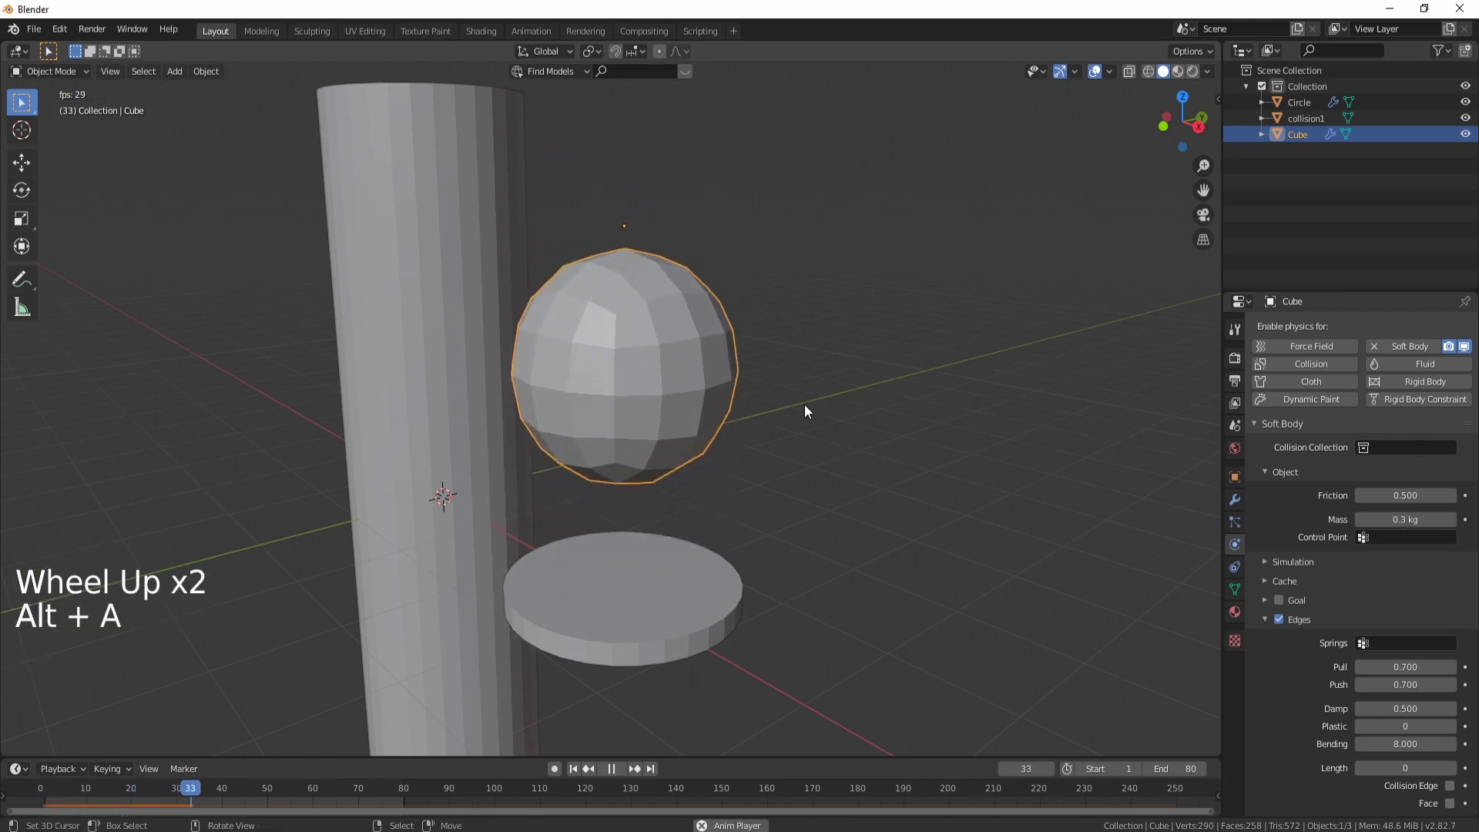
# Step: Orbit around the falling ball and select the tube collision1
pyautogui.middleClick(819, 489)
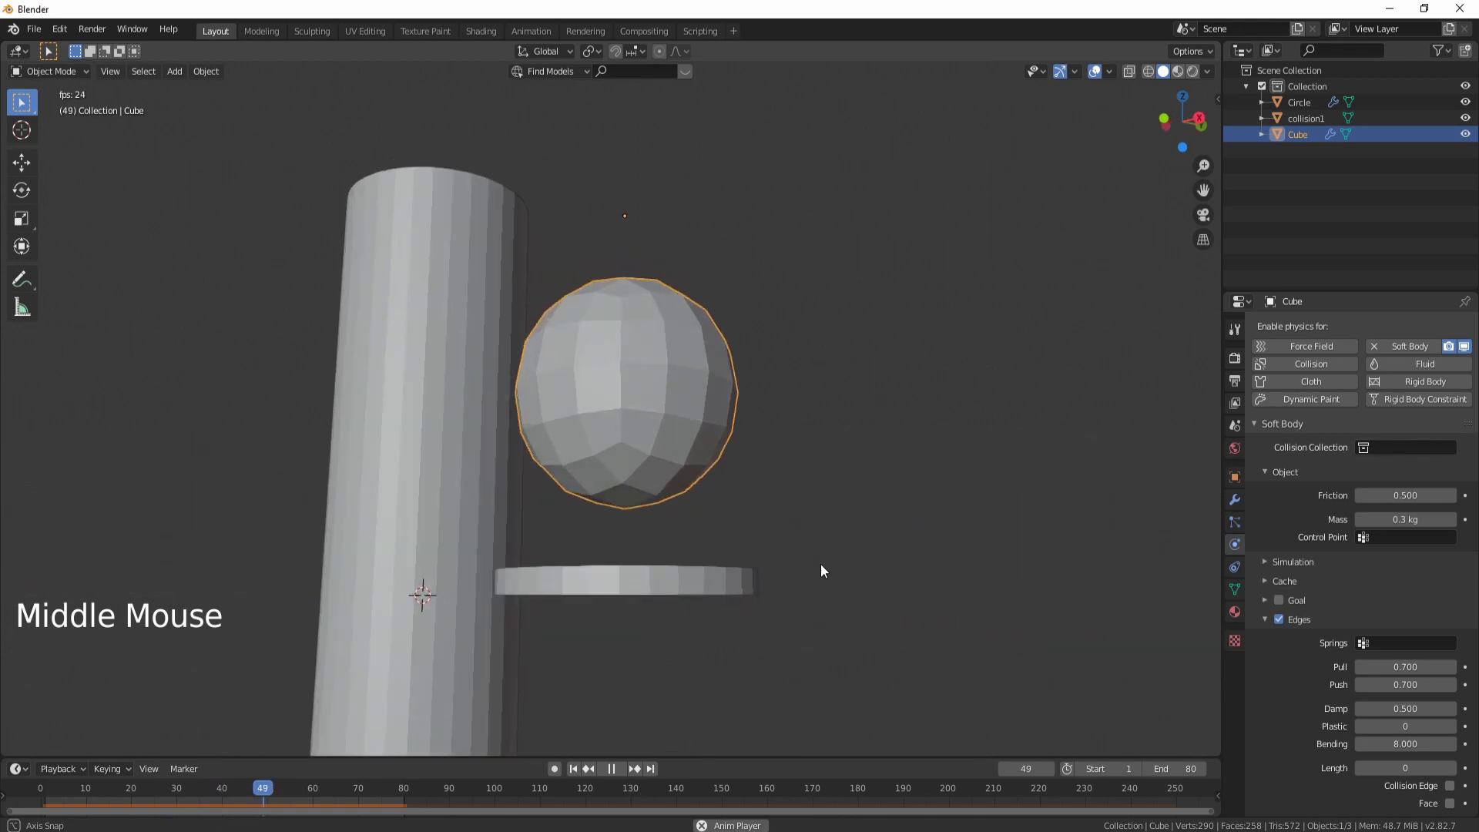
pyautogui.middleClick(822, 576)
pyautogui.middleClick(816, 634)
pyautogui.middleClick(833, 562)
pyautogui.rightClick(843, 519)
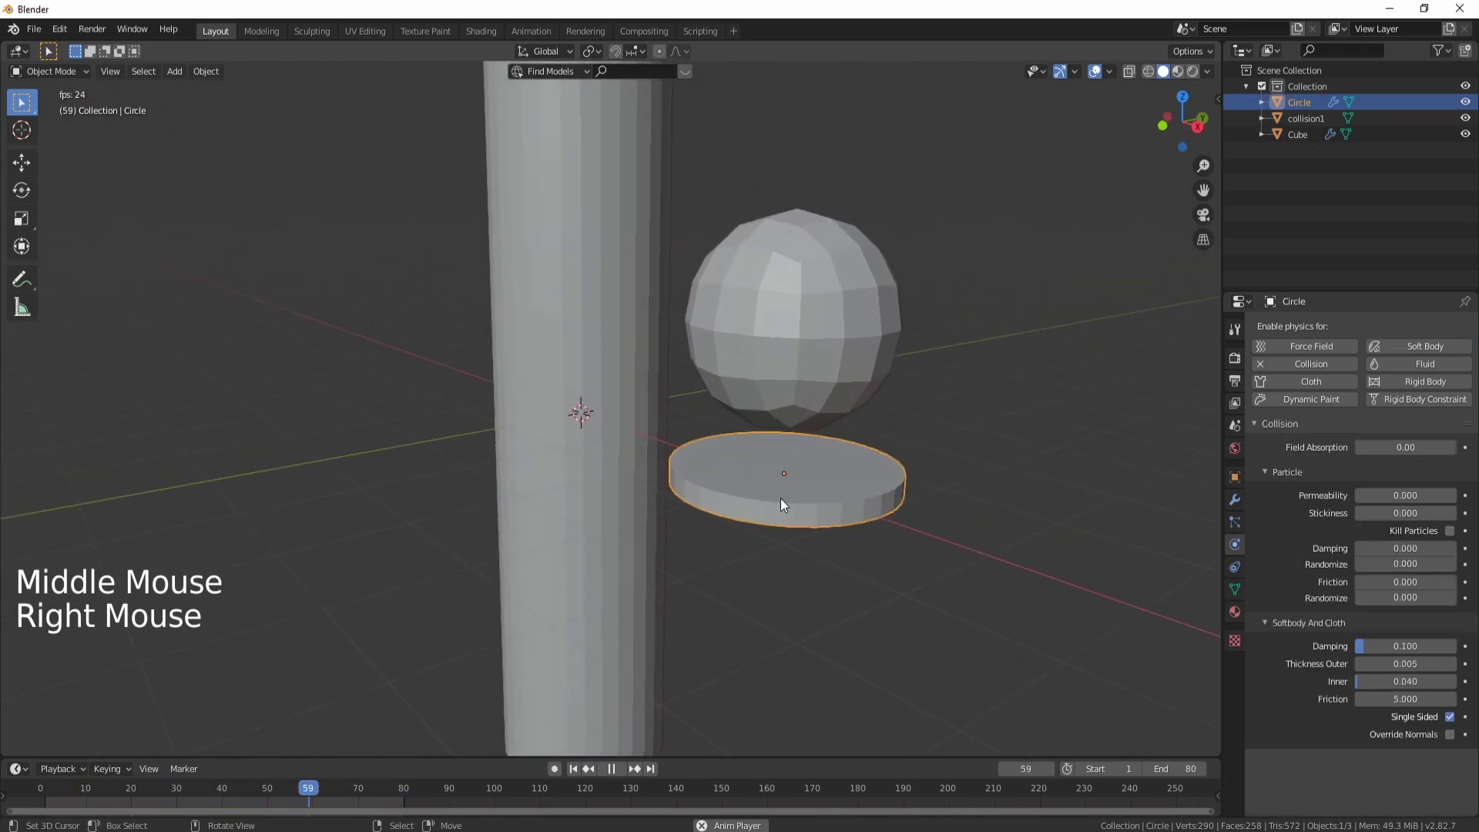
pyautogui.scroll(-3)
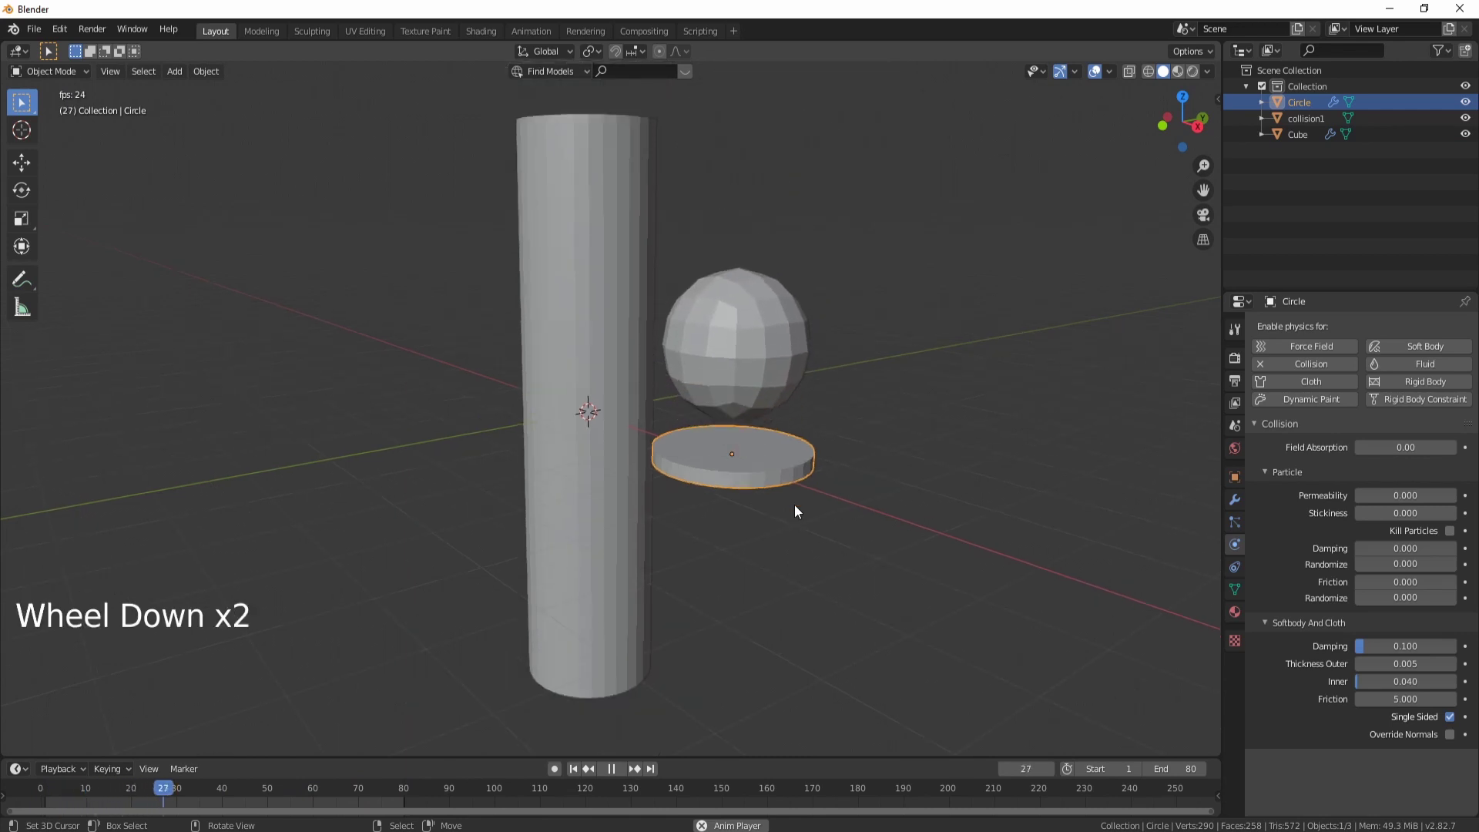
pyautogui.rightClick(731, 485)
pyautogui.middleClick(710, 511)
# Step: Enable Collision on collision1 with Thickness Outer 0.005 and Inner 0.040
pyautogui.rightClick(706, 511)
pyautogui.rightClick(699, 512)
pyautogui.rightClick(691, 510)
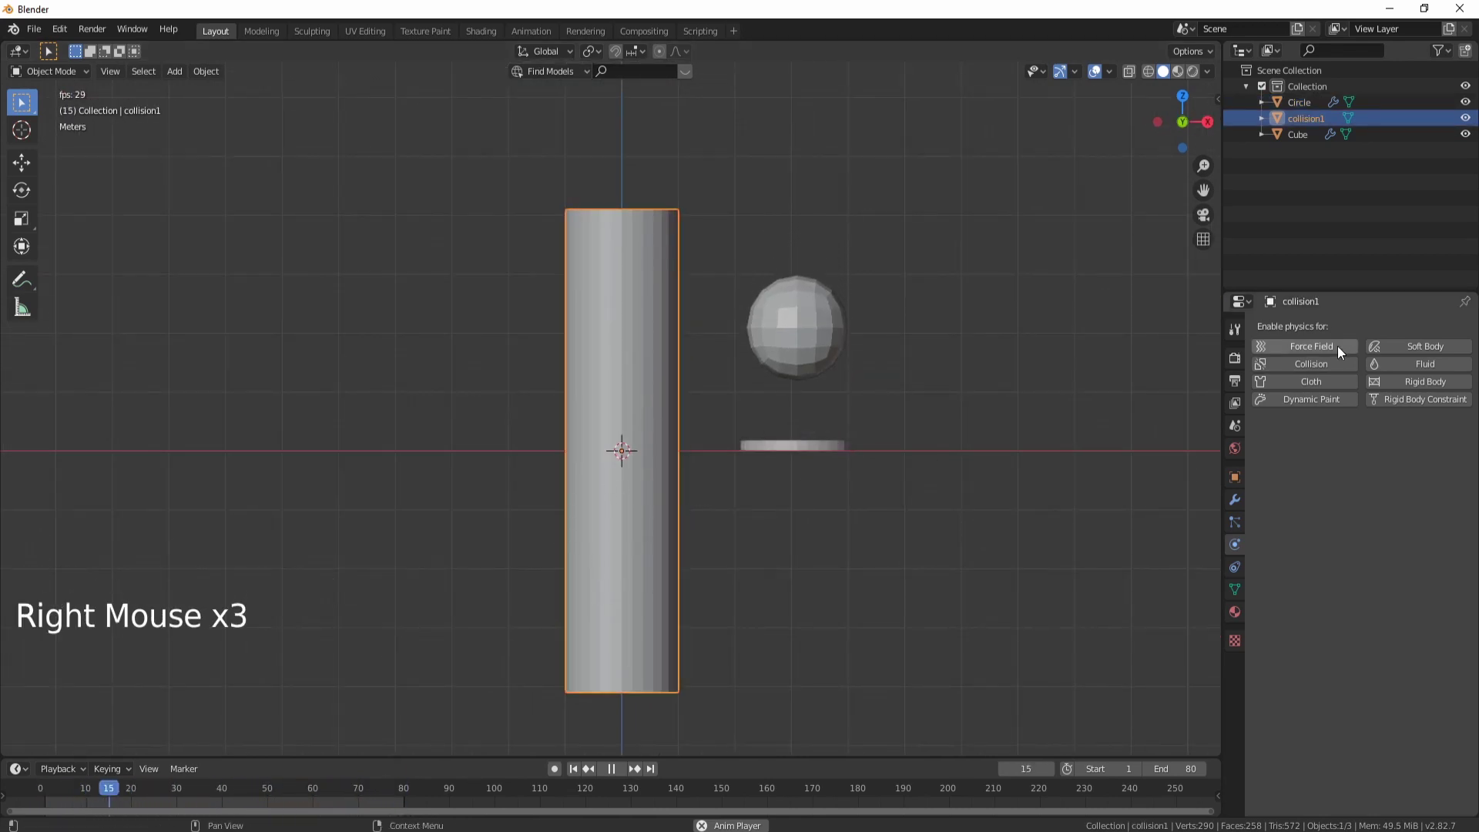
pyautogui.click(1332, 371)
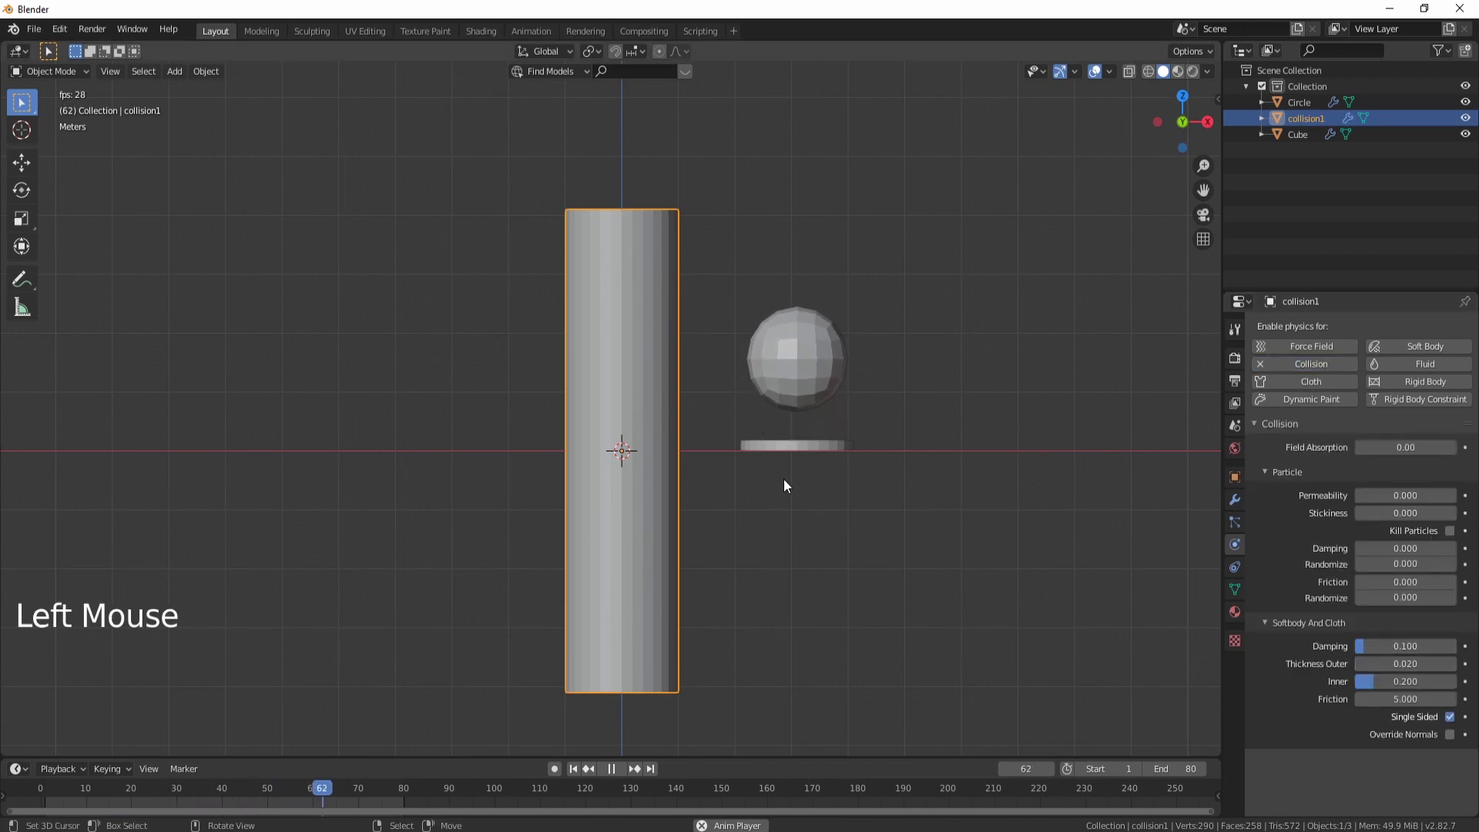
pyautogui.rightClick(787, 446)
pyautogui.rightClick(639, 457)
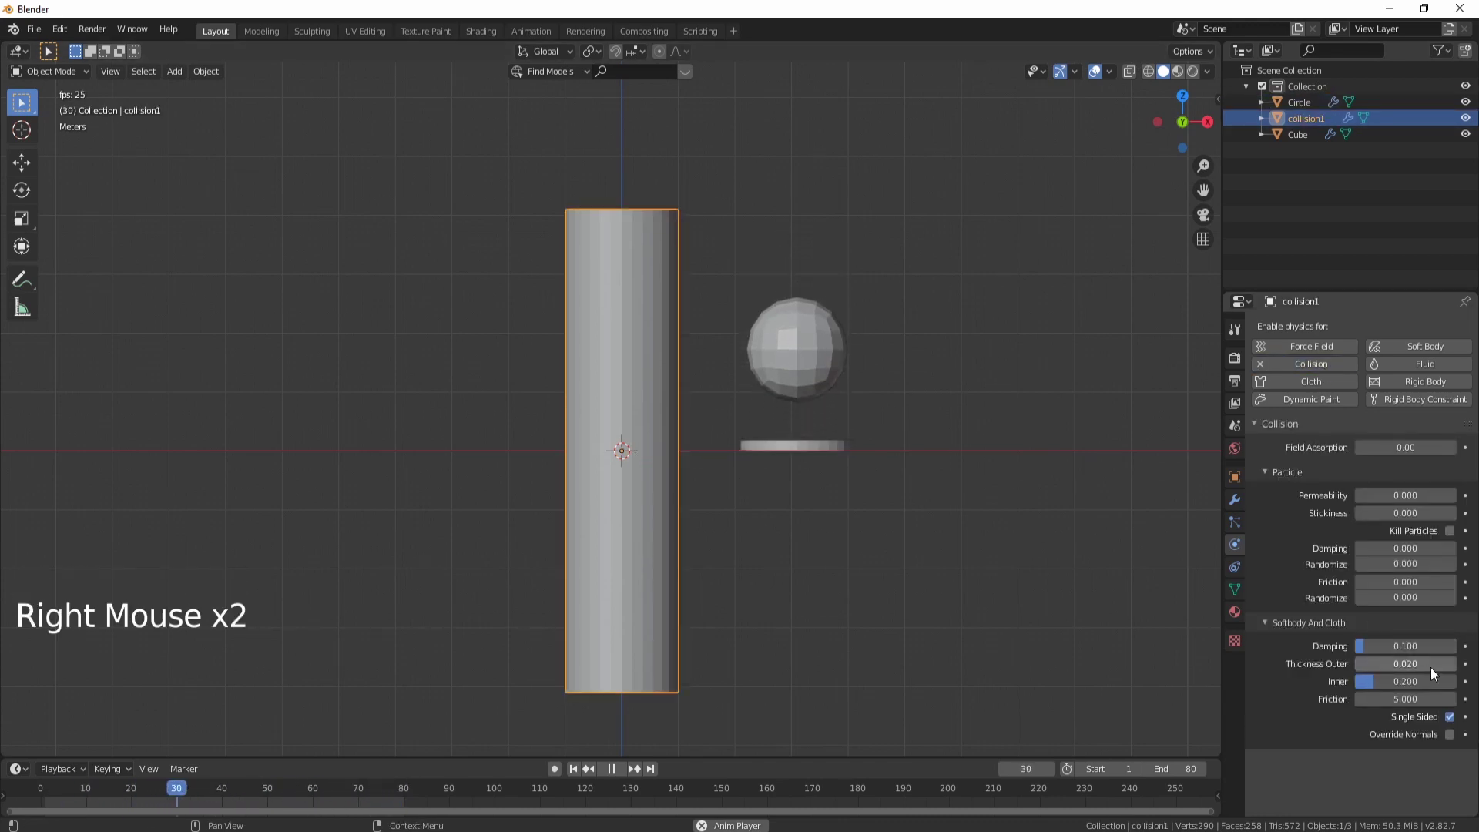
pyautogui.click(1433, 672)
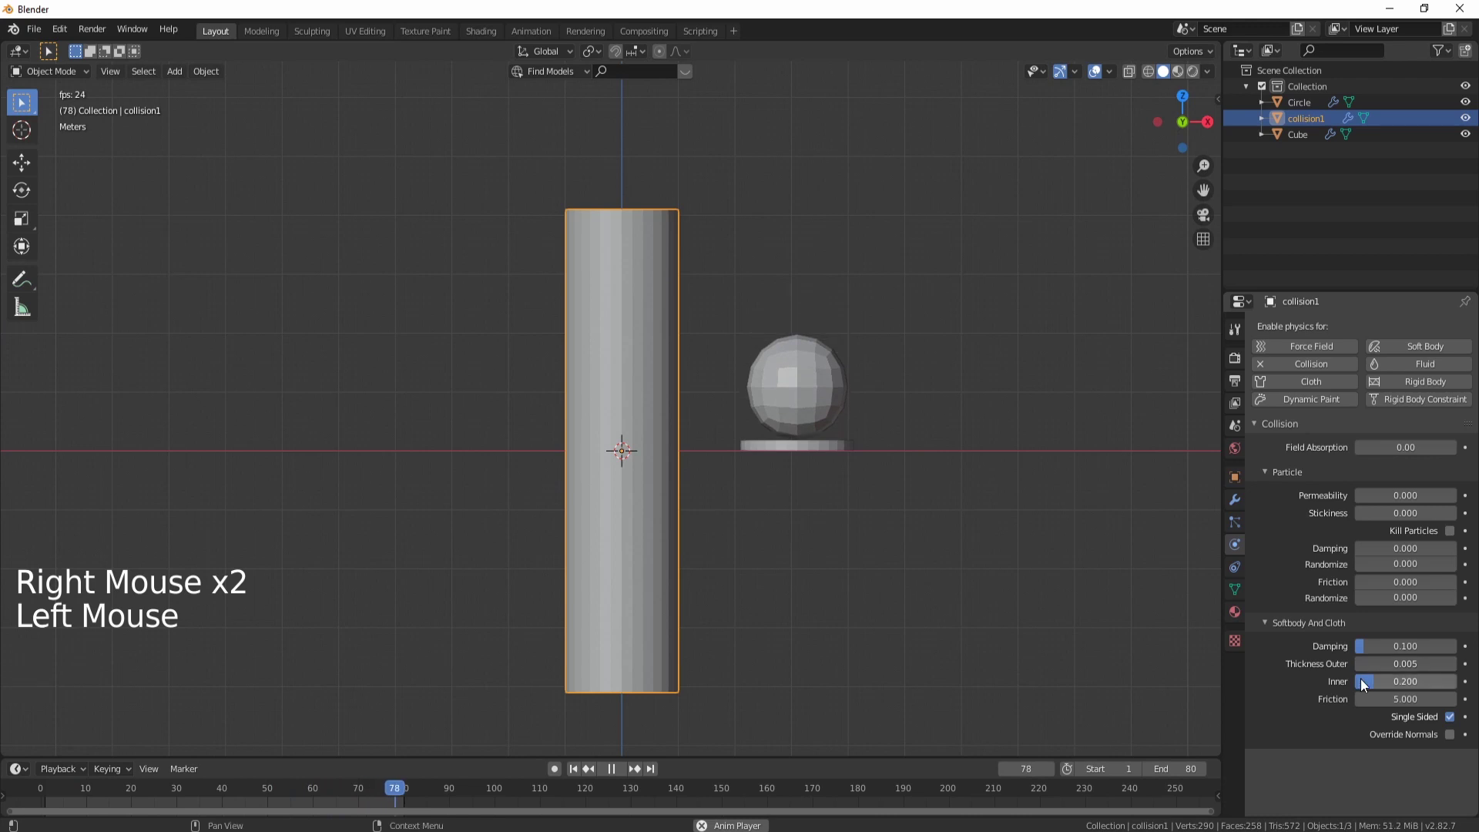
pyautogui.click(1400, 685)
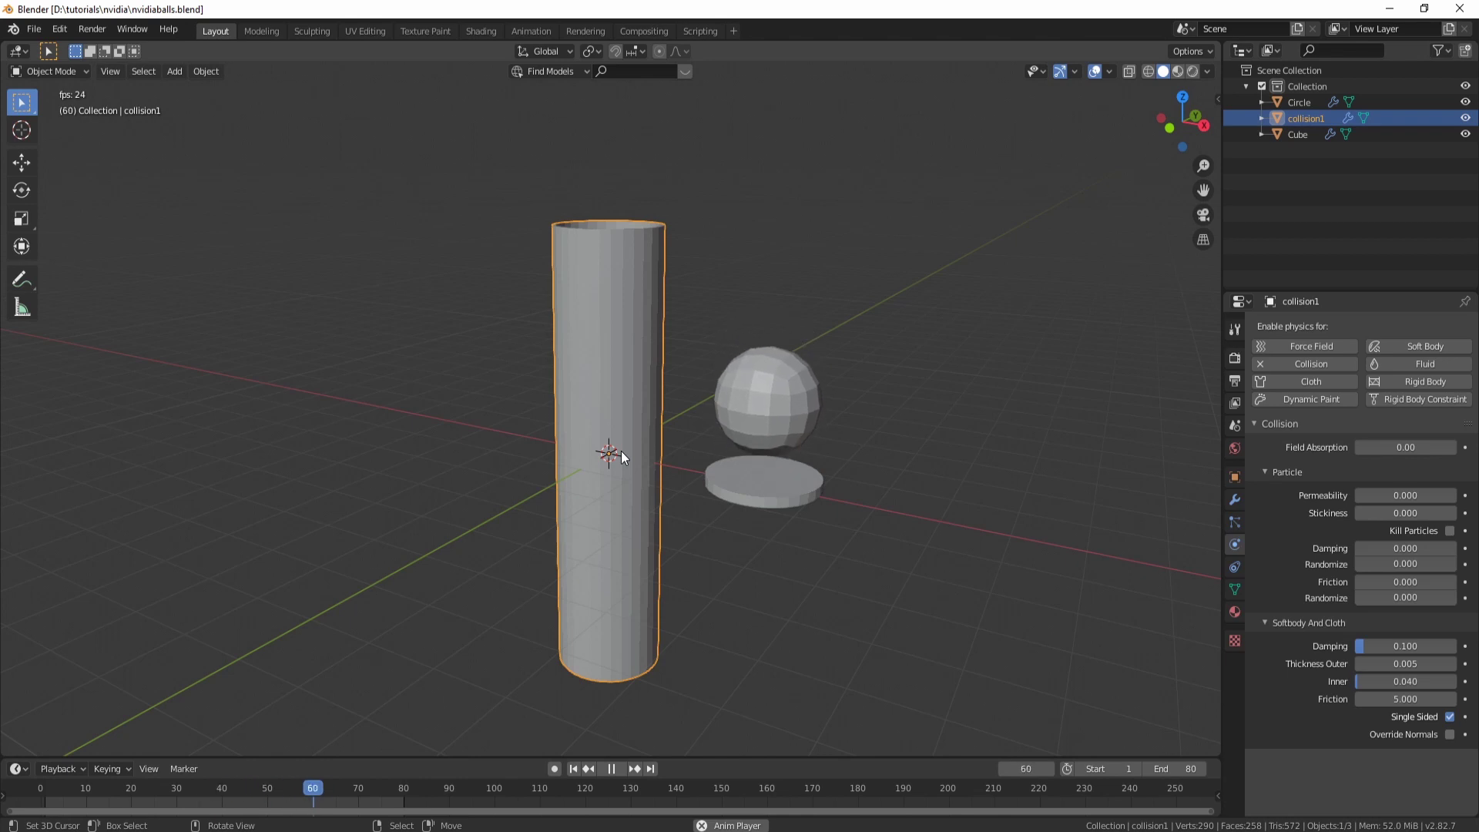
# Step: Add a Camera to the scene and switch the viewport to look through it
pyautogui.press('shift+a')
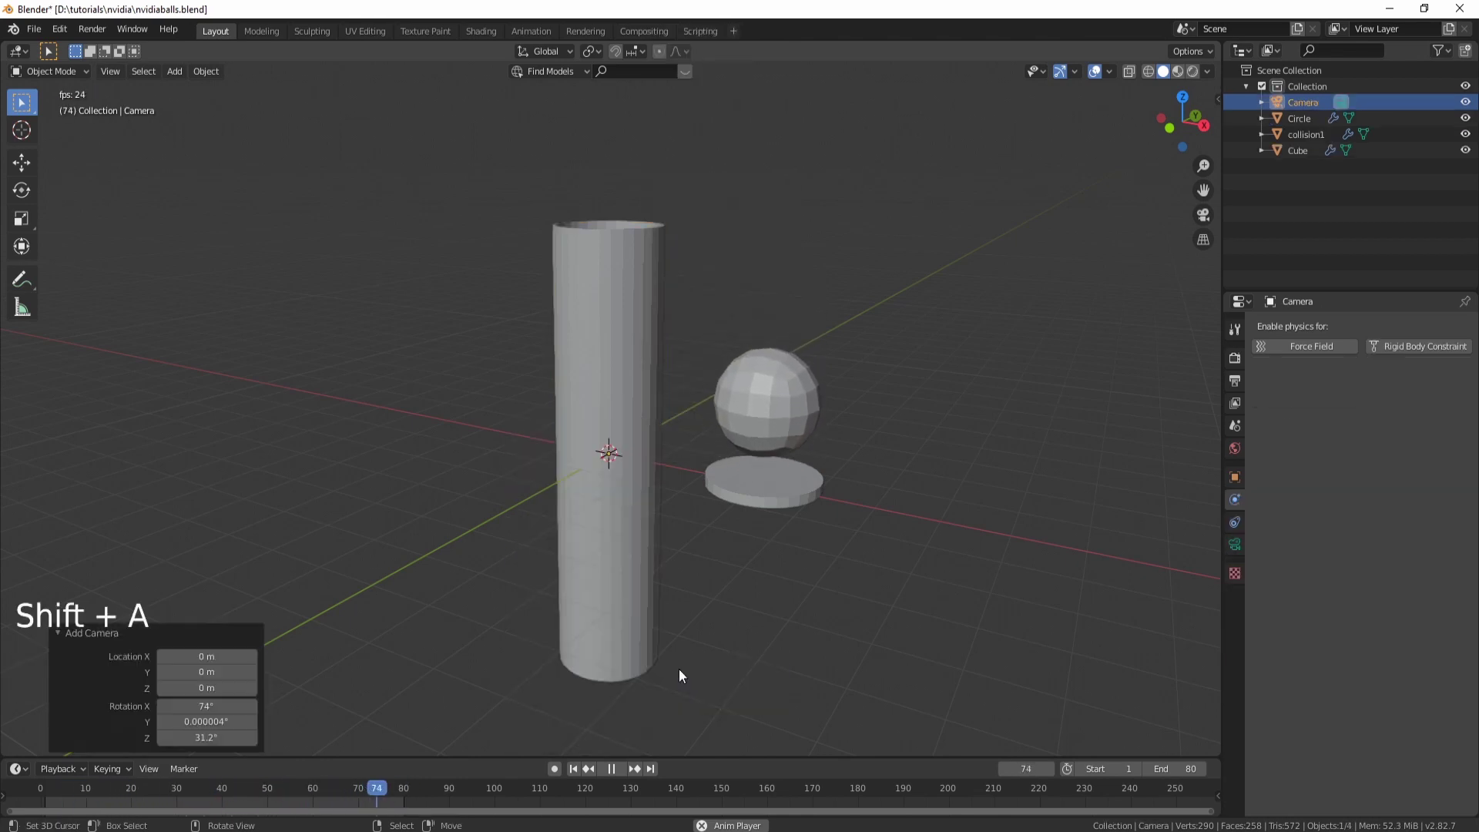
pyautogui.middleClick(668, 530)
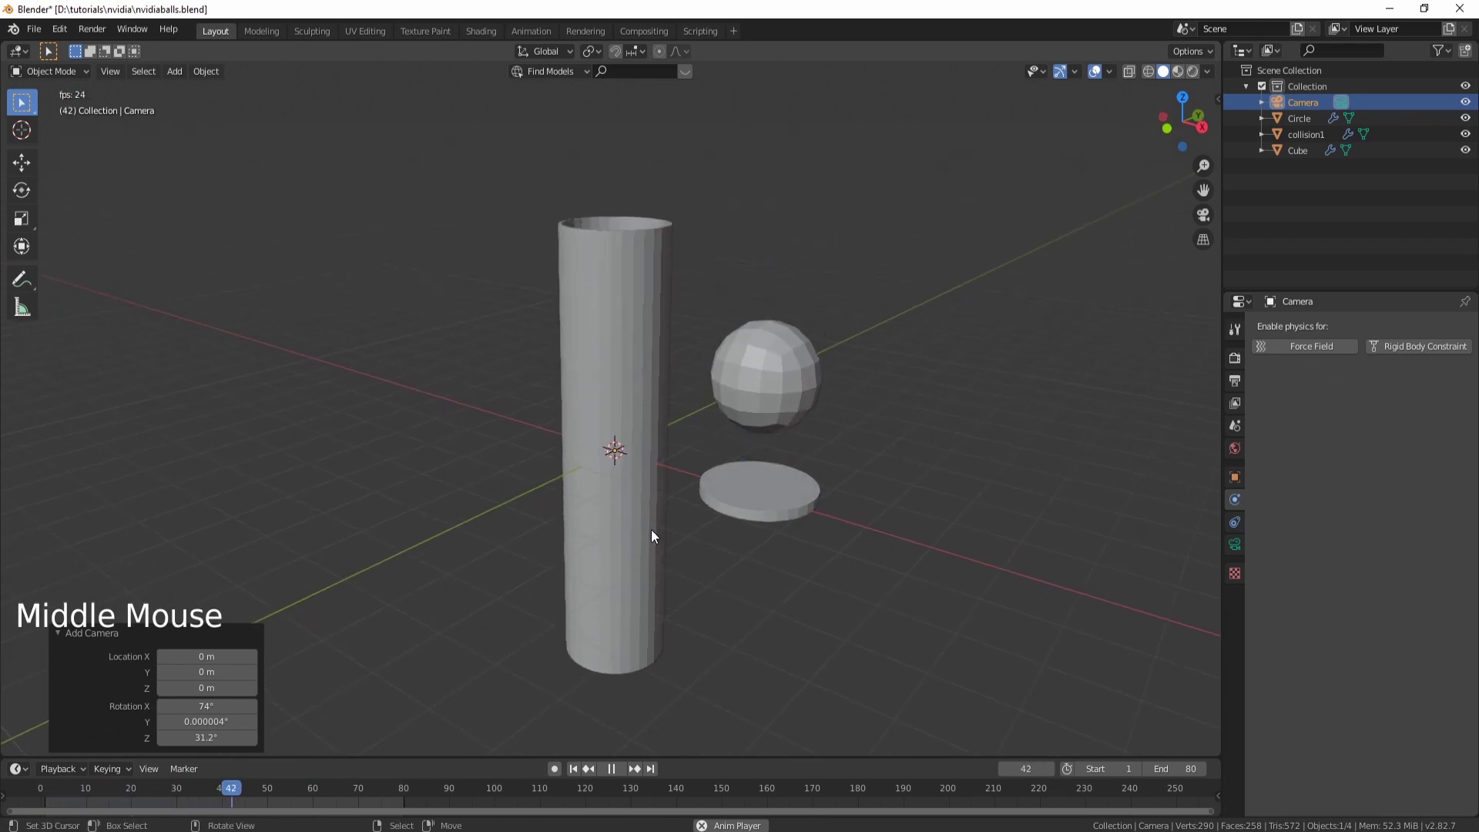
pyautogui.press('ctrl+alt+KP_0')
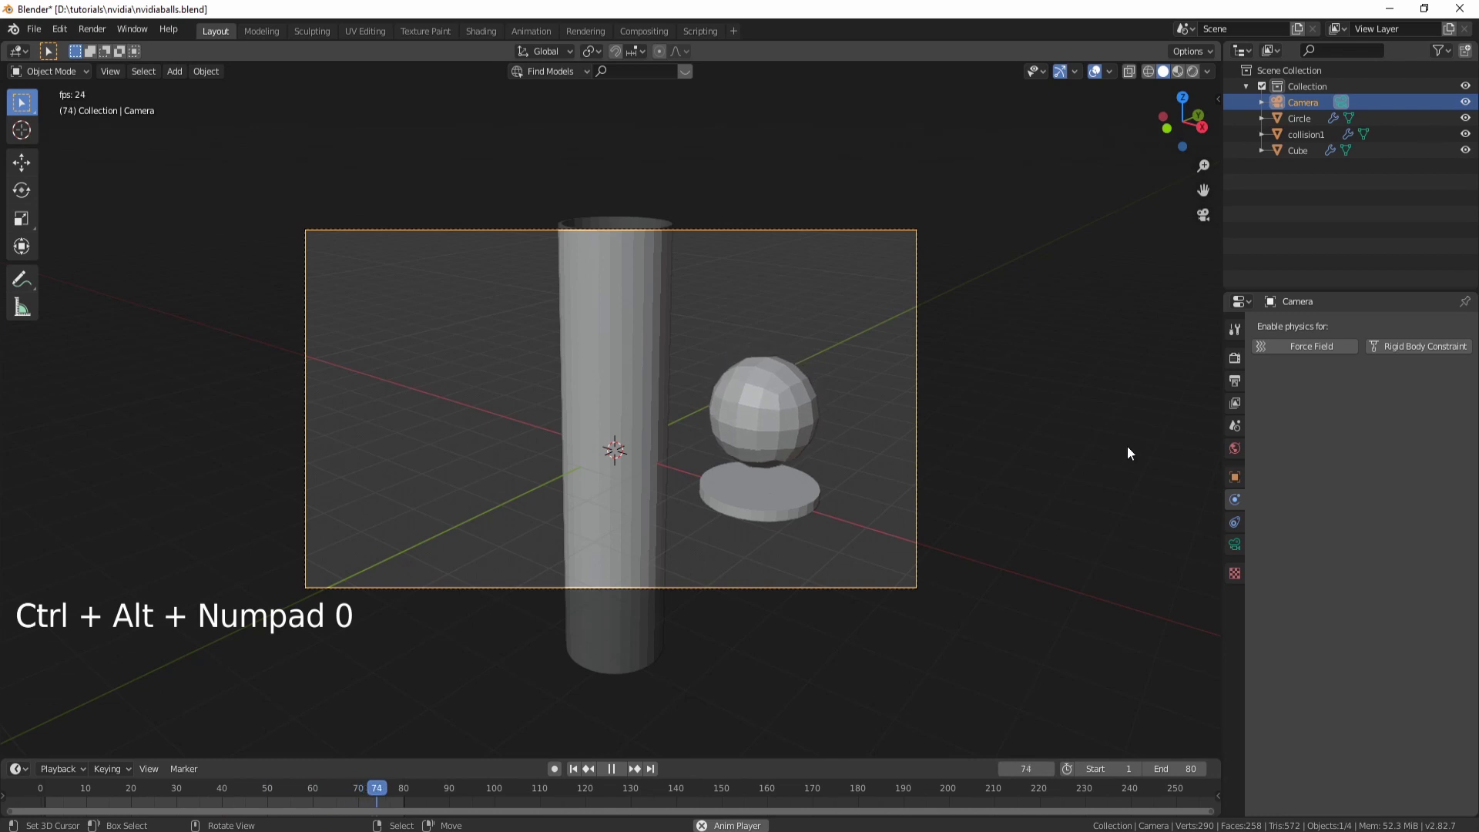
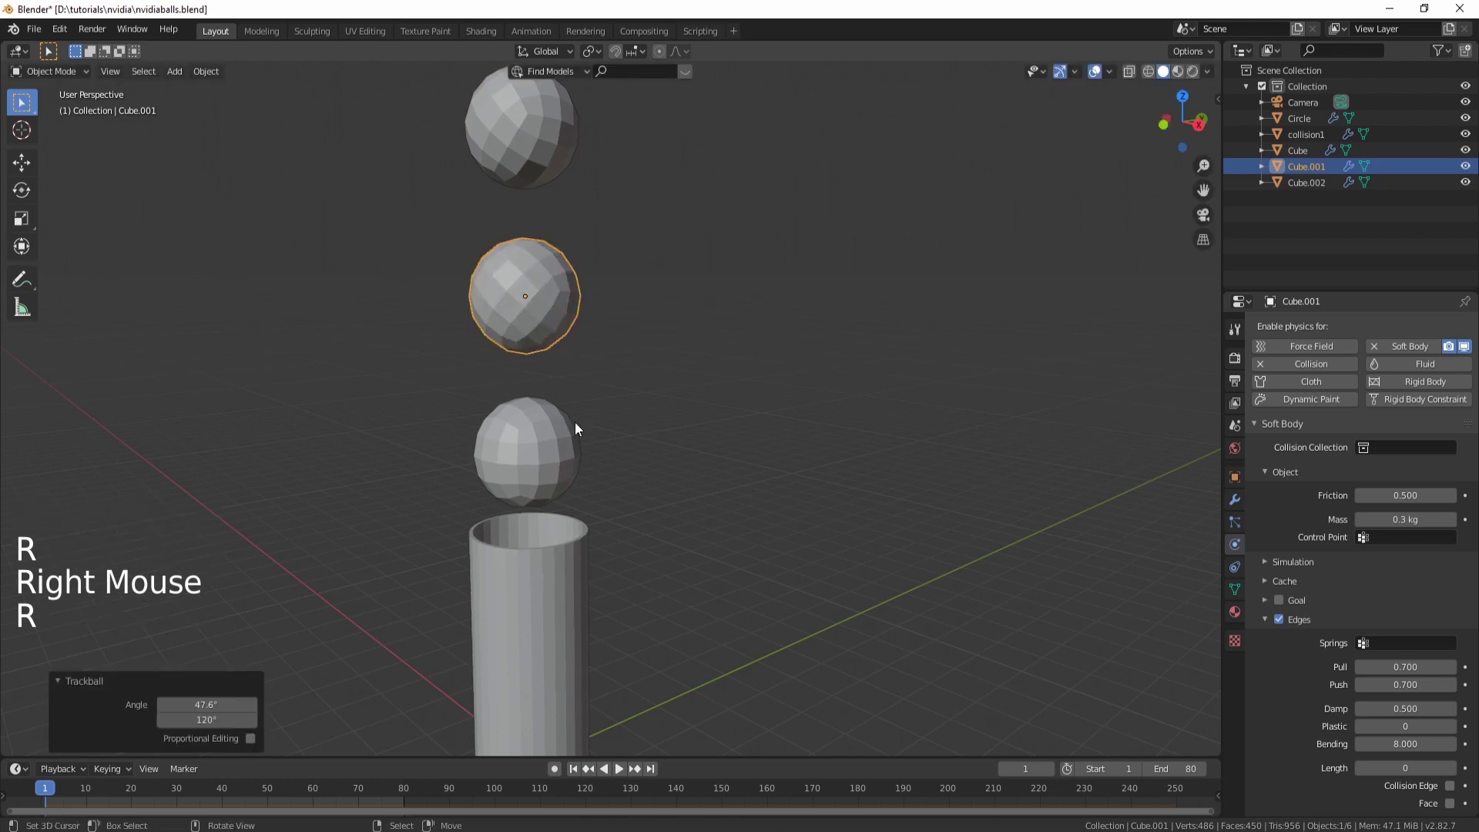
# Step: Set collision1's Viewport Display to Wire so the stacked balls inside remain visible
pyautogui.press('KP_0')
pyautogui.scroll(-3)
pyautogui.middleClick(761, 509)
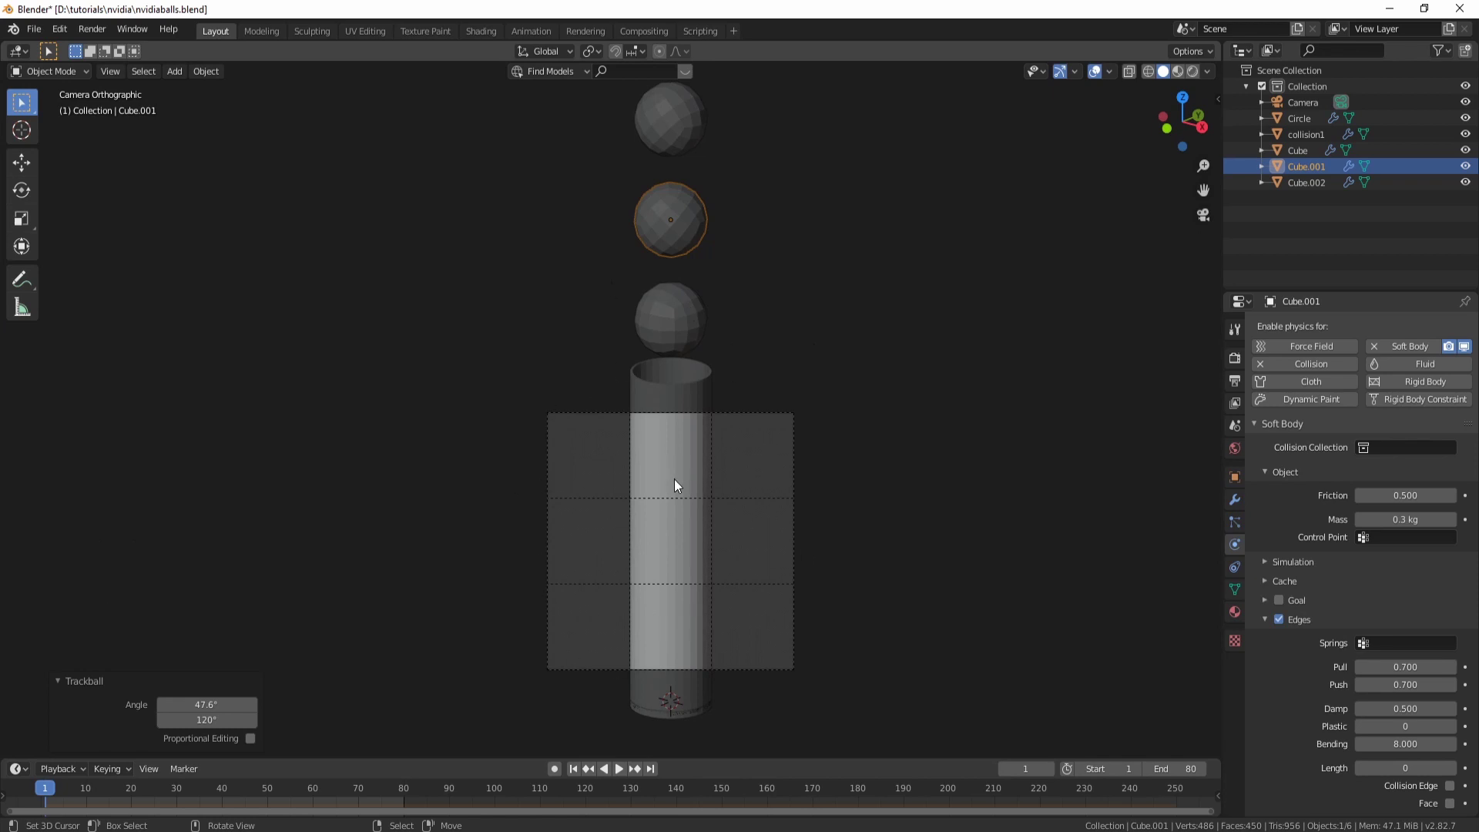
pyautogui.rightClick(683, 482)
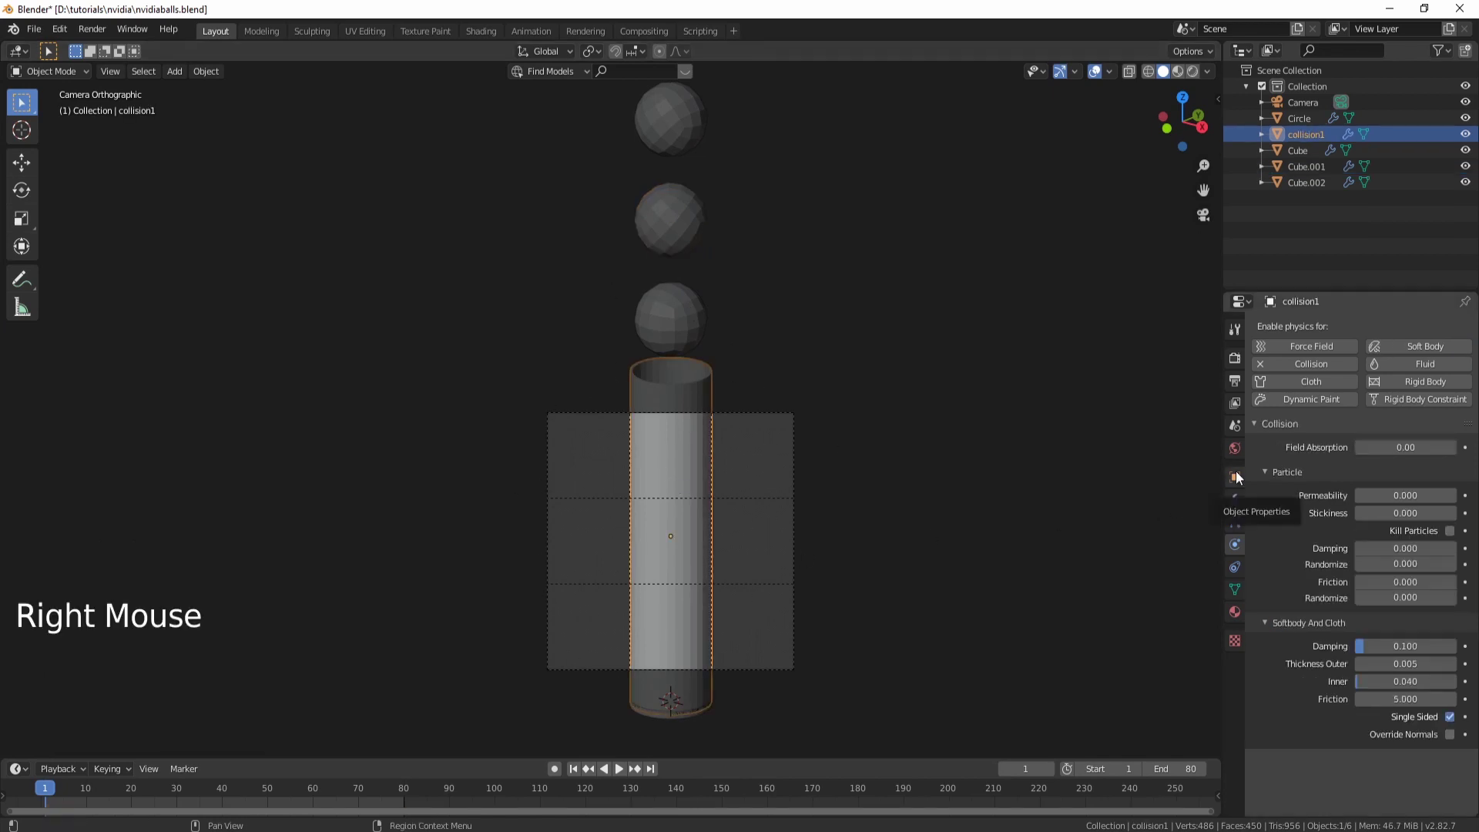
pyautogui.click(1244, 474)
pyautogui.click(1292, 674)
pyautogui.click(1399, 769)
pyautogui.middleClick(754, 580)
pyautogui.scroll(3)
pyautogui.press('a')
pyautogui.middleClick(824, 564)
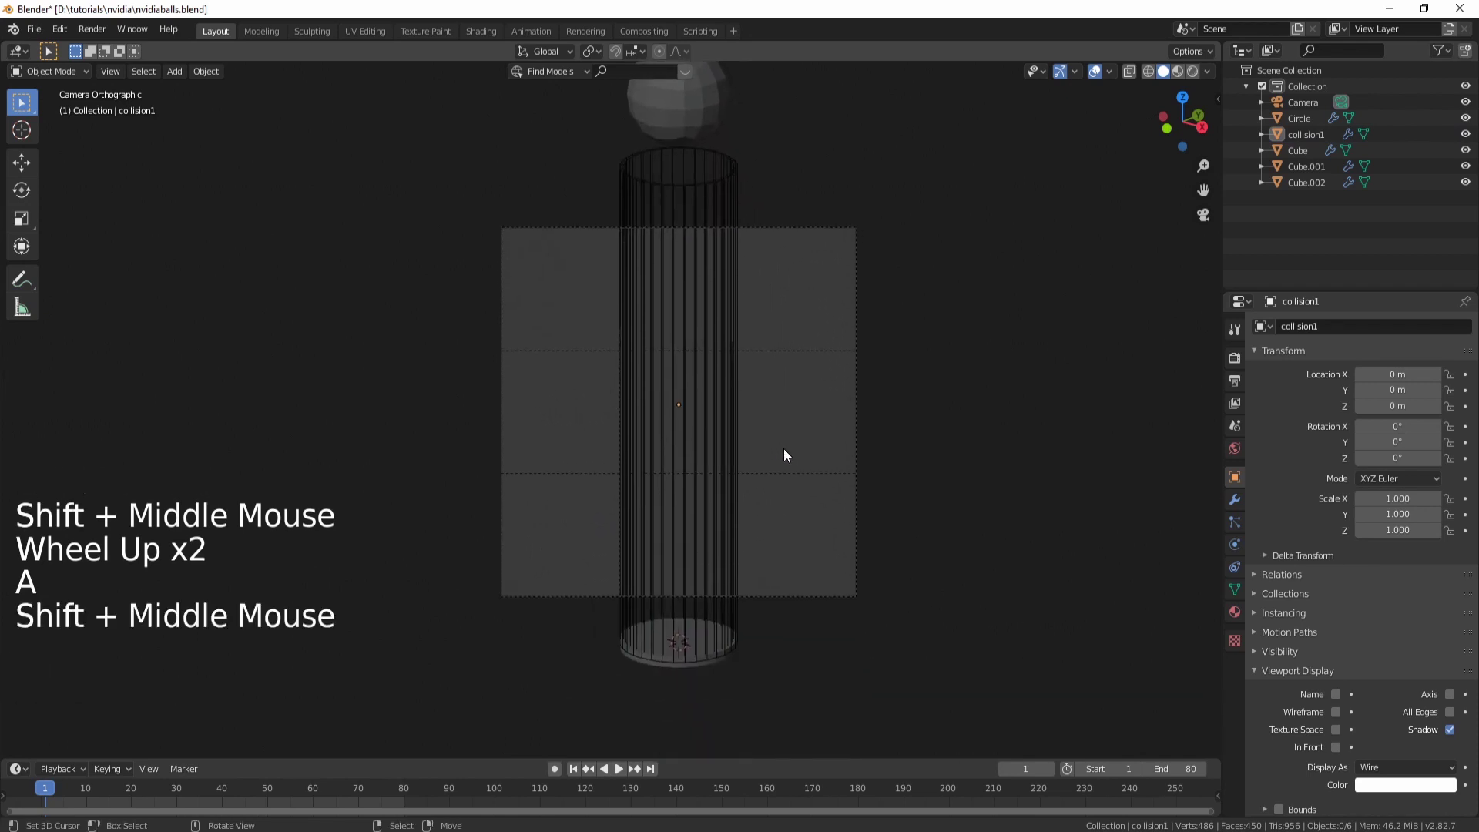
pyautogui.press('alt+a')
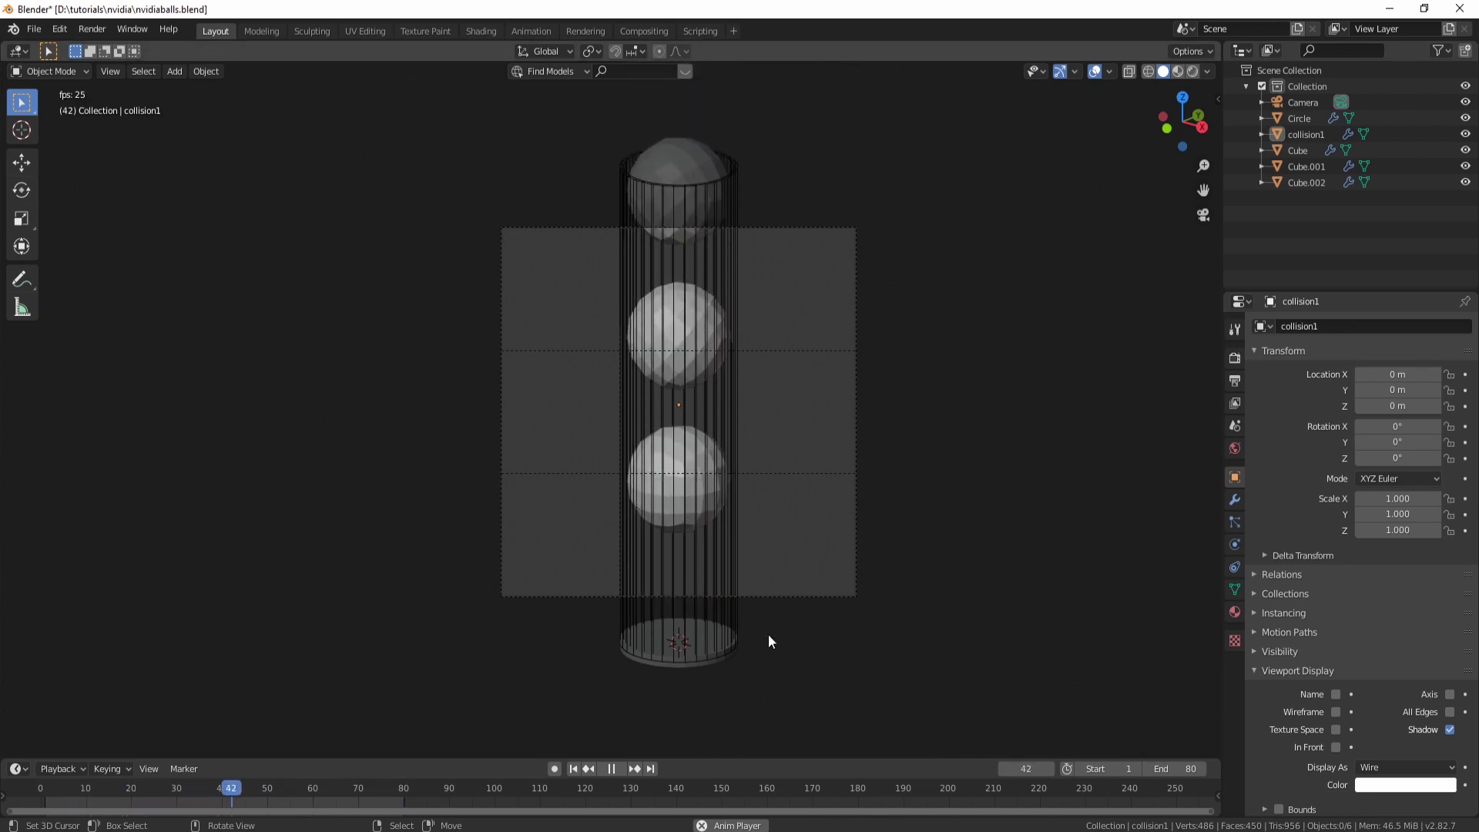
pyautogui.press('alt+a')
pyautogui.press('alt+a')
pyautogui.click(577, 772)
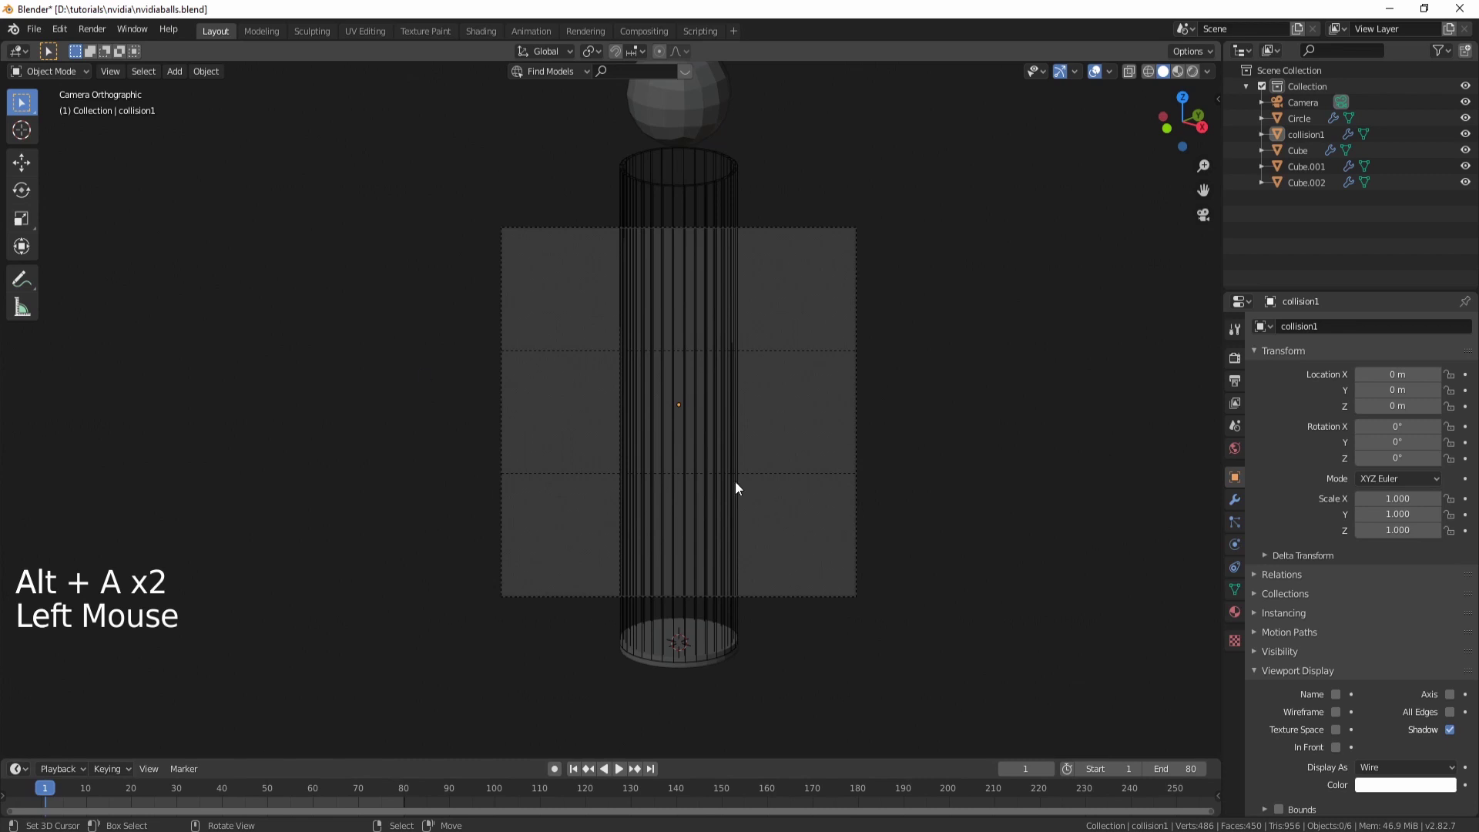
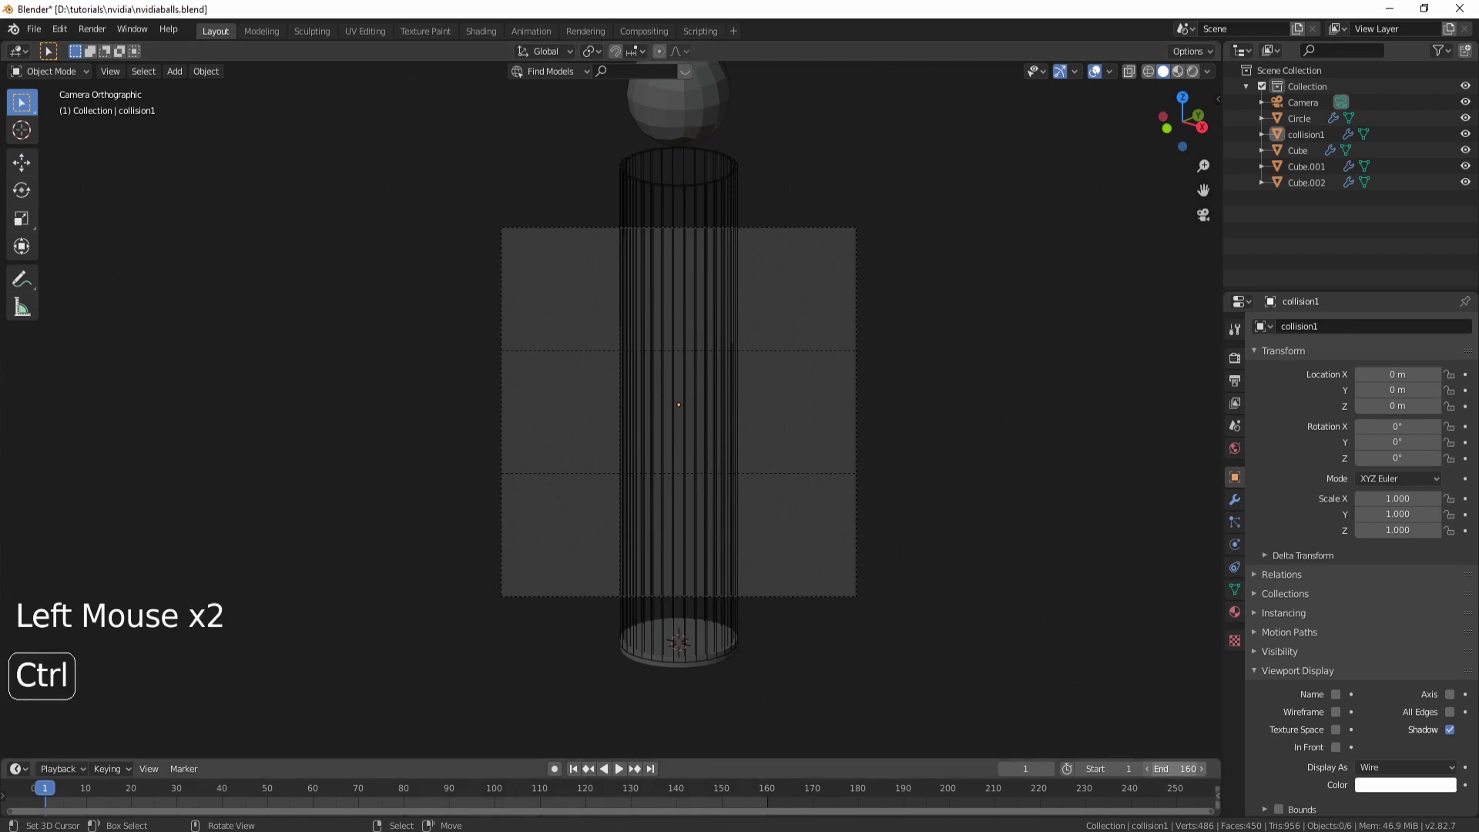
pyautogui.press('alt+a')
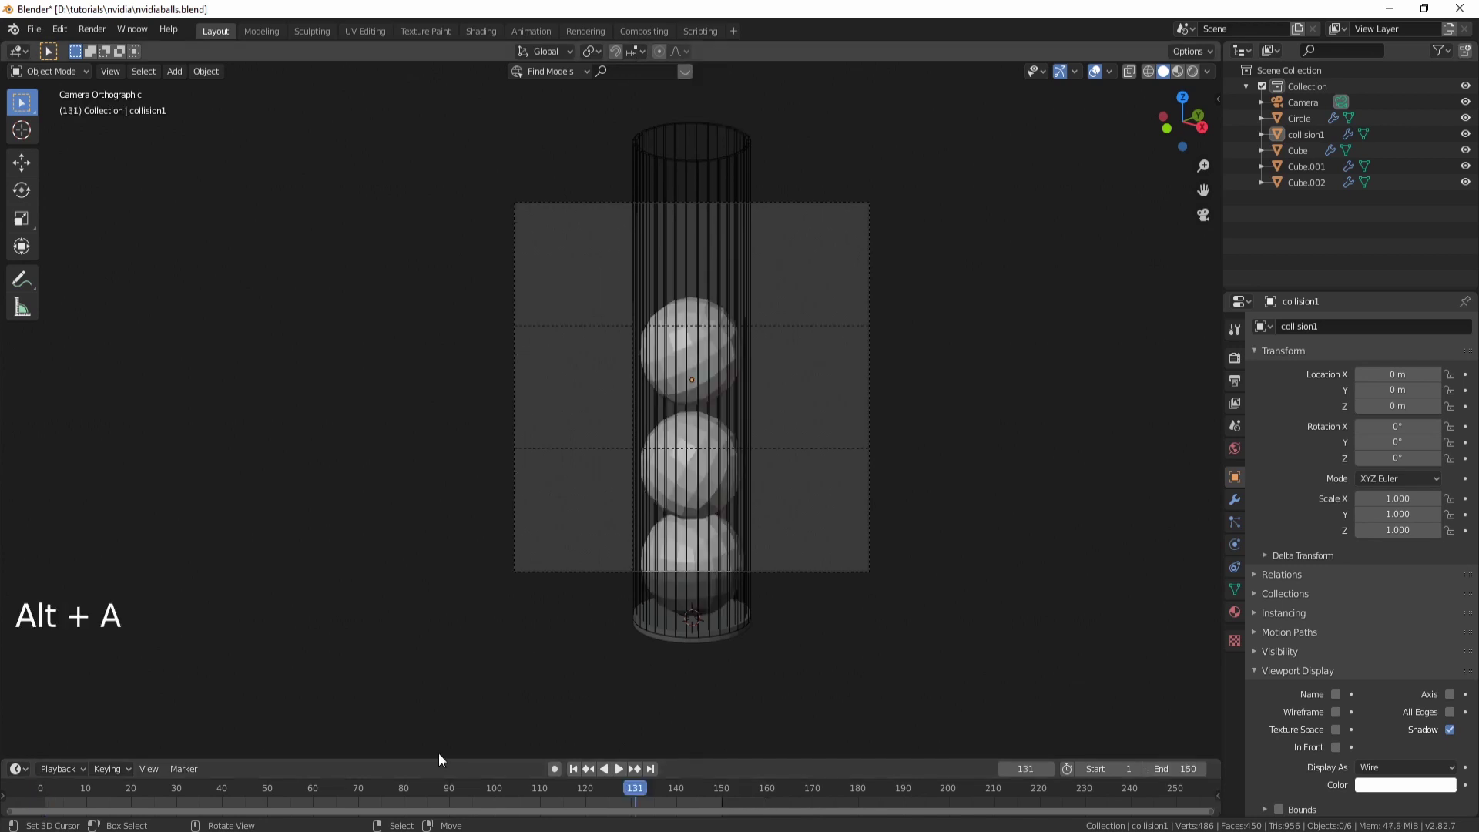
pyautogui.click(584, 778)
pyautogui.press('alt+a')
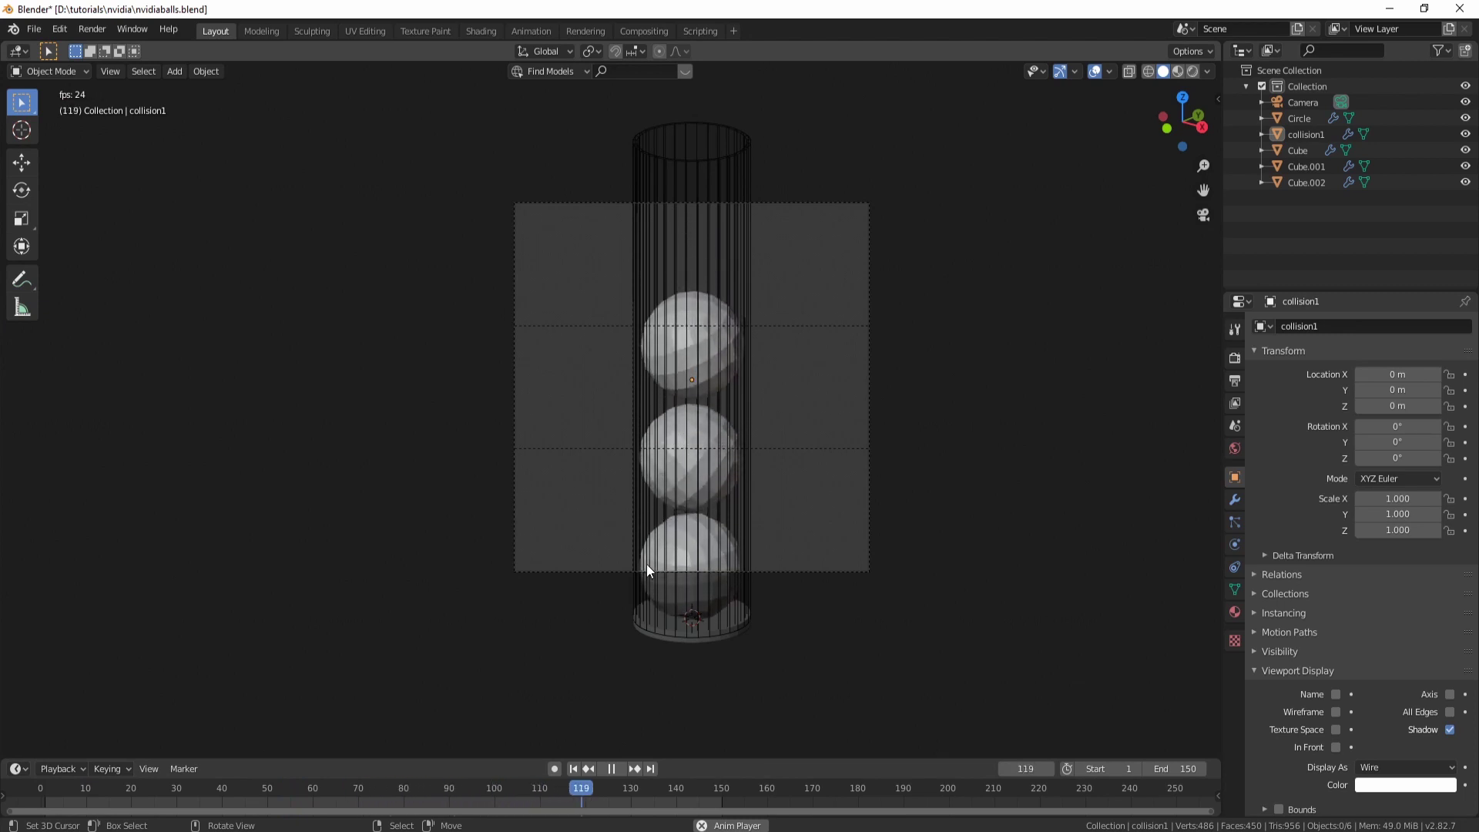
pyautogui.press('alt+a')
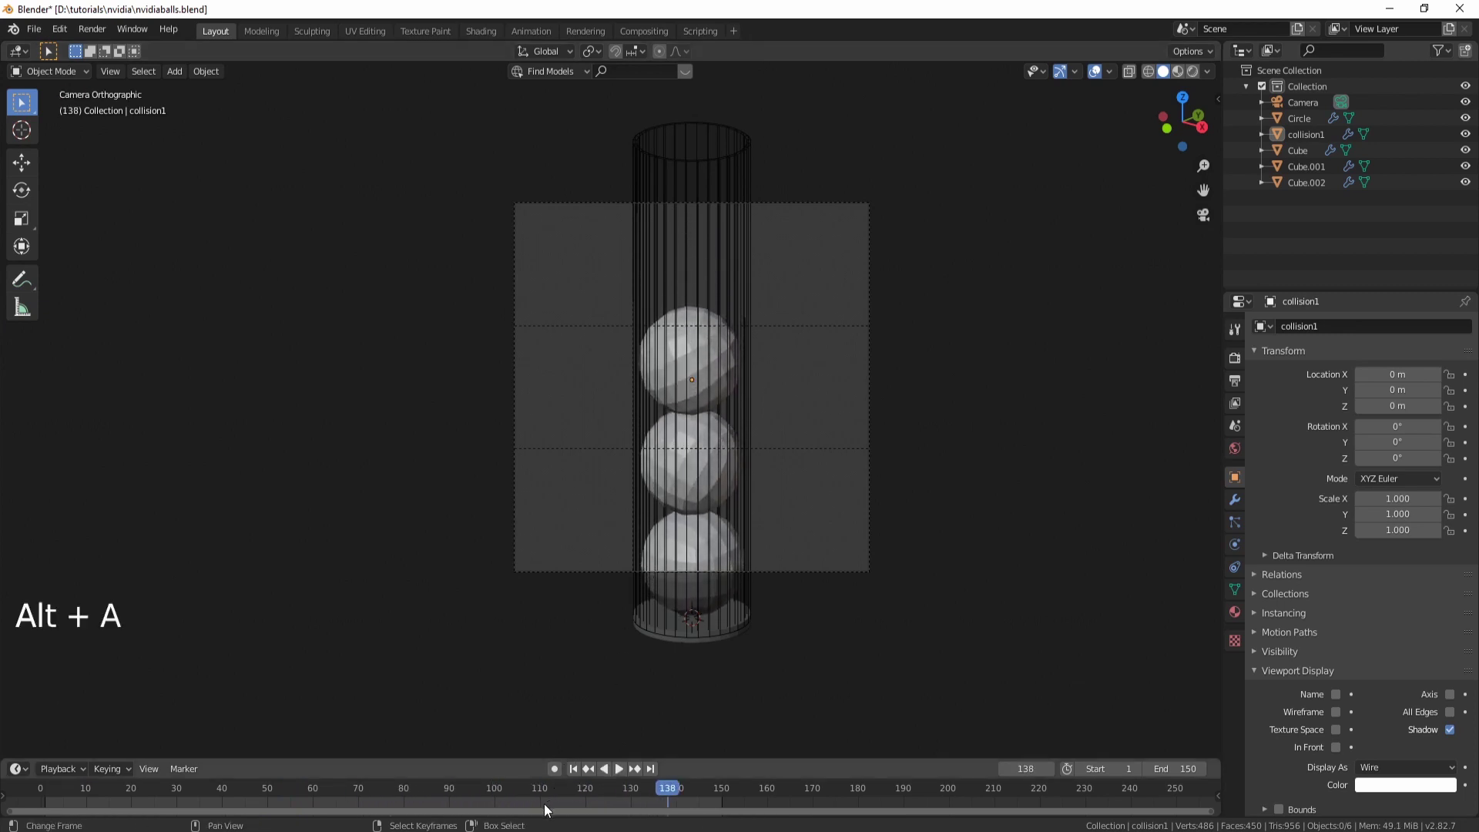
pyautogui.click(552, 807)
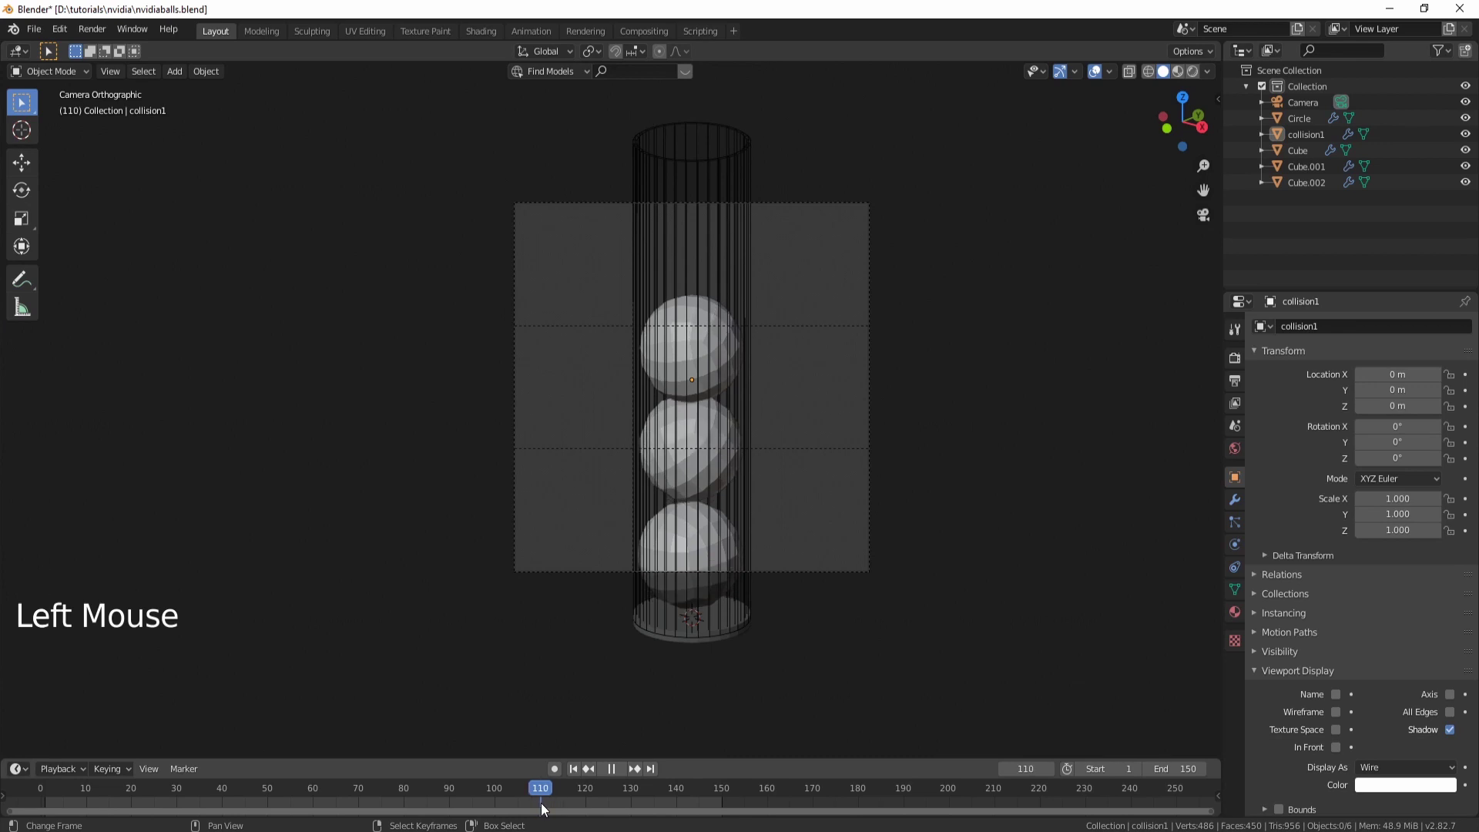
pyautogui.rightClick(707, 646)
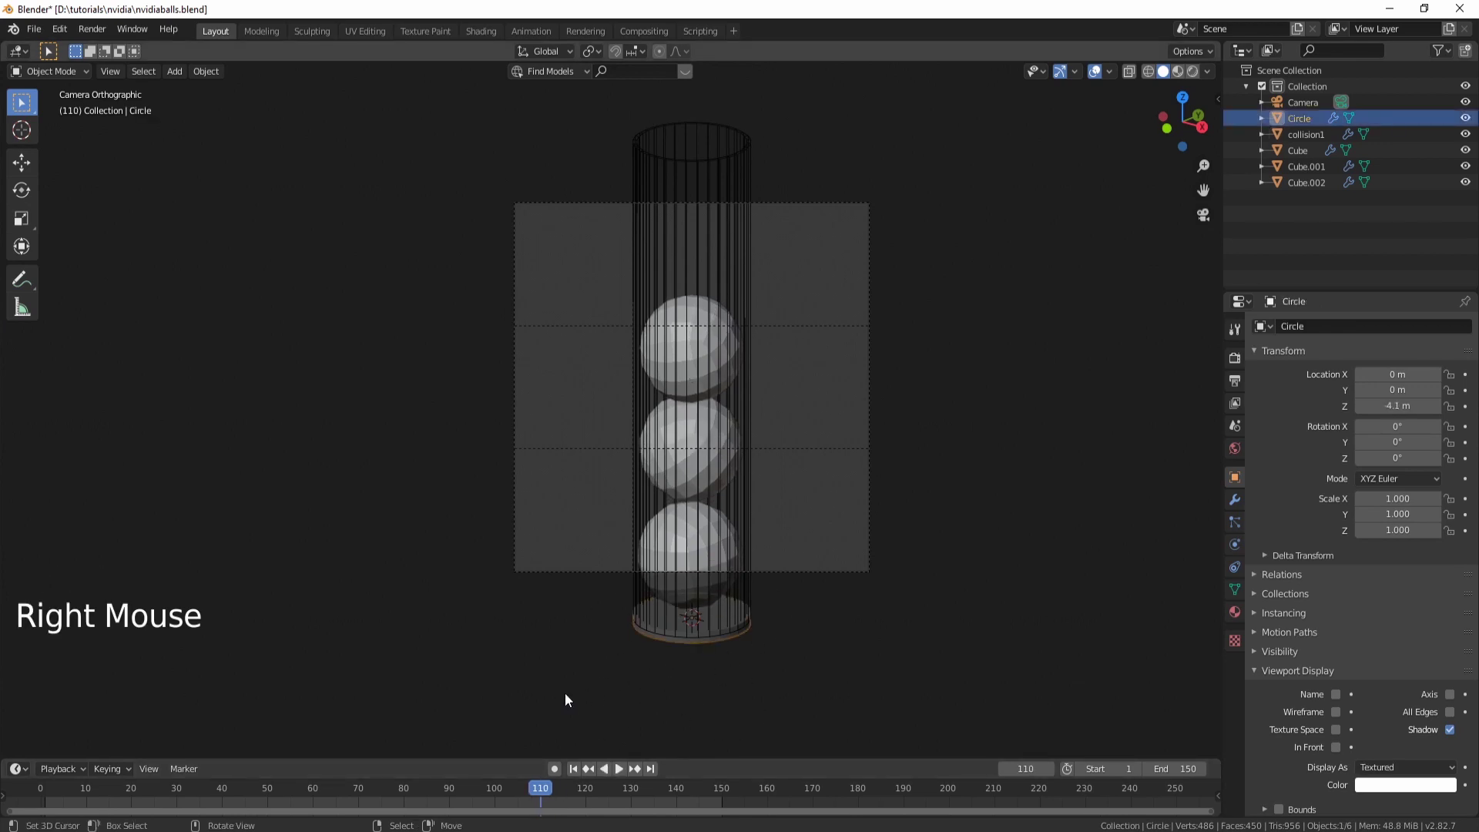
# Step: Turn on auto keying and rotate the Circle disc around X to about 105° to key it swinging open
pyautogui.click(563, 773)
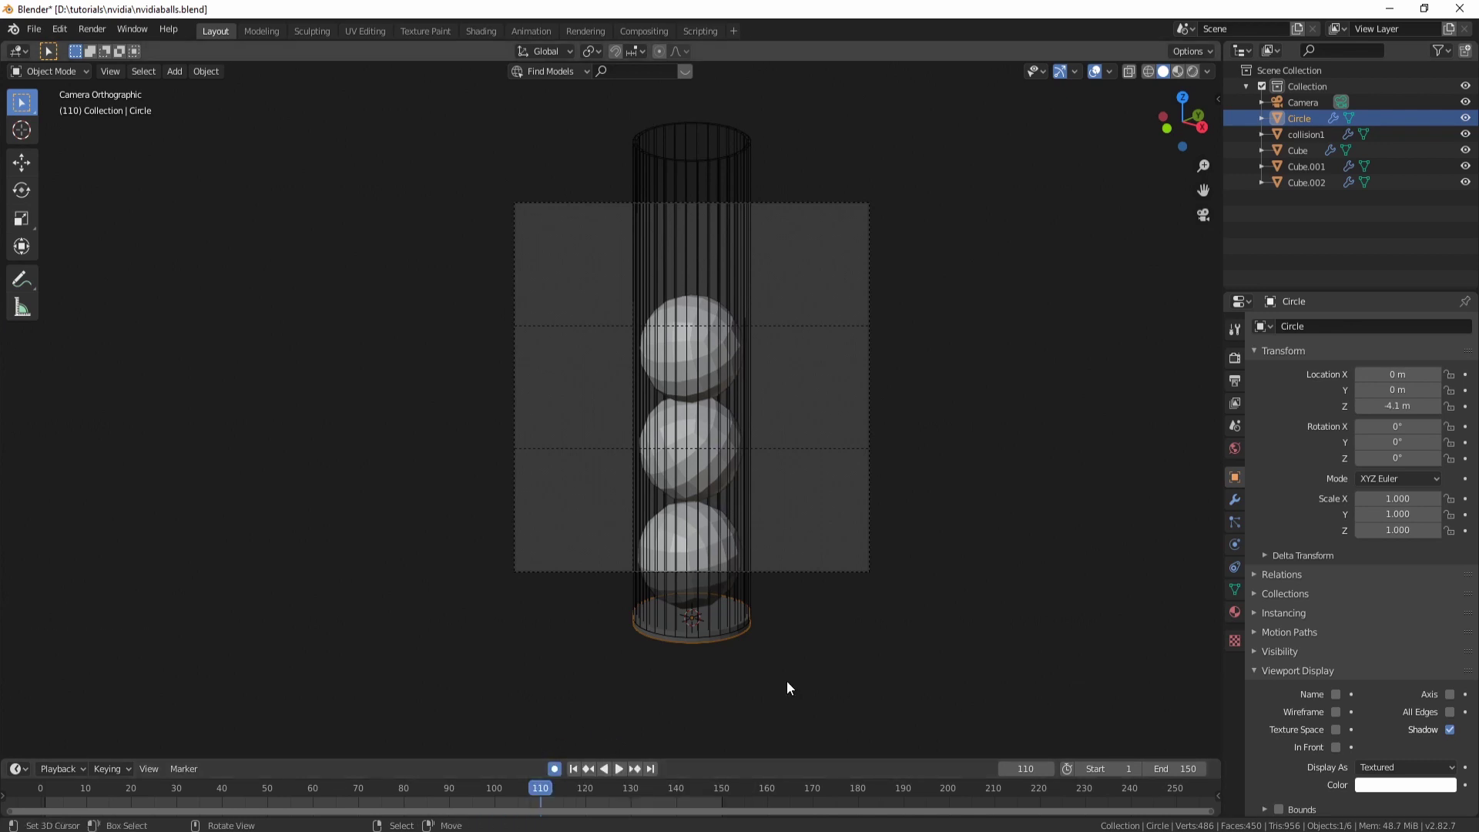
pyautogui.press('r')
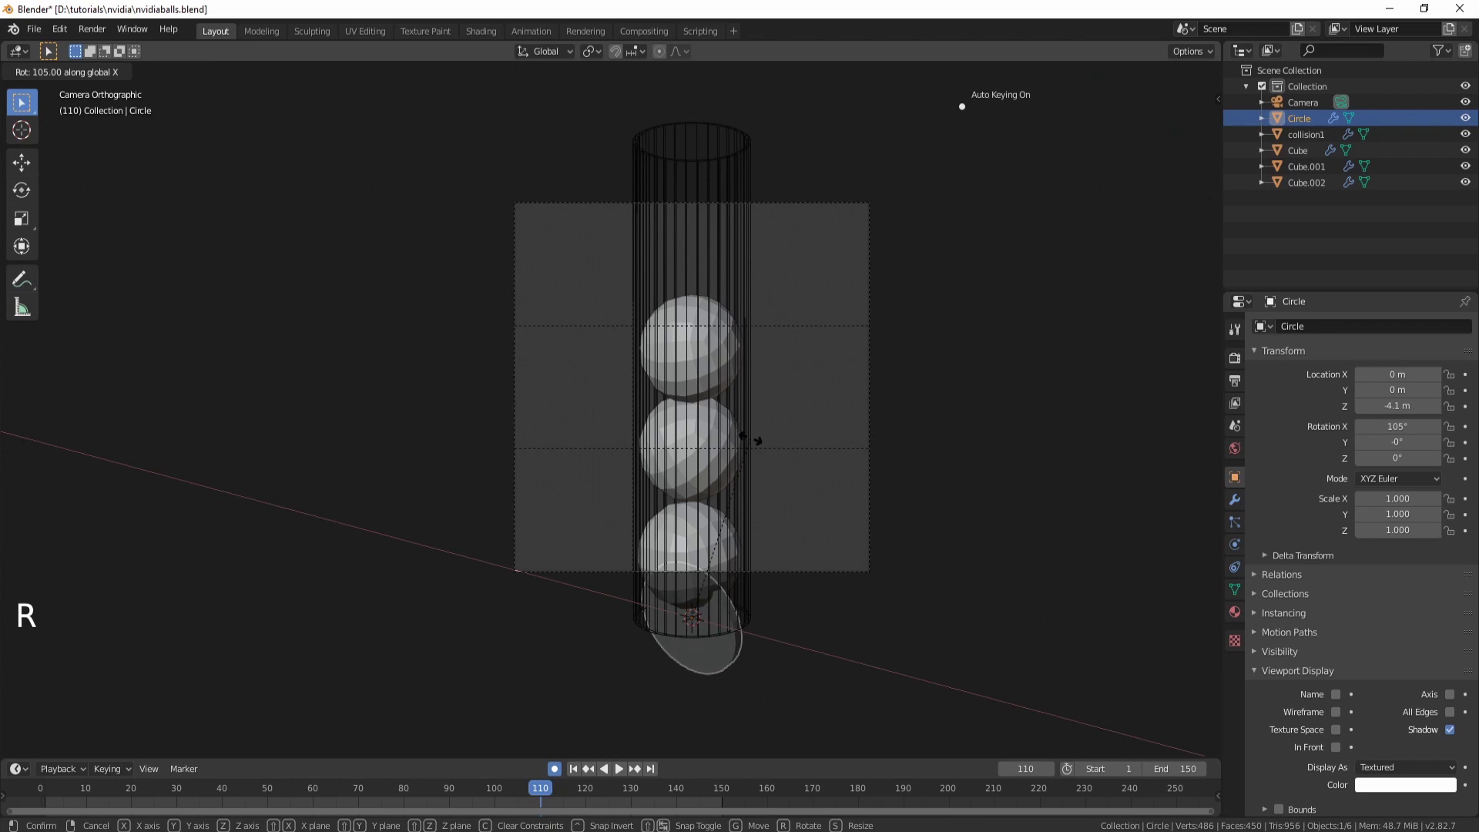
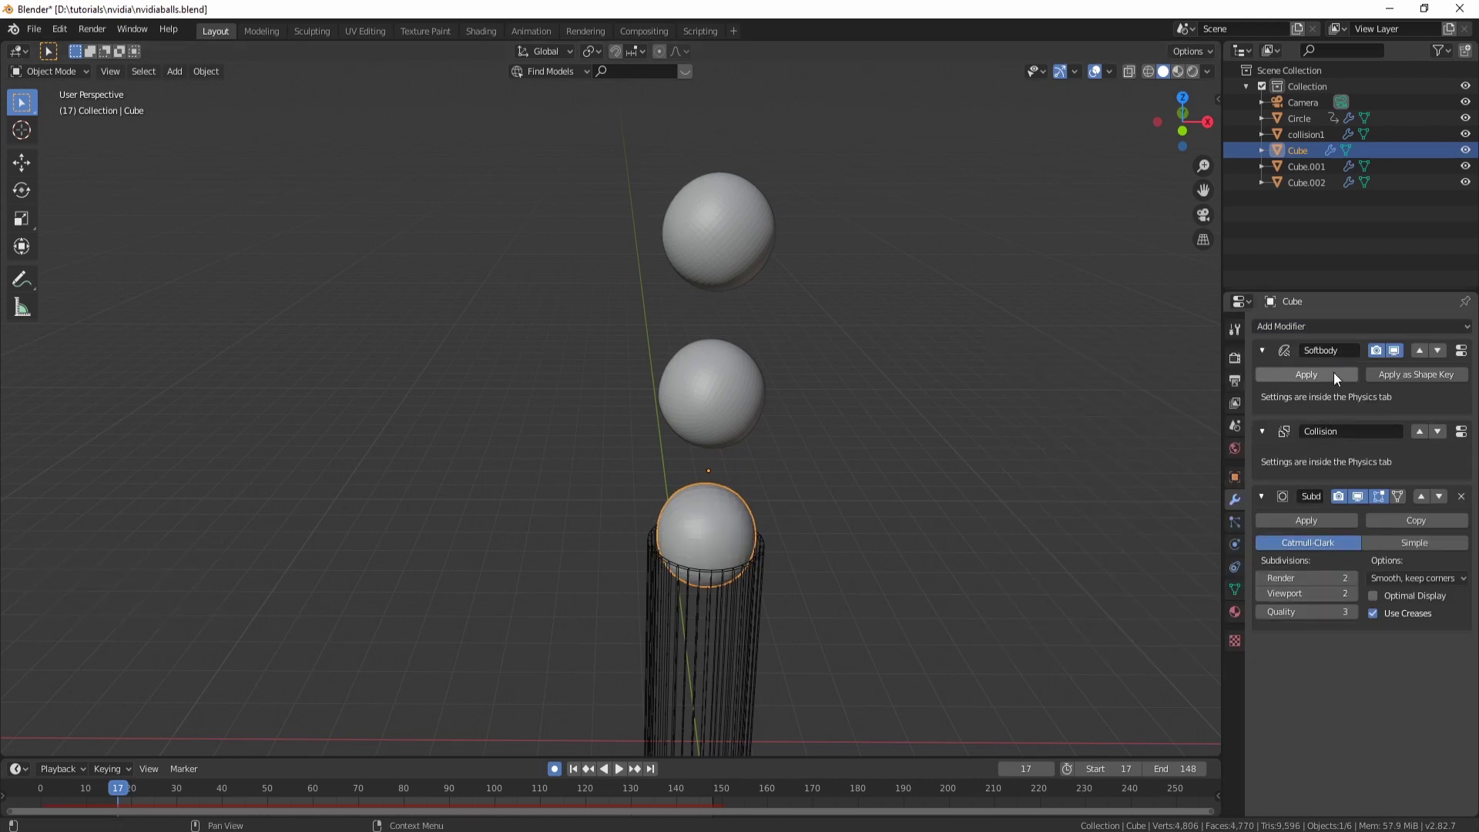
# Step: Select all three balls together after giving them level-2 Subdivision Surface smoothing
pyautogui.middleClick(850, 517)
pyautogui.rightClick(690, 377)
pyautogui.rightClick(695, 234)
pyautogui.press('w')
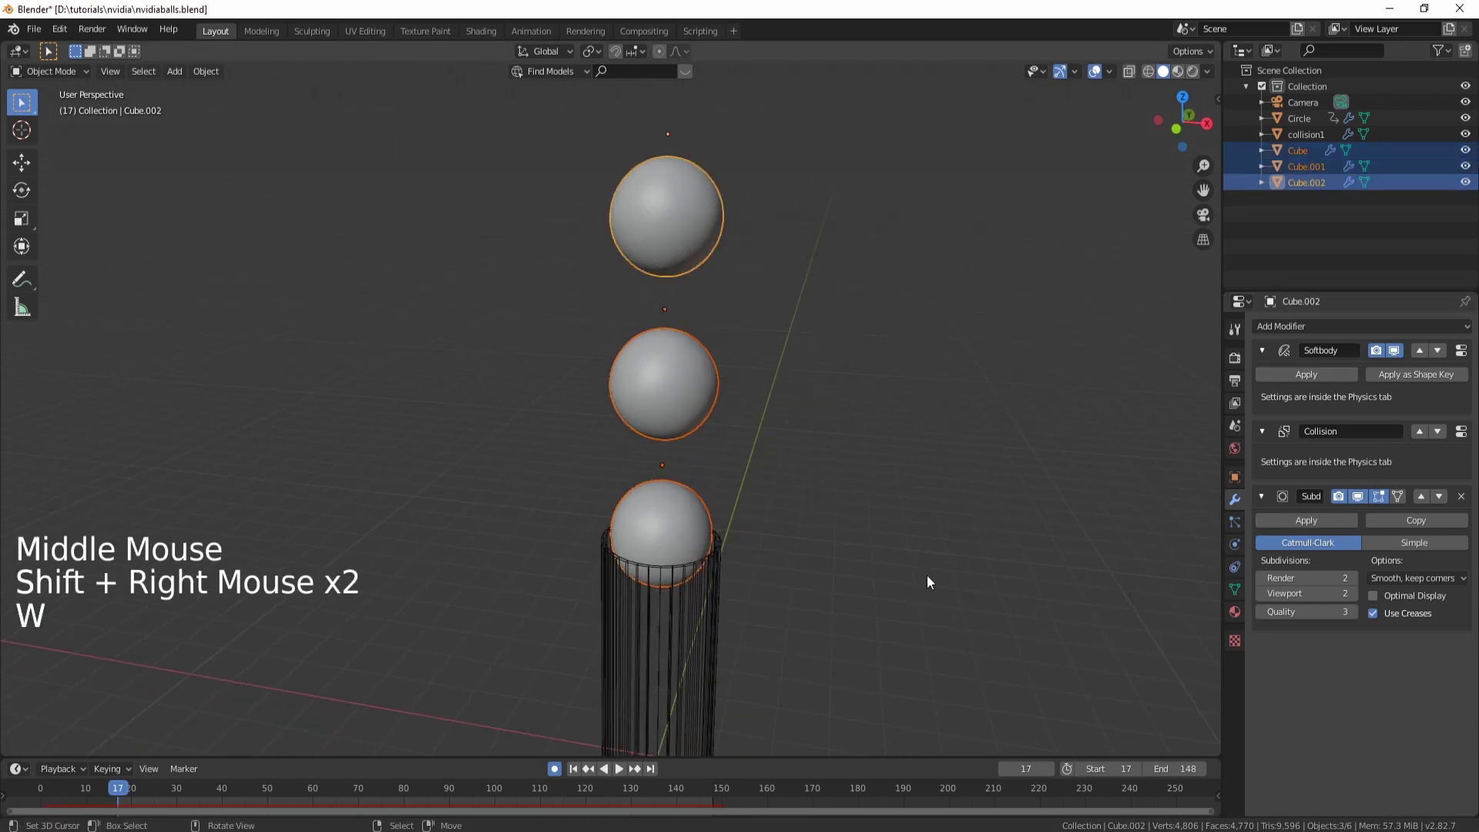
pyautogui.middleClick(970, 737)
pyautogui.middleClick(759, 592)
# Step: Give the Circle disc's Bevel modifier 2 segments with the Angle limit method
pyautogui.rightClick(759, 592)
pyautogui.scroll(3)
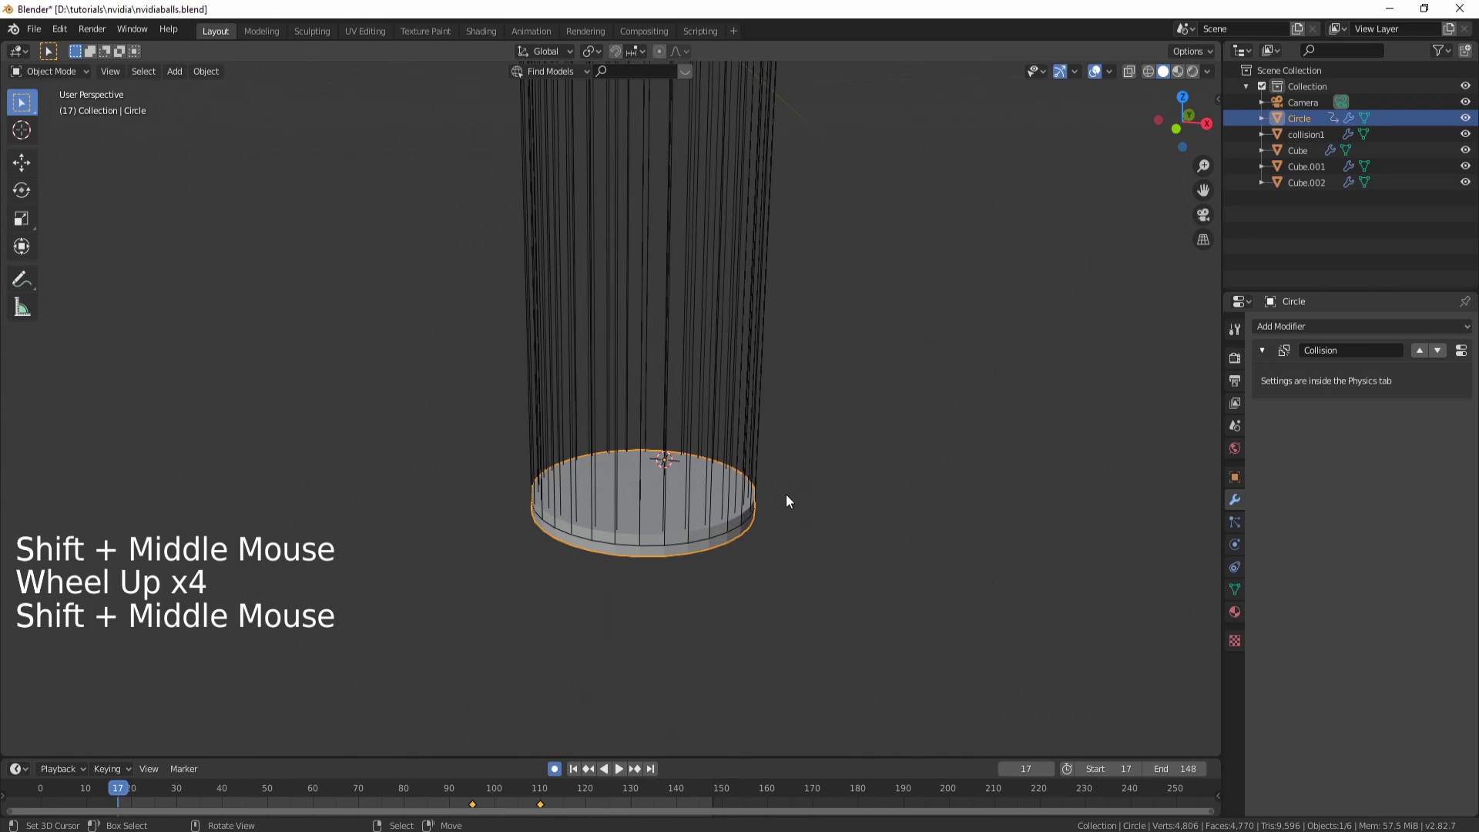
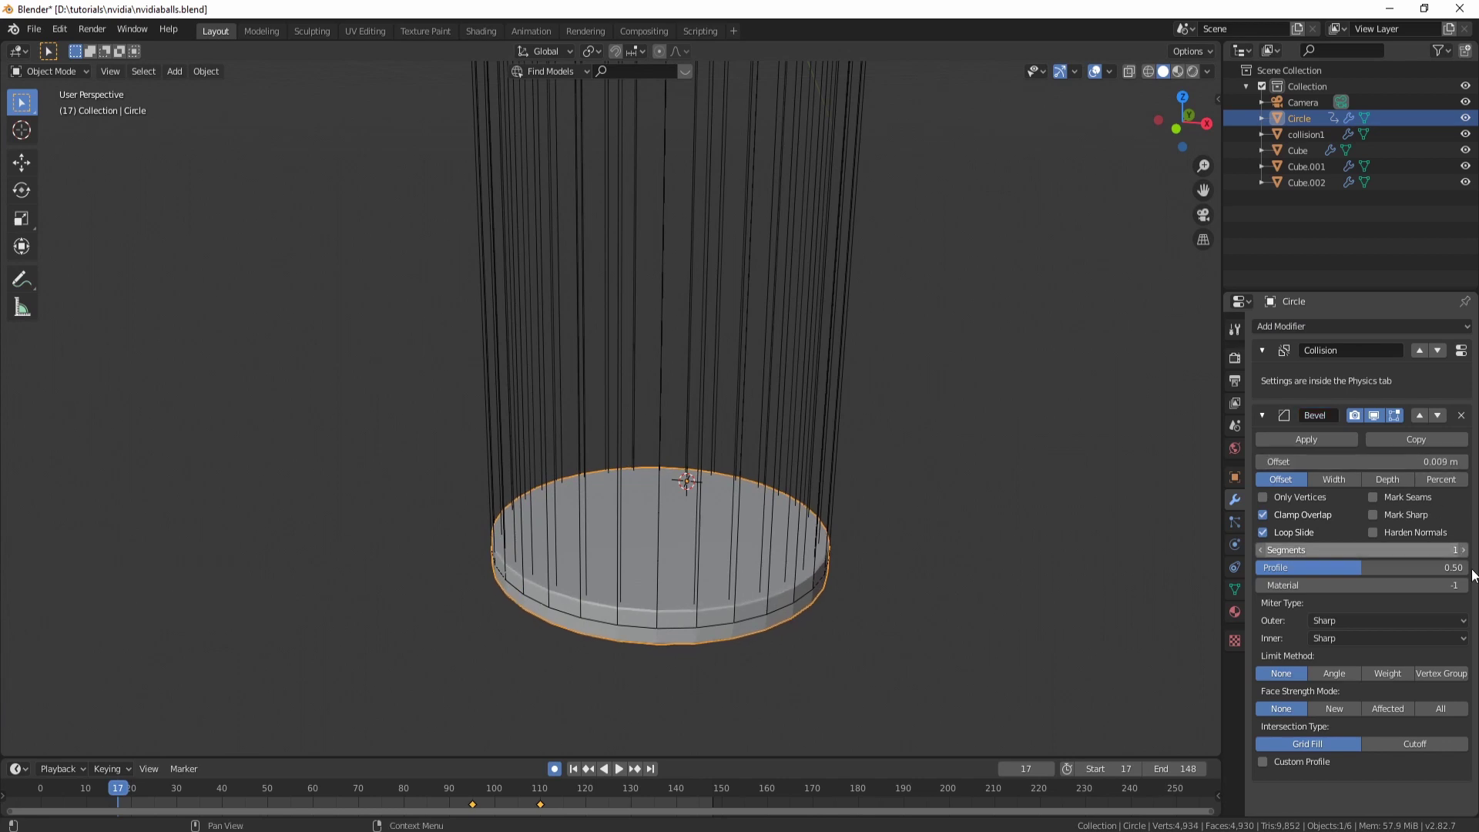
pyautogui.click(1468, 552)
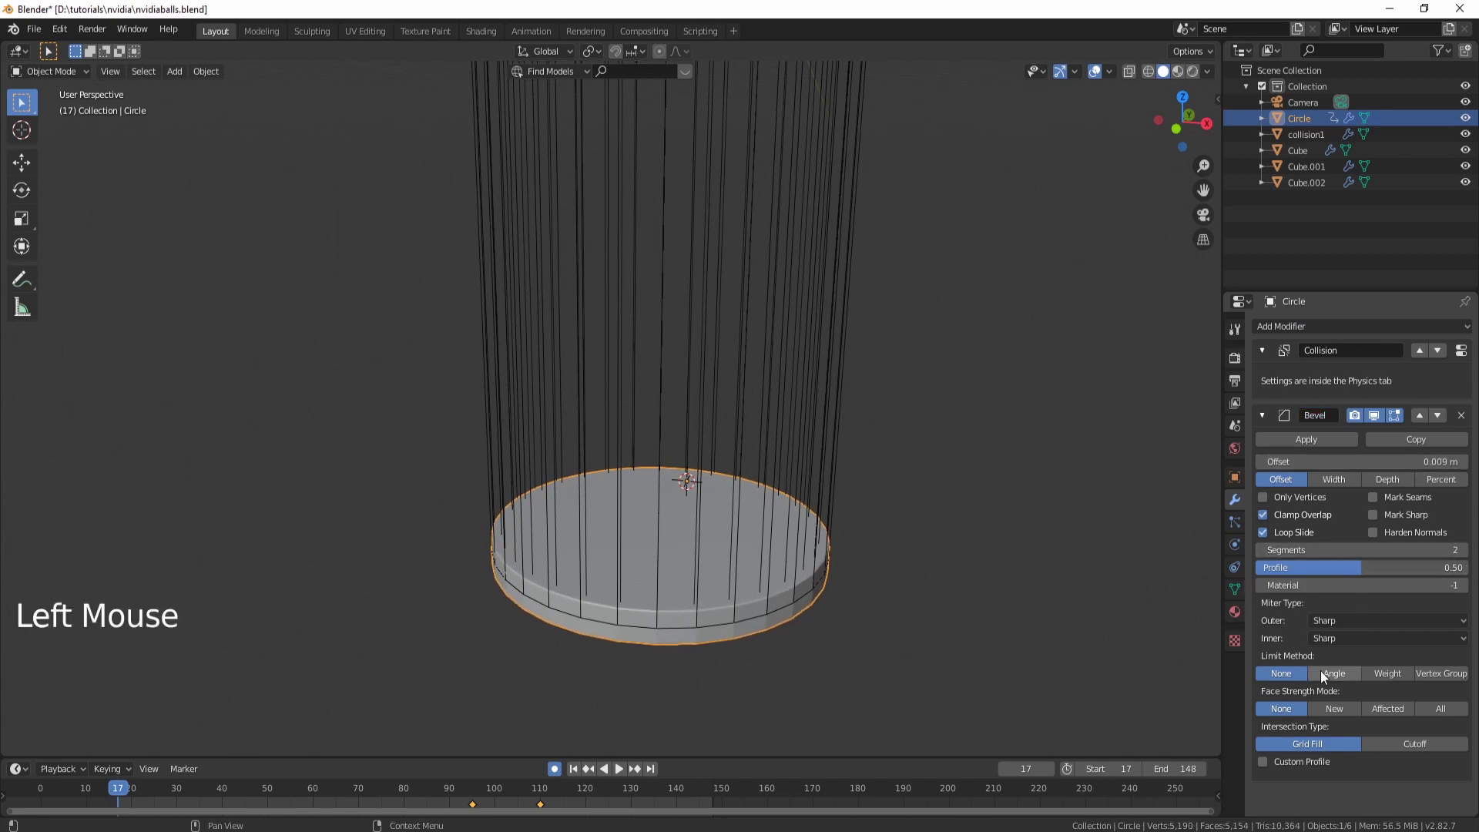
pyautogui.click(1330, 677)
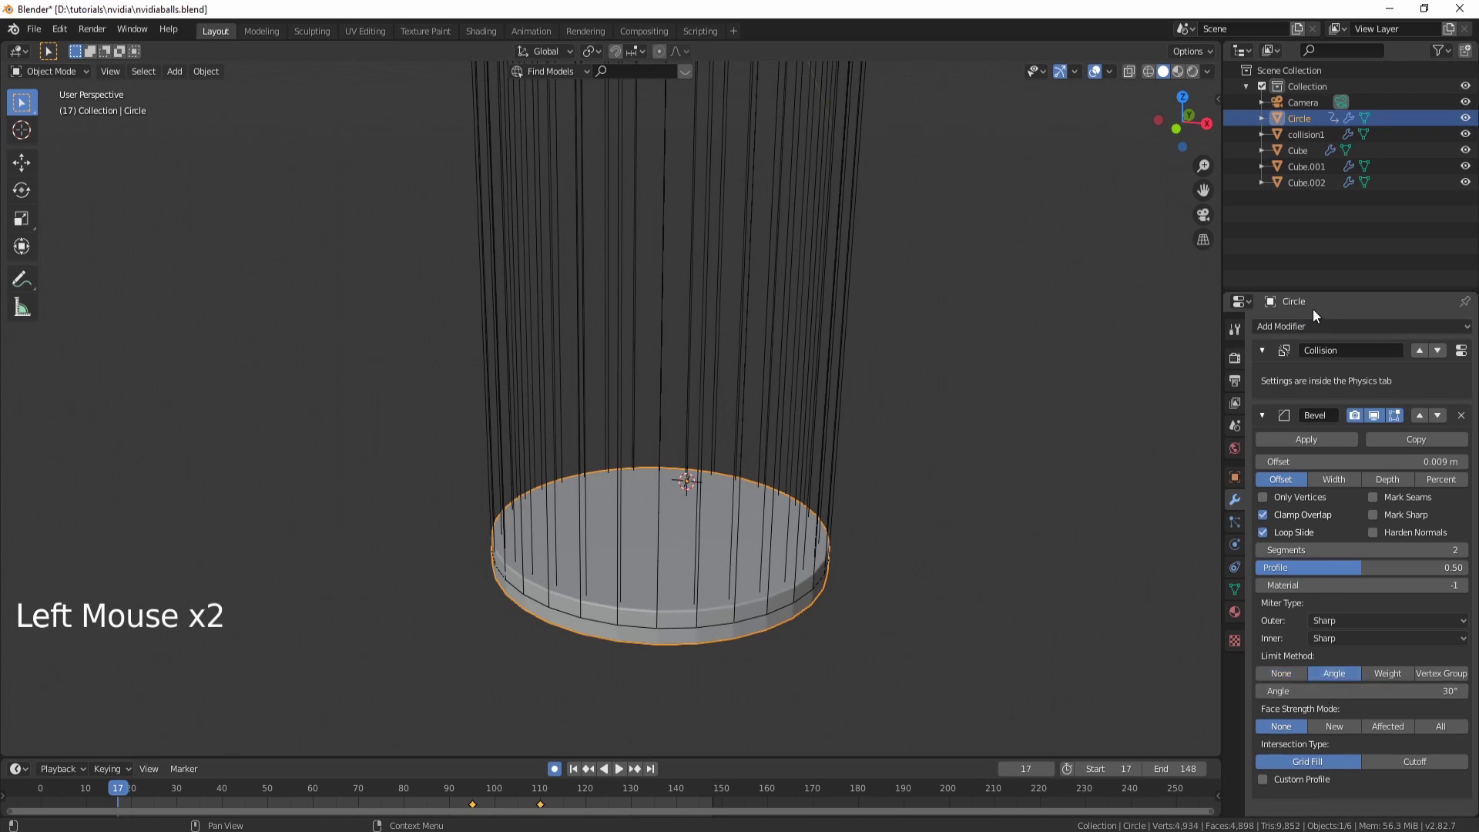
# Step: Add a level-1 Subdivision Surface to the disc, then remove it, leaving Collision and Bevel
pyautogui.click(1317, 331)
pyautogui.scroll(-3)
pyautogui.scroll(-3)
pyautogui.click(1267, 759)
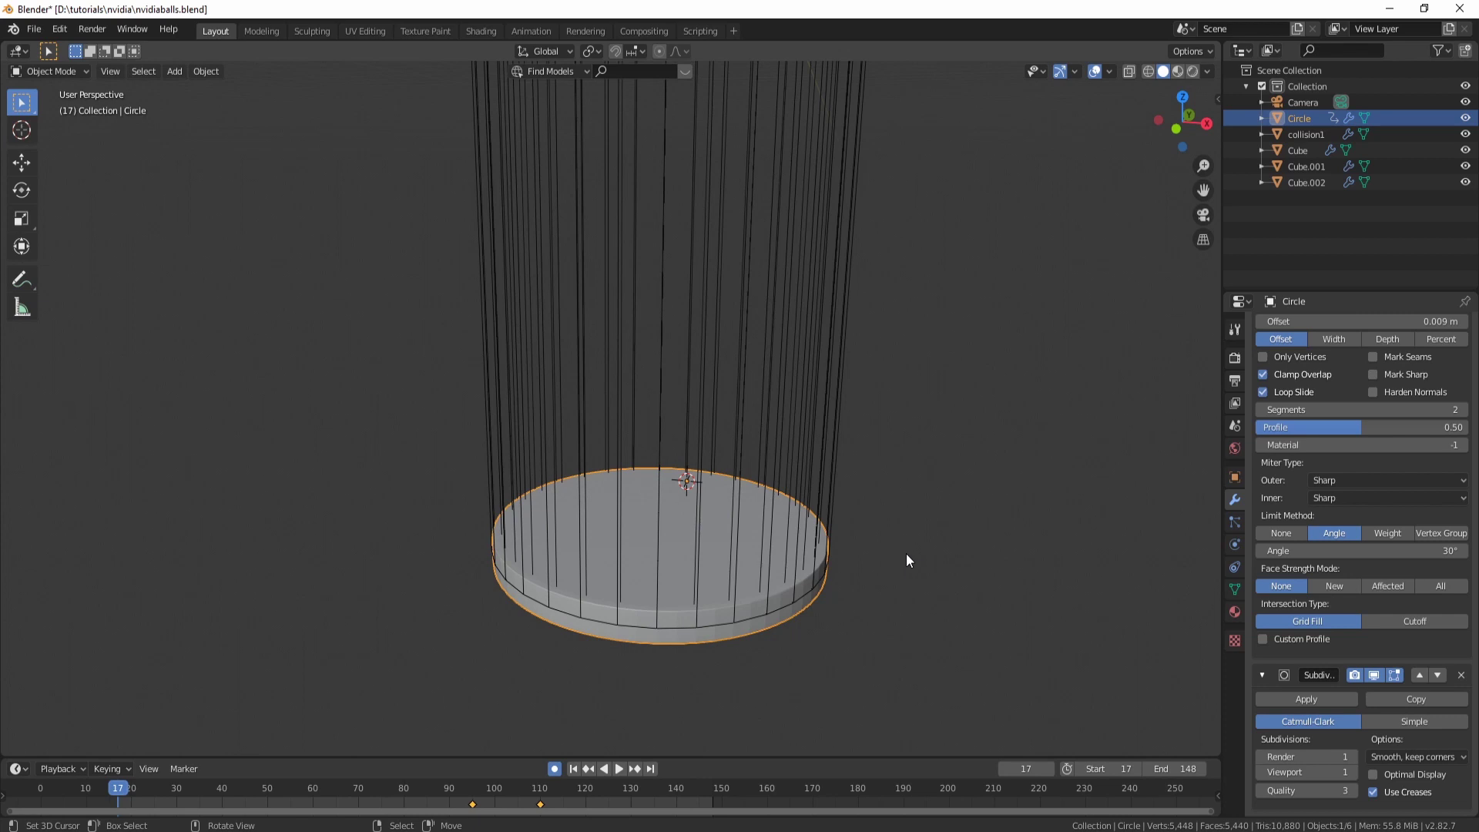
pyautogui.click(1461, 685)
pyautogui.click(1465, 684)
pyautogui.click(1468, 420)
pyautogui.rightClick(825, 436)
pyautogui.scroll(-3)
# Step: Add a Bevel modifier to collision1 with 2 segments and the Angle limit method
pyautogui.middleClick(772, 474)
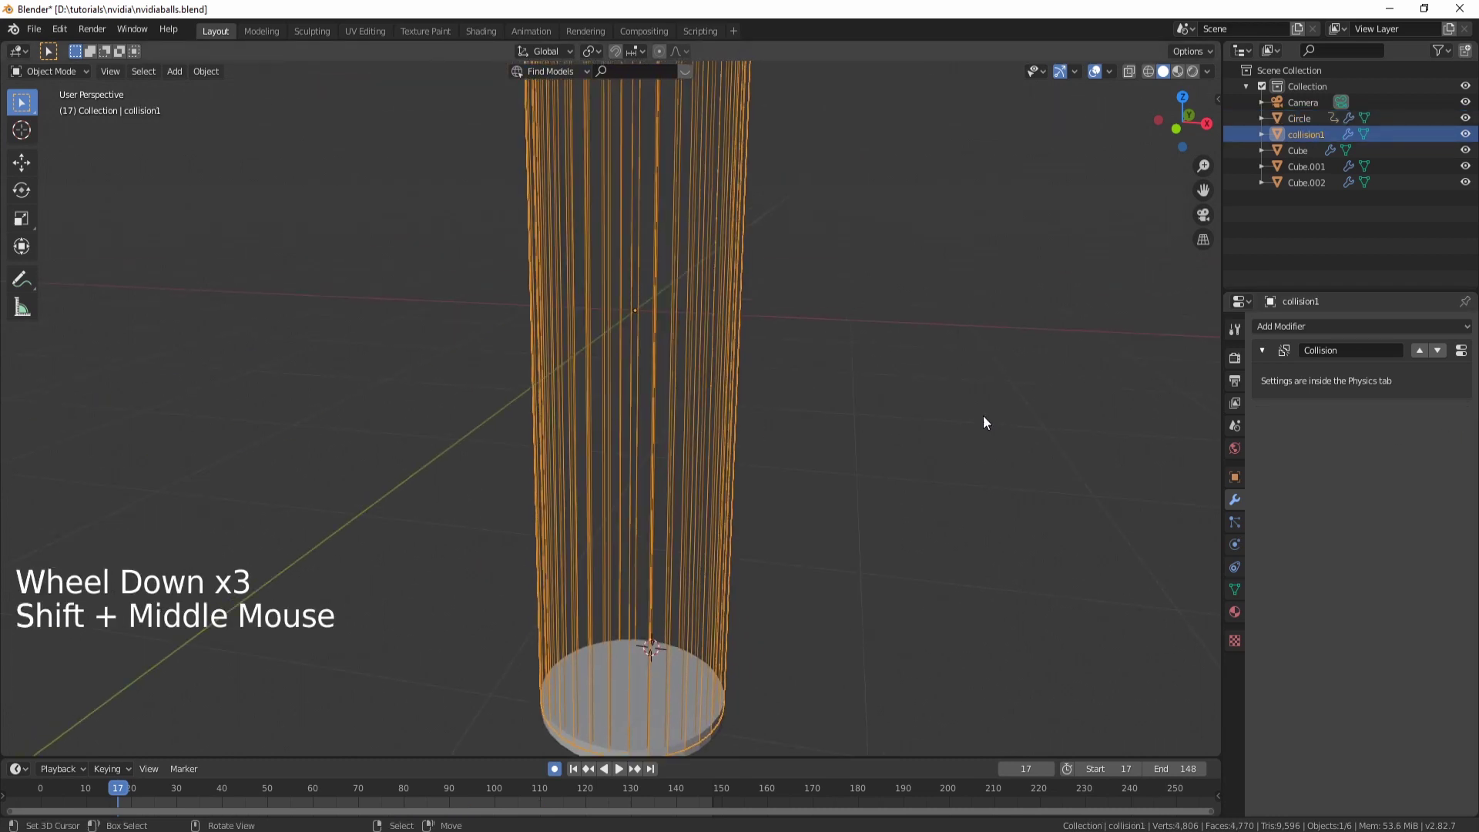
pyautogui.click(1283, 326)
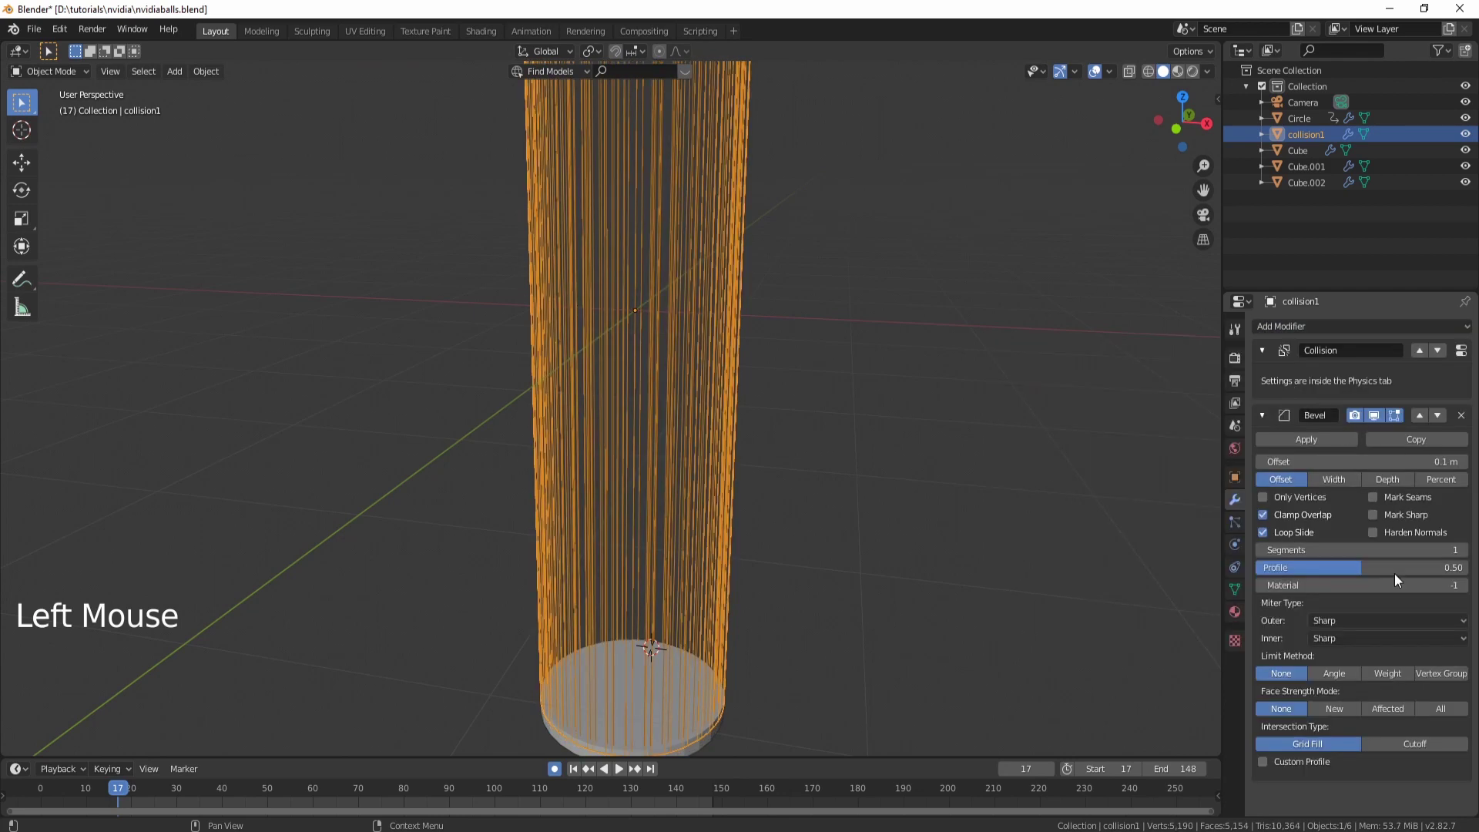
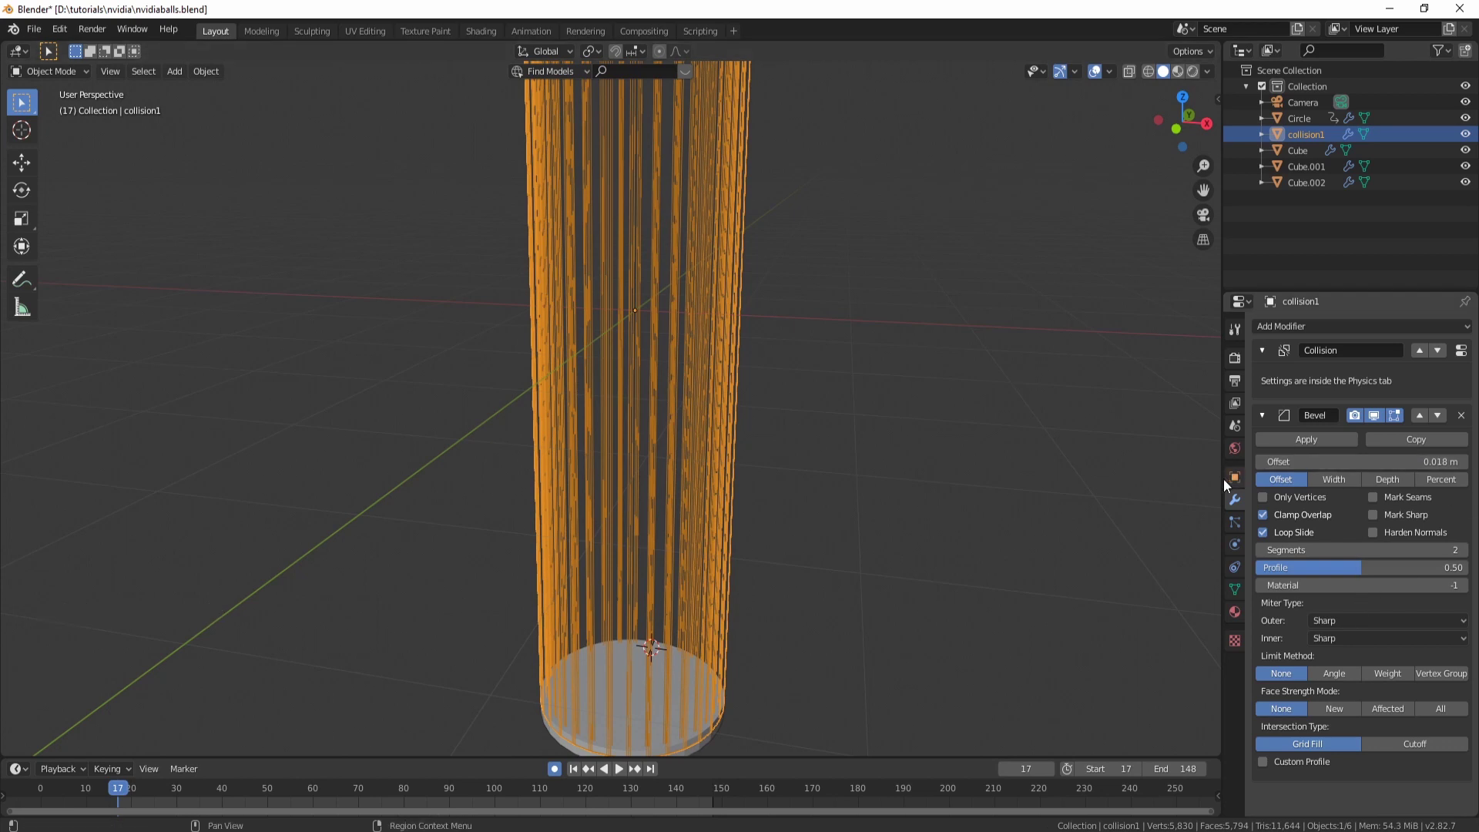
pyautogui.click(1341, 687)
pyautogui.click(1341, 685)
pyautogui.click(1314, 336)
# Step: Add a Subdivision Surface modifier to the tube at level 2
pyautogui.scroll(-3)
pyautogui.scroll(-3)
pyautogui.press('w')
pyautogui.click(1231, 471)
pyautogui.click(1384, 774)
# Step: Set the tube's bevel offset to 0.008 m and show it solid again
pyautogui.middleClick(847, 280)
pyautogui.middleClick(787, 308)
pyautogui.scroll(3)
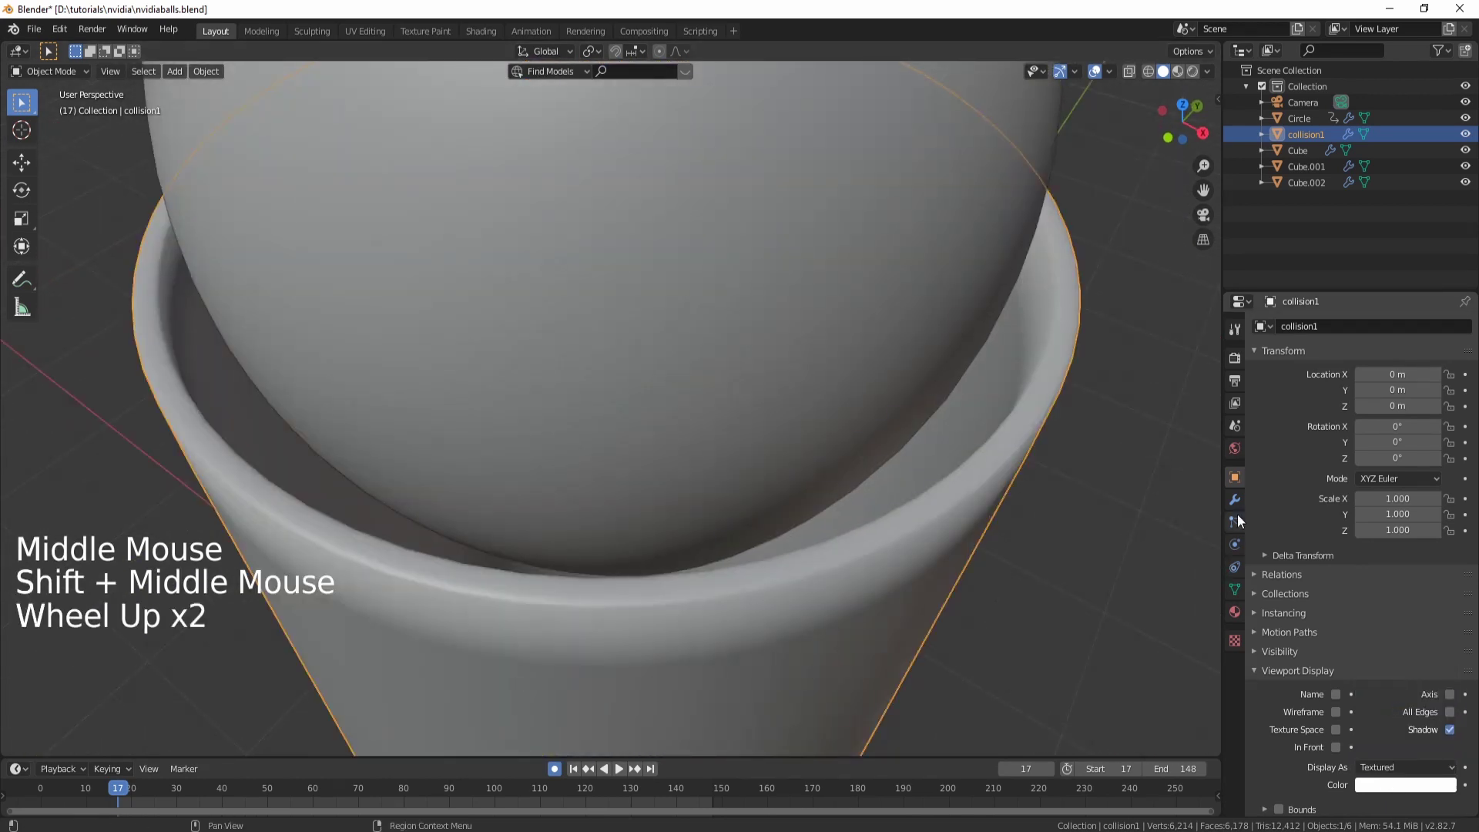
pyautogui.click(1237, 500)
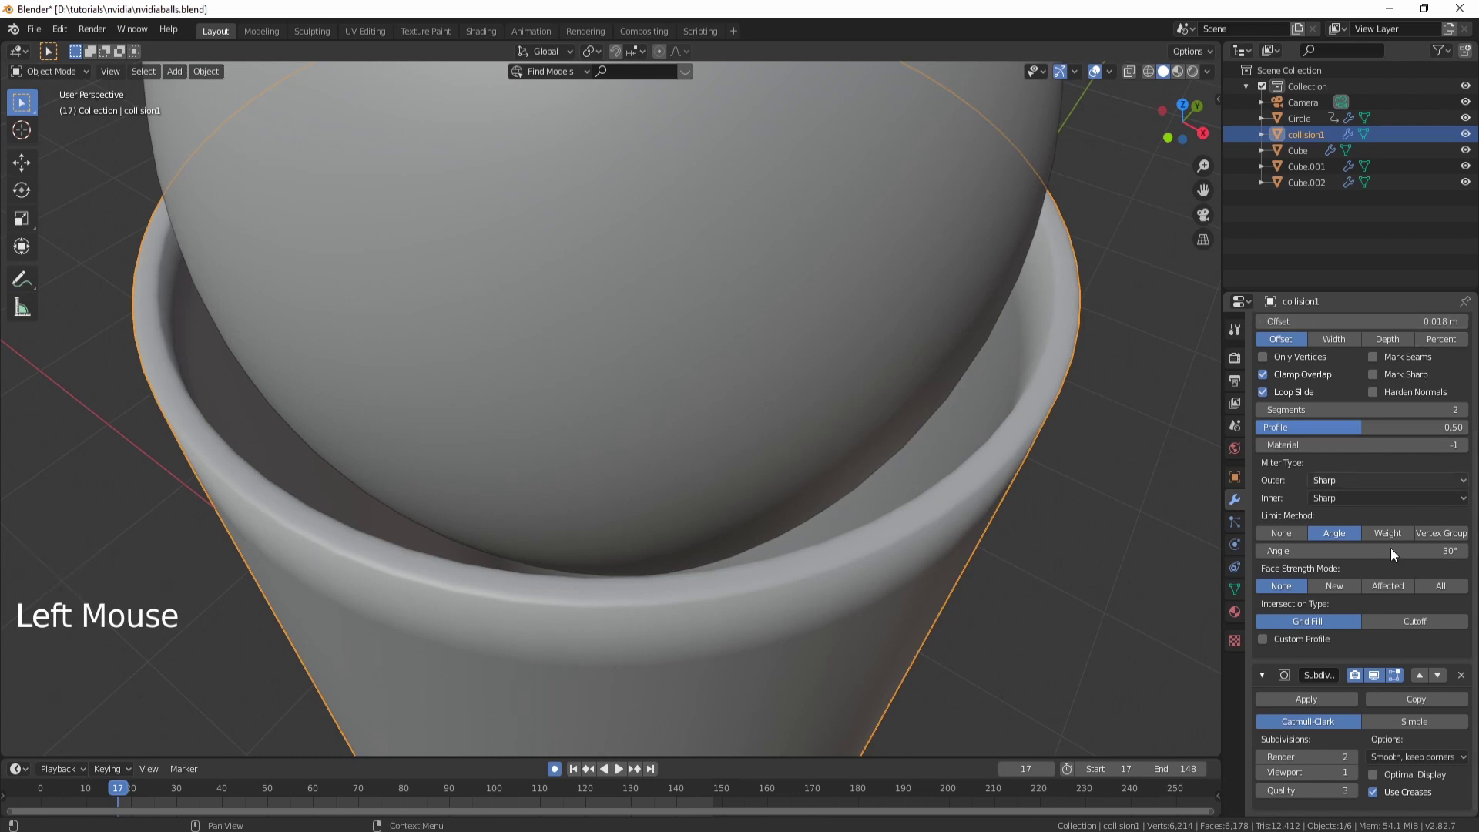
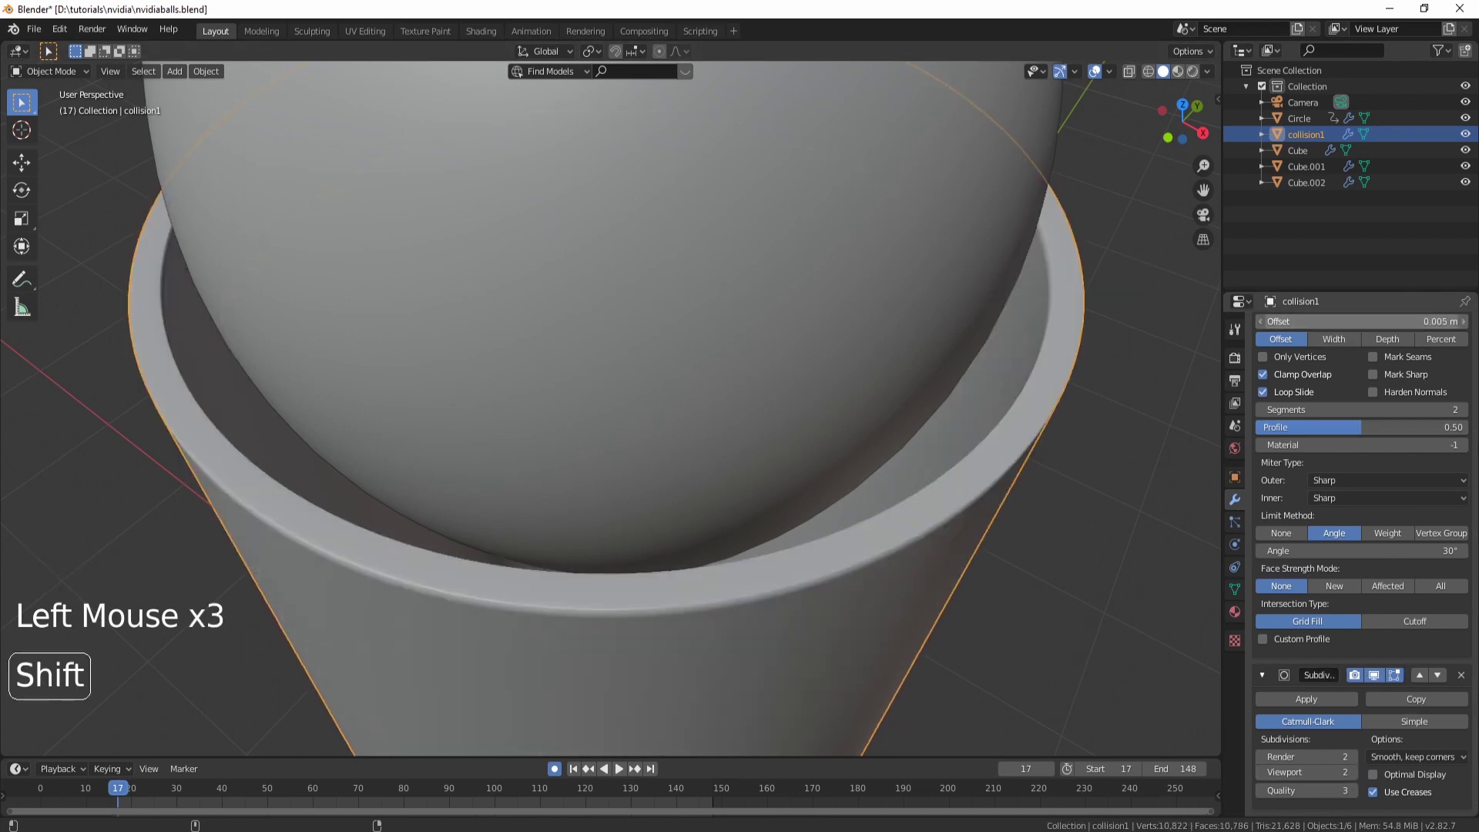
pyautogui.middleClick(855, 495)
pyautogui.scroll(-3)
pyautogui.middleClick(801, 536)
pyautogui.click(1003, 463)
pyautogui.scroll(3)
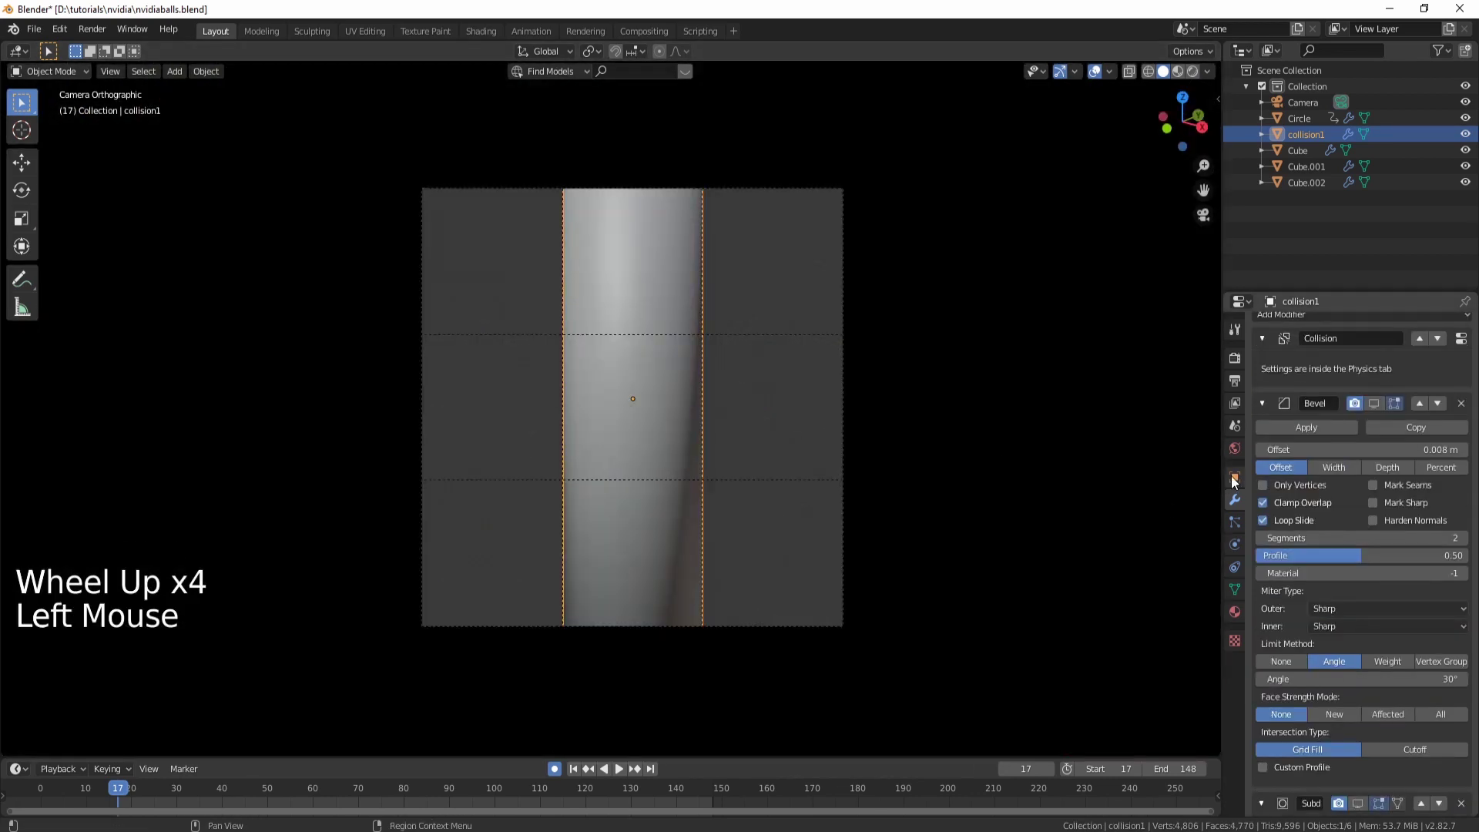
# Step: Adjust the tube's display options and play the animation to watch the balls fall
pyautogui.click(1237, 482)
pyautogui.press('w')
pyautogui.click(1412, 771)
pyautogui.click(1381, 762)
pyautogui.click(1384, 766)
pyautogui.middleClick(734, 576)
pyautogui.press('alt+a')
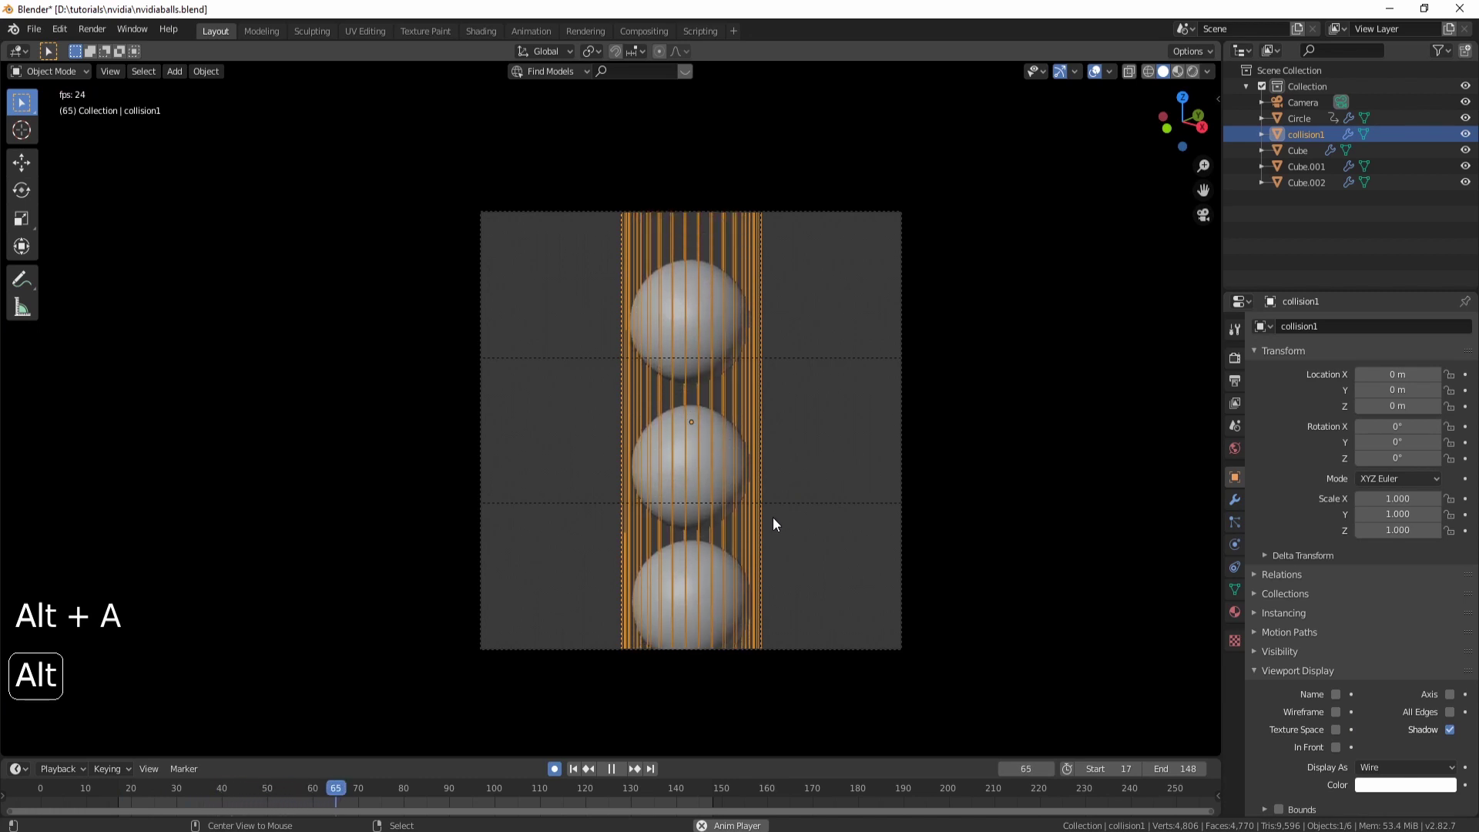
pyautogui.press('alt+a')
pyautogui.click(330, 797)
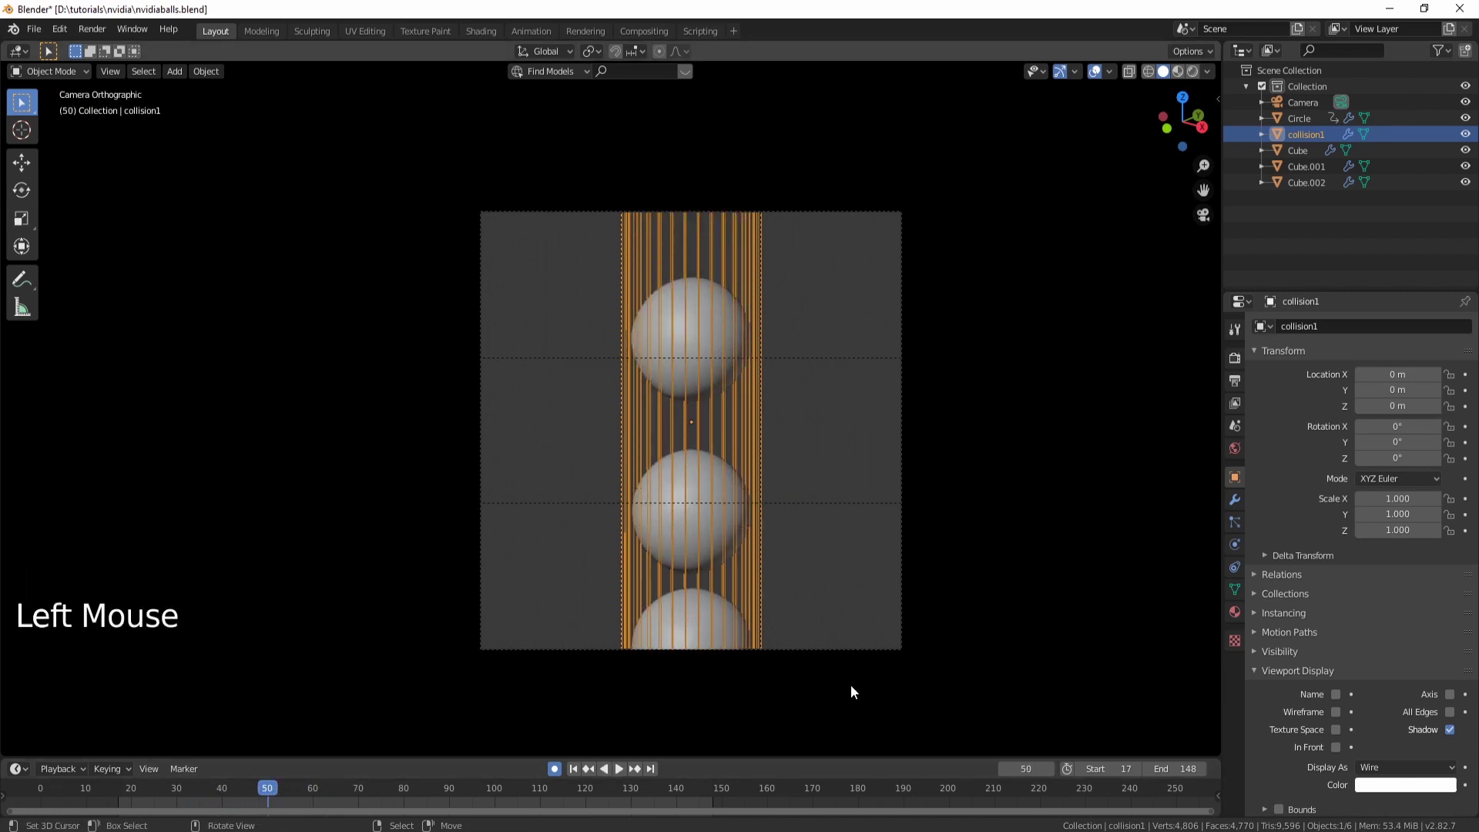
# Step: Select the Camera and move it vertically to reframe the tube
pyautogui.rightClick(832, 653)
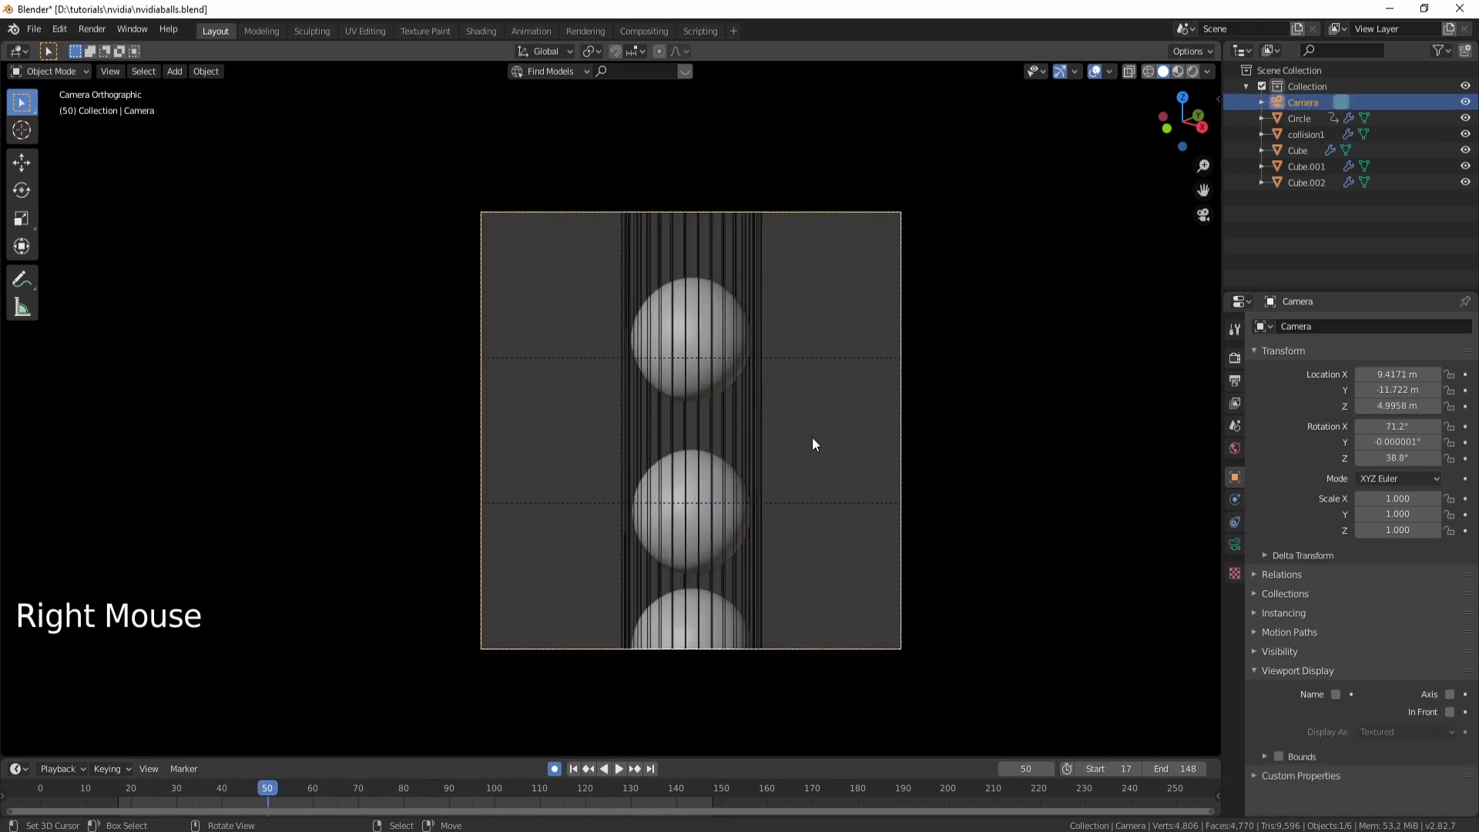
pyautogui.press('g')
pyautogui.click(559, 778)
pyautogui.press('g')
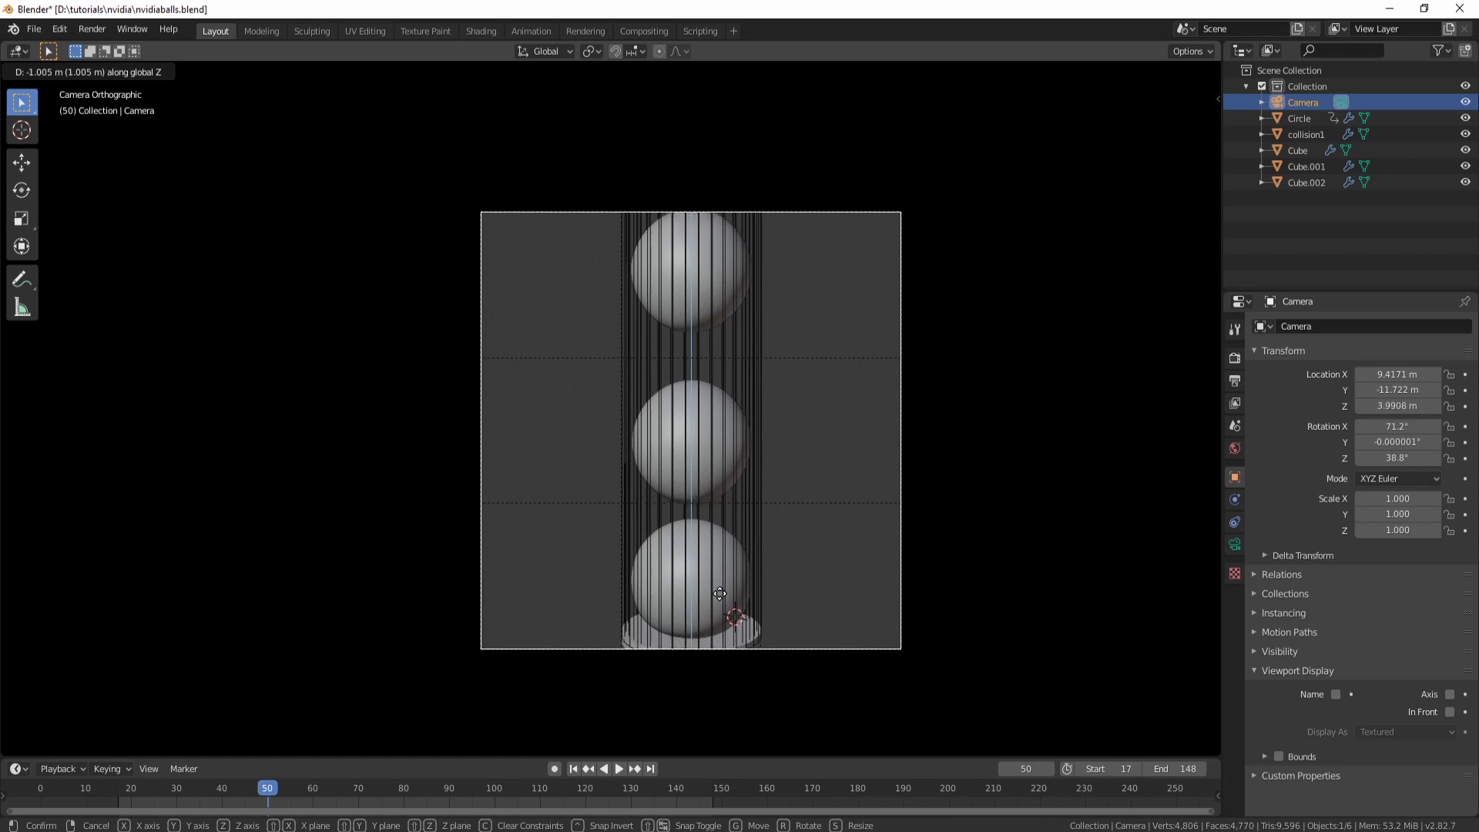
pyautogui.middleClick(772, 589)
# Step: Play and scrub frames 44–67 to check the three balls dropping through the tube
pyautogui.press('alt+a')
pyautogui.press('alt+a')
pyautogui.click(396, 805)
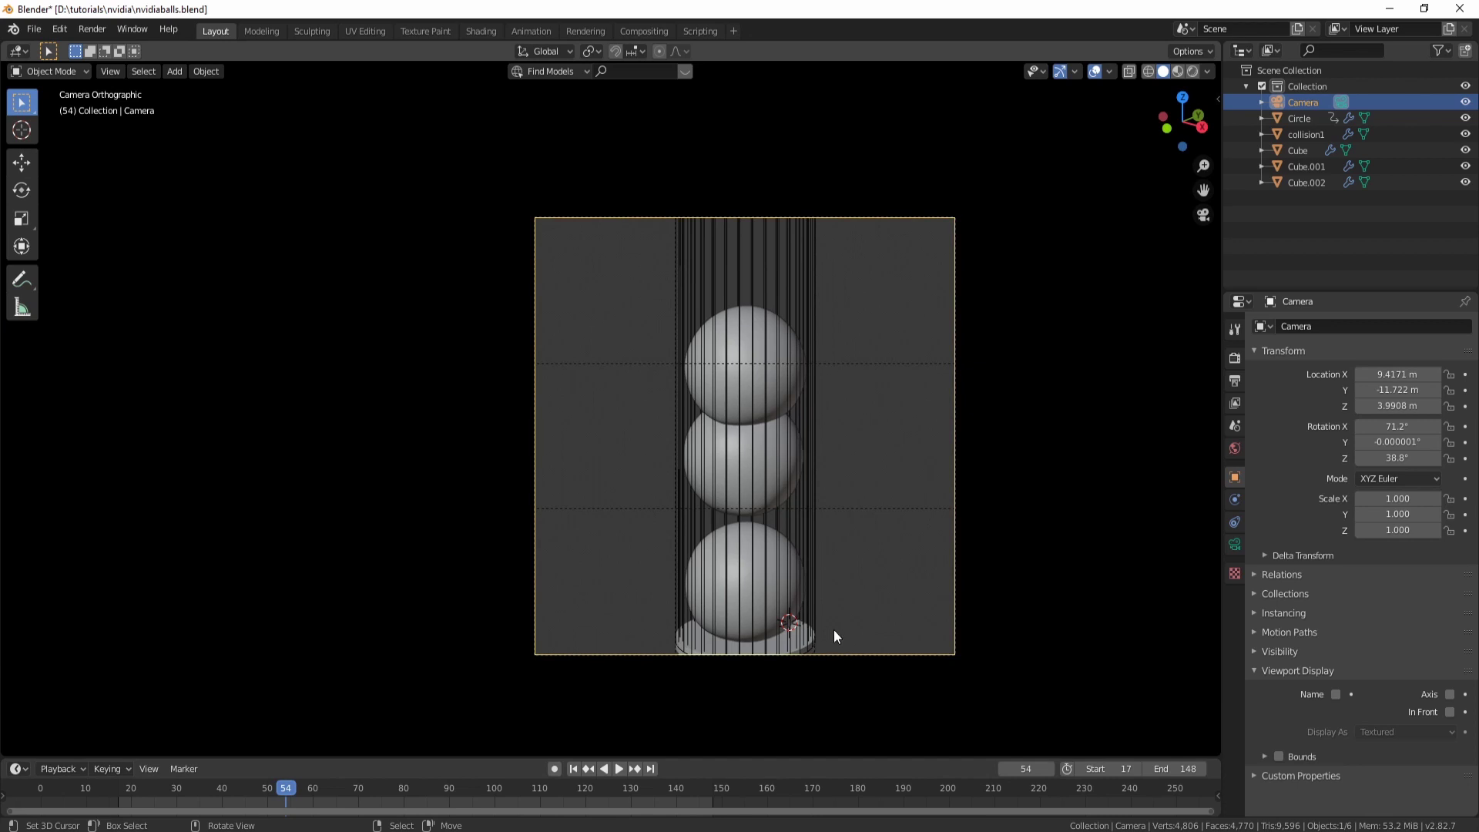
pyautogui.rightClick(864, 655)
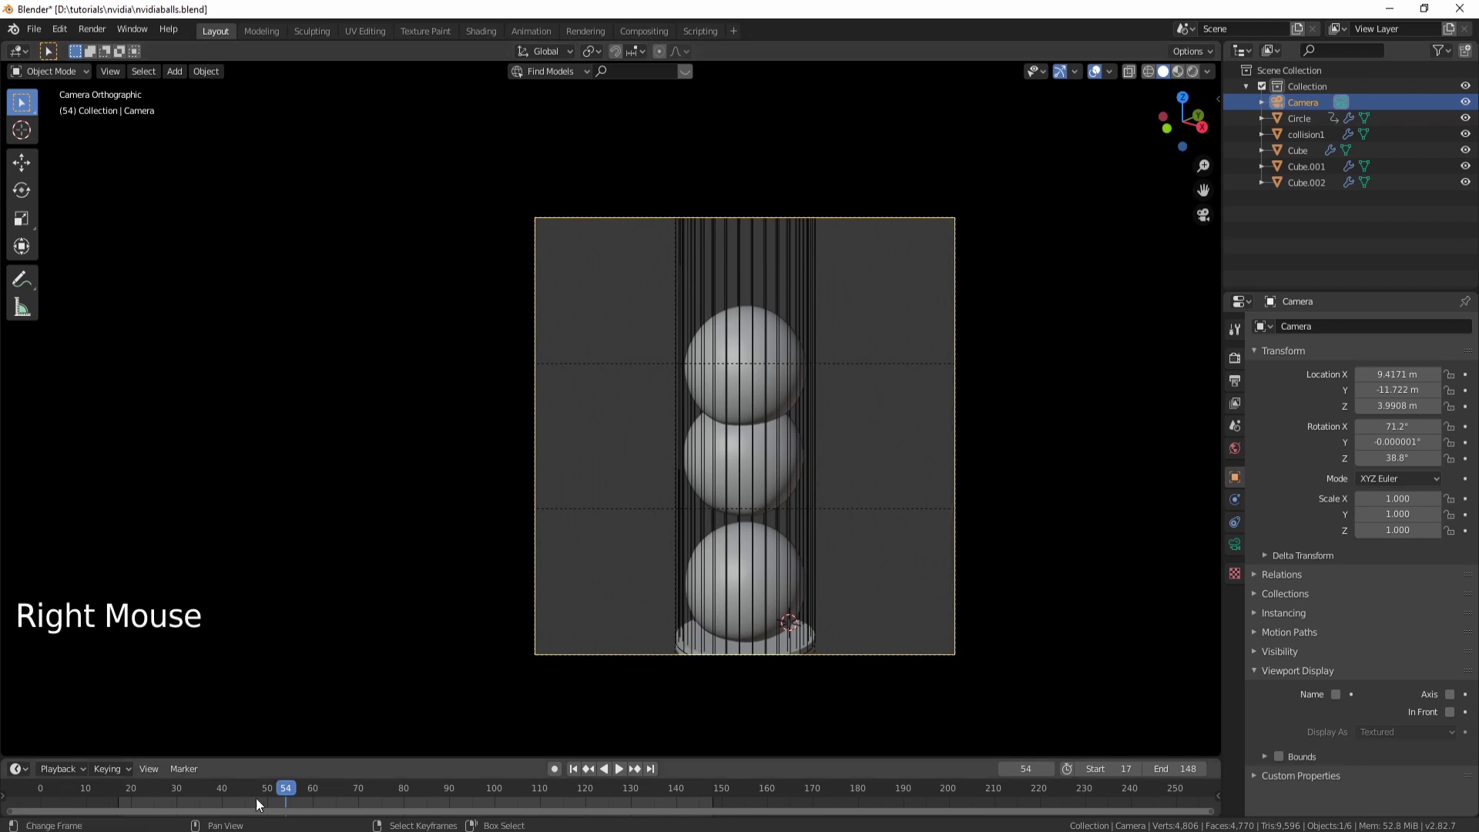
pyautogui.click(270, 805)
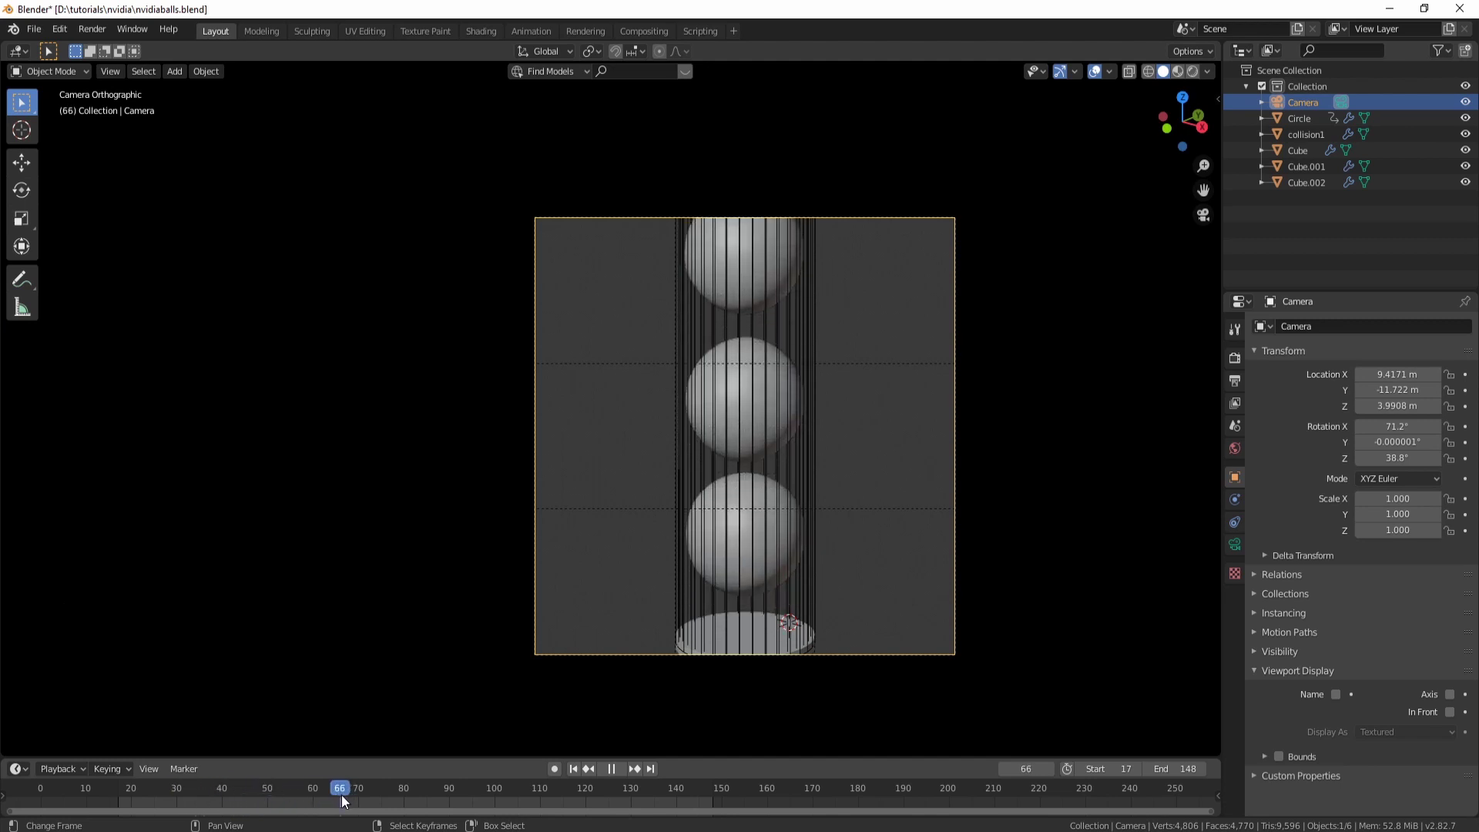
pyautogui.scroll(-3)
# Step: Raise the camera's Orthographic Scale to 7.06, move it up along Z and play to check framing
pyautogui.middleClick(839, 509)
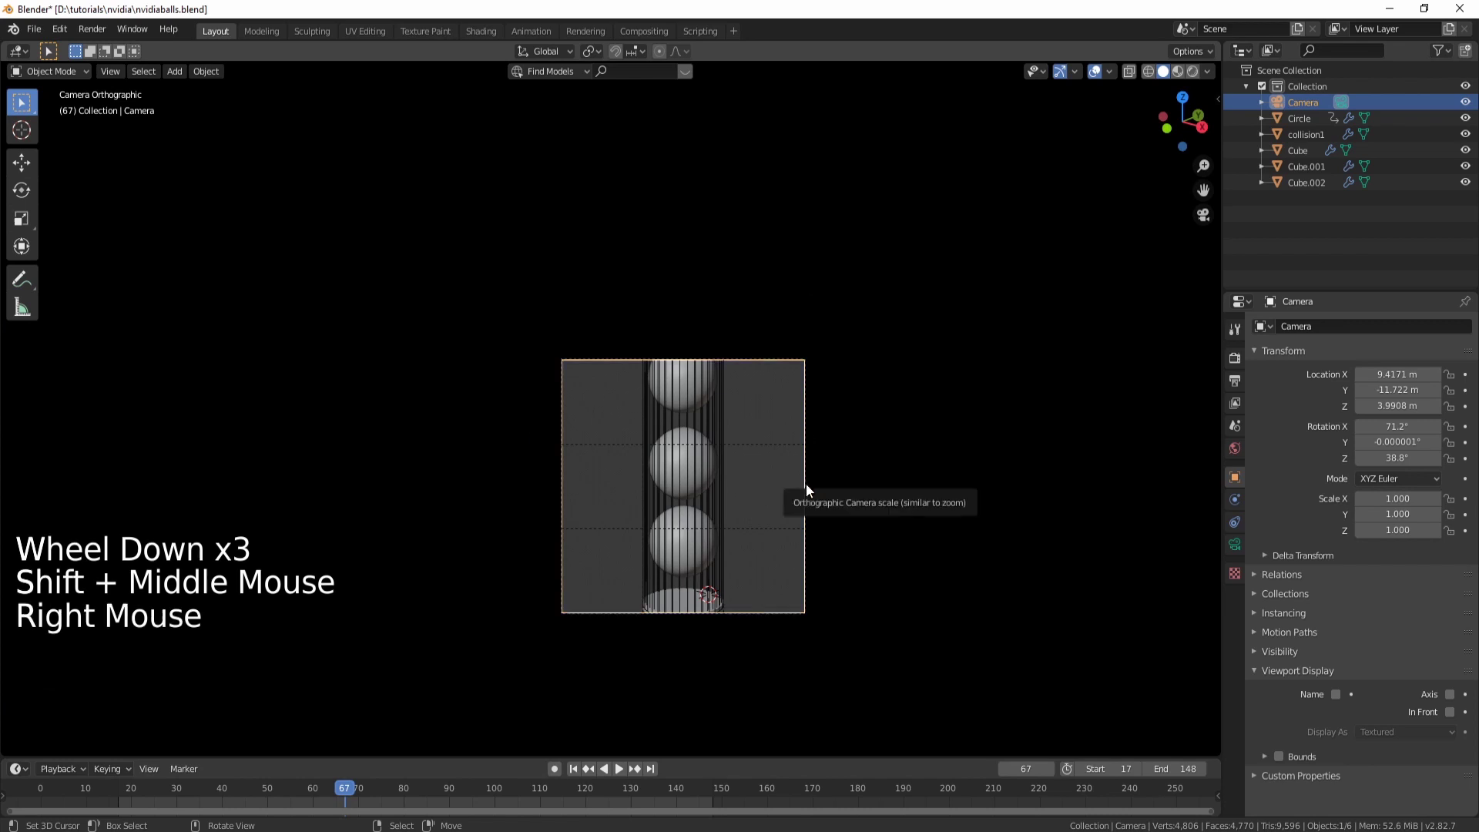
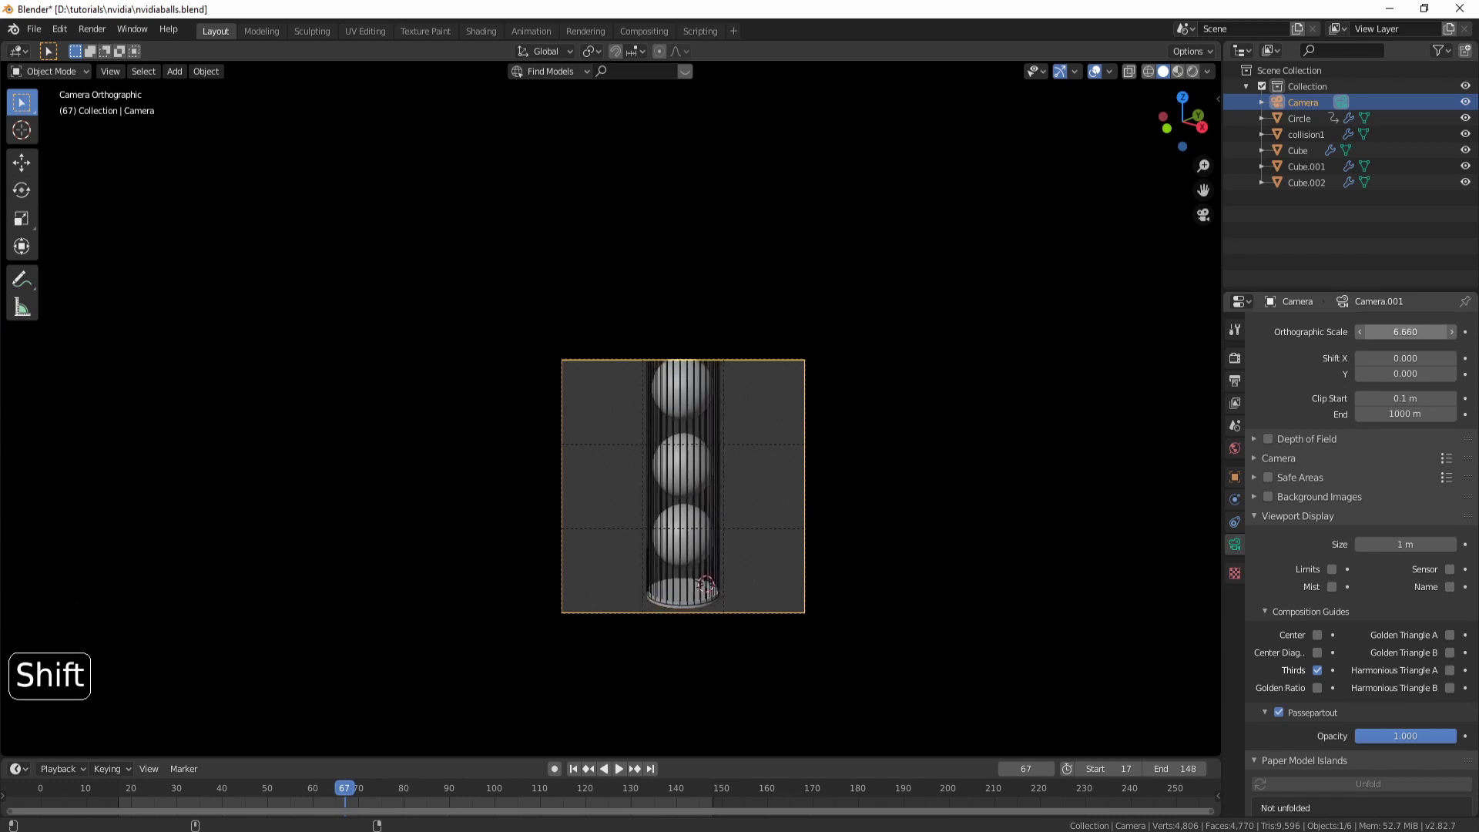
pyautogui.middleClick(672, 536)
pyautogui.scroll(3)
pyautogui.middleClick(783, 574)
pyautogui.press('g')
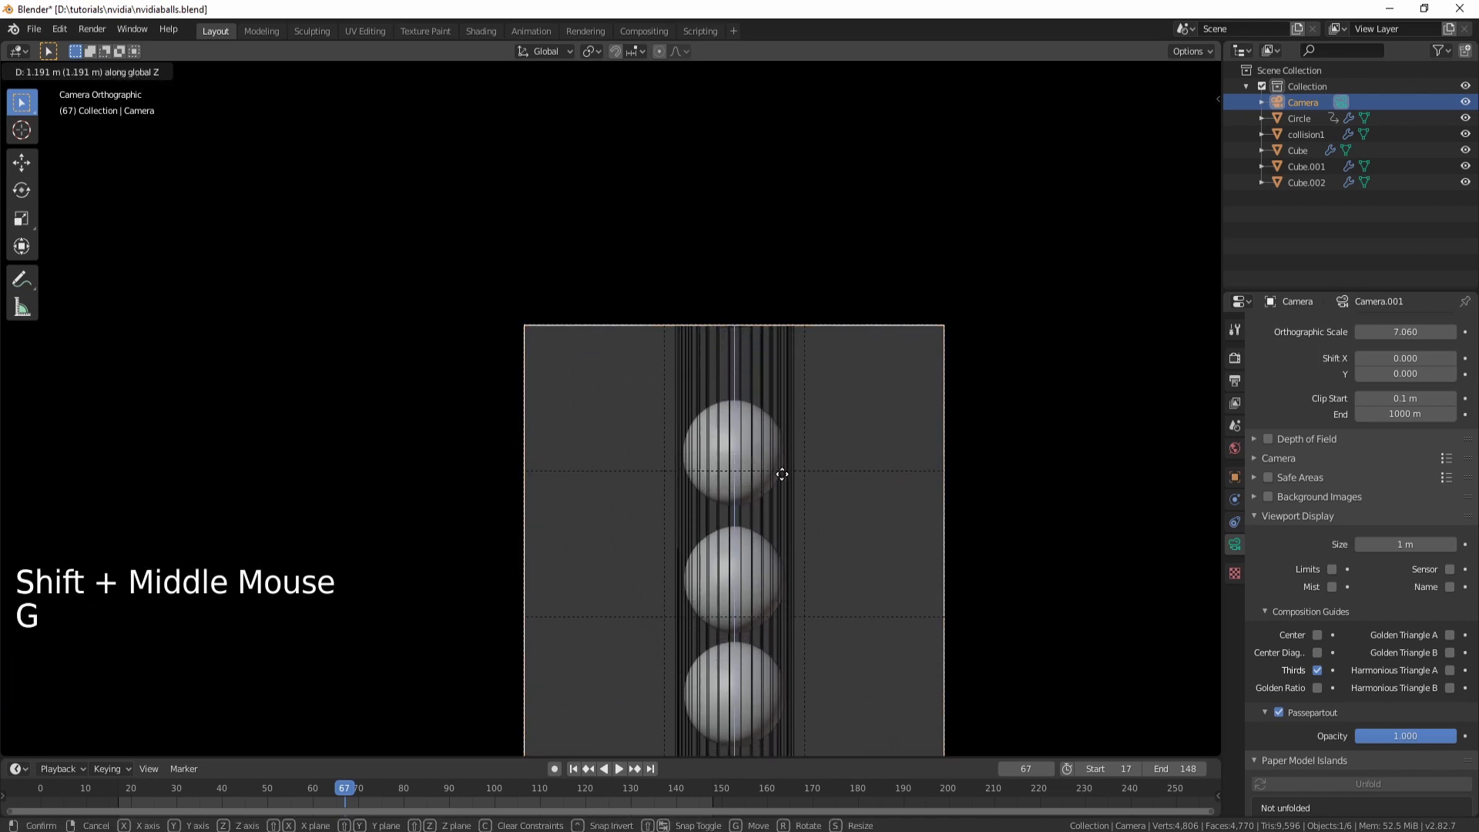
pyautogui.middleClick(767, 620)
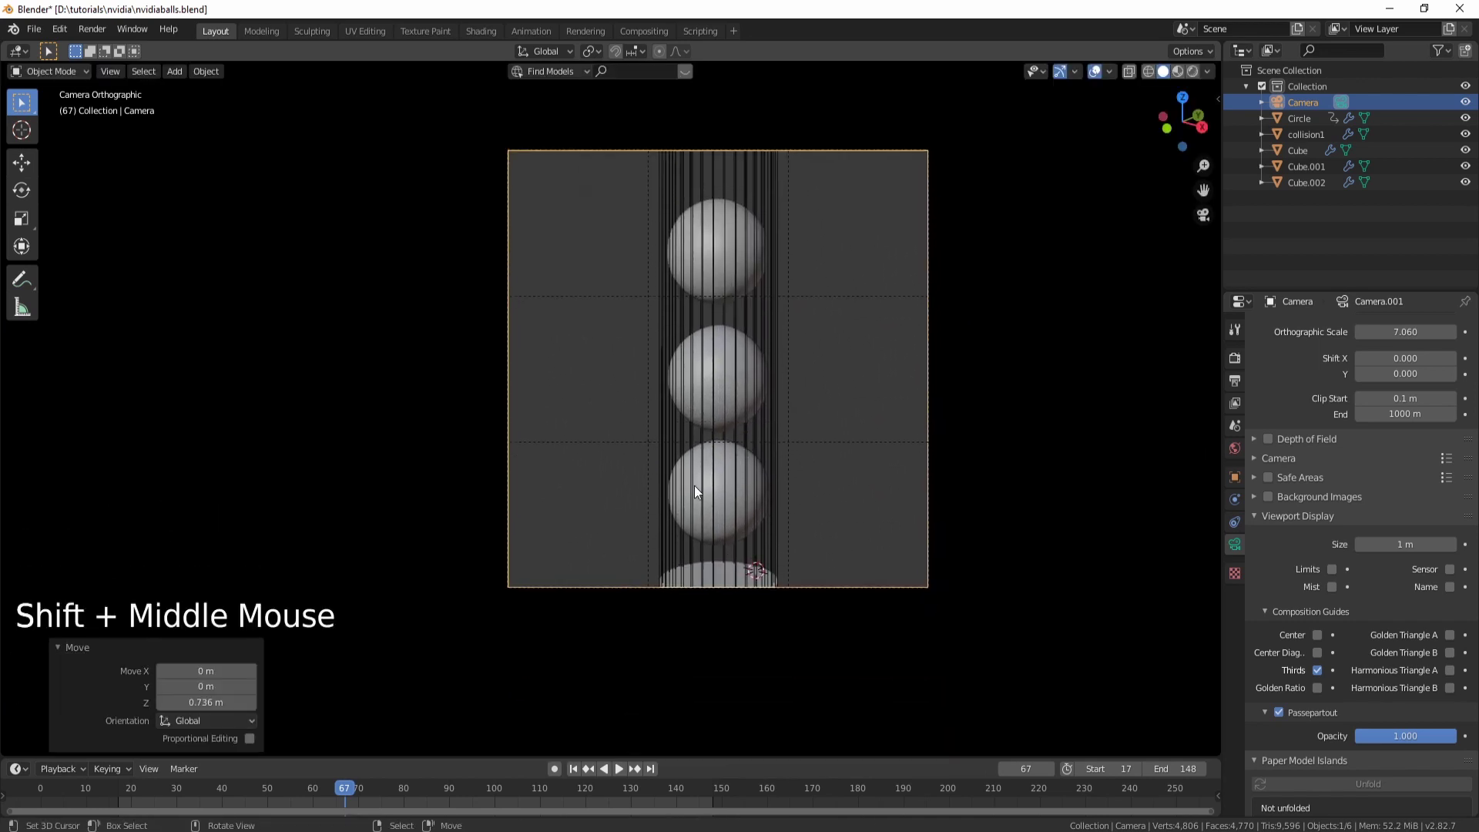
pyautogui.press('alt+a')
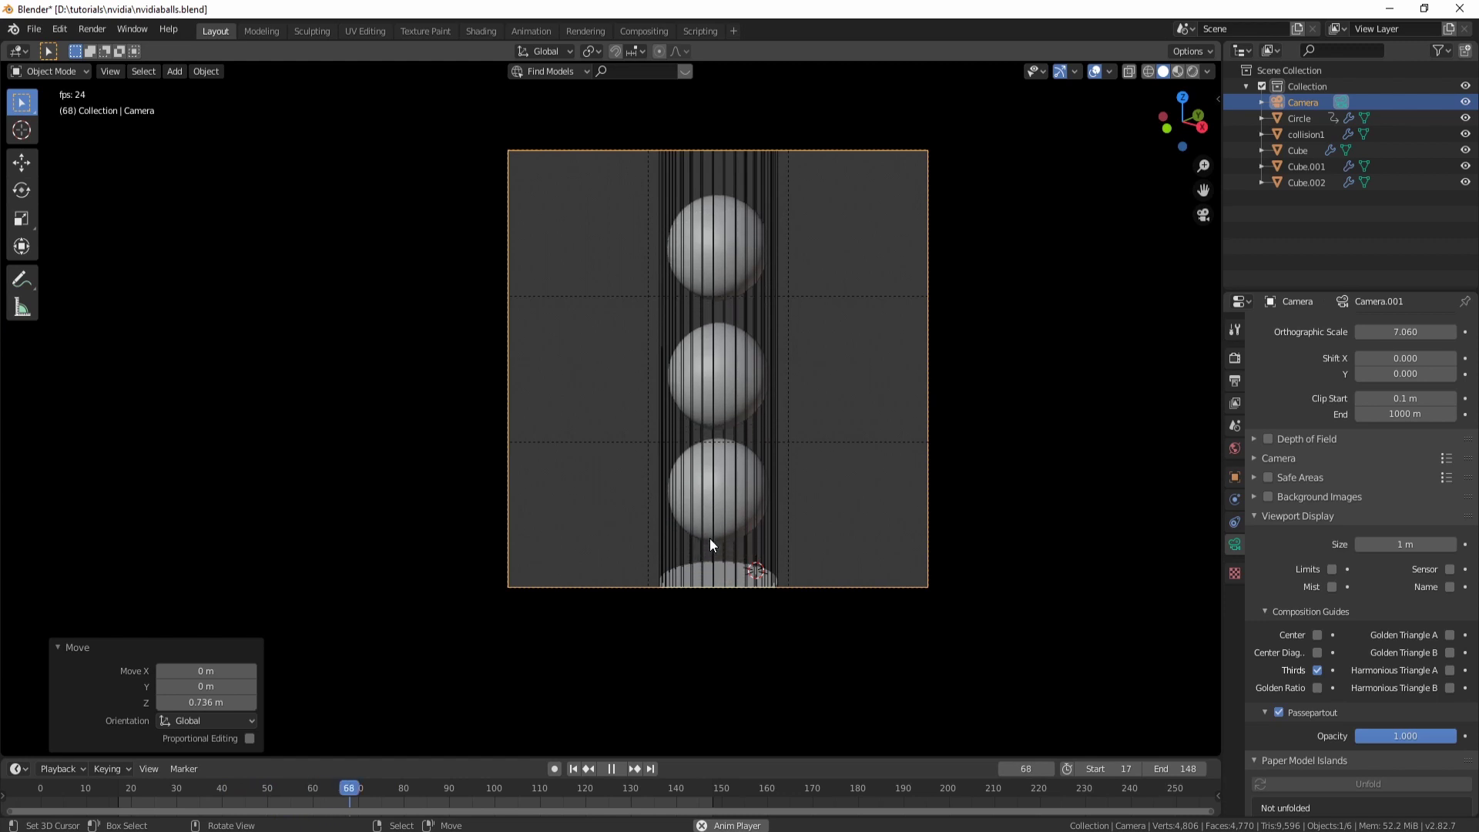
# Step: Stop playback and return the timeline to the start frame
pyautogui.press('alt+a')
pyautogui.press('alt+a')
pyautogui.press('alt+a')
pyautogui.click(615, 772)
pyautogui.click(581, 774)
pyautogui.press('alt+a')
pyautogui.press('shift+s')
# Step: Add a Mesh Cylinder at the tube's centre and scale it to about 1.19, just wider than the tube
pyautogui.press('shift+a')
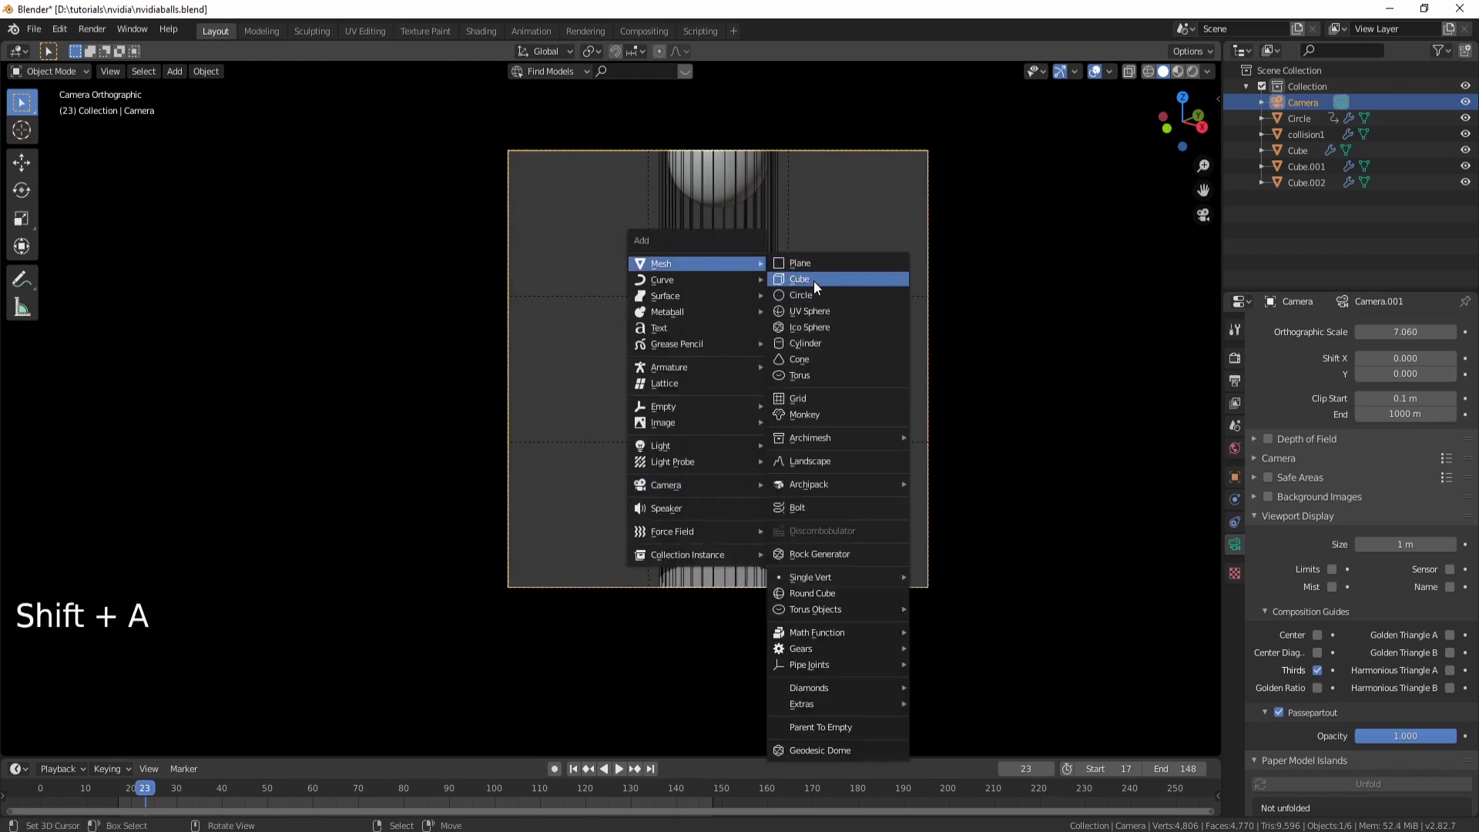
pyautogui.press('alt+a')
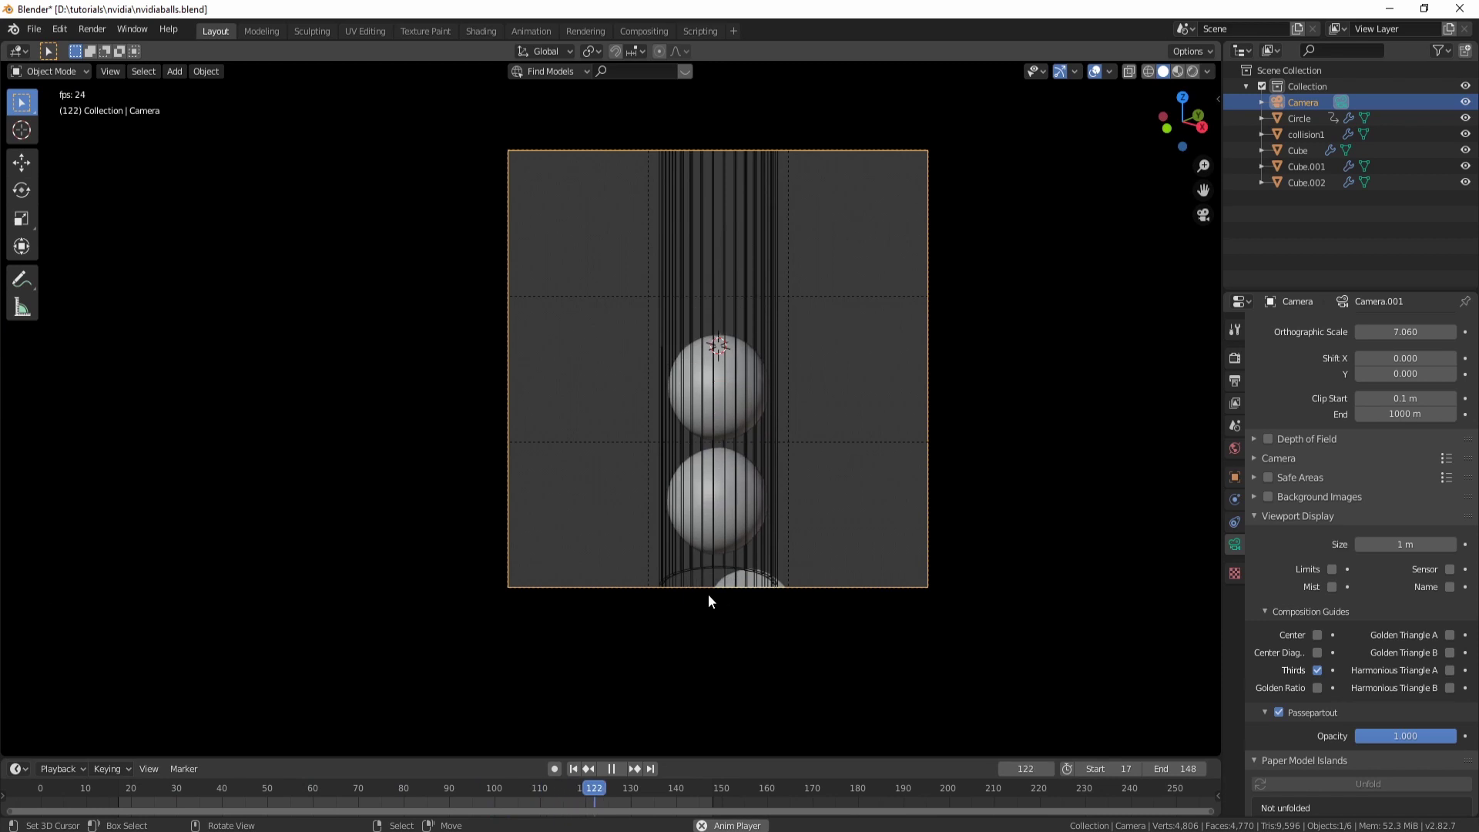
pyautogui.rightClick(779, 338)
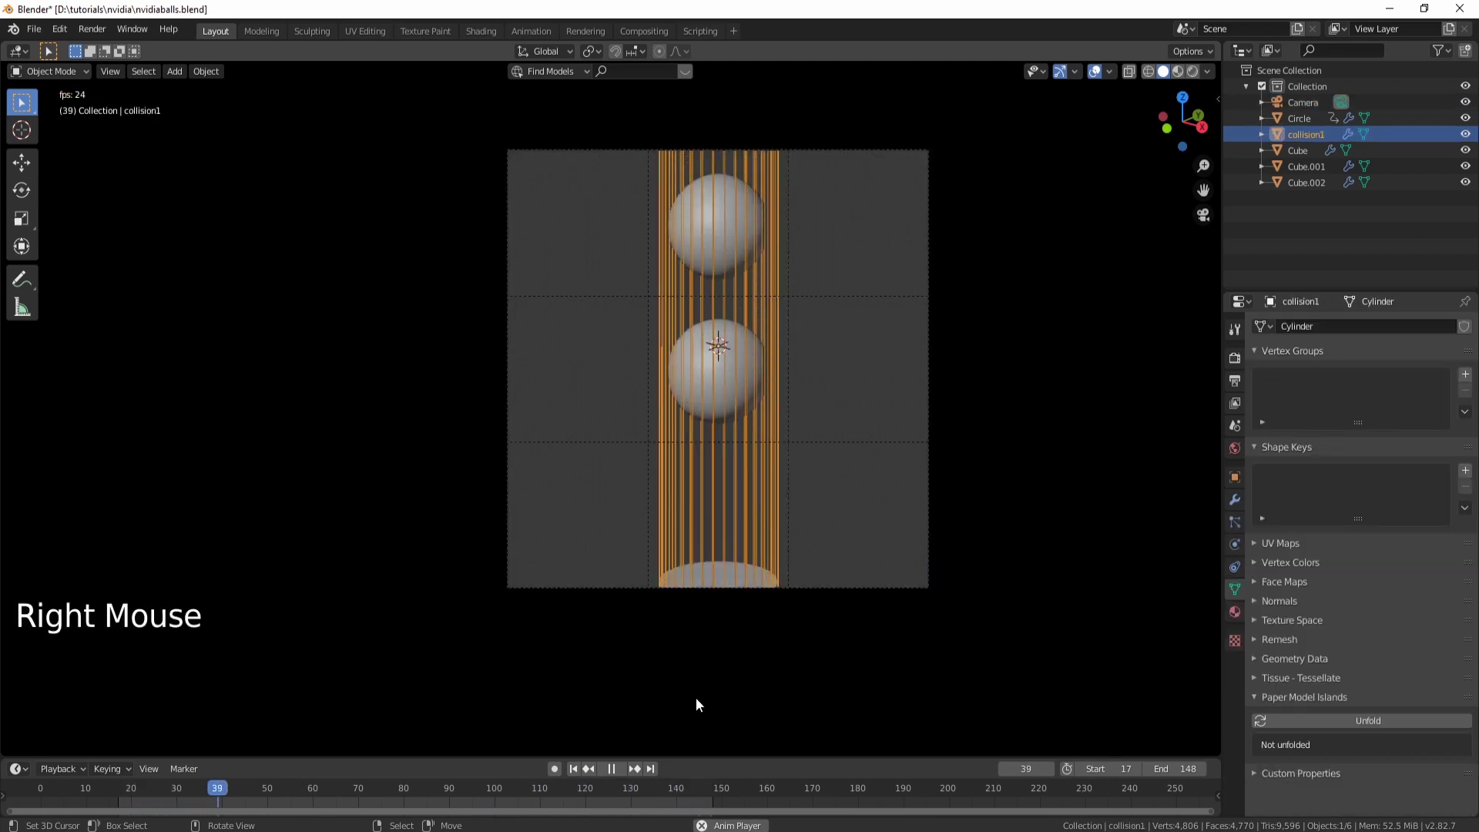
pyautogui.press('alt+a')
pyautogui.click(578, 769)
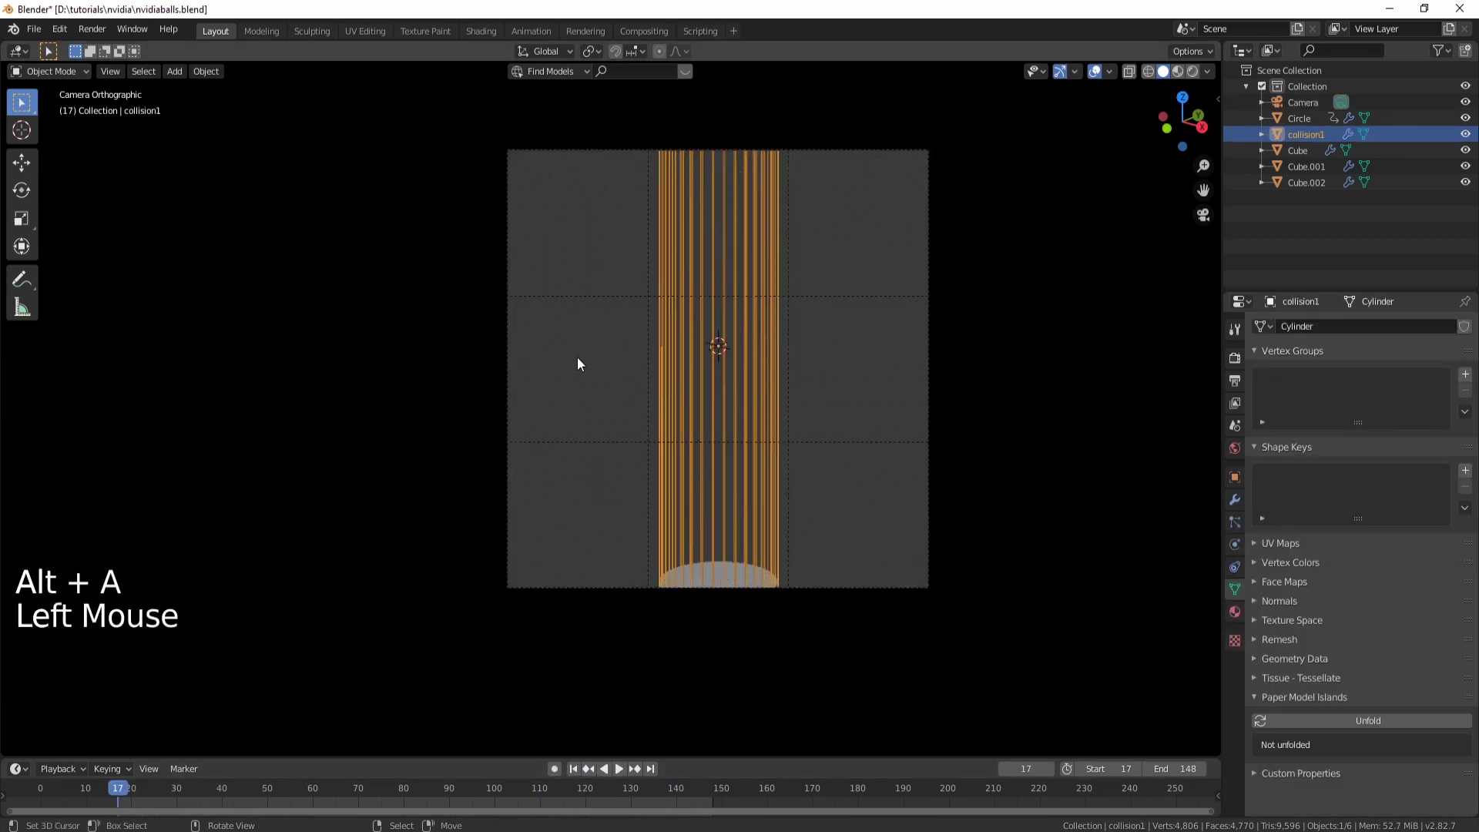
pyautogui.press('shift+a')
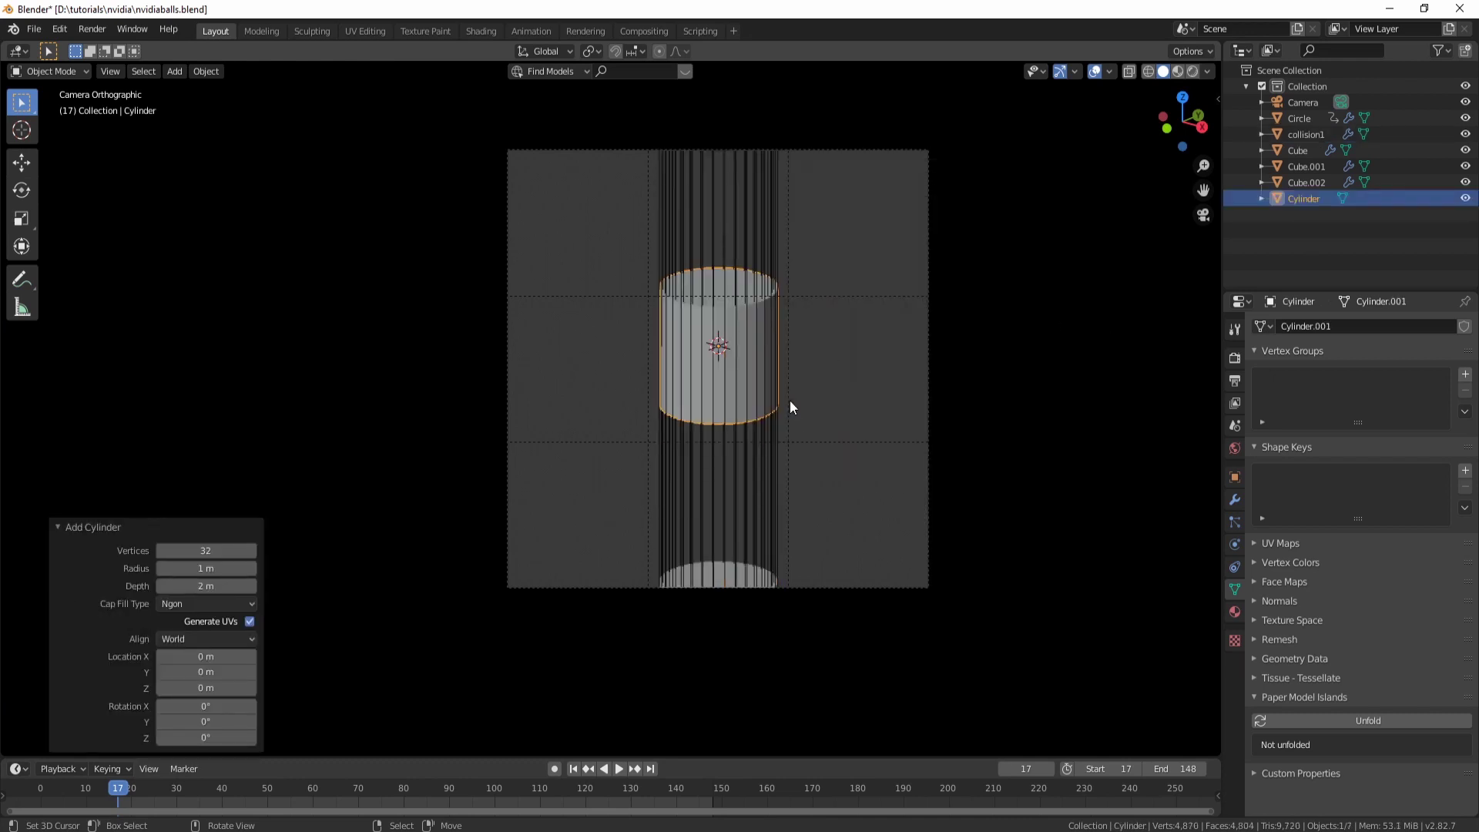
pyautogui.press('s')
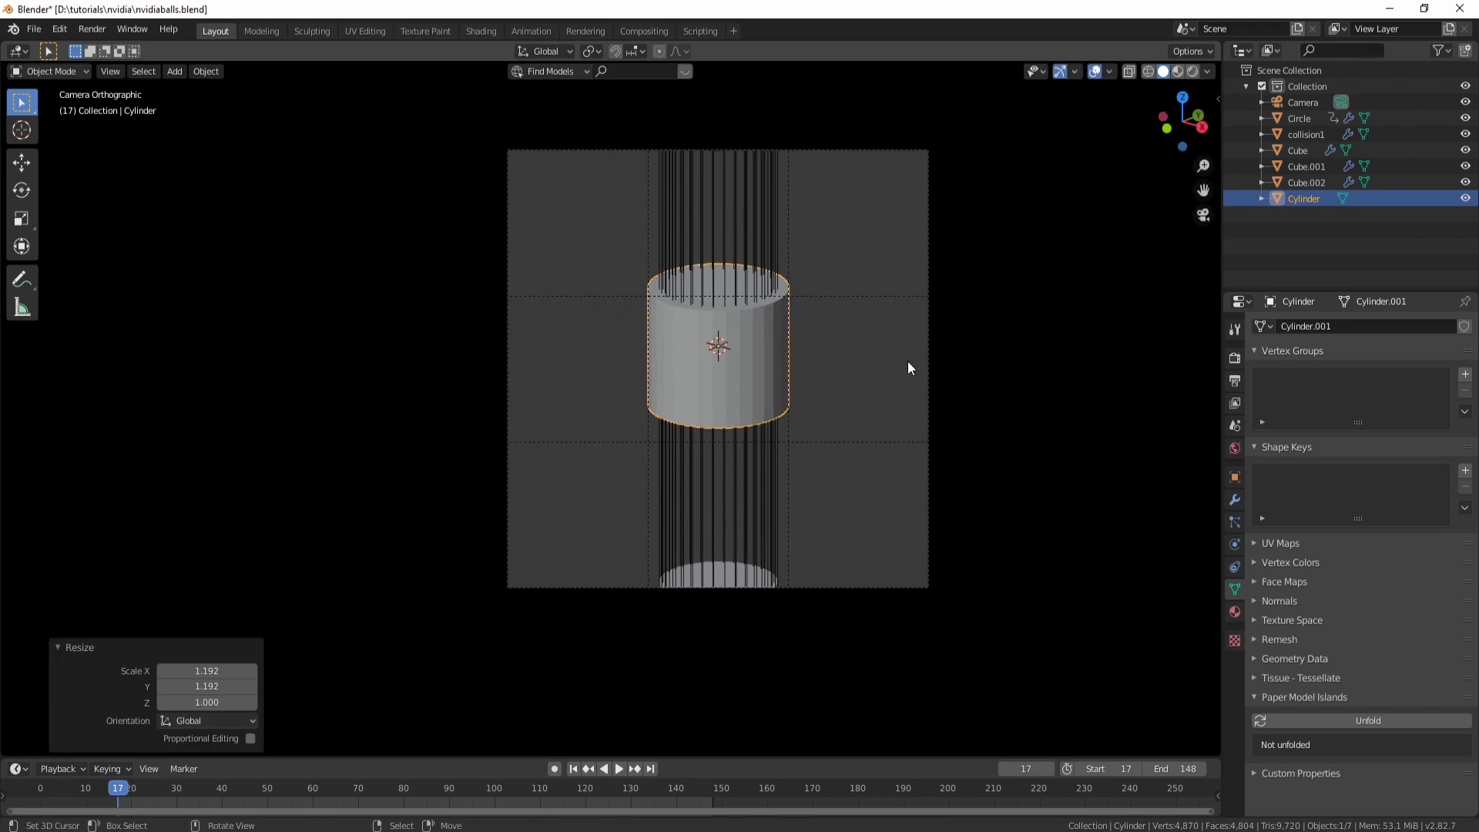
# Step: Inset the cylinder's end faces into a thick-walled open sleeve, then add the tube to the selection
pyautogui.press('Tab')
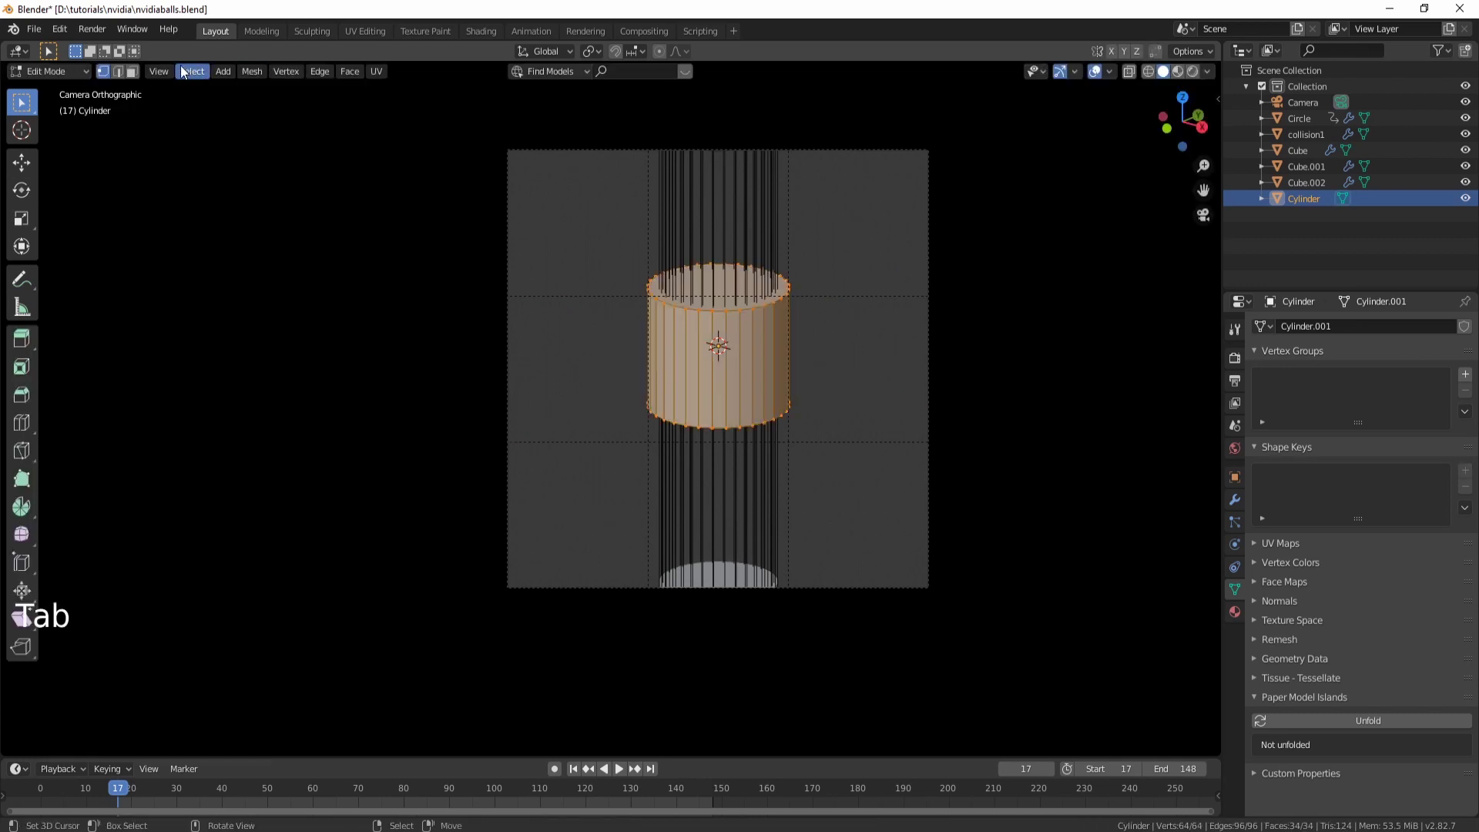
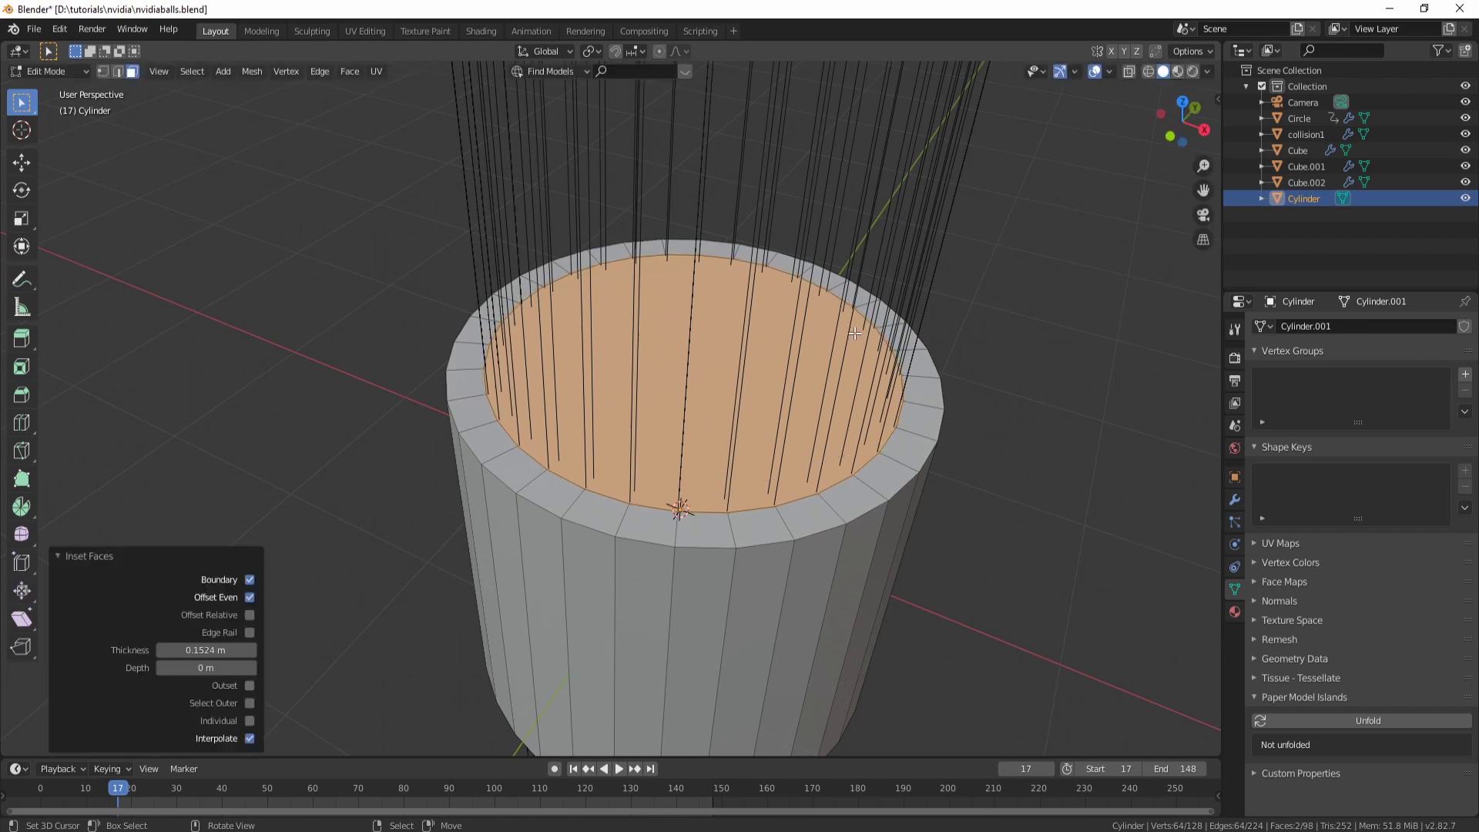
pyautogui.press('space')
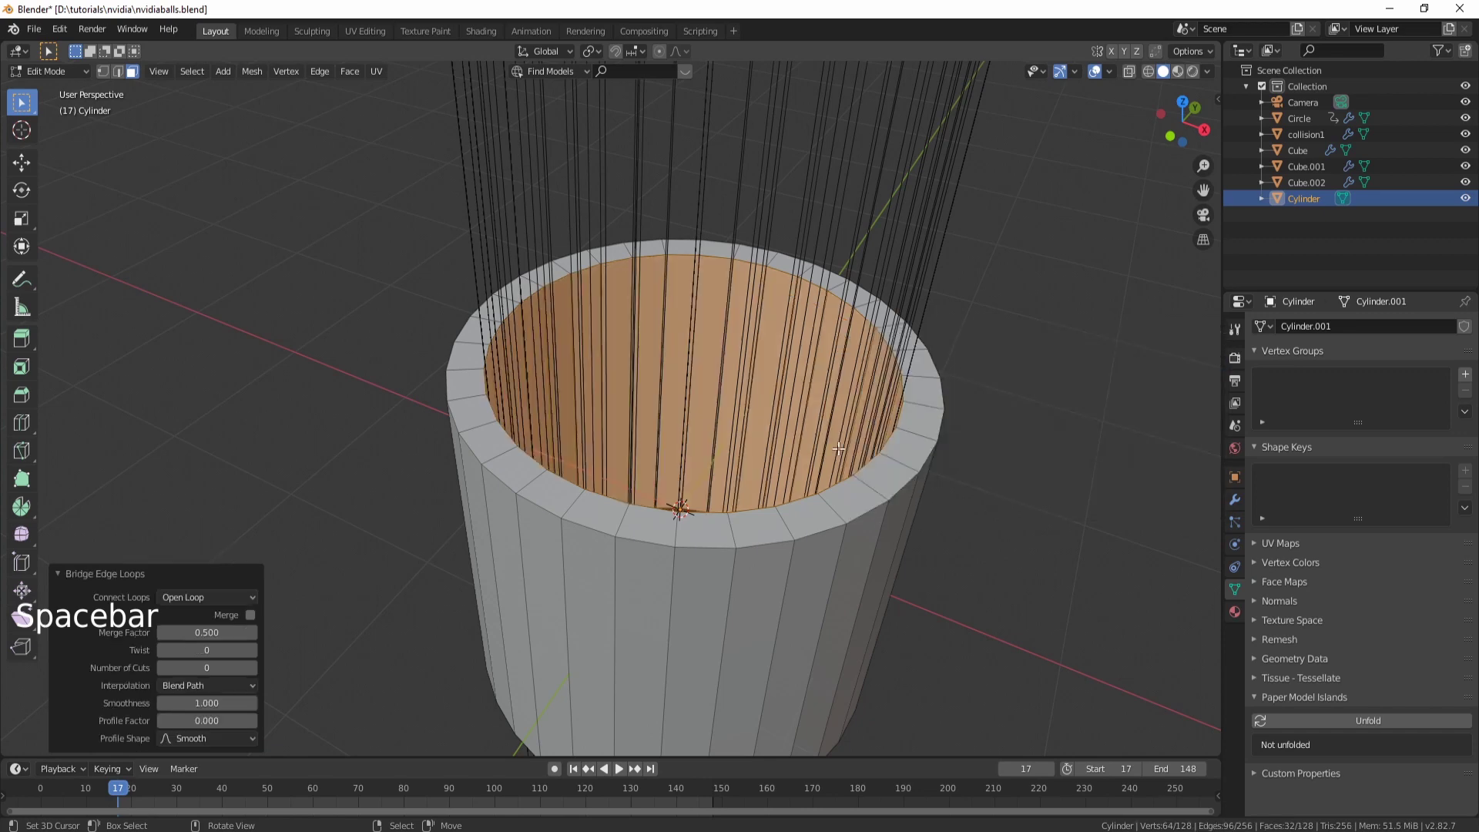
pyautogui.press('Tab')
pyautogui.scroll(-3)
pyautogui.rightClick(747, 297)
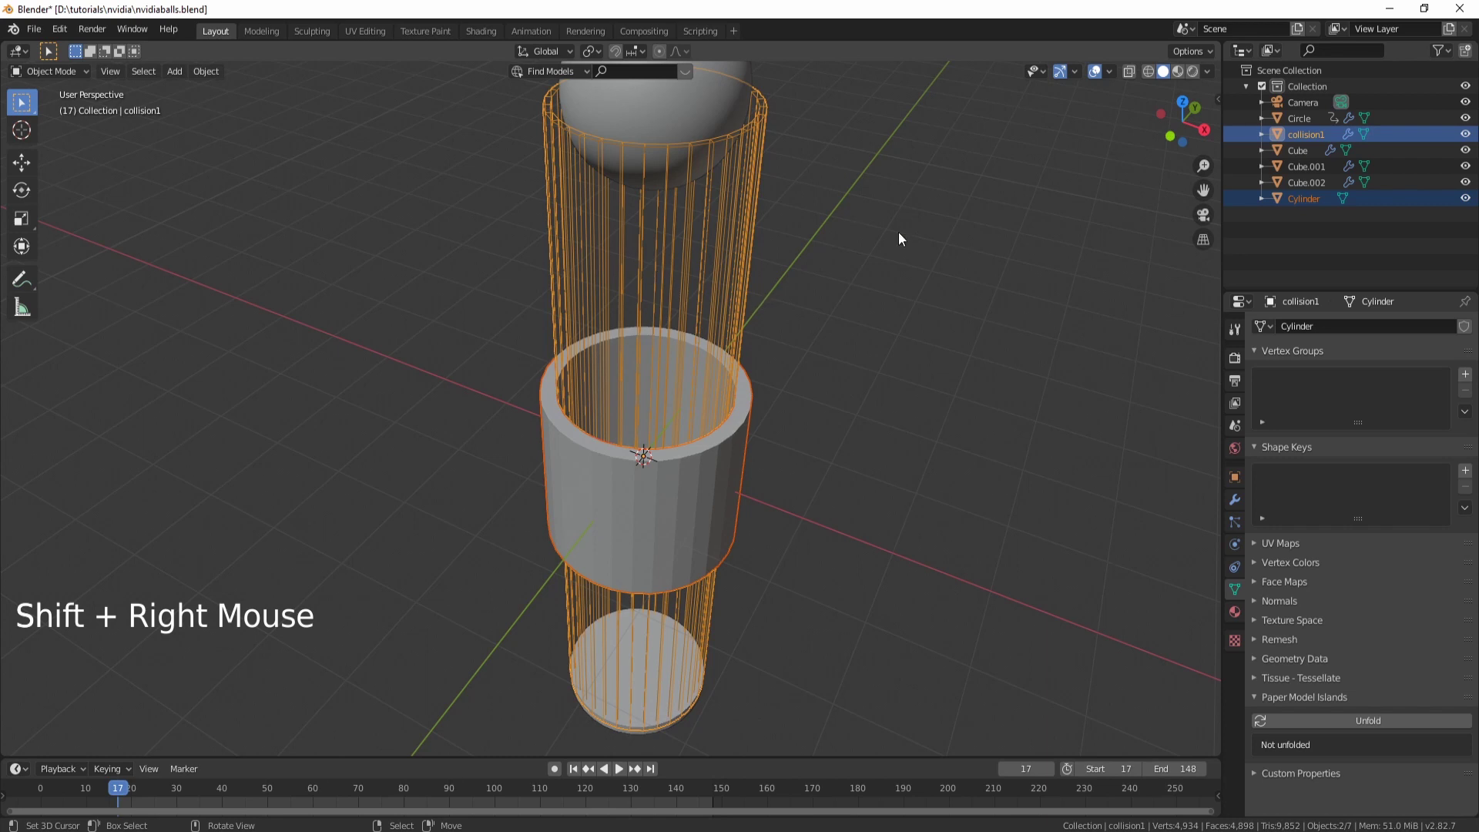
# Step: Link the tube's Bevel and Subdivision modifiers onto the sleeve via Ctrl+L Modifiers
pyautogui.press('ctrl+l')
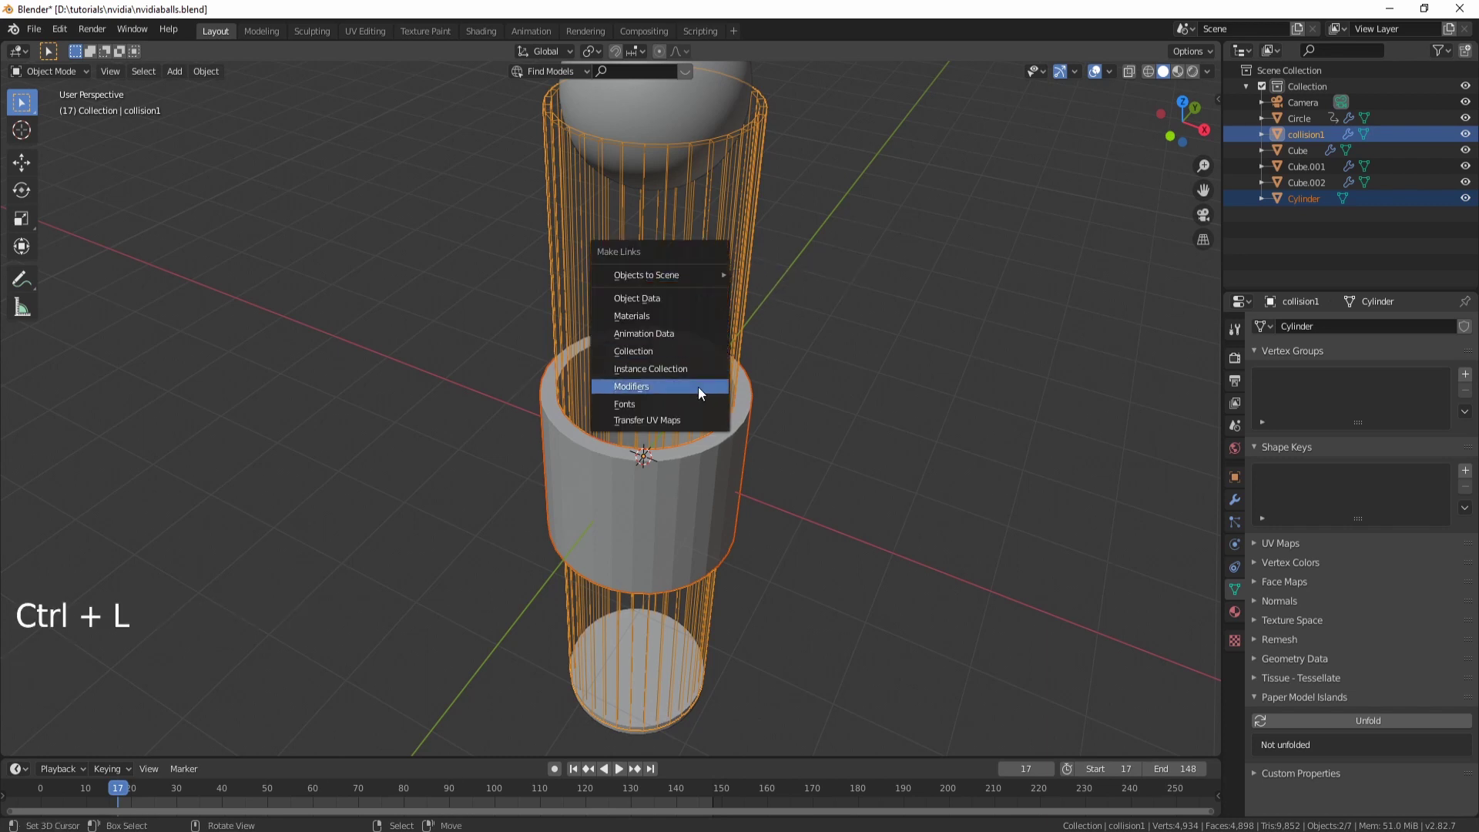
pyautogui.scroll(3)
pyautogui.click(822, 421)
pyautogui.middleClick(822, 421)
pyautogui.scroll(-3)
pyautogui.middleClick(808, 415)
pyautogui.scroll(3)
# Step: From camera view, lower the sleeve along Z to the tube's bottom end
pyautogui.press('w')
pyautogui.scroll(3)
pyautogui.press('ctrl+a')
pyautogui.scroll(-3)
pyautogui.press('KP_0')
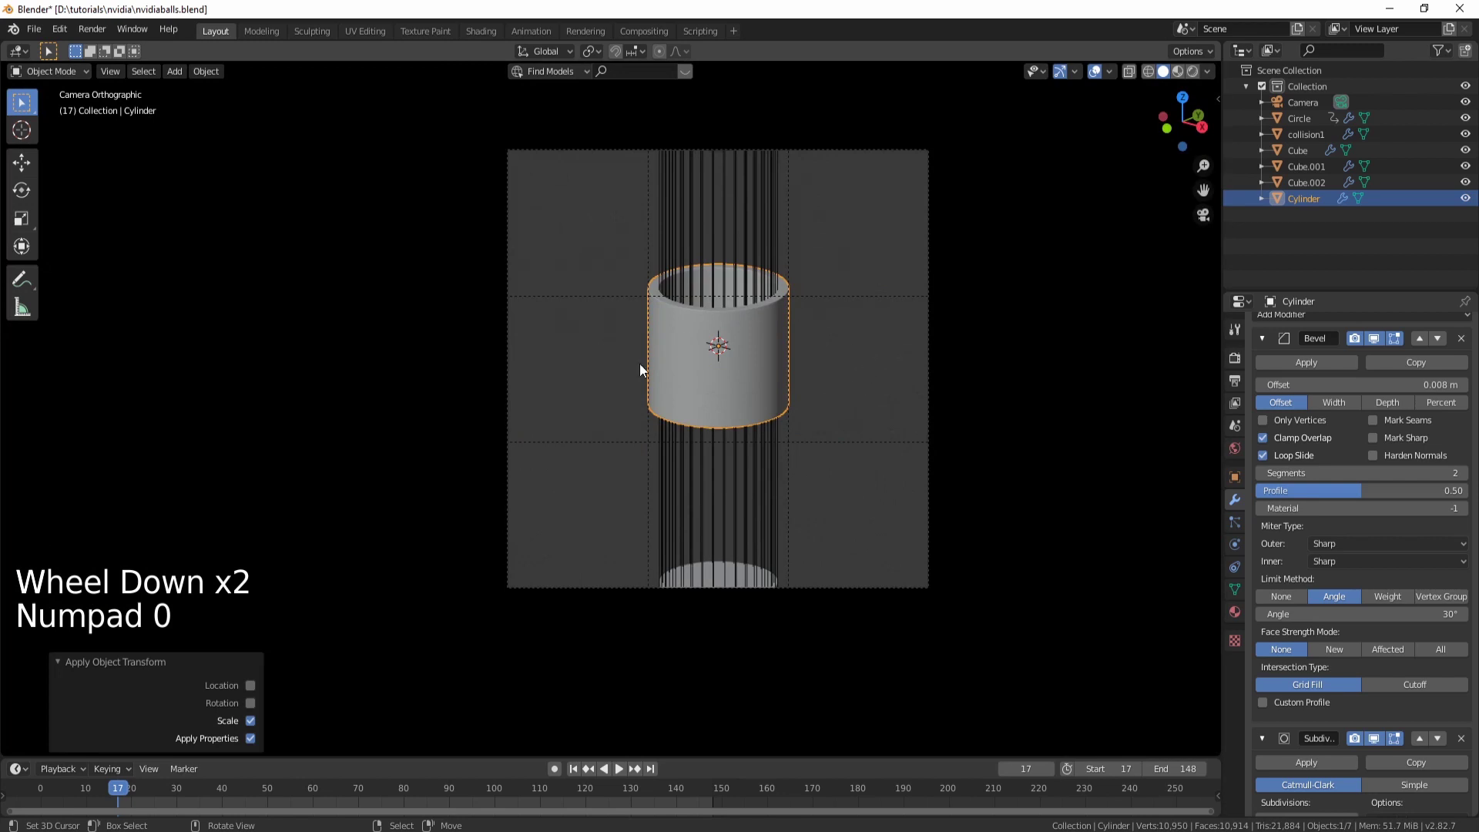
pyautogui.press('g')
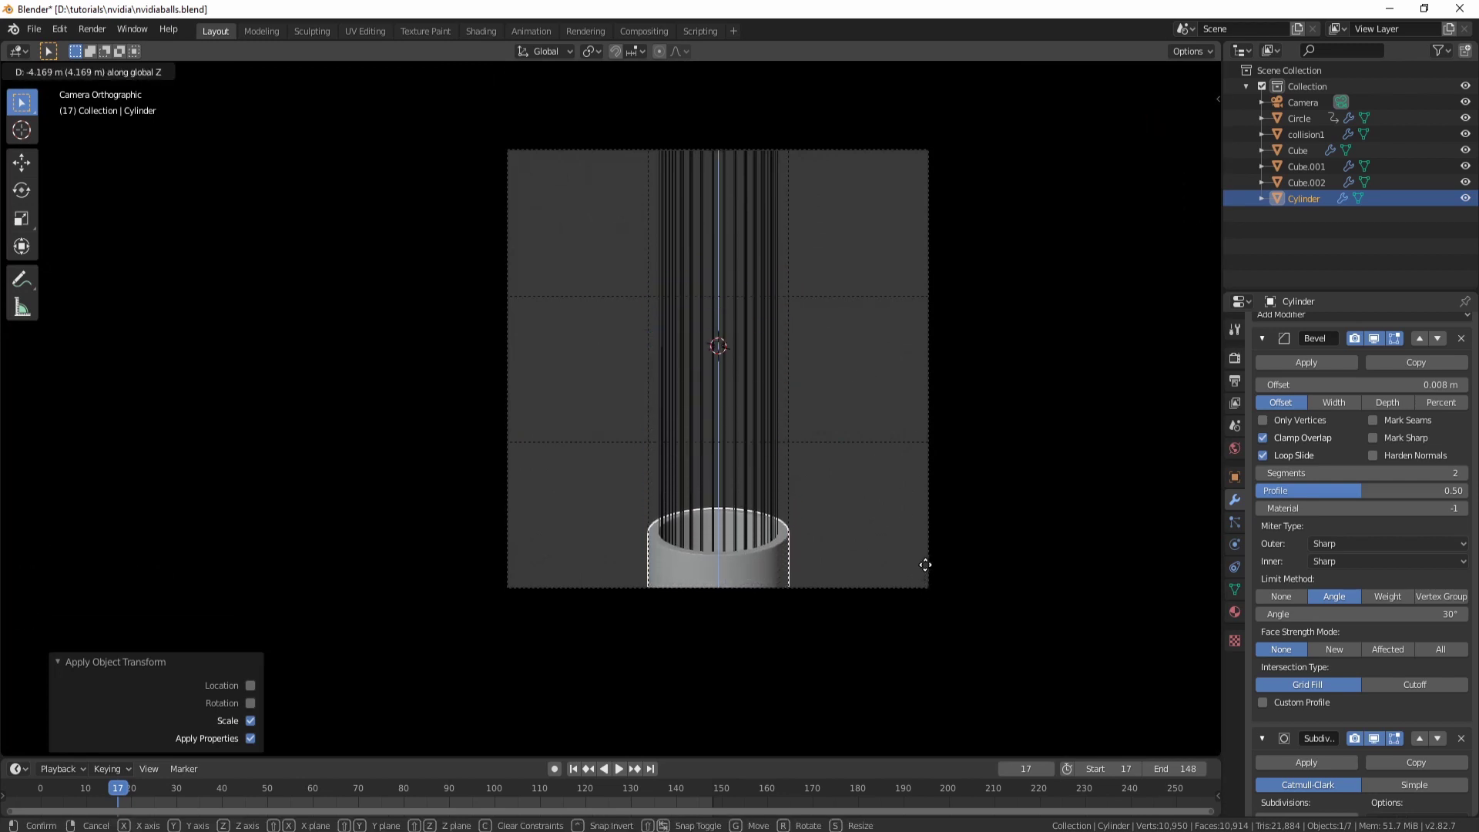
# Step: Duplicate the sleeve as a top cap, play the animation to check, and save the file
pyautogui.press('shift+d')
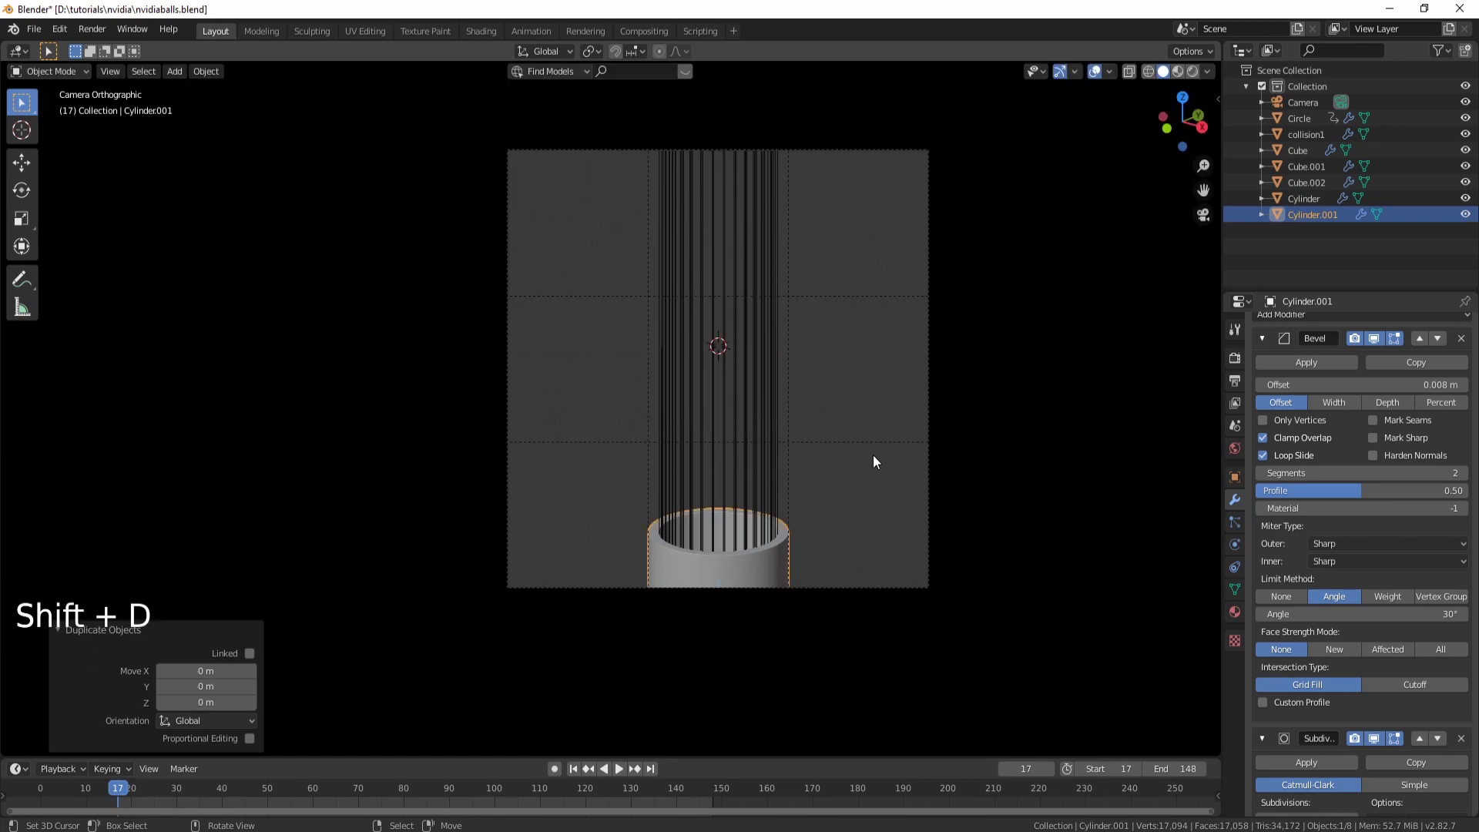
pyautogui.press('g')
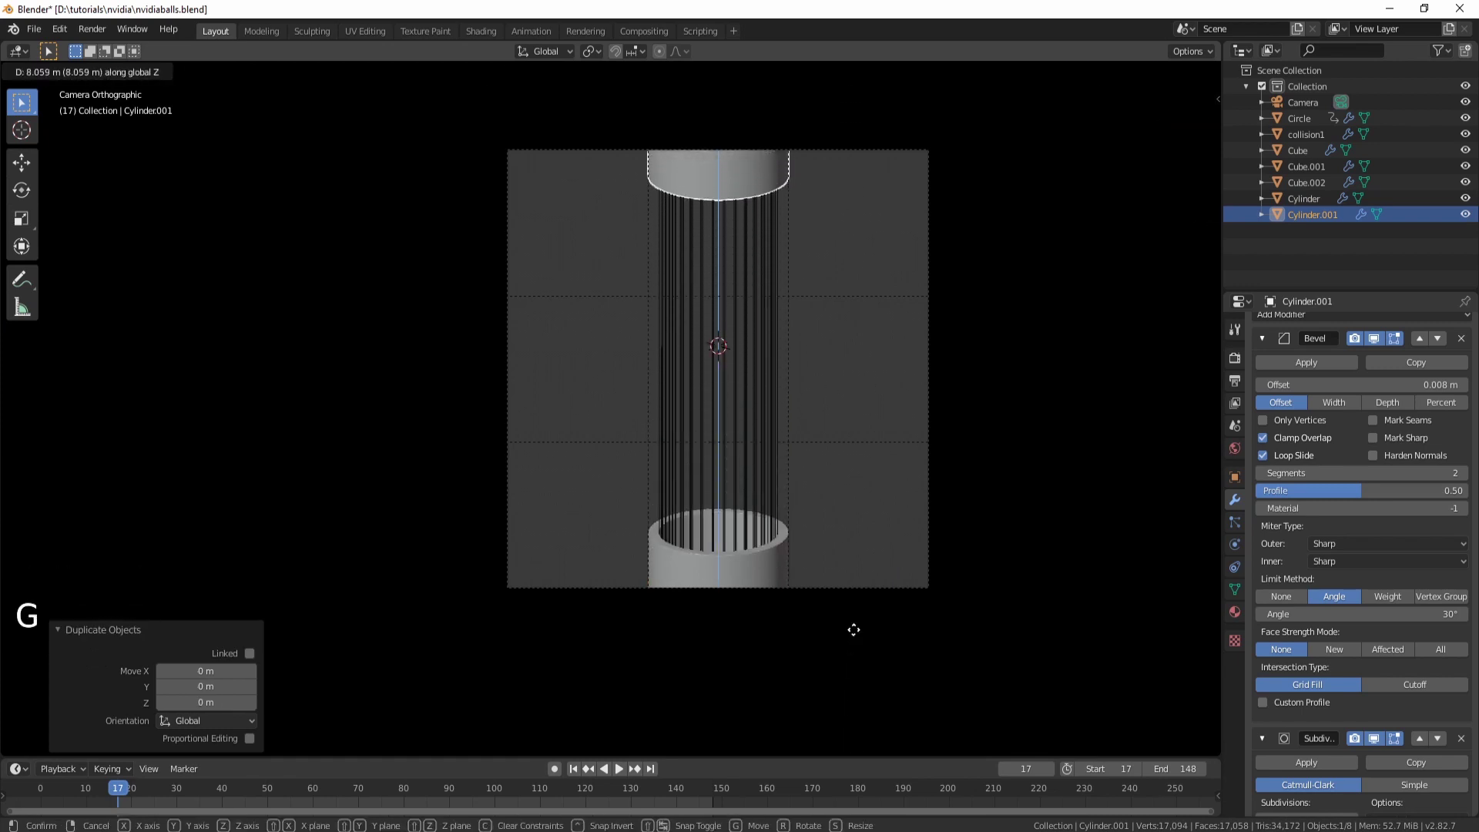
pyautogui.press('alt+a')
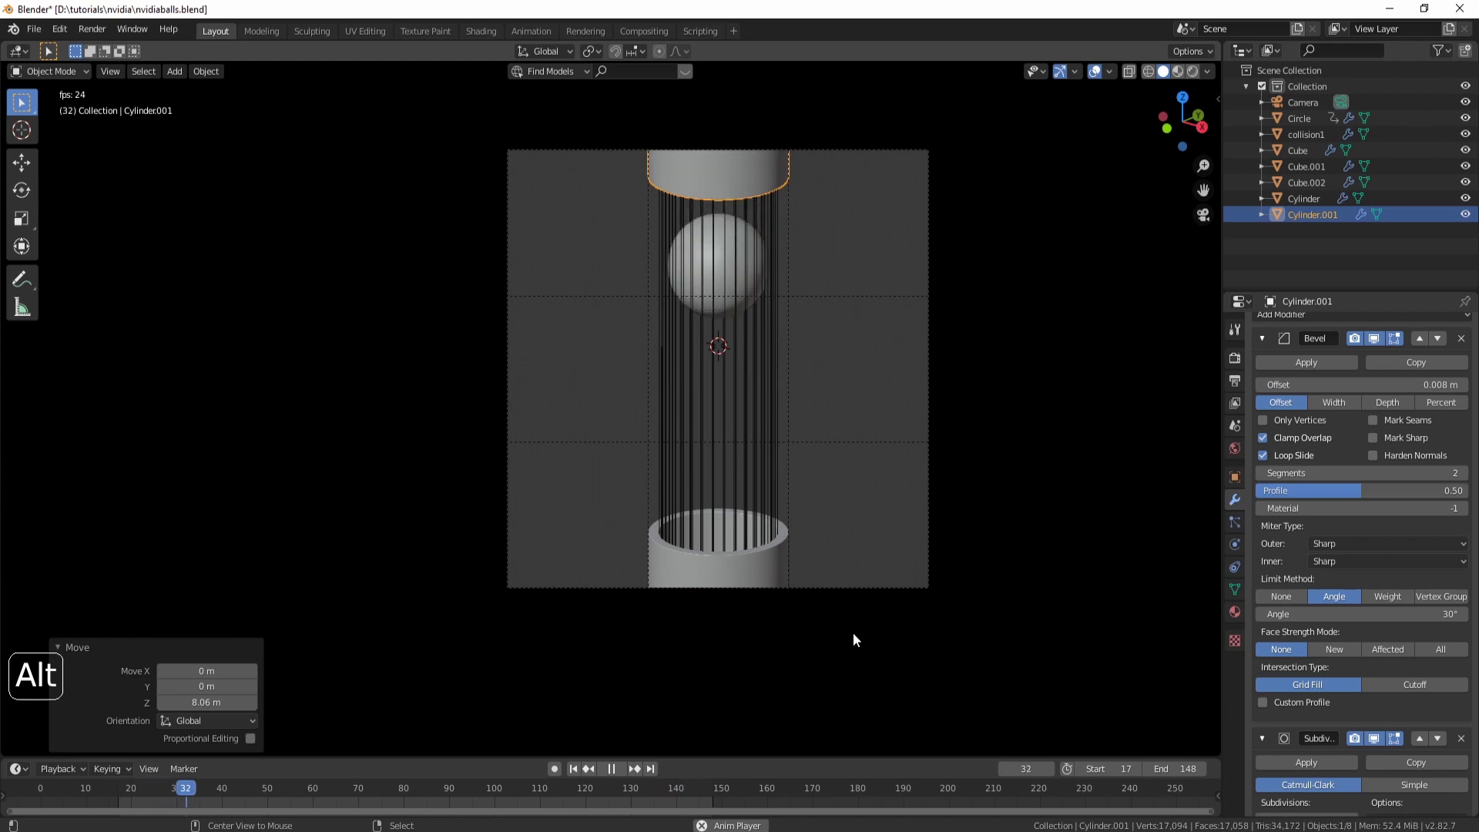
pyautogui.press('alt+a')
pyautogui.press('ctrl+s')
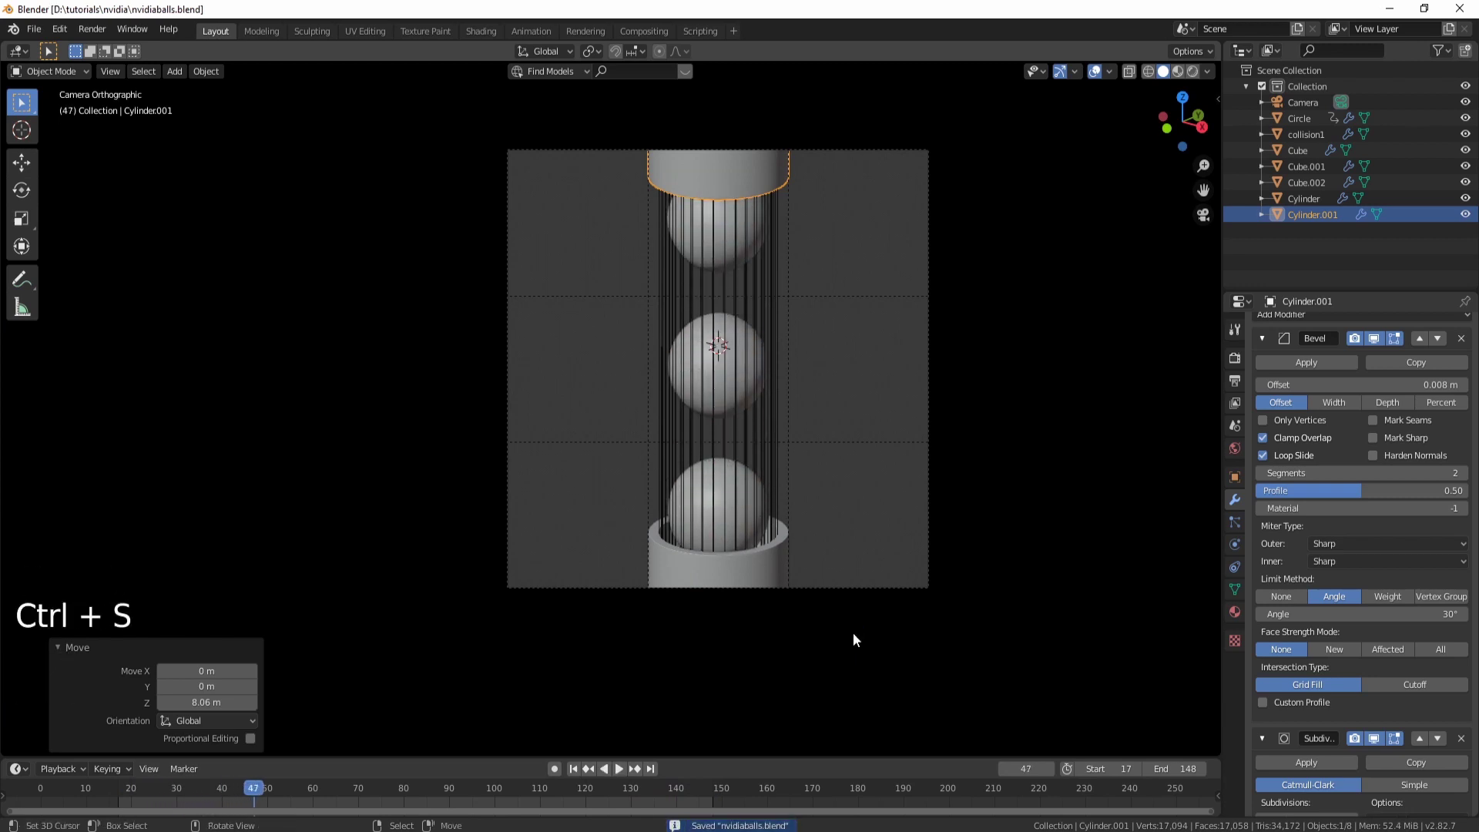